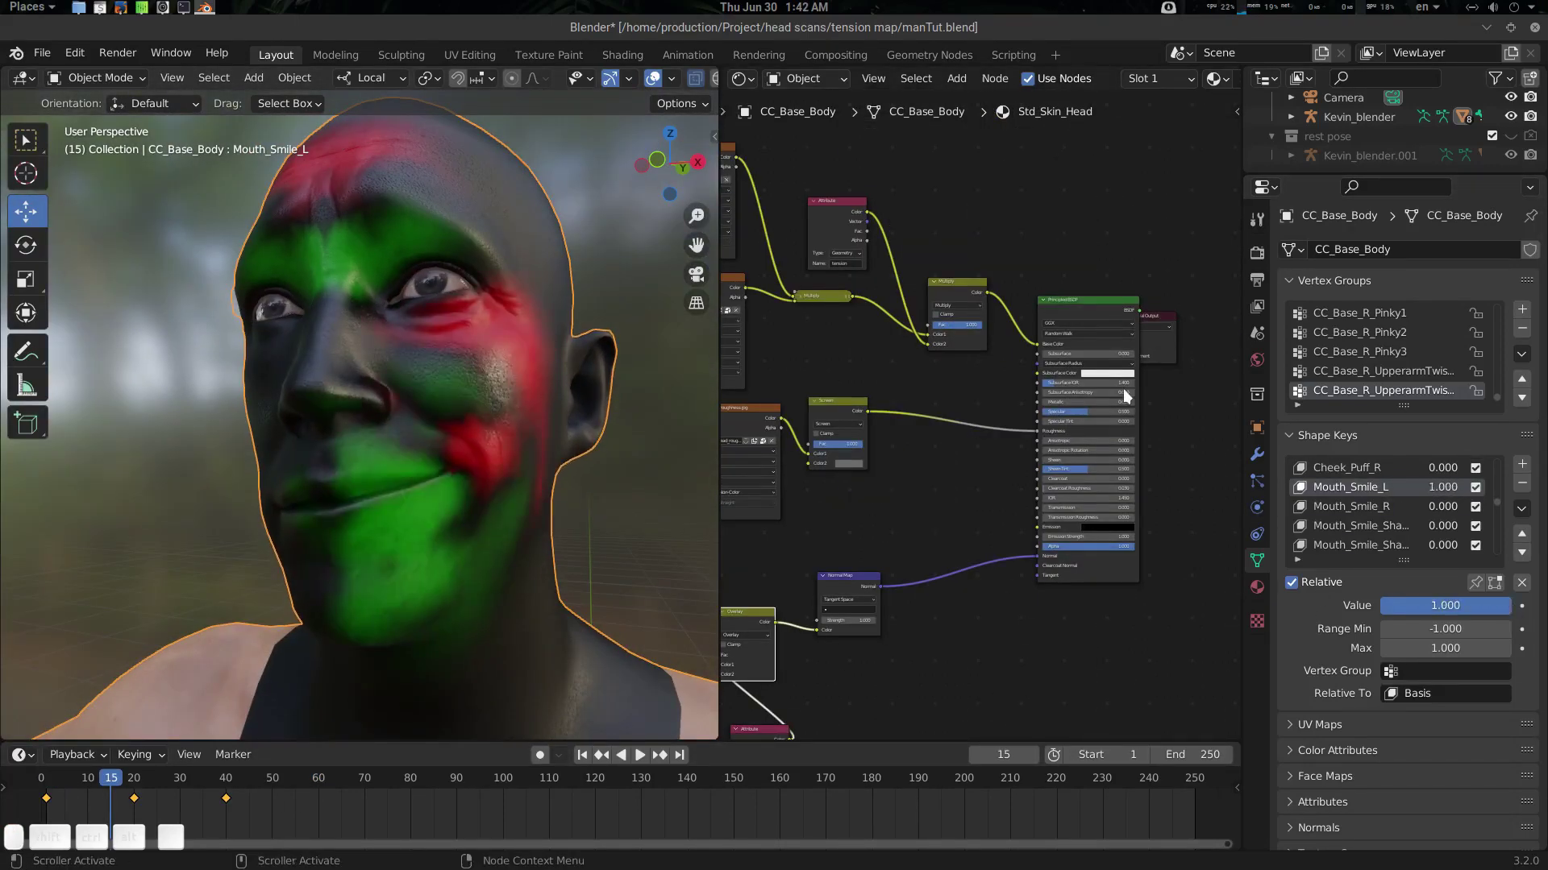
# Set Mouth_Smile_L and Mouth_Smile_R shape keys to 1.0 so the face shows red/green tension colours
pyautogui.click(967, 330)
pyautogui.click(949, 525)
pyautogui.click(985, 452)
pyautogui.press('m')
pyautogui.press('m')
pyautogui.click(487, 501)
pyautogui.click(1375, 513)
pyautogui.click(888, 531)
pyautogui.press('m')
pyautogui.click(814, 526)
pyautogui.click(968, 415)
pyautogui.doubleClick(1467, 610)
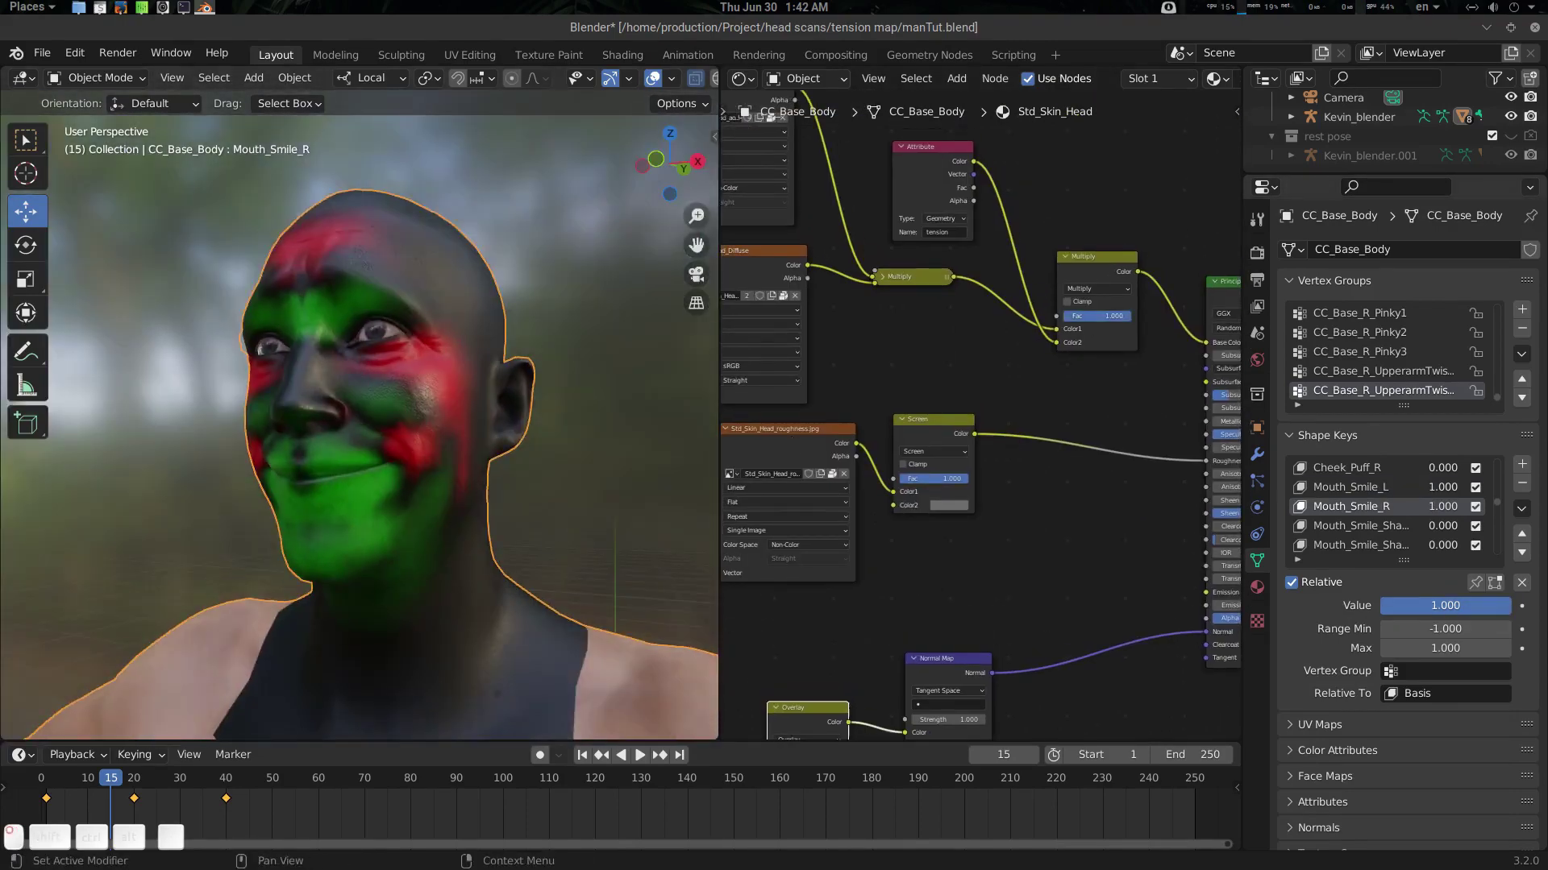
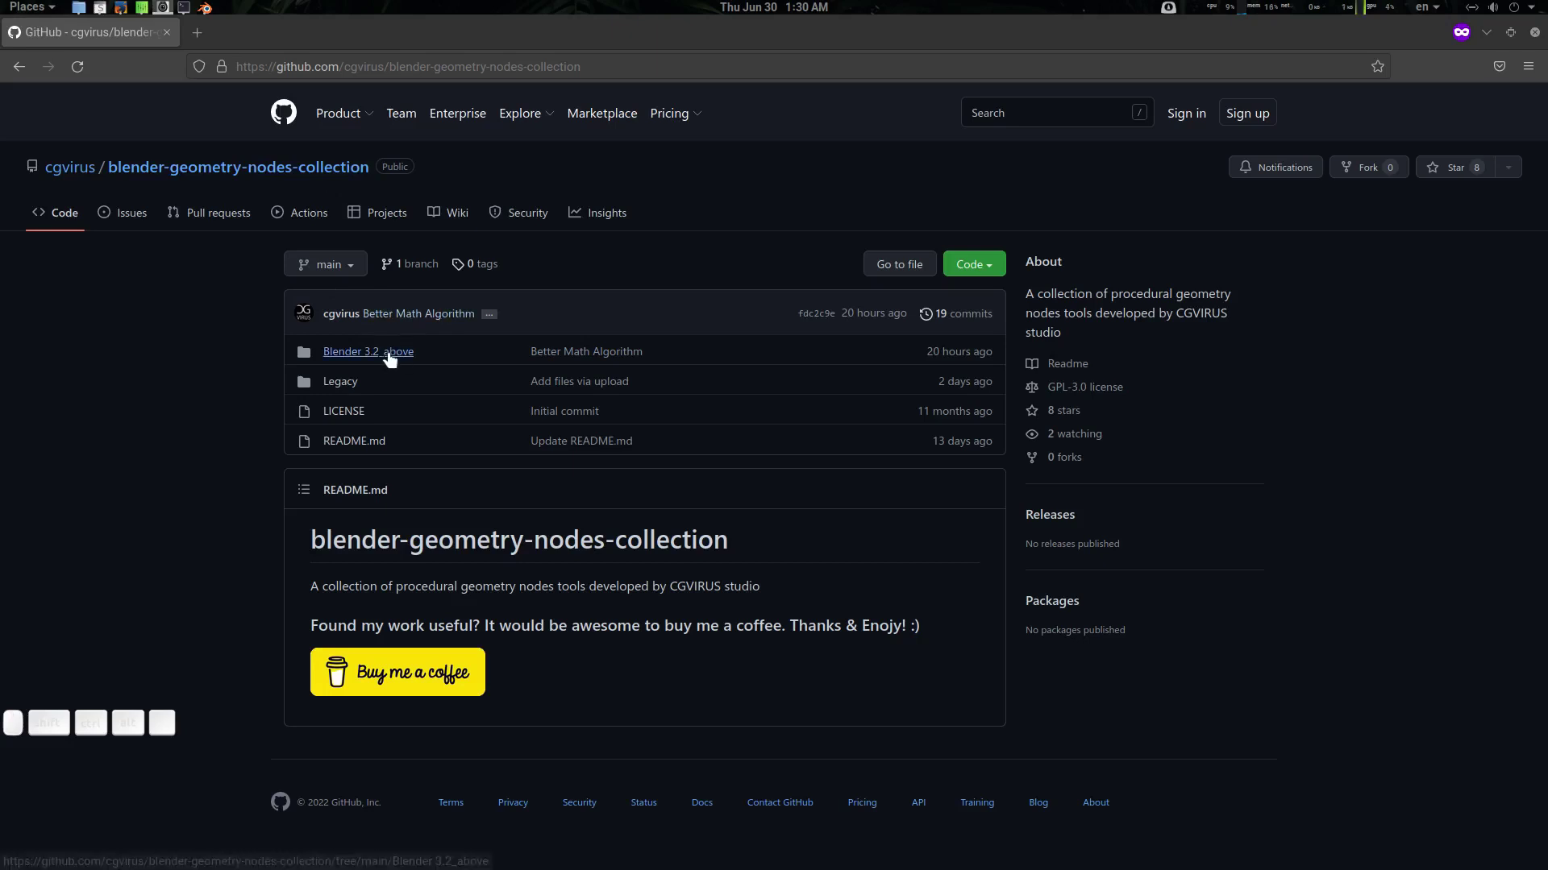
# Download Tension map.blend from the repository's Blender 3.2_above folder
pyautogui.click(367, 355)
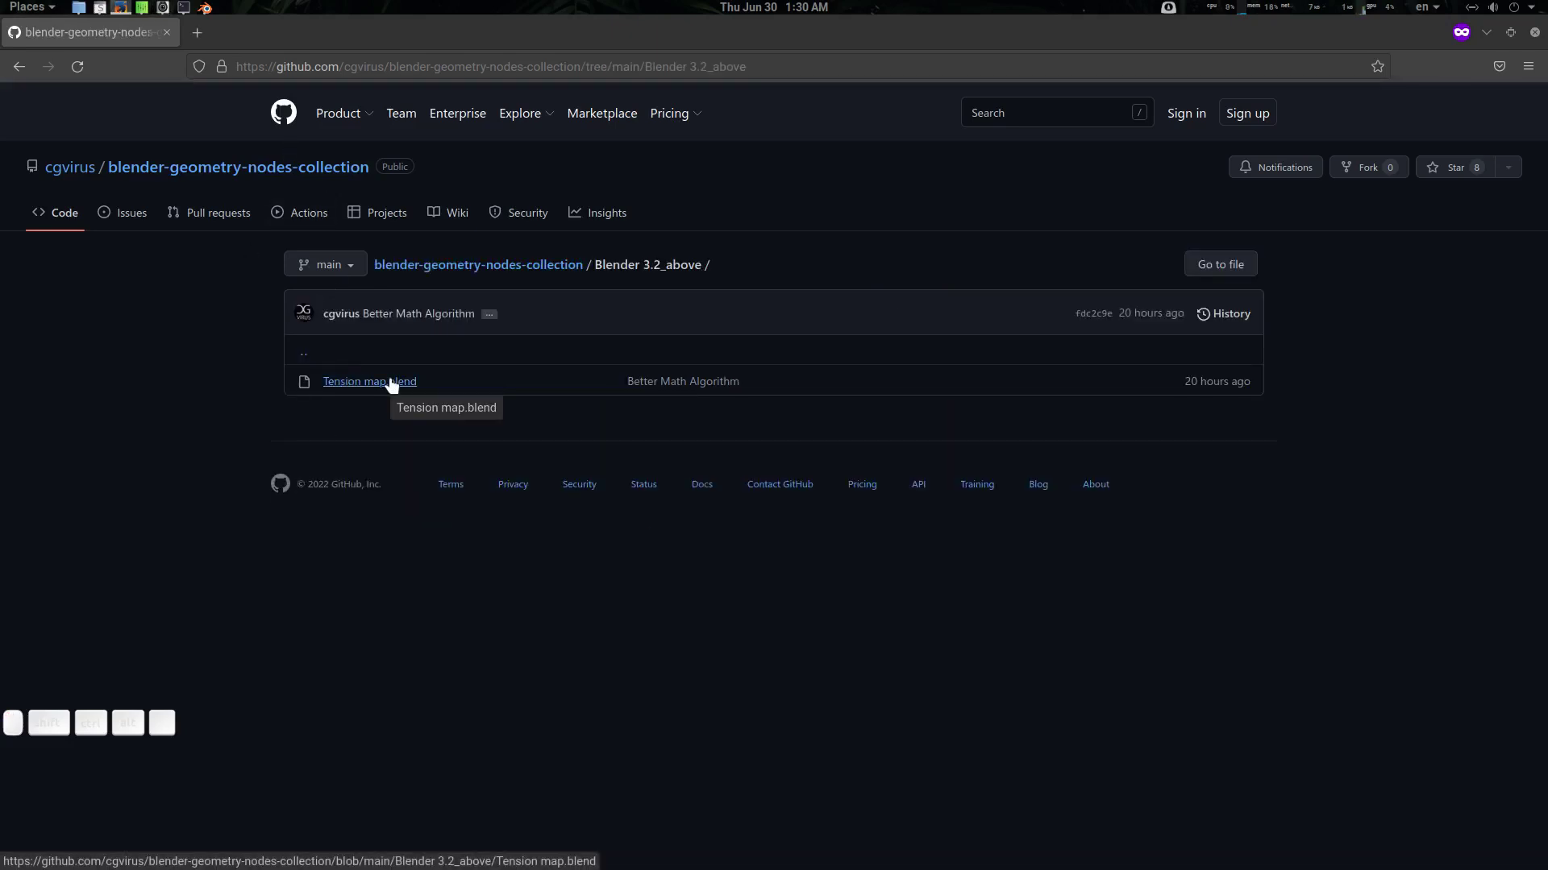
pyautogui.click(394, 381)
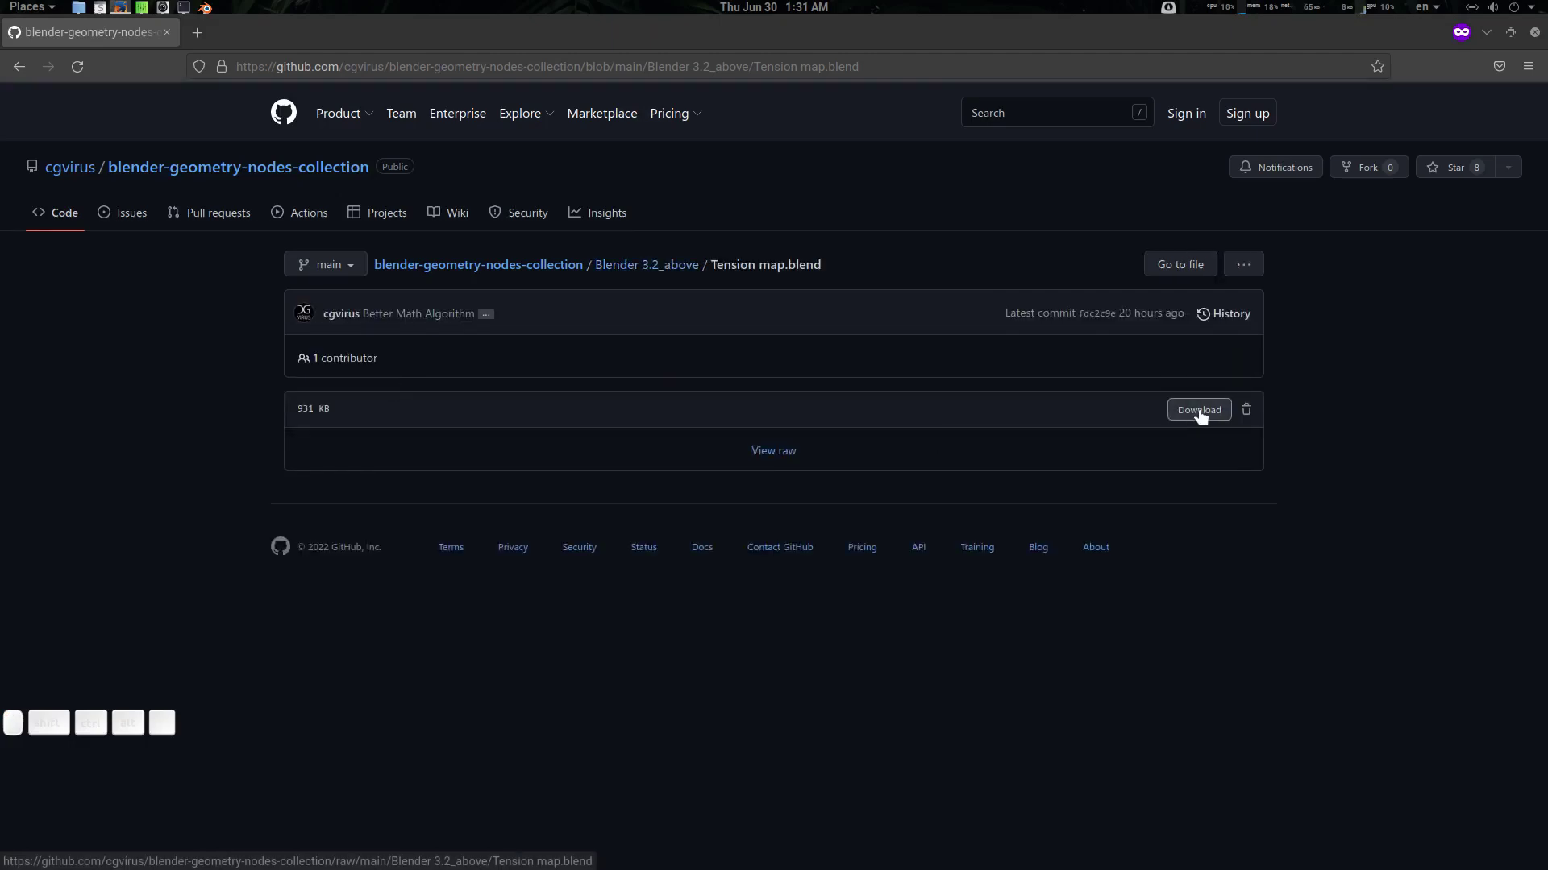
pyautogui.moveTo(1378, 514); pyautogui.dragTo(1295, 416)
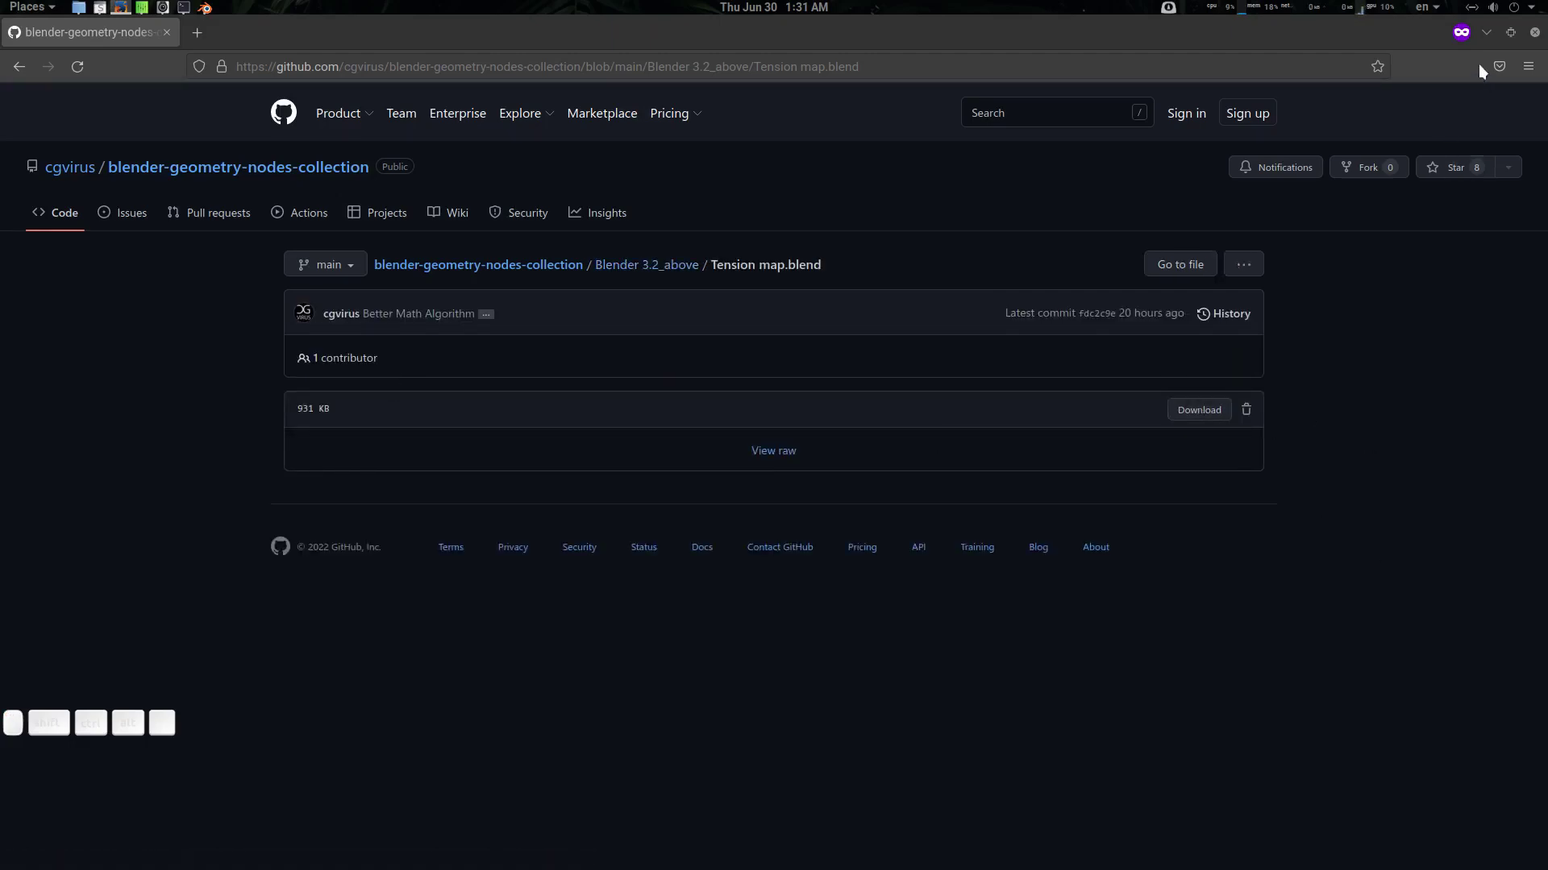
pyautogui.click(1496, 32)
pyautogui.moveTo(749, 406); pyautogui.dragTo(814, 444)
# Frame the character's face and show the Std_Skin_Head material nodes in the Shader Editor
pyautogui.moveTo(782, 406); pyautogui.dragTo(764, 394)
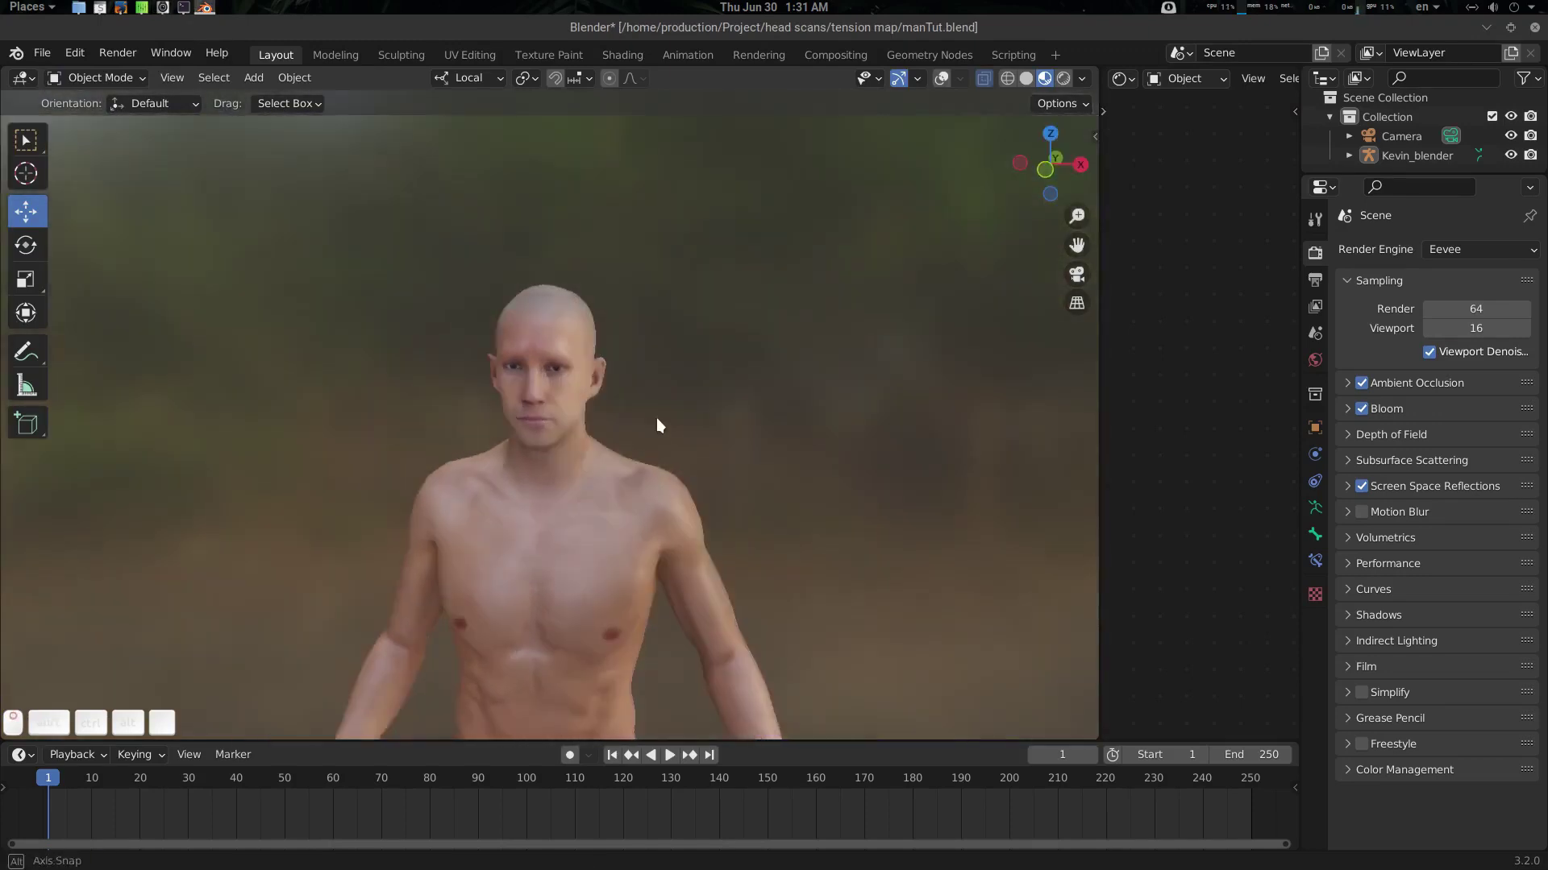
pyautogui.press('z')
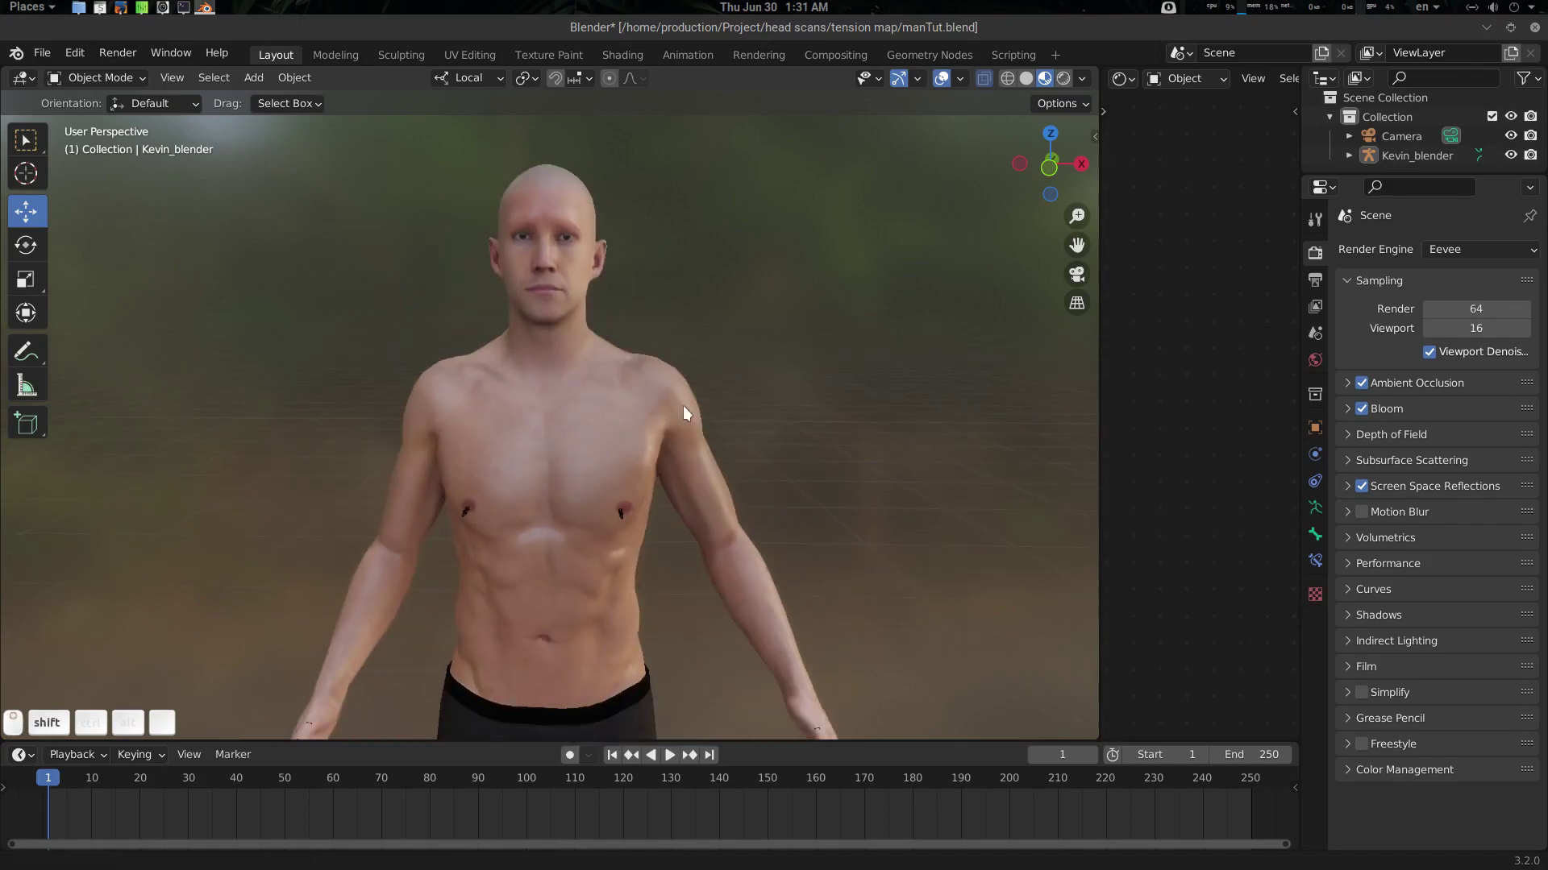
pyautogui.moveTo(790, 458); pyautogui.dragTo(841, 476)
pyautogui.moveTo(807, 465); pyautogui.dragTo(734, 435)
pyautogui.click(733, 466)
pyautogui.click(533, 388)
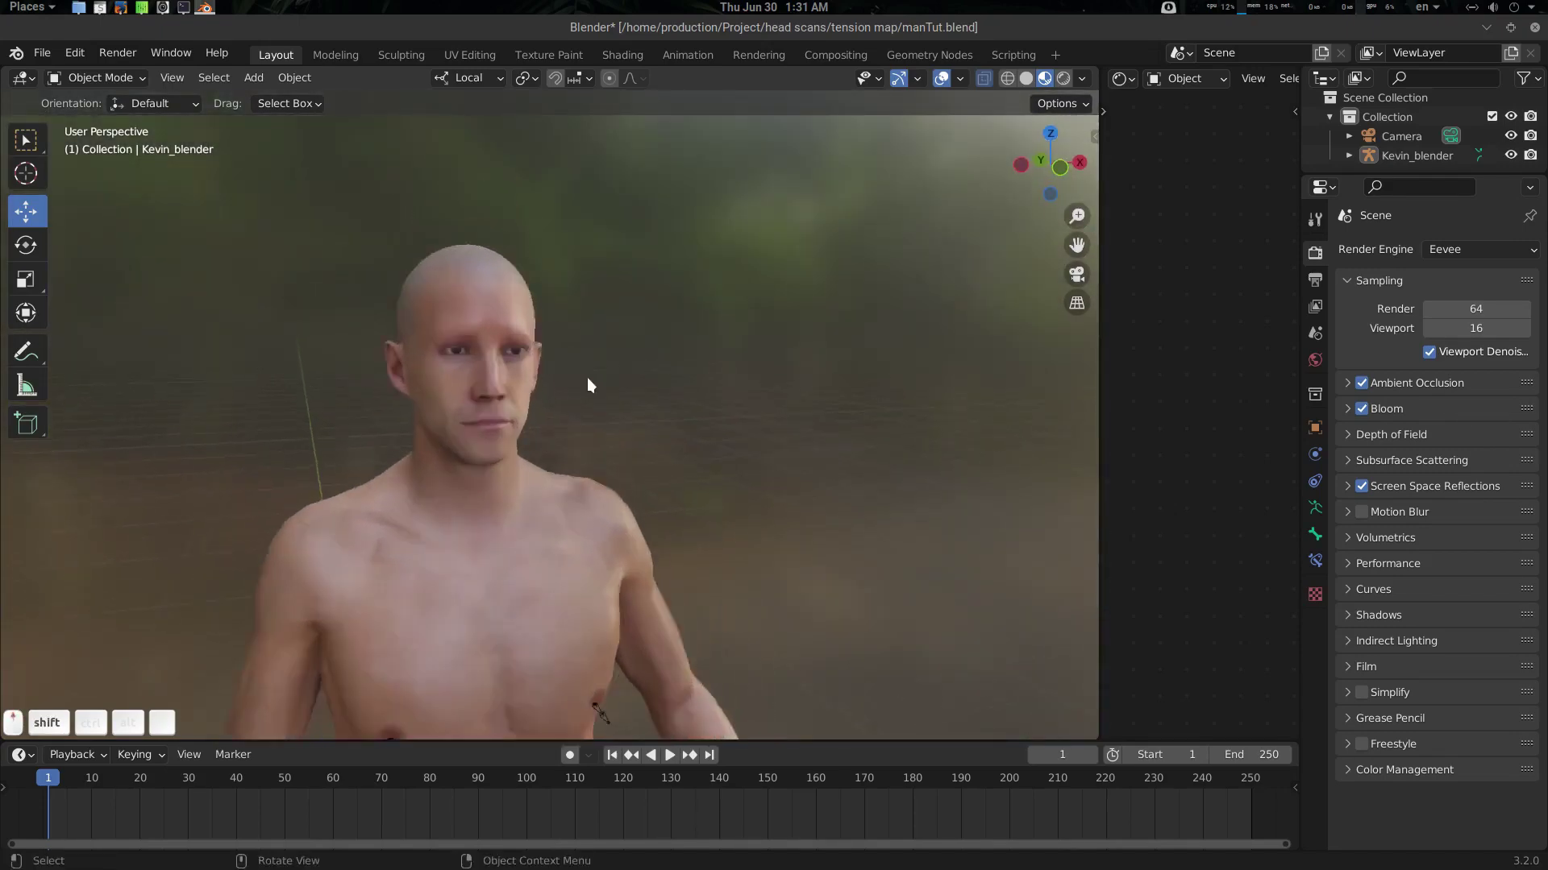
pyautogui.scroll(3)
pyautogui.click(540, 416)
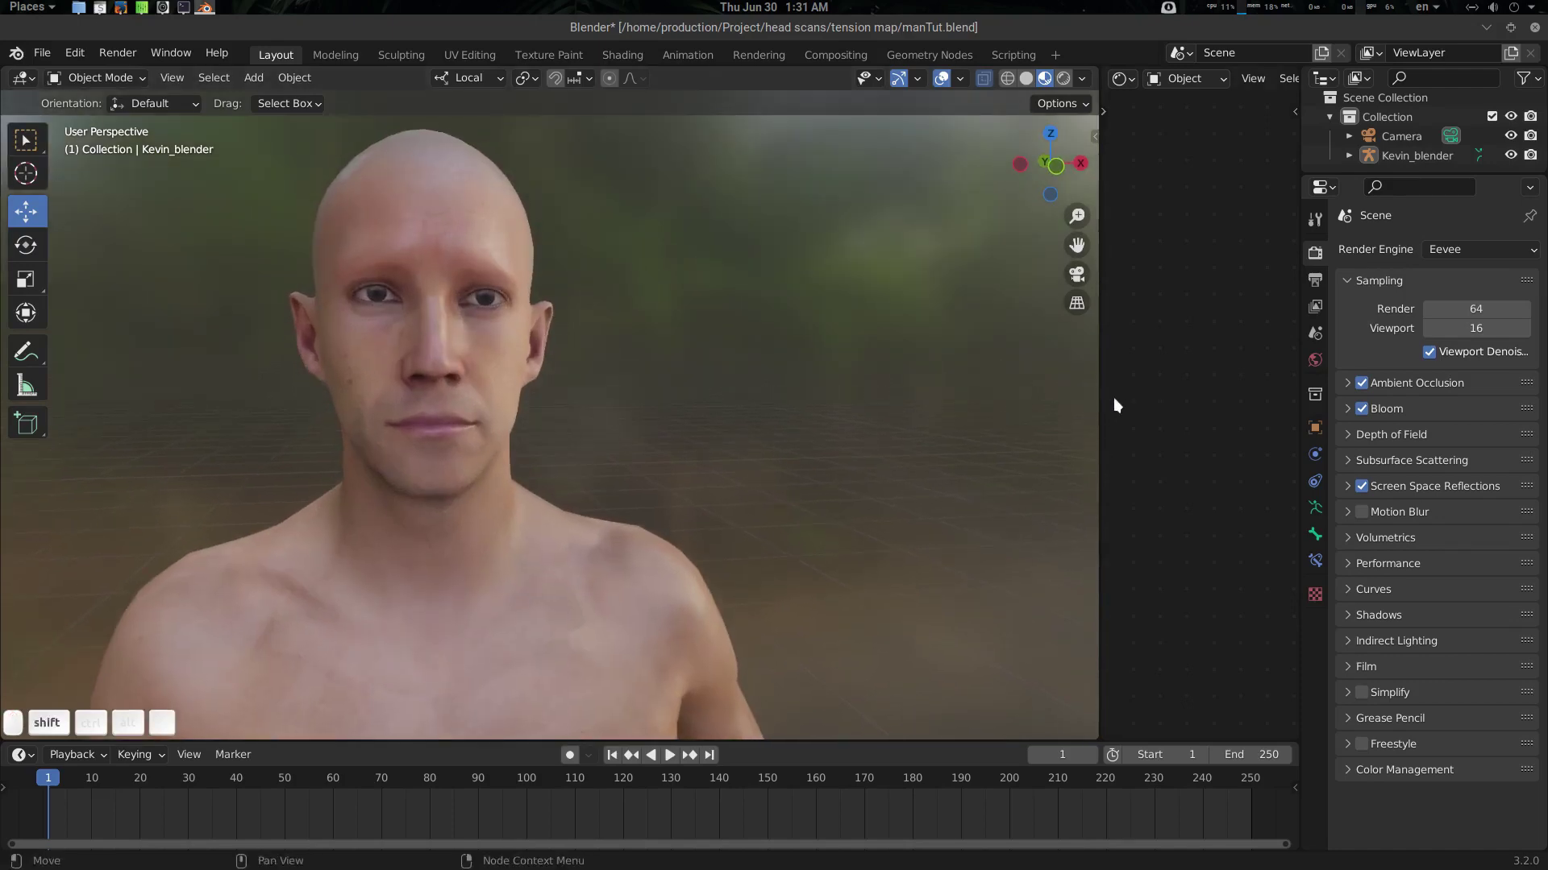
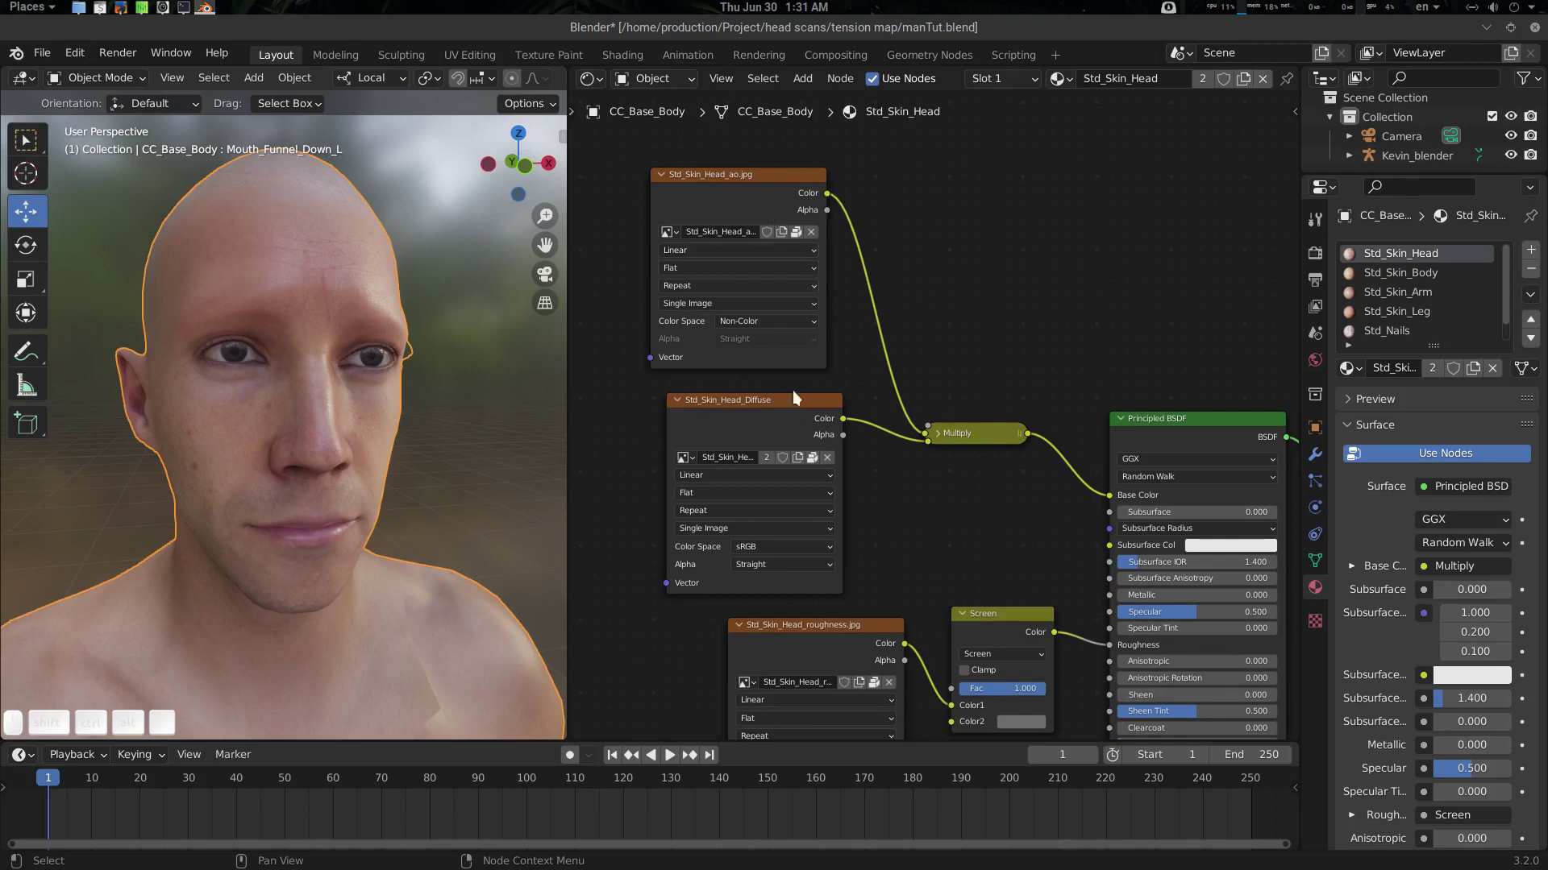
pyautogui.middleClick(995, 520)
pyautogui.moveTo(802, 458); pyautogui.dragTo(780, 488)
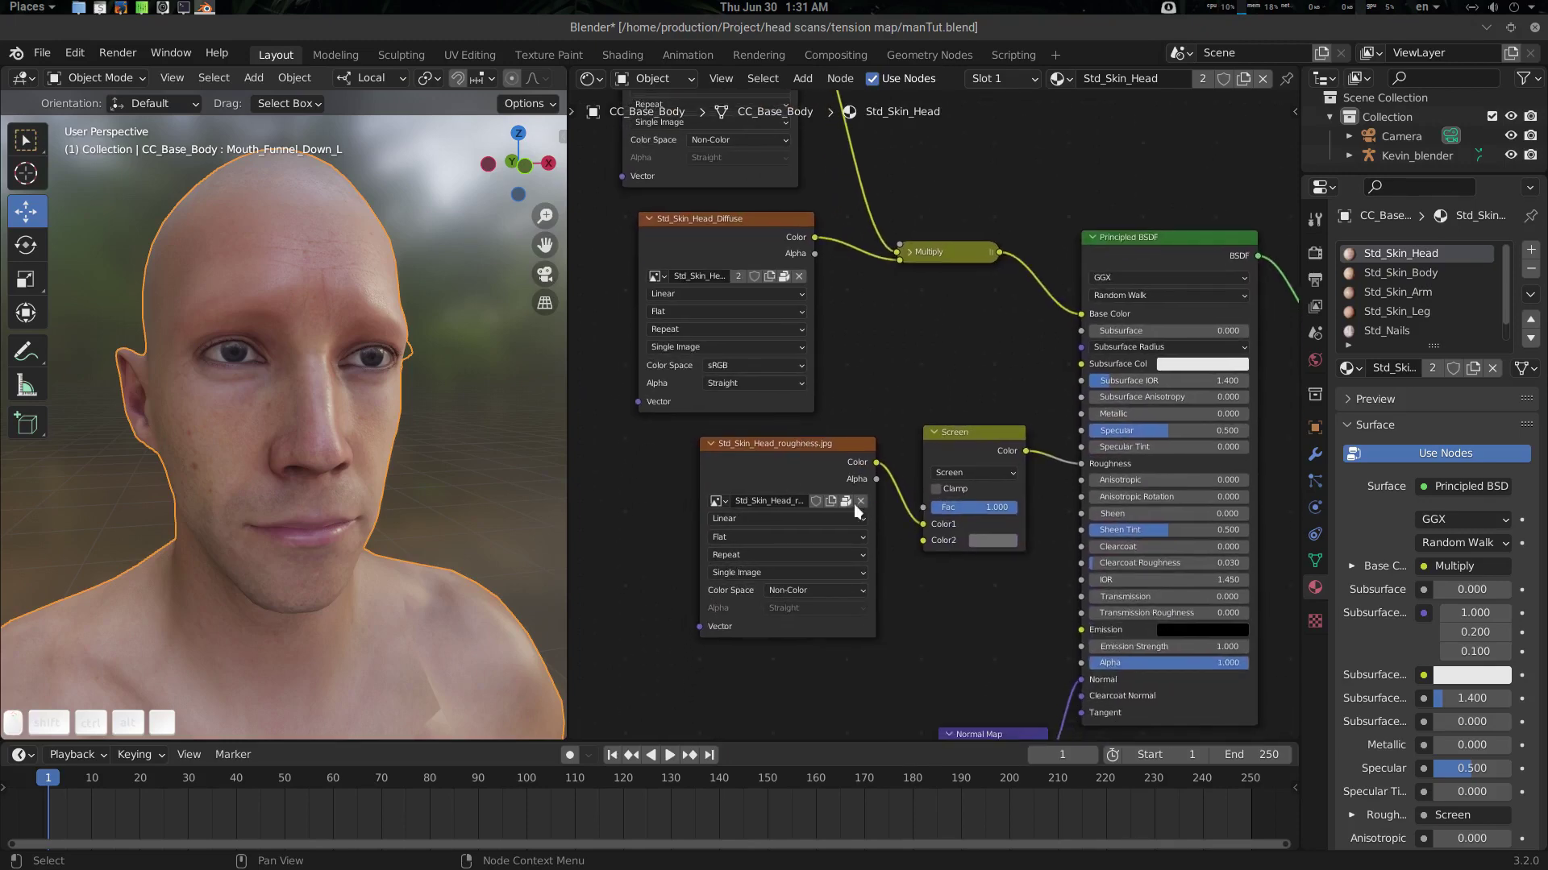
pyautogui.moveTo(966, 611); pyautogui.dragTo(990, 478)
pyautogui.moveTo(989, 475); pyautogui.dragTo(1131, 511)
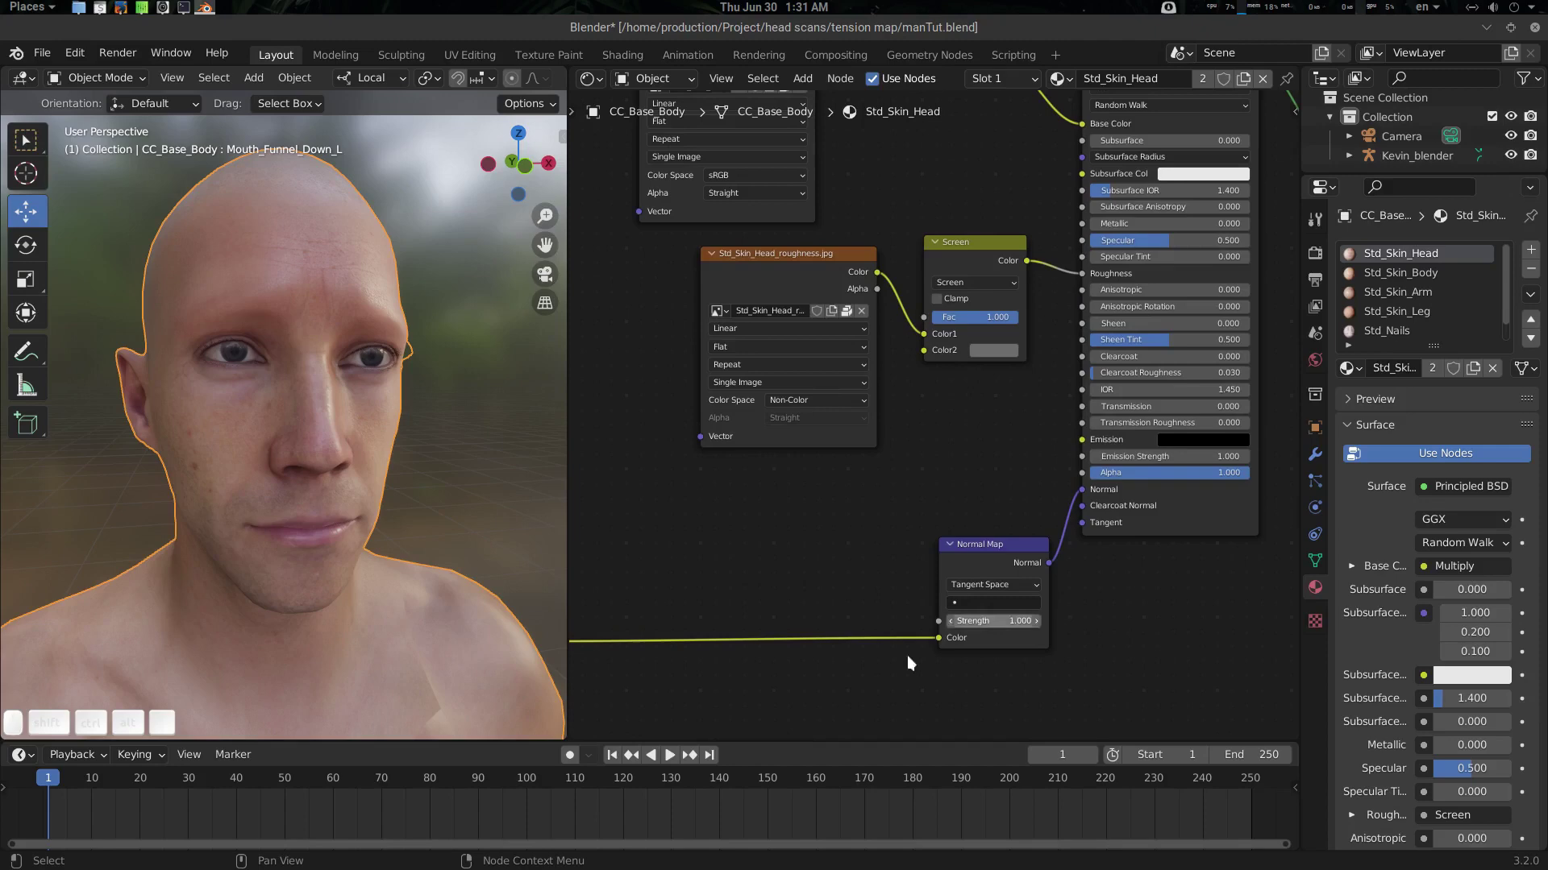
pyautogui.click(753, 603)
pyautogui.click(833, 570)
pyautogui.scroll(3)
pyautogui.moveTo(919, 530); pyautogui.dragTo(1071, 527)
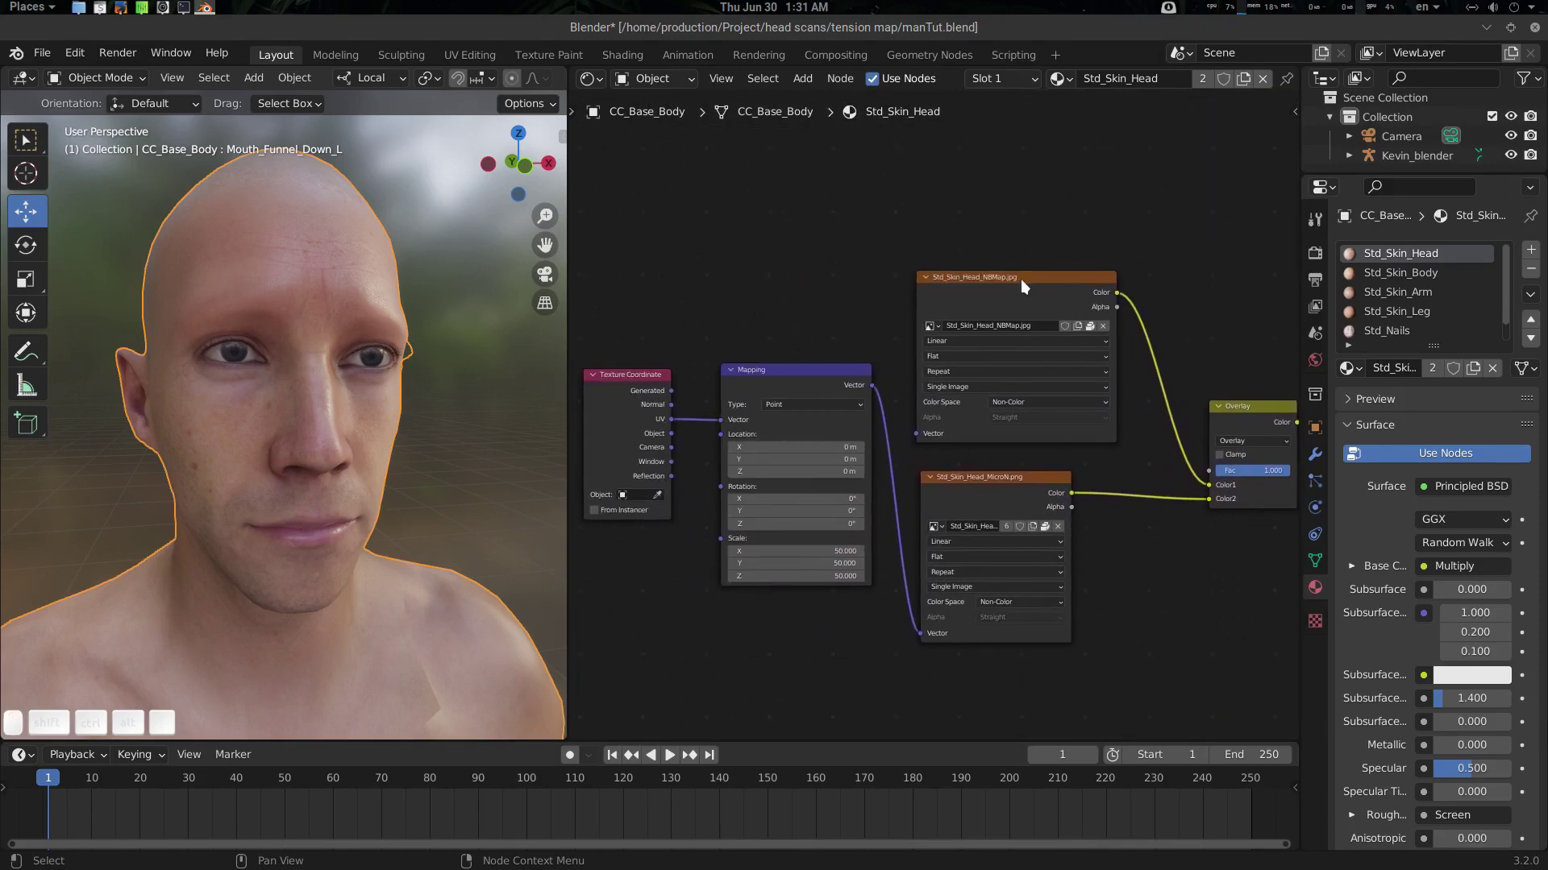
pyautogui.click(1098, 475)
pyautogui.moveTo(921, 488); pyautogui.dragTo(837, 525)
pyautogui.click(838, 521)
pyautogui.moveTo(1113, 502); pyautogui.dragTo(881, 488)
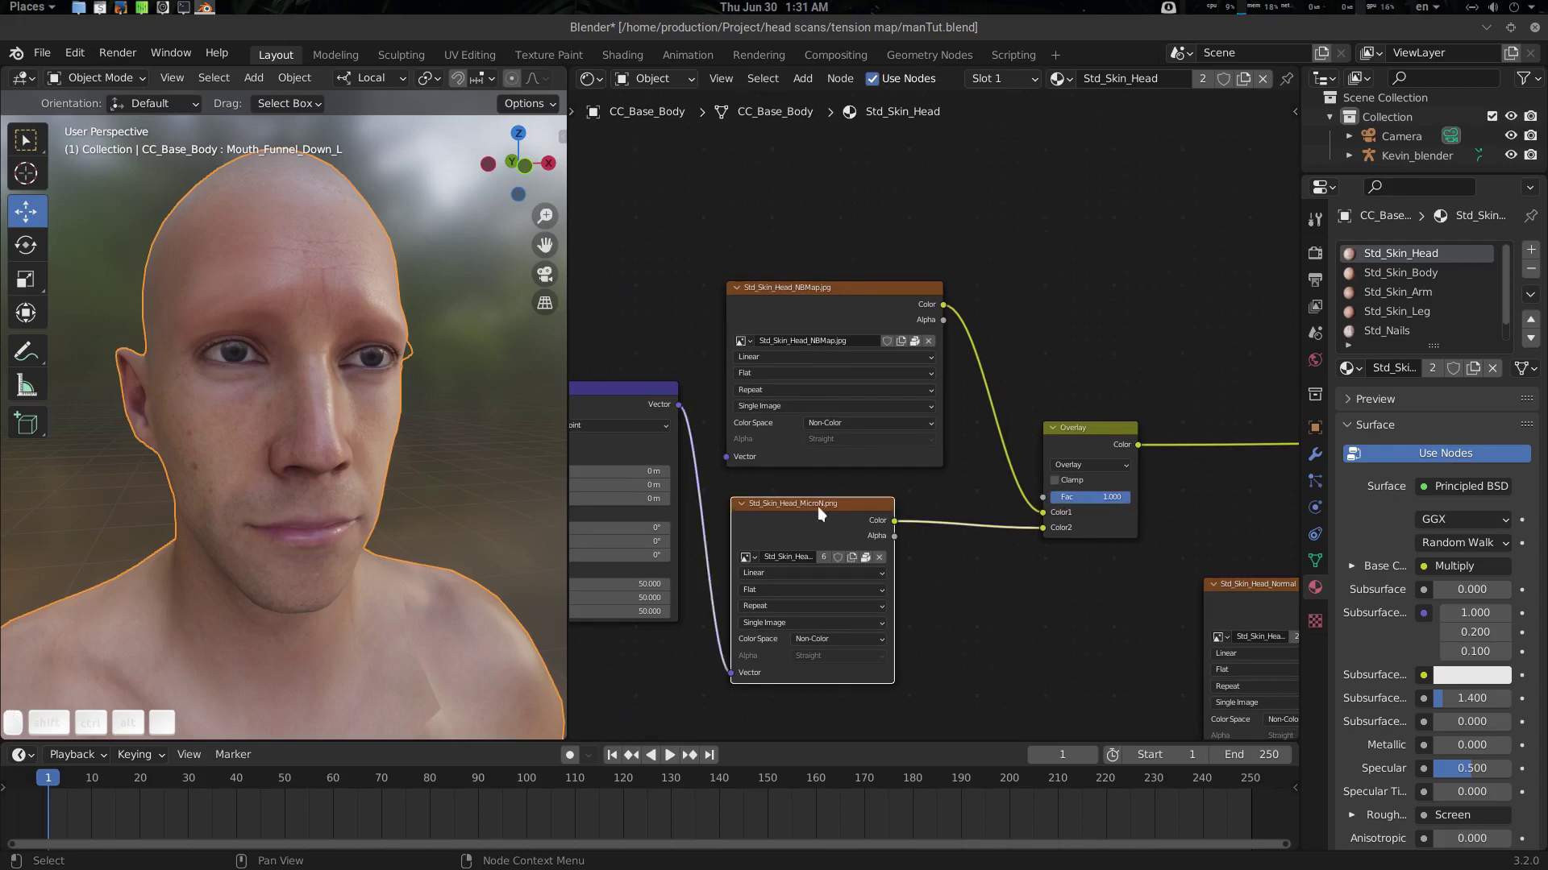
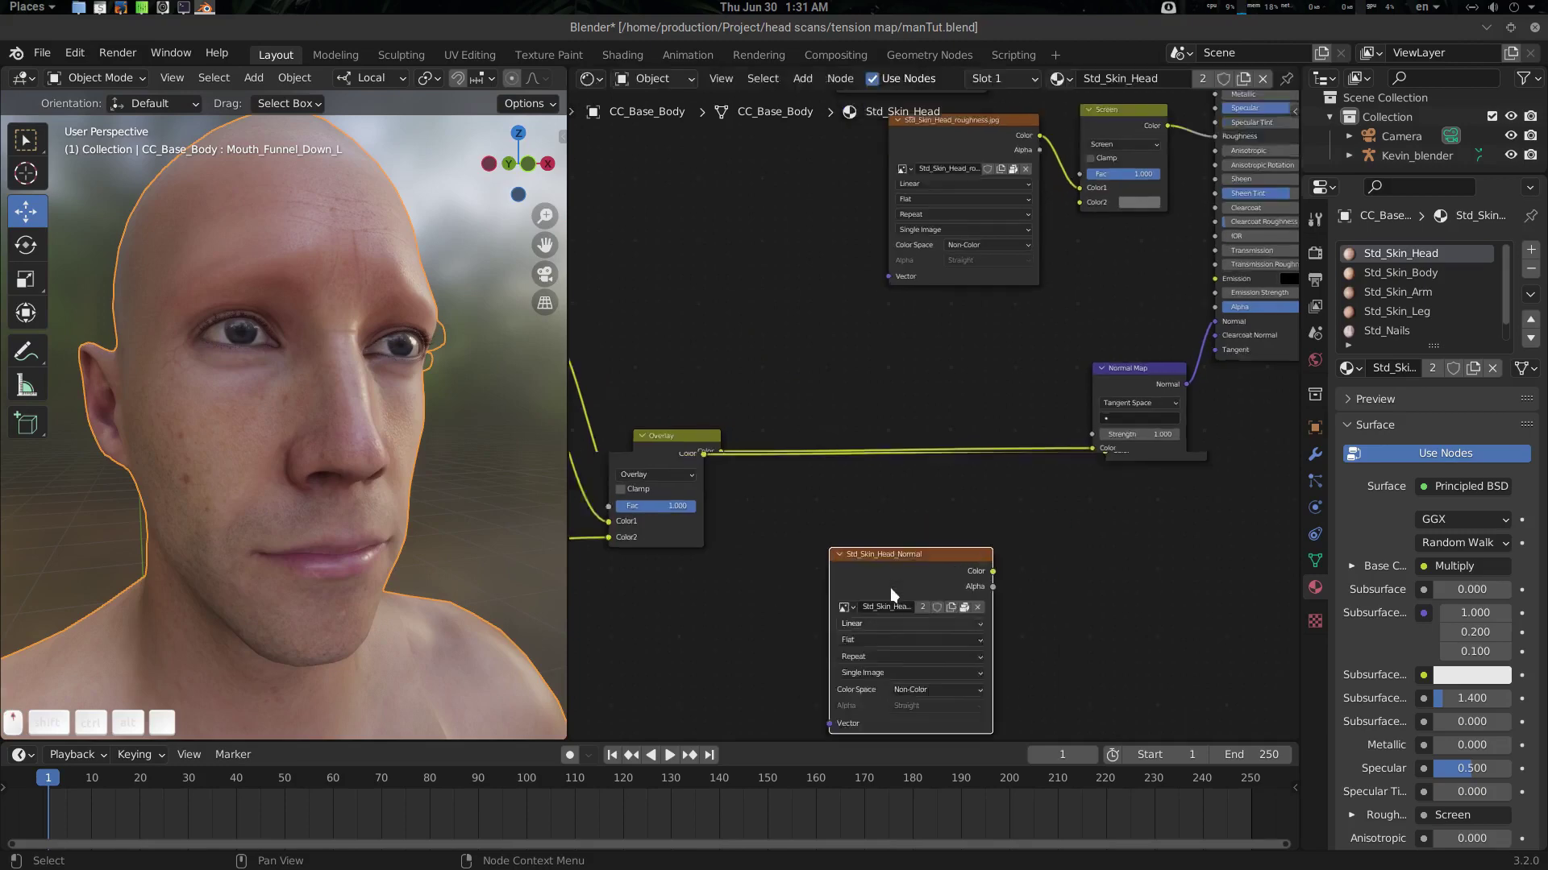
pyautogui.moveTo(992, 584); pyautogui.dragTo(1022, 547)
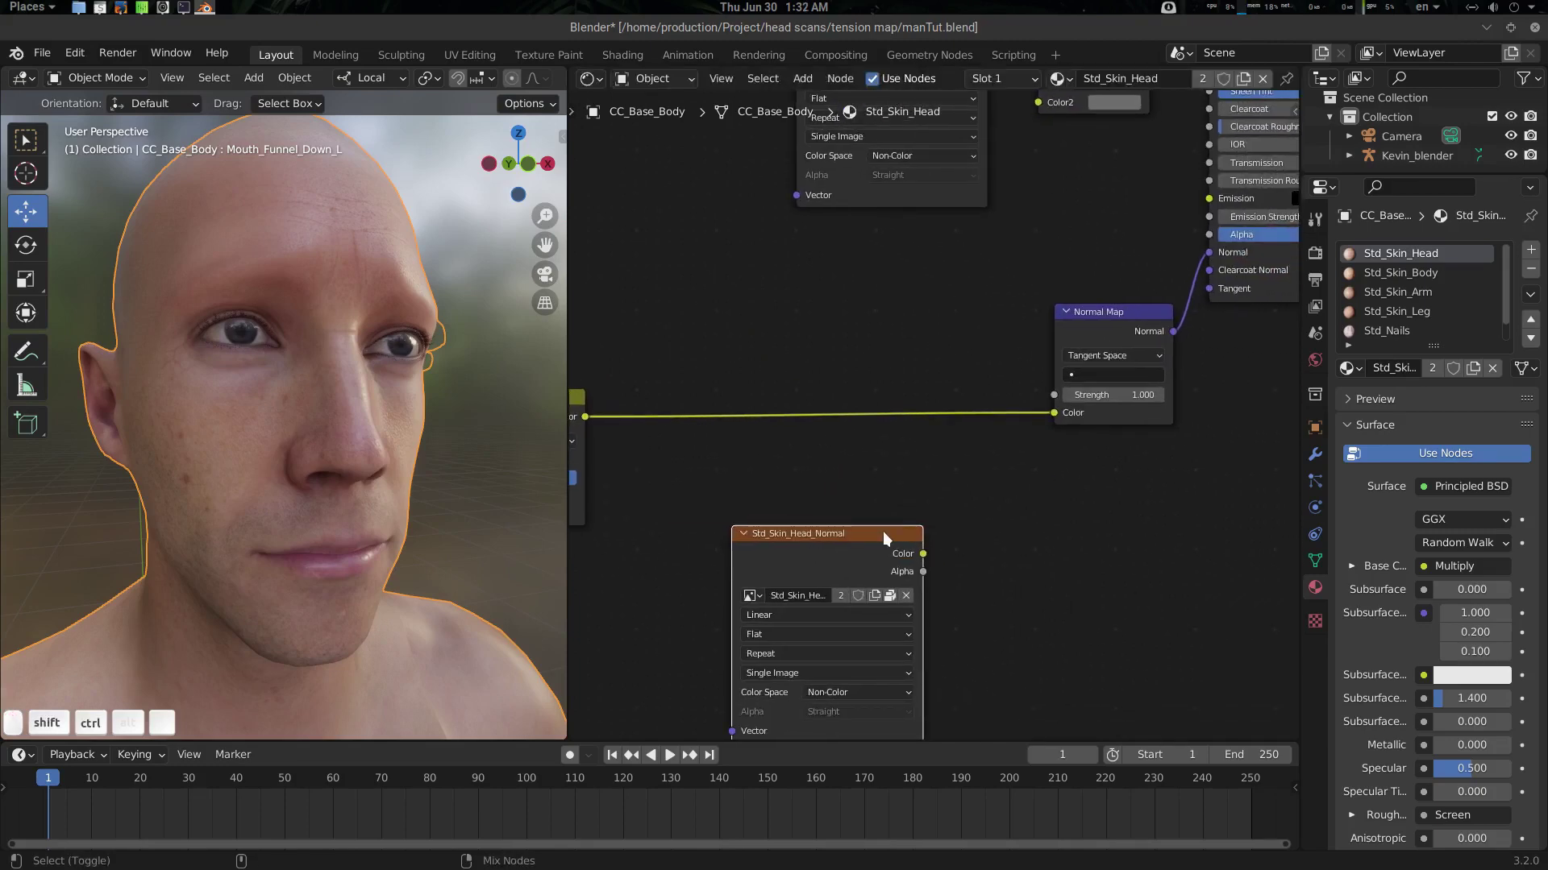
pyautogui.click(883, 541)
pyautogui.moveTo(446, 479); pyautogui.dragTo(309, 489)
pyautogui.scroll(3)
pyautogui.moveTo(289, 476); pyautogui.dragTo(412, 428)
pyautogui.moveTo(439, 432); pyautogui.dragTo(420, 465)
pyautogui.moveTo(300, 425); pyautogui.dragTo(313, 282)
pyautogui.moveTo(307, 336); pyautogui.dragTo(270, 253)
pyautogui.moveTo(274, 450); pyautogui.dragTo(316, 407)
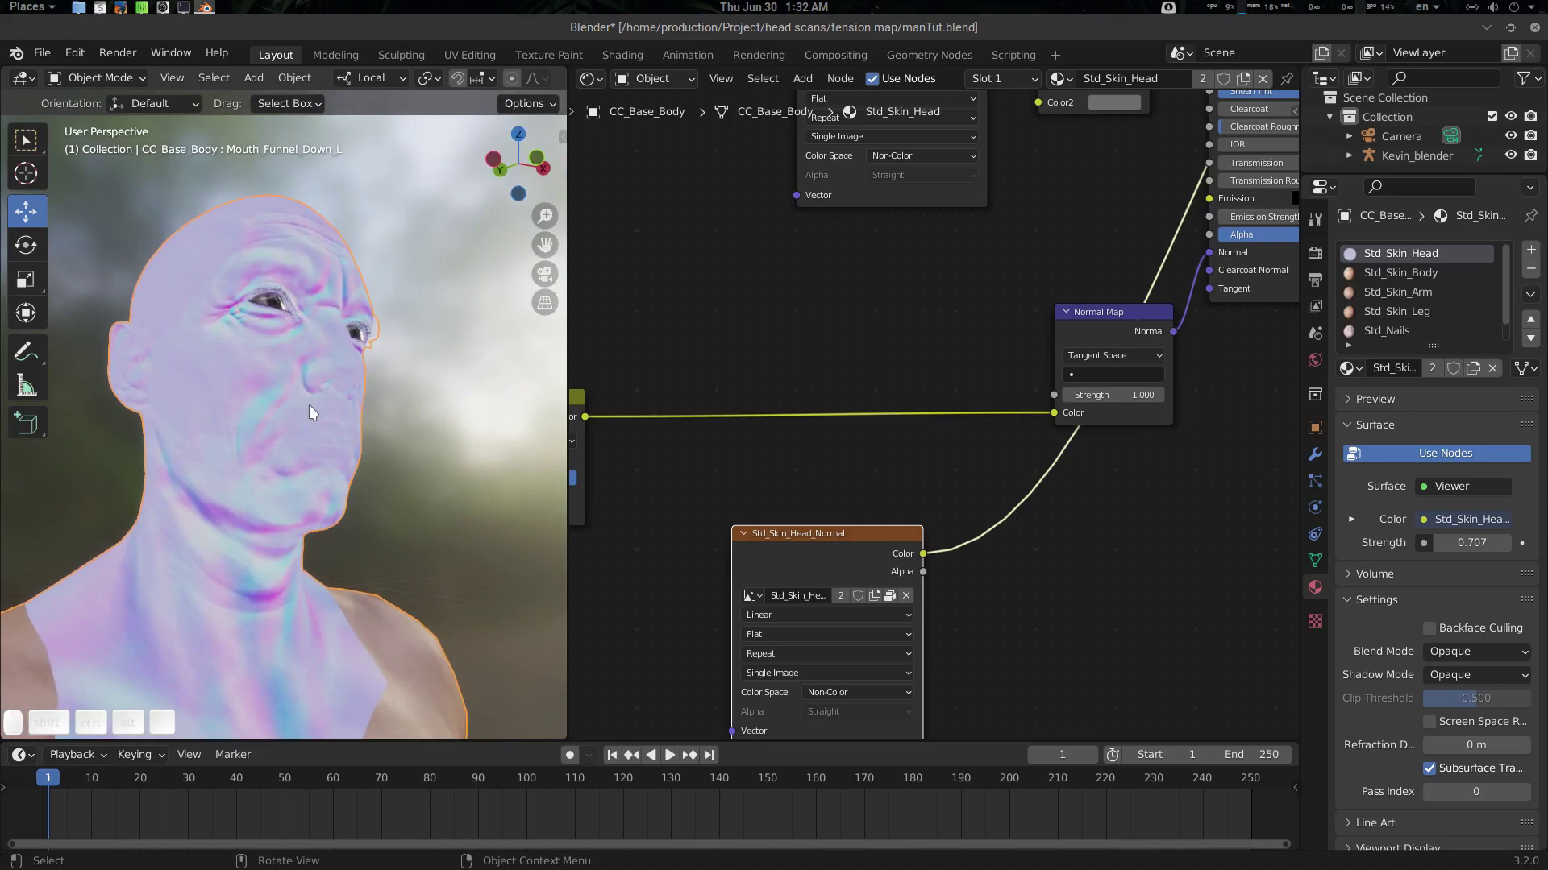
pyautogui.middleClick(1188, 438)
pyautogui.moveTo(1188, 438); pyautogui.dragTo(1196, 367)
pyautogui.moveTo(1192, 380); pyautogui.dragTo(1130, 514)
pyautogui.moveTo(569, 477); pyautogui.dragTo(463, 426)
pyautogui.click(384, 481)
pyautogui.moveTo(854, 516); pyautogui.dragTo(889, 589)
pyautogui.moveTo(867, 585); pyautogui.dragTo(1053, 566)
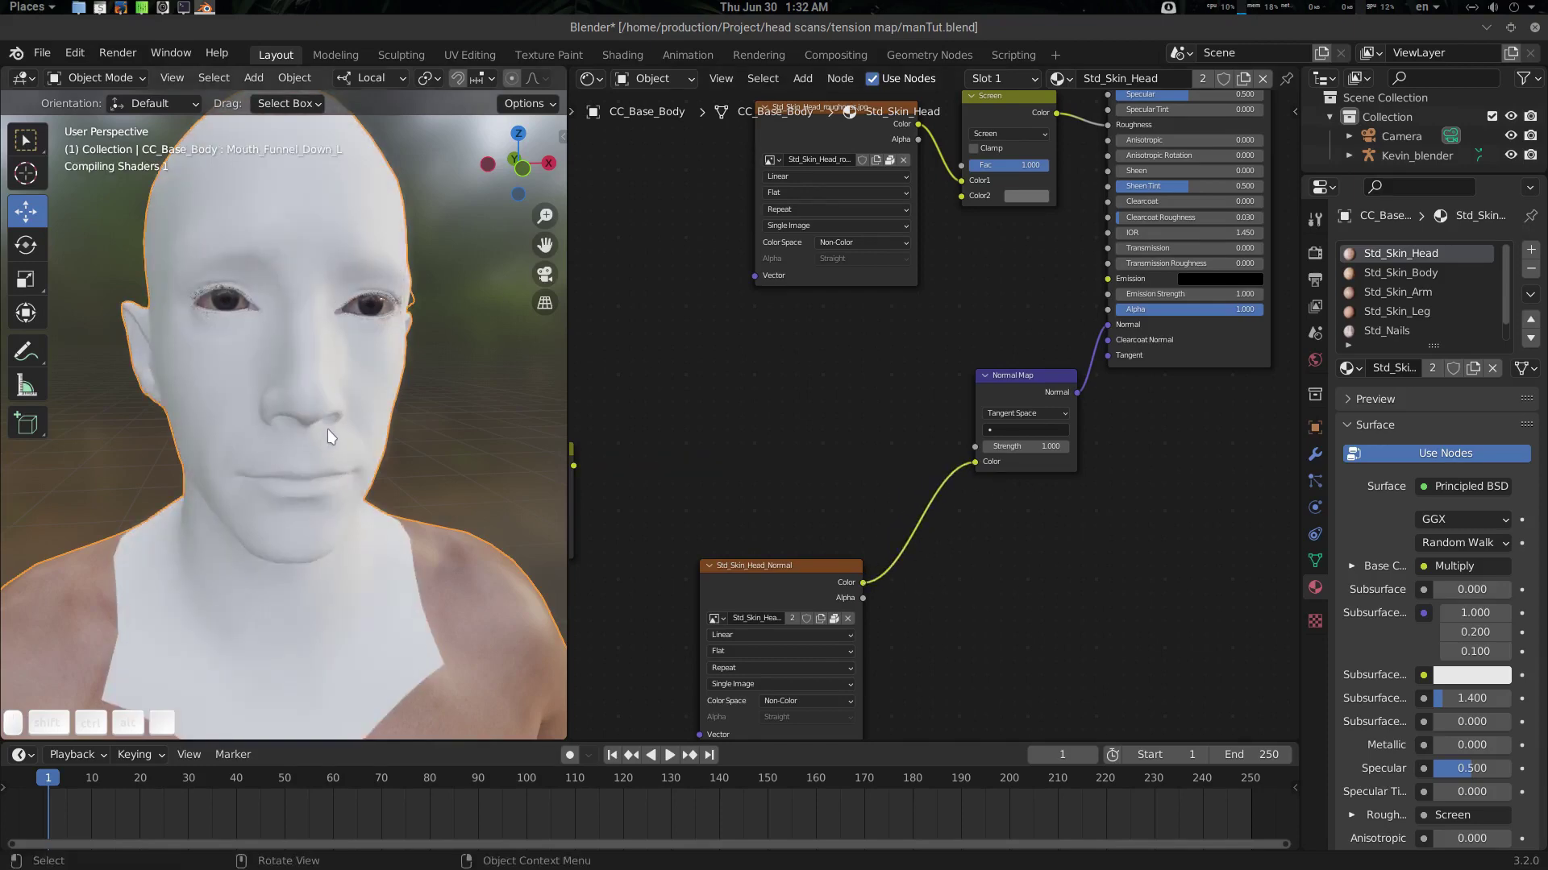
pyautogui.moveTo(353, 422); pyautogui.dragTo(408, 454)
pyautogui.press('shift+alt+a')
pyautogui.moveTo(391, 450); pyautogui.dragTo(363, 244)
pyautogui.moveTo(245, 355); pyautogui.dragTo(266, 283)
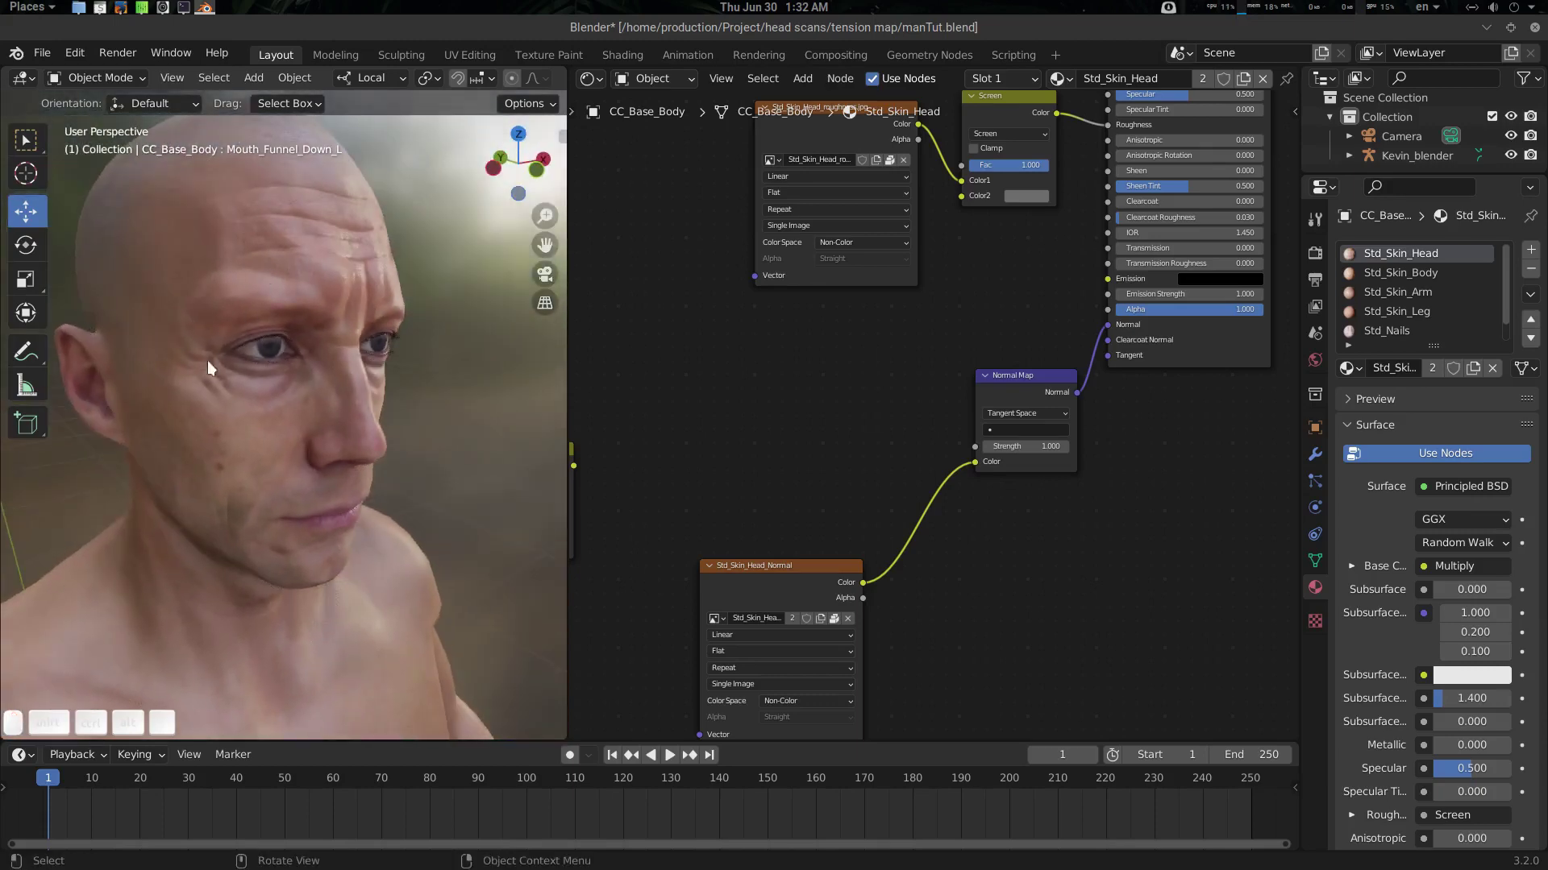
pyautogui.moveTo(334, 418); pyautogui.dragTo(332, 394)
pyautogui.moveTo(337, 413); pyautogui.dragTo(350, 466)
pyautogui.scroll(3)
pyautogui.moveTo(344, 465); pyautogui.dragTo(352, 314)
pyautogui.moveTo(268, 473); pyautogui.dragTo(397, 337)
pyautogui.moveTo(289, 473); pyautogui.dragTo(263, 468)
pyautogui.moveTo(267, 526); pyautogui.dragTo(313, 506)
pyautogui.moveTo(313, 505); pyautogui.dragTo(387, 487)
pyautogui.moveTo(338, 496); pyautogui.dragTo(989, 525)
pyautogui.click(989, 526)
pyautogui.moveTo(750, 461); pyautogui.dragTo(1174, 492)
pyautogui.click(1153, 497)
pyautogui.click(380, 502)
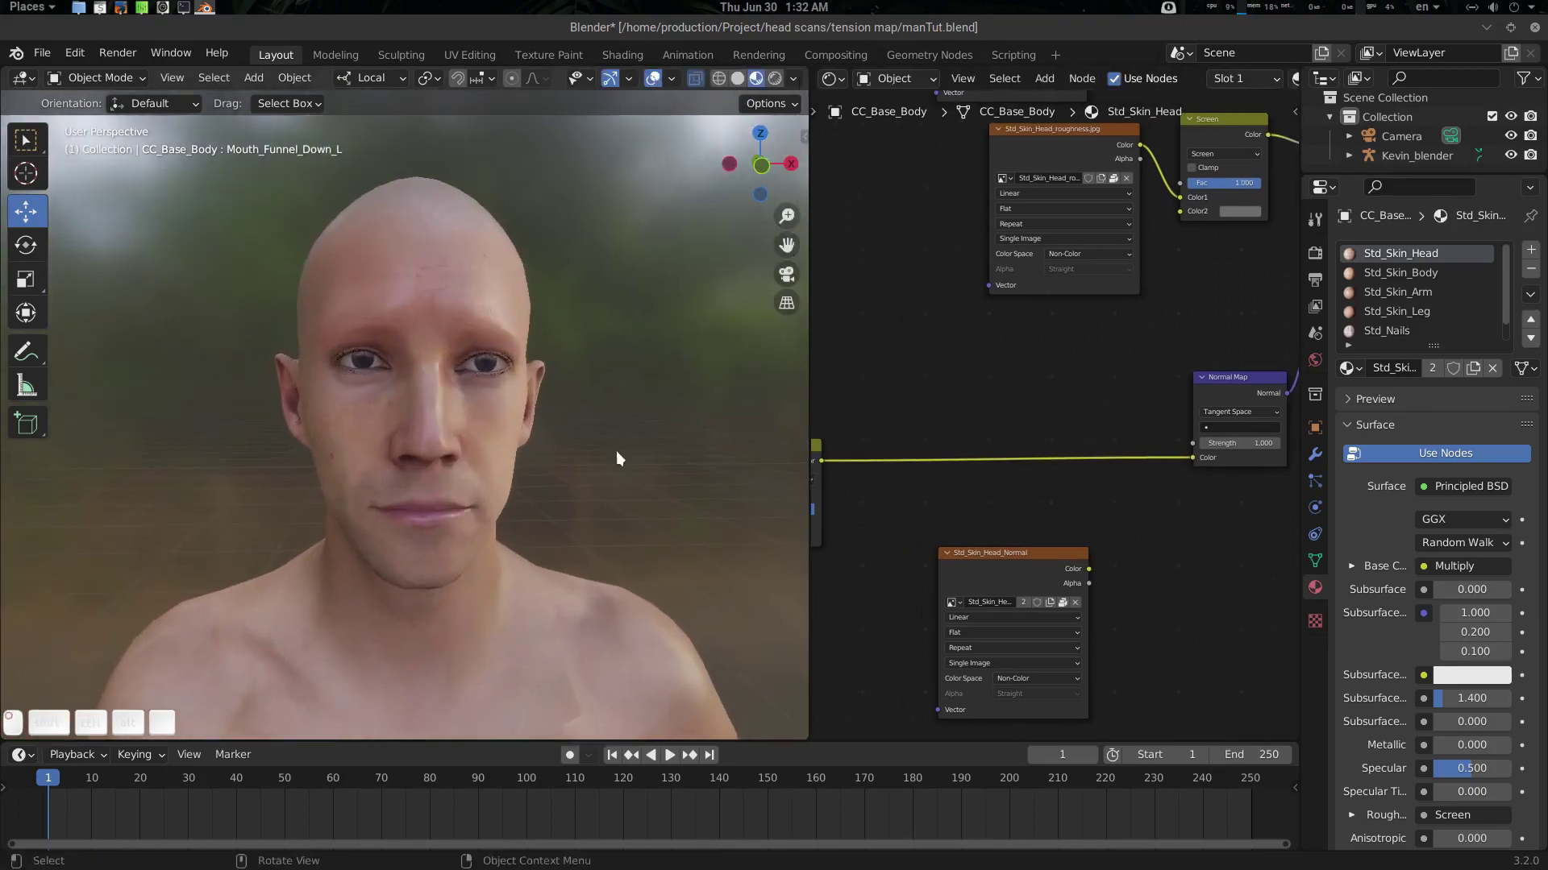
# Duplicate the Kevin_blender rig with Shift+D and place the copy beside the original
pyautogui.click(573, 468)
pyautogui.moveTo(568, 450); pyautogui.dragTo(553, 418)
pyautogui.press('shift+z')
pyautogui.press('z')
pyautogui.click(473, 395)
pyautogui.moveTo(475, 398); pyautogui.dragTo(488, 431)
pyautogui.rightClick(490, 436)
pyautogui.scroll(-3)
pyautogui.rightClick(479, 441)
pyautogui.moveTo(476, 447); pyautogui.dragTo(419, 562)
pyautogui.moveTo(428, 522); pyautogui.dragTo(443, 575)
pyautogui.moveTo(369, 545); pyautogui.dragTo(442, 592)
pyautogui.moveTo(450, 588); pyautogui.dragTo(468, 578)
pyautogui.moveTo(475, 573); pyautogui.dragTo(501, 580)
pyautogui.press('shift+d')
pyautogui.press('Escape')
pyautogui.moveTo(480, 627); pyautogui.dragTo(699, 446)
pyautogui.moveTo(680, 448); pyautogui.dragTo(574, 515)
# Clear rotation, location and scale on all the copy's bones so it stands in rest T-pose
pyautogui.press('shift+alt+a')
pyautogui.moveTo(603, 427); pyautogui.dragTo(478, 455)
pyautogui.moveTo(583, 438); pyautogui.dragTo(590, 312)
pyautogui.moveTo(573, 506); pyautogui.dragTo(542, 434)
pyautogui.moveTo(470, 496); pyautogui.dragTo(497, 457)
pyautogui.moveTo(534, 472); pyautogui.dragTo(495, 626)
pyautogui.moveTo(516, 645); pyautogui.dragTo(561, 658)
pyautogui.moveTo(522, 467); pyautogui.dragTo(554, 390)
pyautogui.press('Tab')
pyautogui.click(528, 478)
pyautogui.press('a')
pyautogui.moveTo(509, 454); pyautogui.dragTo(486, 294)
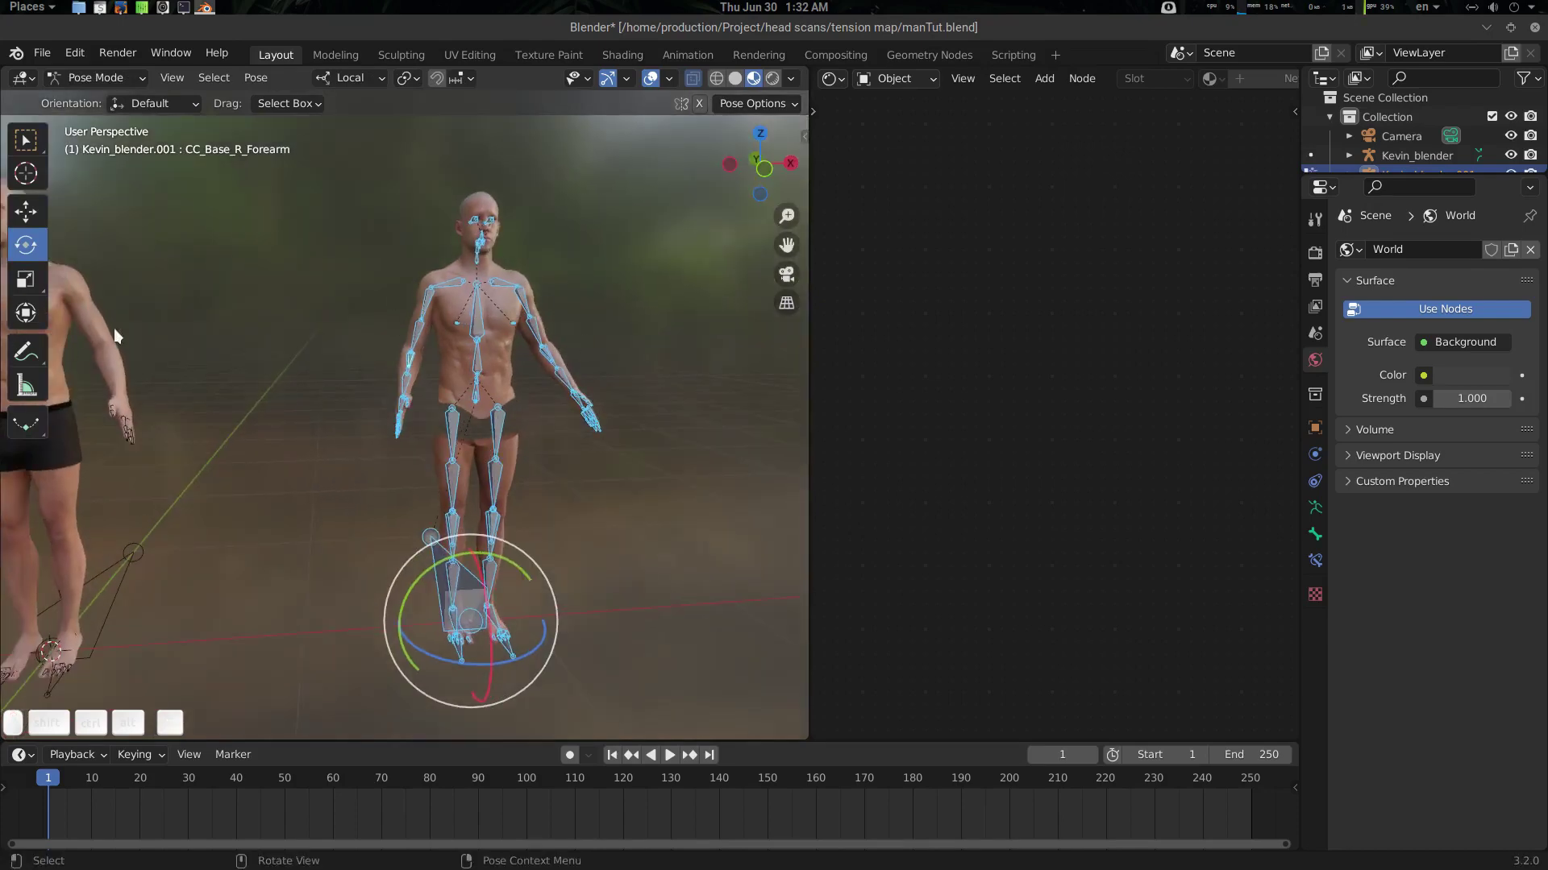
pyautogui.click(488, 385)
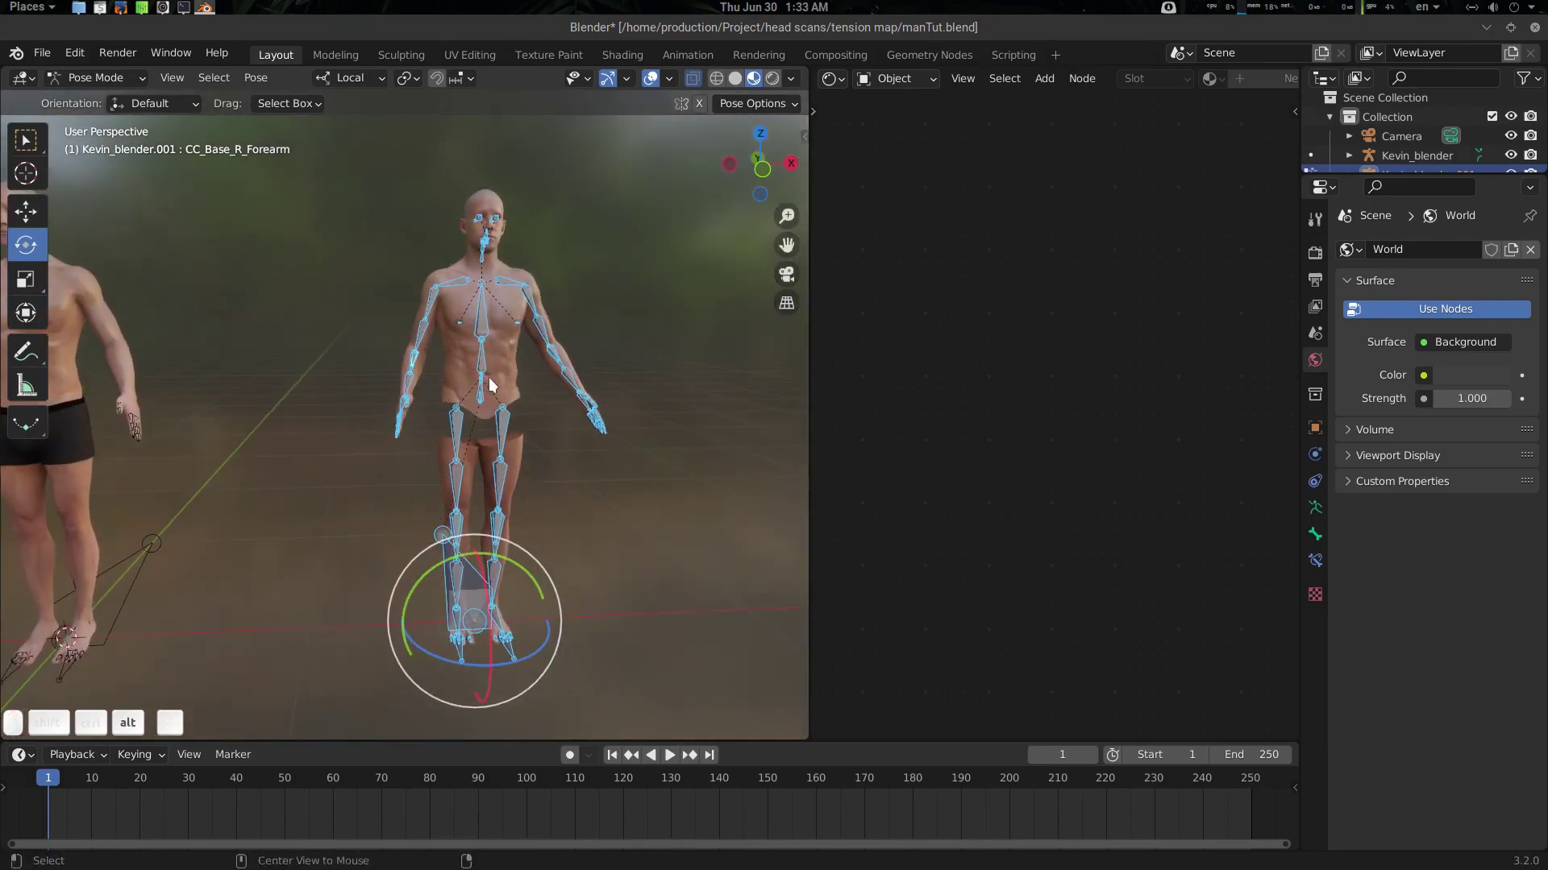
pyautogui.press('alt+r')
pyautogui.press('alt+g')
pyautogui.press('alt+s')
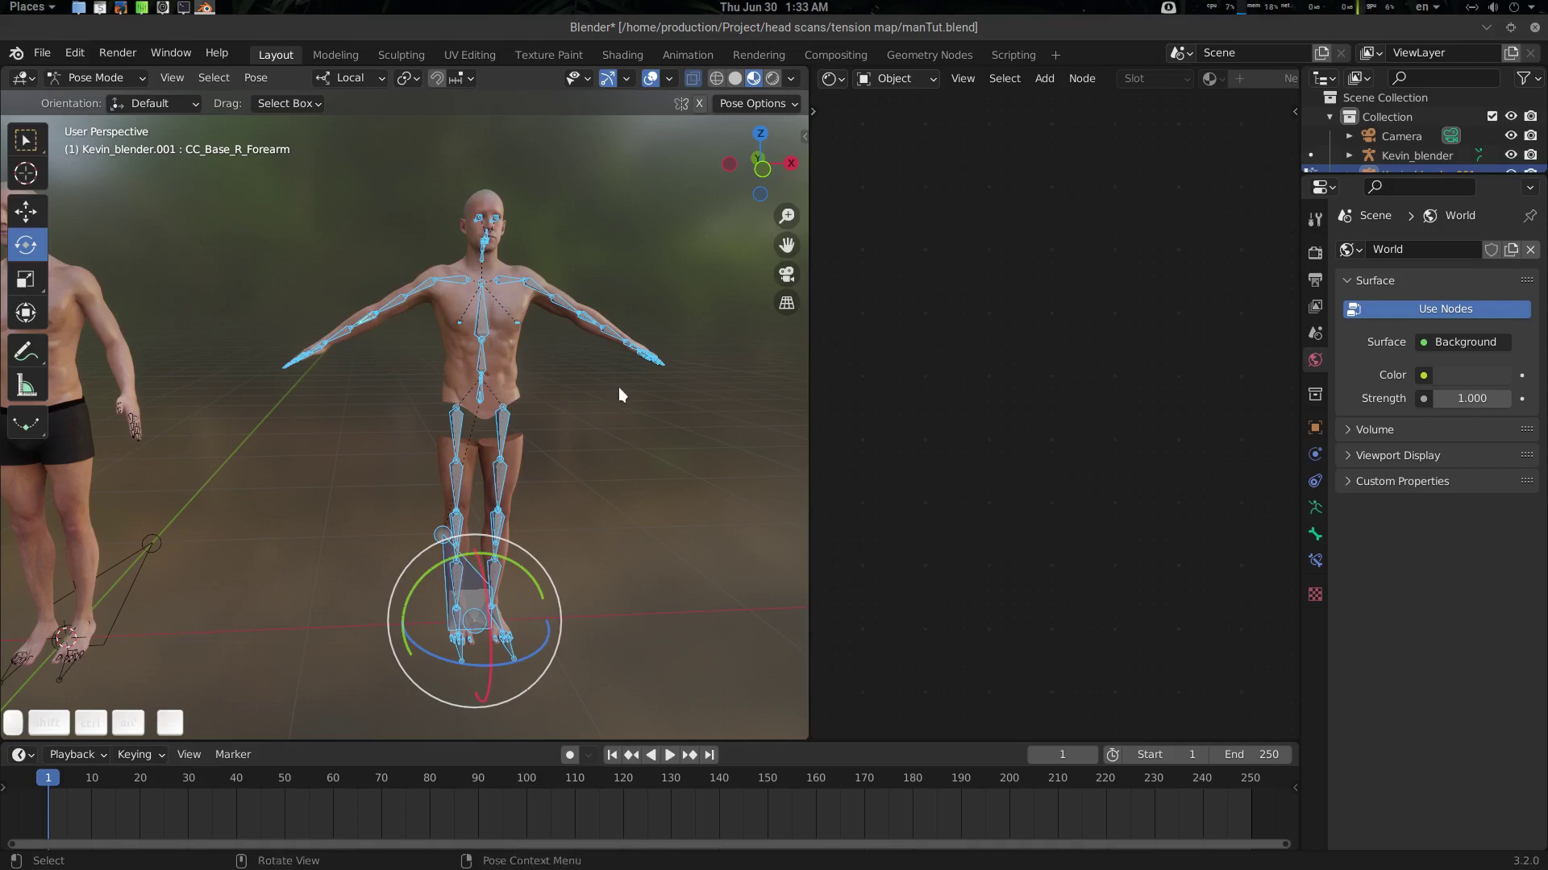
pyautogui.press('Tab')
# Repeat the transform clear on the duplicate rig and check the T-pose from several angles
pyautogui.moveTo(484, 402); pyautogui.dragTo(633, 421)
pyautogui.scroll(3)
pyautogui.press('shift+alt+a')
pyautogui.press('Tab')
pyautogui.press('a')
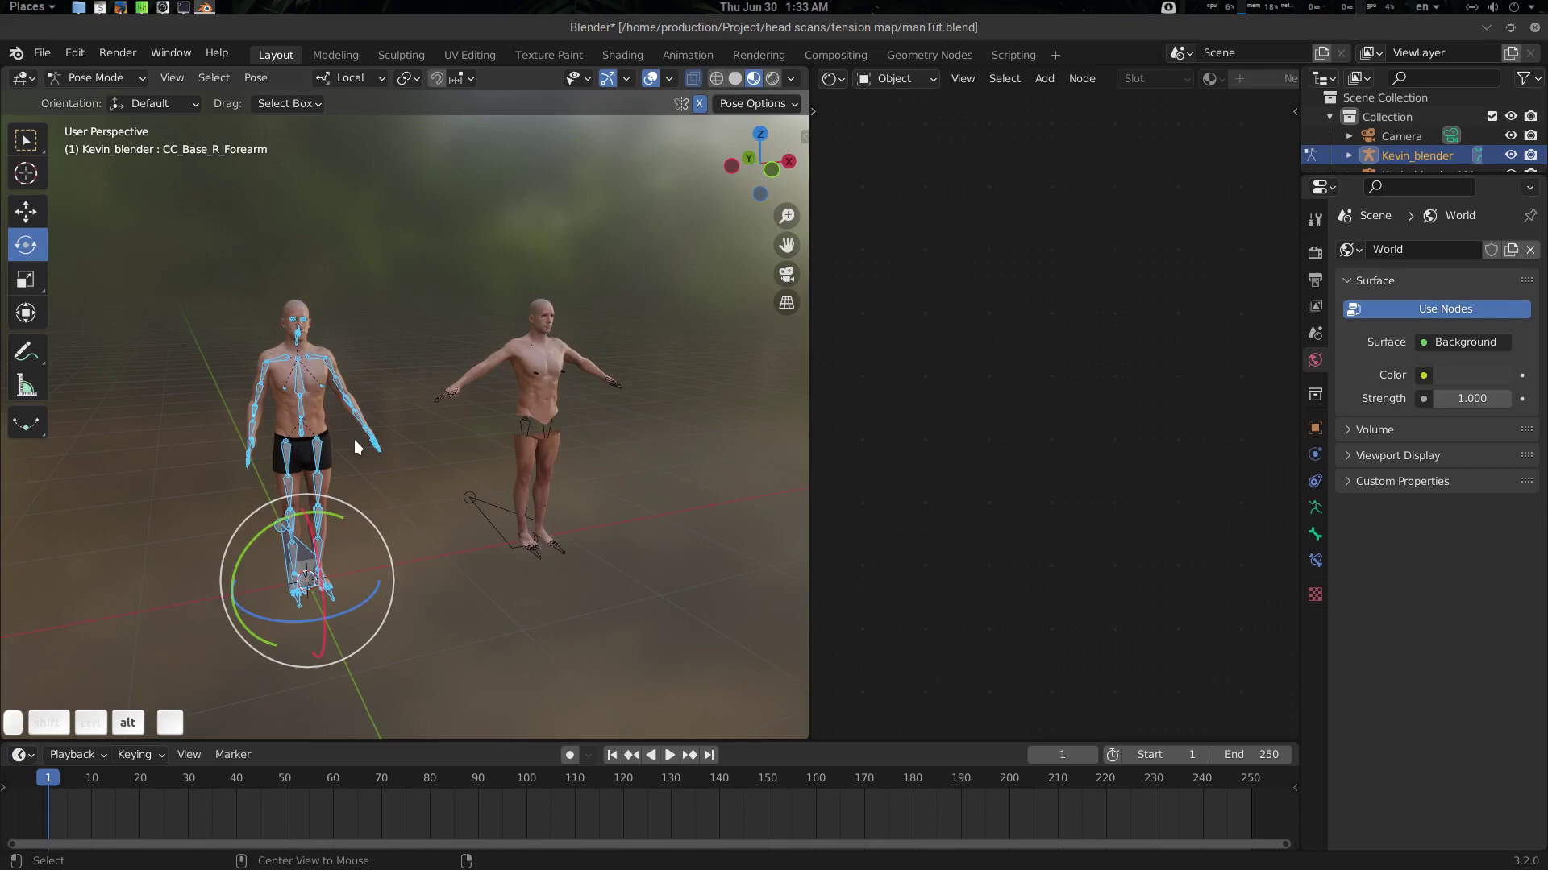
pyautogui.press('alt+r')
pyautogui.press('alt+g')
pyautogui.press('alt+s')
pyautogui.click(359, 444)
pyautogui.moveTo(389, 452); pyautogui.dragTo(452, 462)
pyautogui.press('Tab')
pyautogui.moveTo(454, 433); pyautogui.dragTo(460, 468)
pyautogui.press('alt+a')
pyautogui.moveTo(413, 442); pyautogui.dragTo(395, 403)
pyautogui.moveTo(410, 416); pyautogui.dragTo(437, 446)
pyautogui.click(437, 444)
pyautogui.middleClick(440, 441)
pyautogui.click(437, 439)
pyautogui.scroll(3)
pyautogui.moveTo(603, 426); pyautogui.dragTo(566, 368)
pyautogui.moveTo(579, 365); pyautogui.dragTo(594, 571)
# Move the rest-pose copy into a new collection named 'rest pose'
pyautogui.click(597, 681)
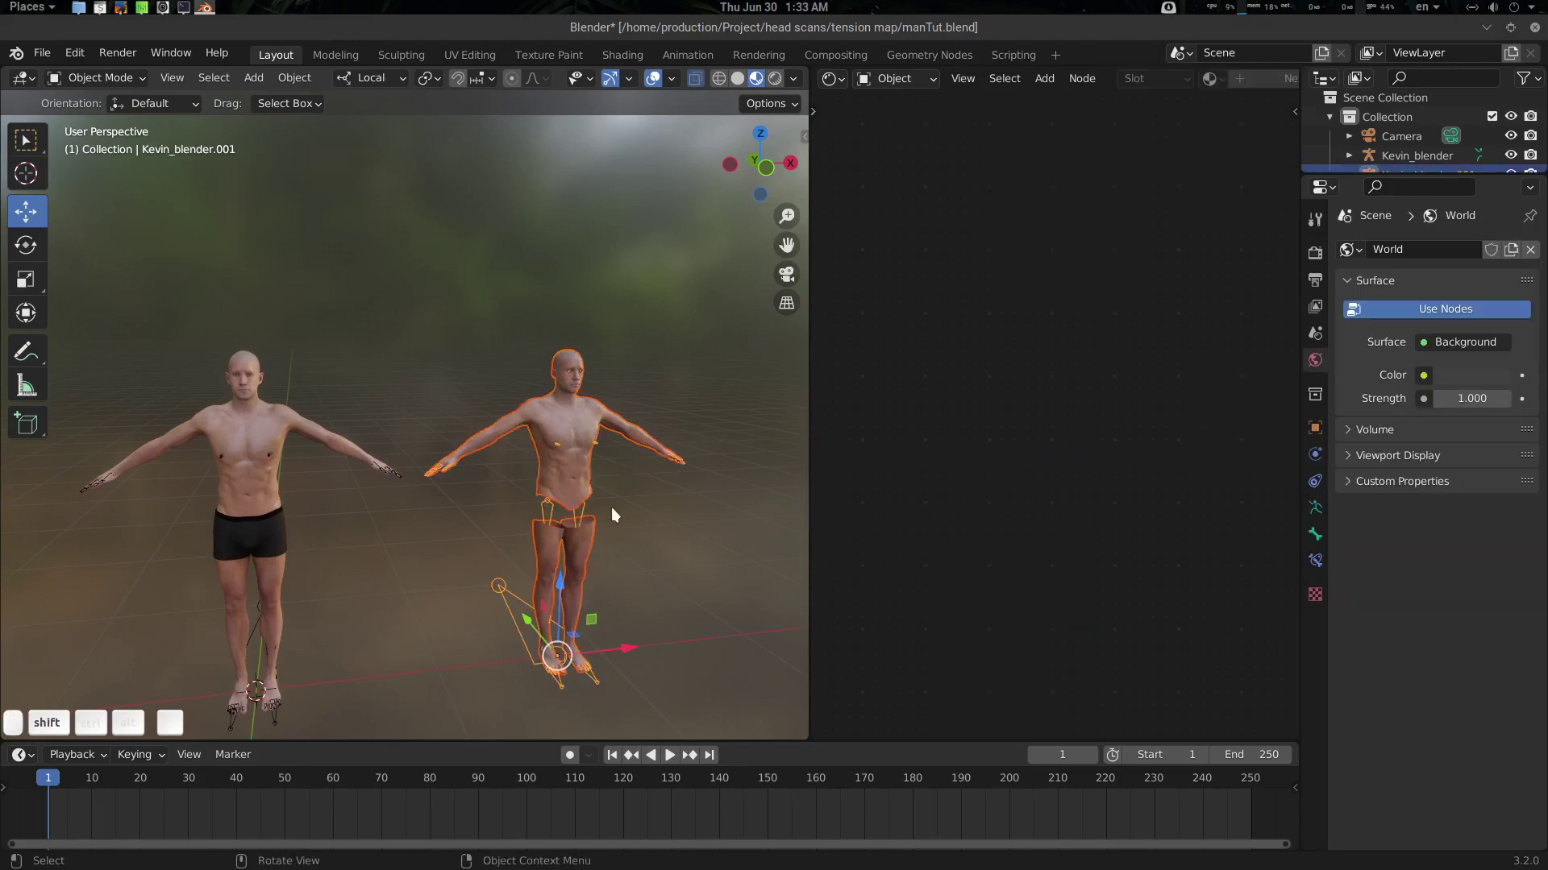
pyautogui.press('m')
pyautogui.click(616, 516)
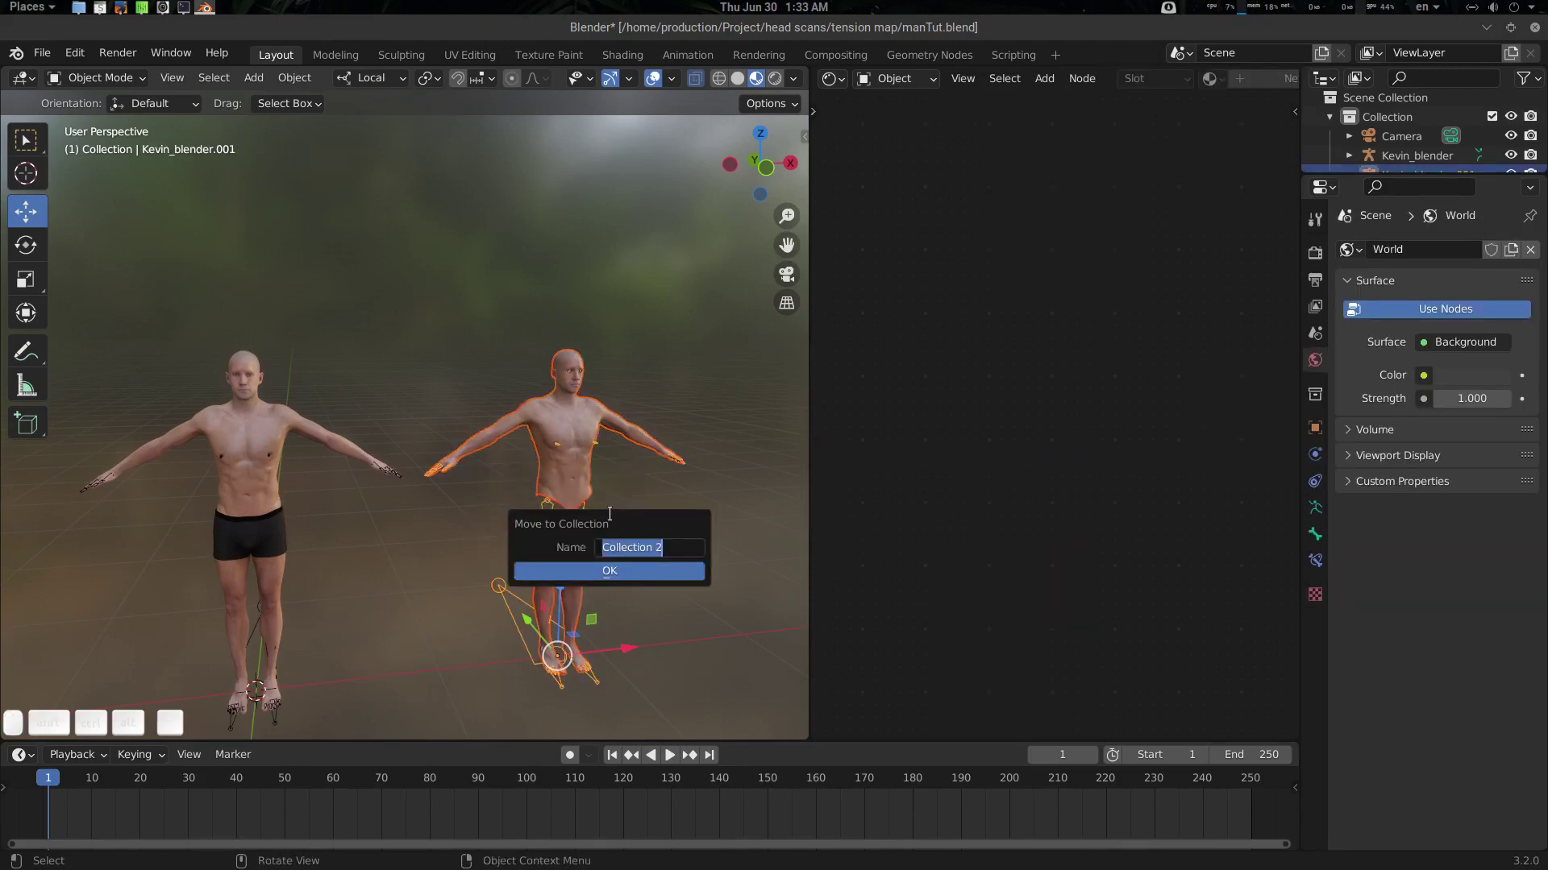
pyautogui.press('r')
pyautogui.press('e')
pyautogui.press('s')
pyautogui.press('t')
pyautogui.press('space')
pyautogui.press('p')
pyautogui.press('o')
pyautogui.press('s')
pyautogui.press('e')
pyautogui.press('Return')
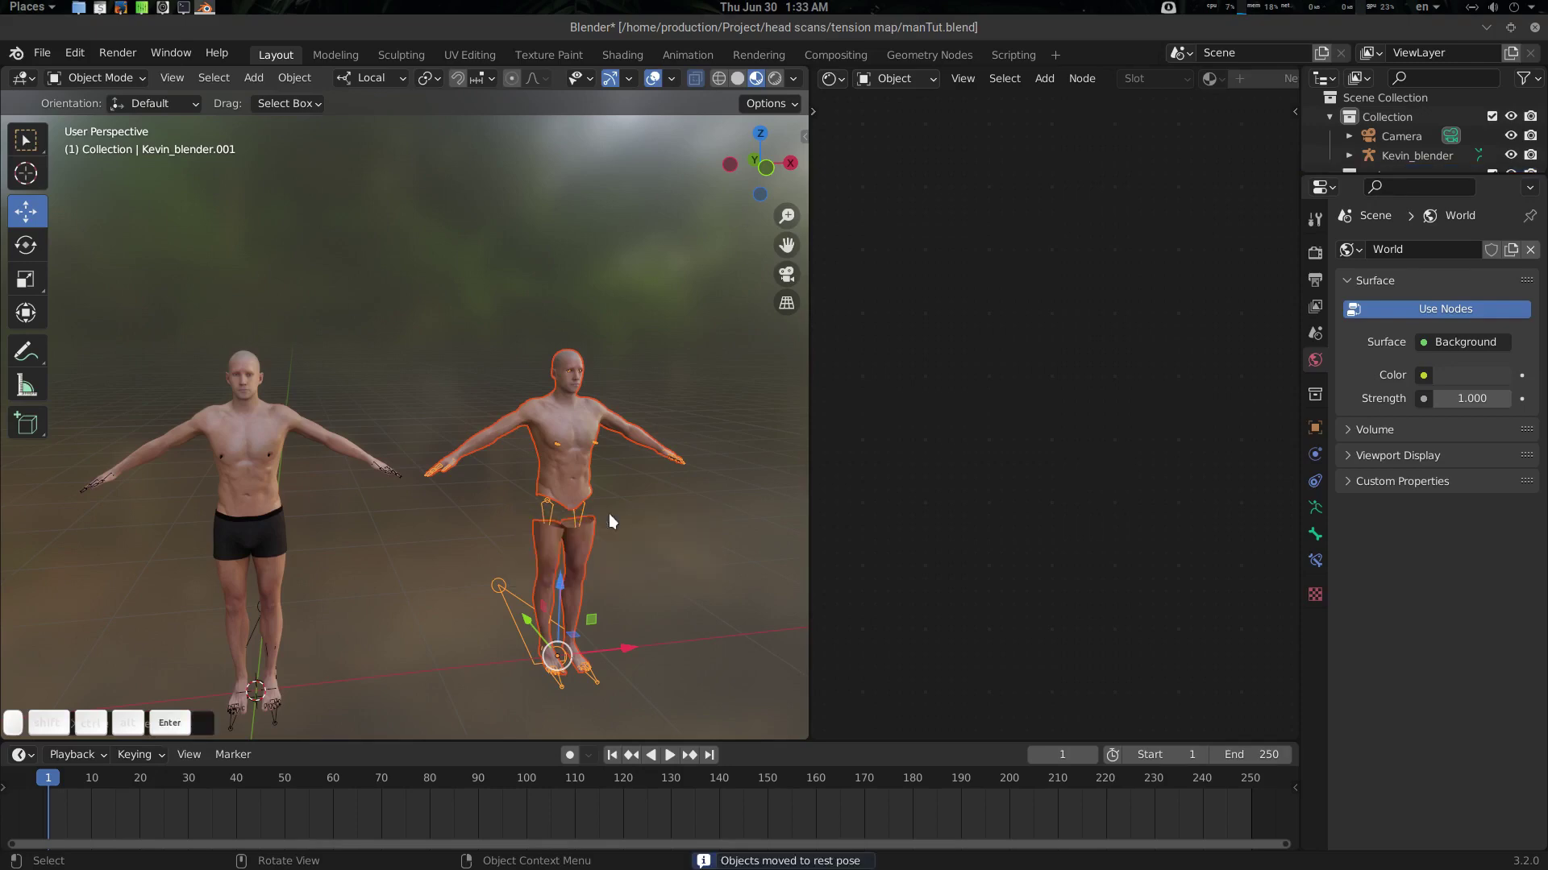
# Return to the posed original and select its body mesh to show the skin material nodes
pyautogui.moveTo(547, 548); pyautogui.dragTo(369, 455)
pyautogui.scroll(3)
pyautogui.press('shift+alt+a')
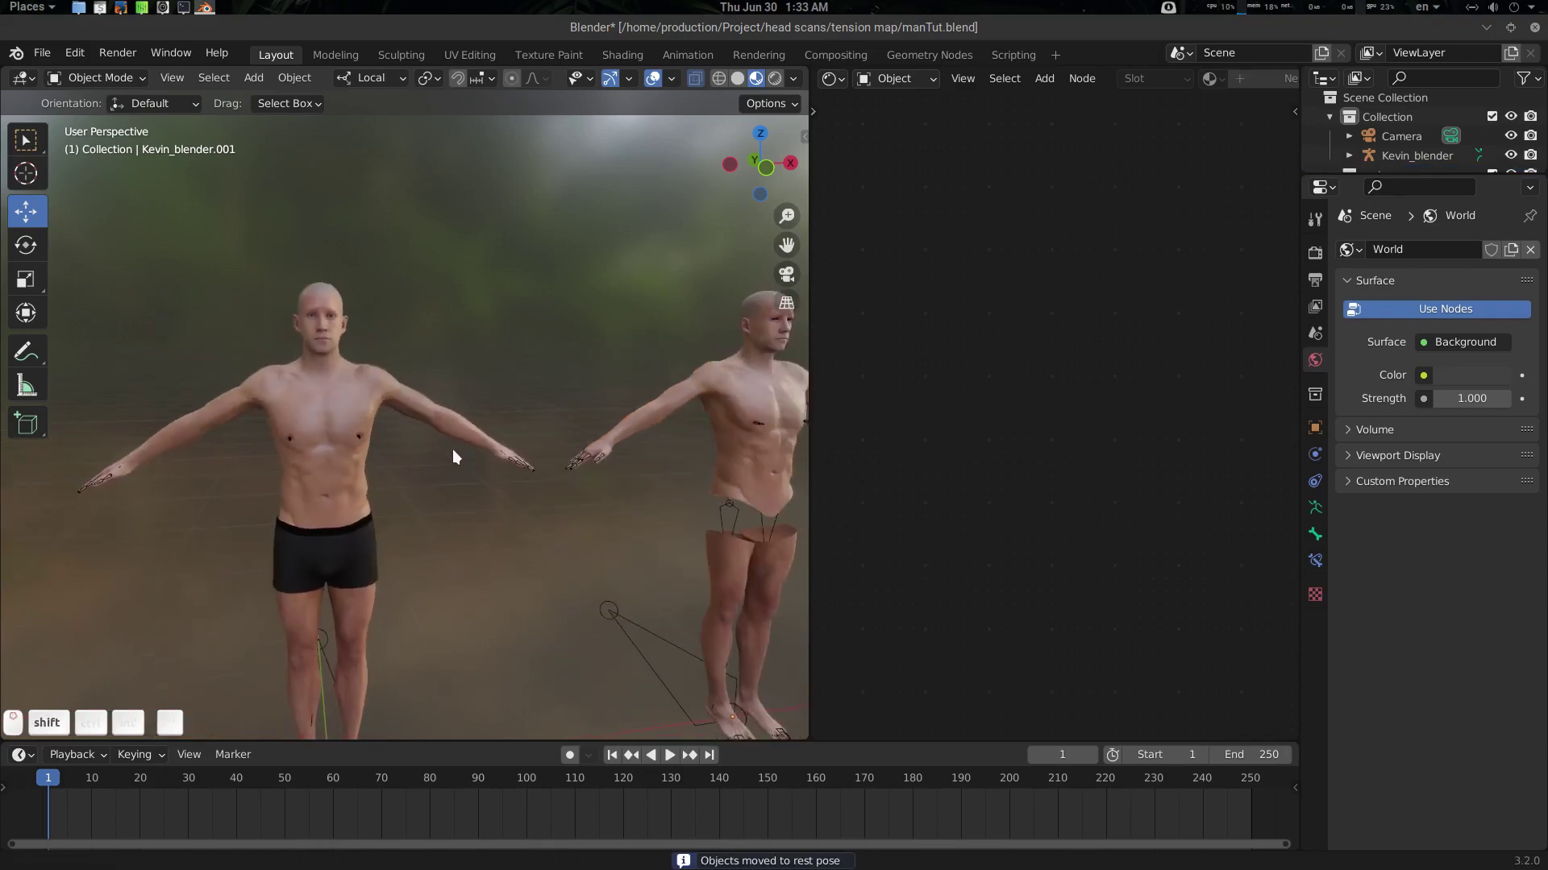
pyautogui.scroll(3)
pyautogui.middleClick(439, 463)
pyautogui.moveTo(478, 460); pyautogui.dragTo(484, 392)
pyautogui.click(450, 491)
pyautogui.scroll(3)
pyautogui.moveTo(438, 499); pyautogui.dragTo(456, 392)
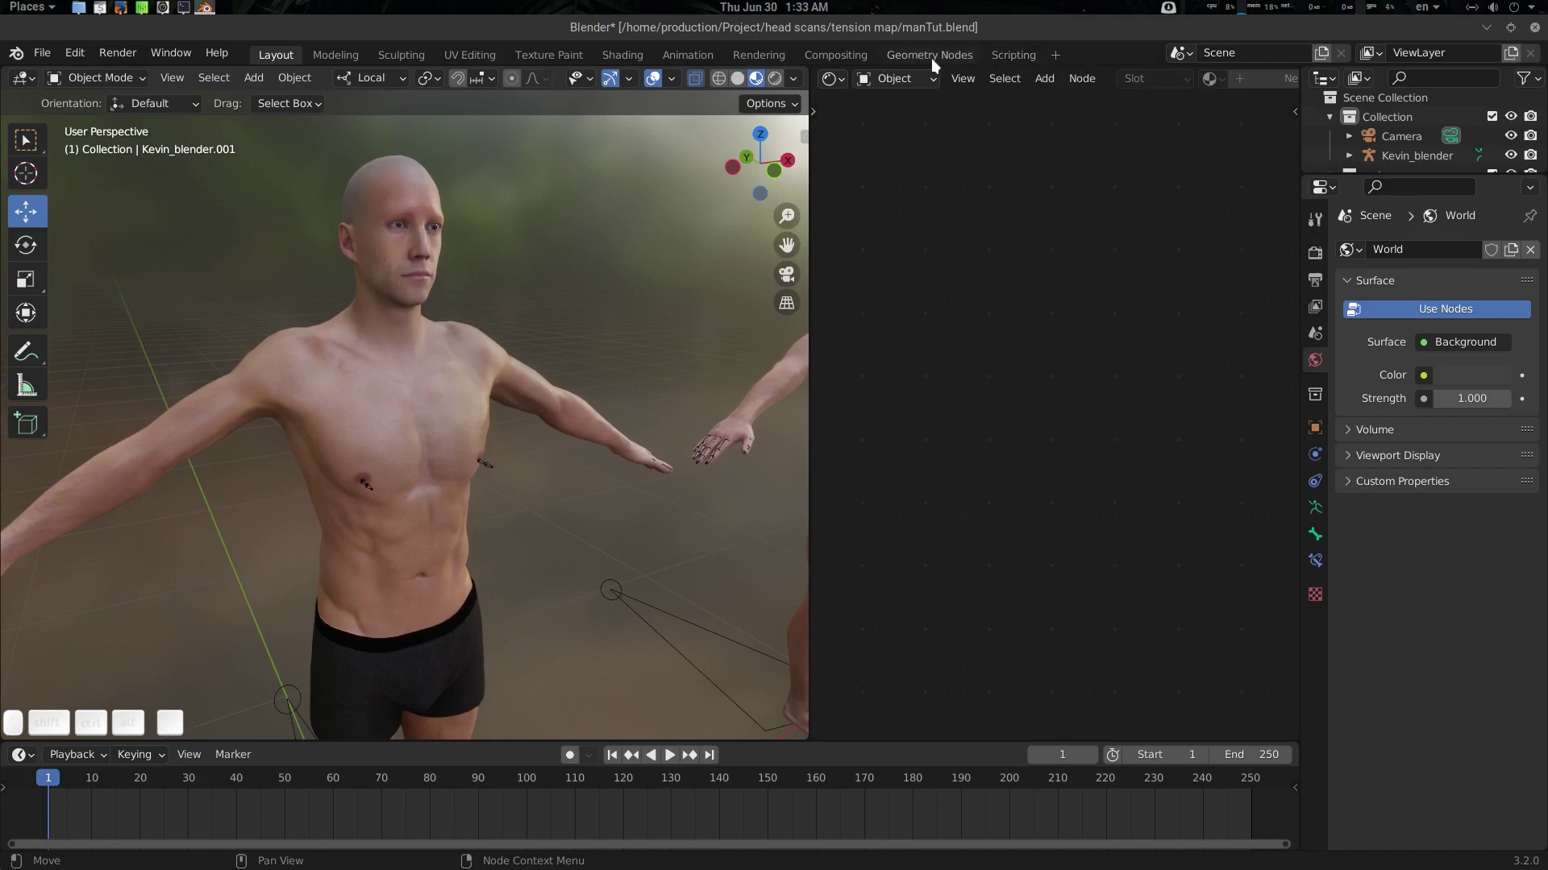
pyautogui.click(548, 257)
pyautogui.scroll(3)
pyautogui.moveTo(540, 292); pyautogui.dragTo(479, 236)
pyautogui.moveTo(479, 236); pyautogui.dragTo(600, 381)
pyautogui.click(578, 363)
pyautogui.click(560, 354)
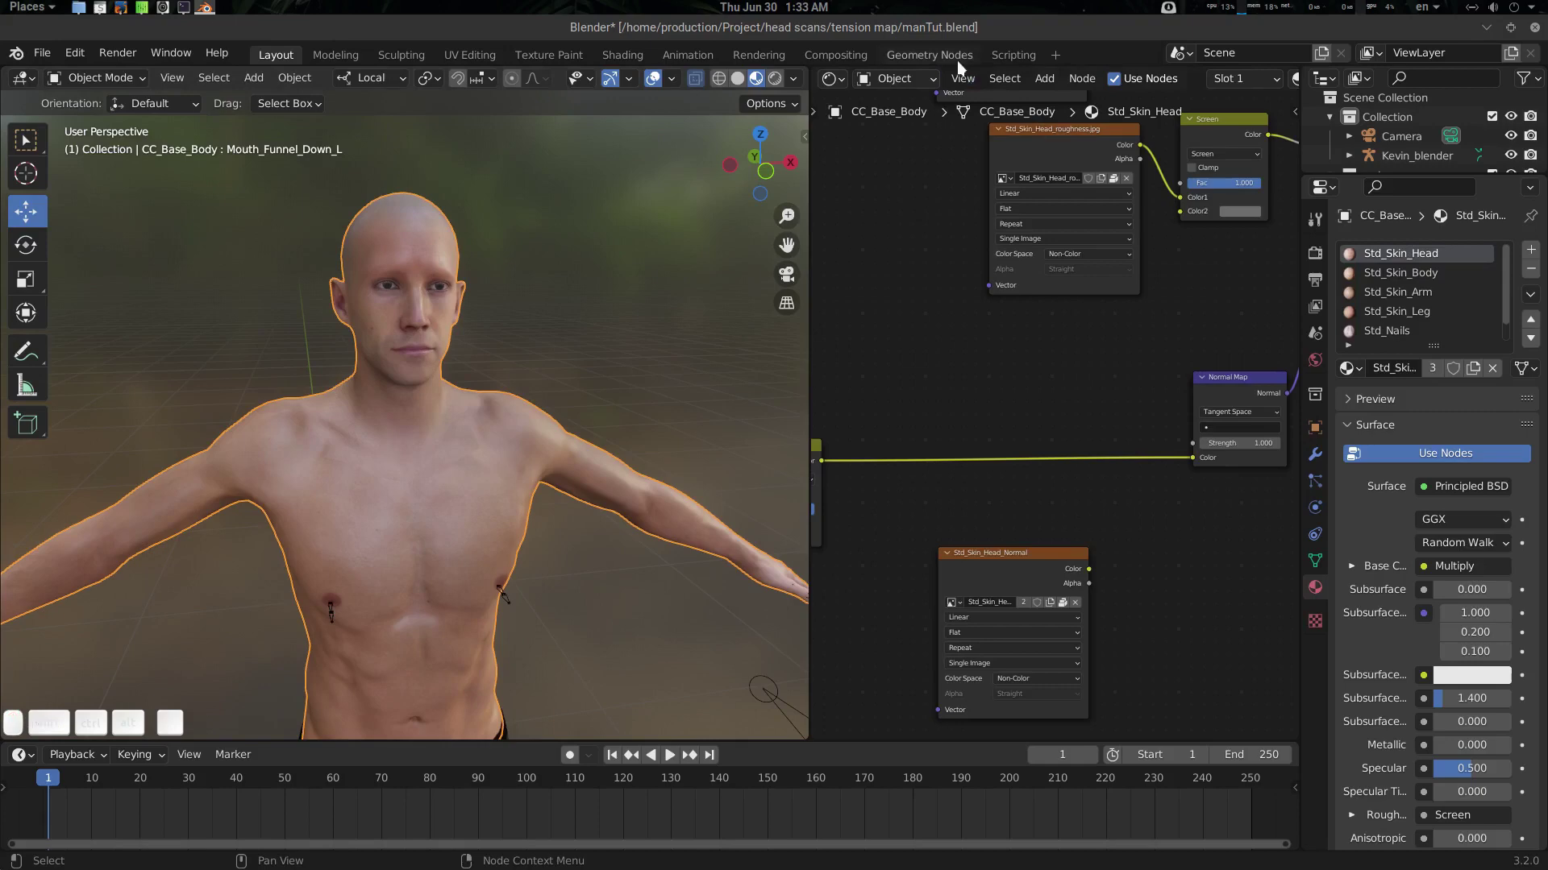
# In the Geometry Nodes workspace, add a new geometry nodes modifier to the body mesh
pyautogui.click(955, 58)
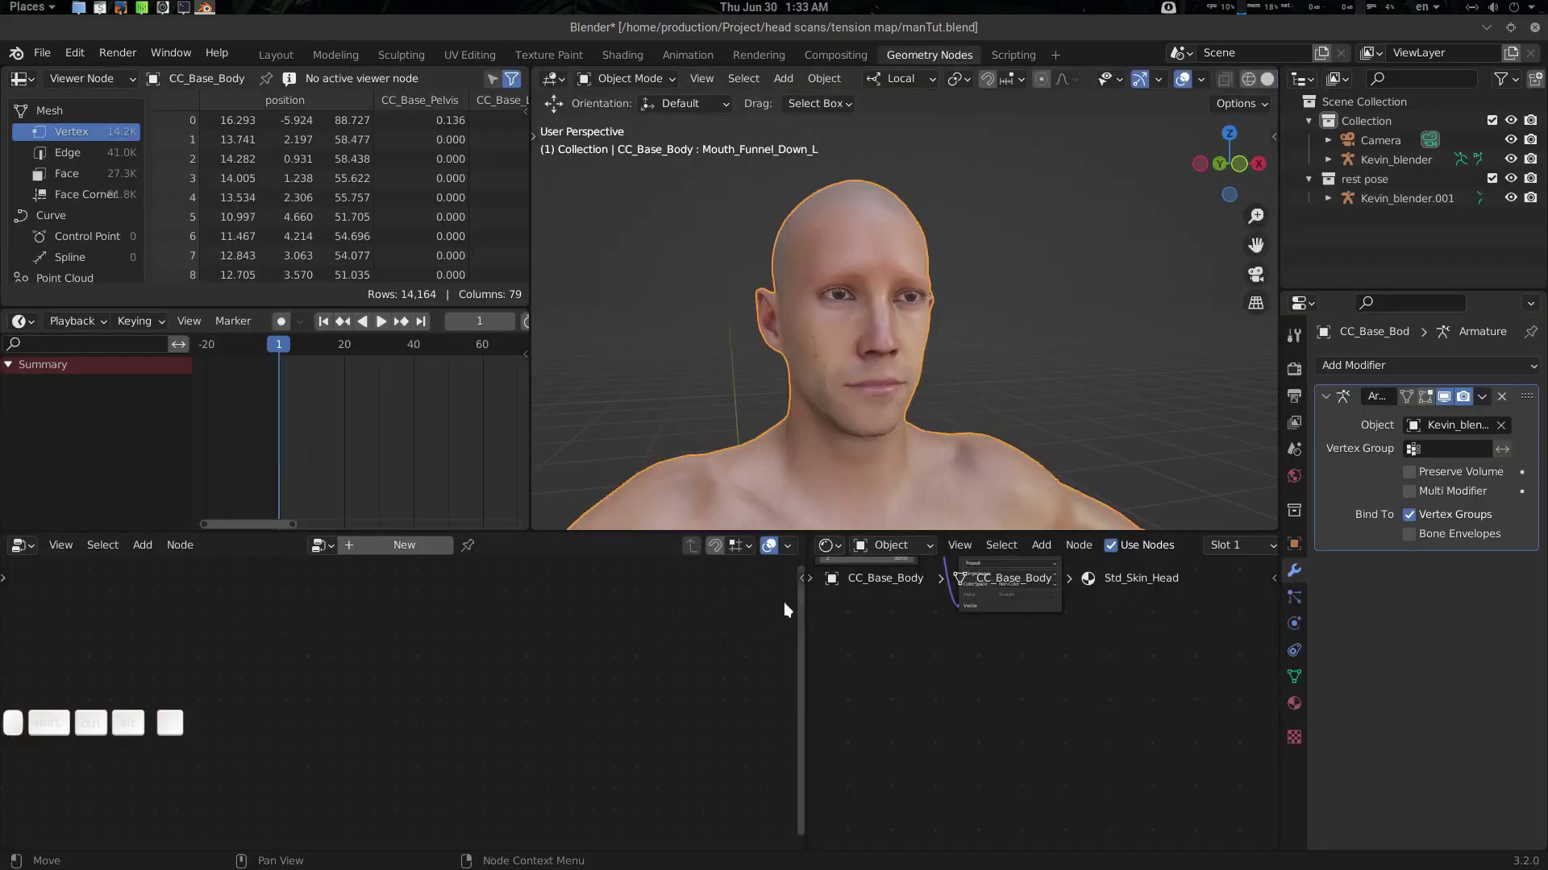
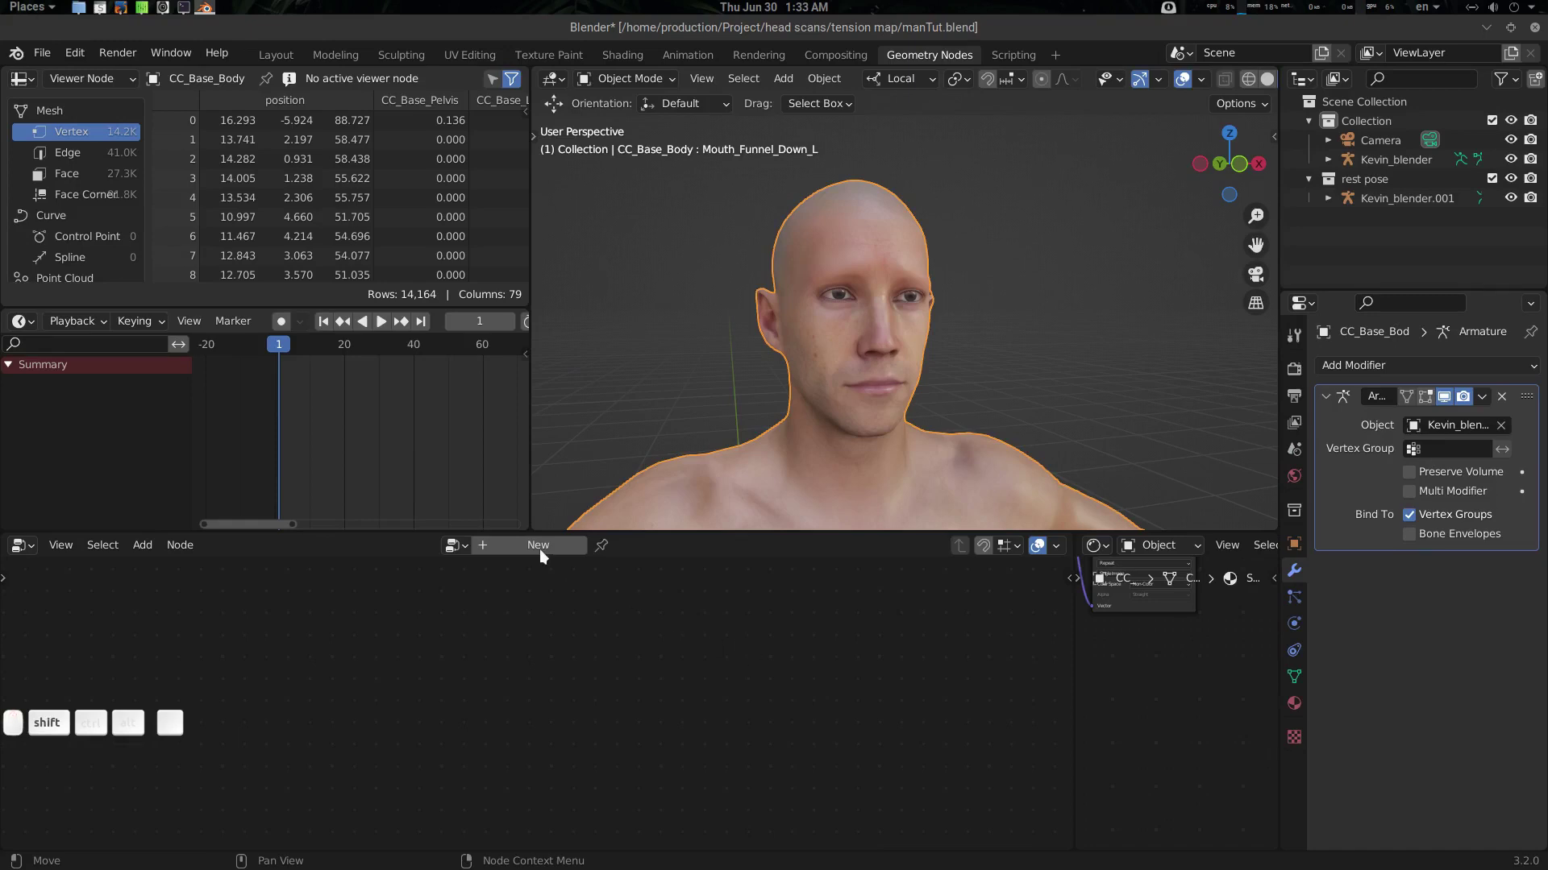
pyautogui.click(548, 551)
pyautogui.click(516, 617)
pyautogui.scroll(3)
pyautogui.scroll(3)
pyautogui.click(491, 696)
pyautogui.middleClick(650, 688)
pyautogui.click(225, 771)
pyautogui.moveTo(175, 728); pyautogui.dragTo(177, 837)
pyautogui.click(176, 839)
pyautogui.moveTo(464, 755); pyautogui.dragTo(534, 731)
pyautogui.middleClick(588, 661)
# Append the Tension Map node group from Tension map.blend on the Desktop
pyautogui.click(598, 639)
pyautogui.press('F4')
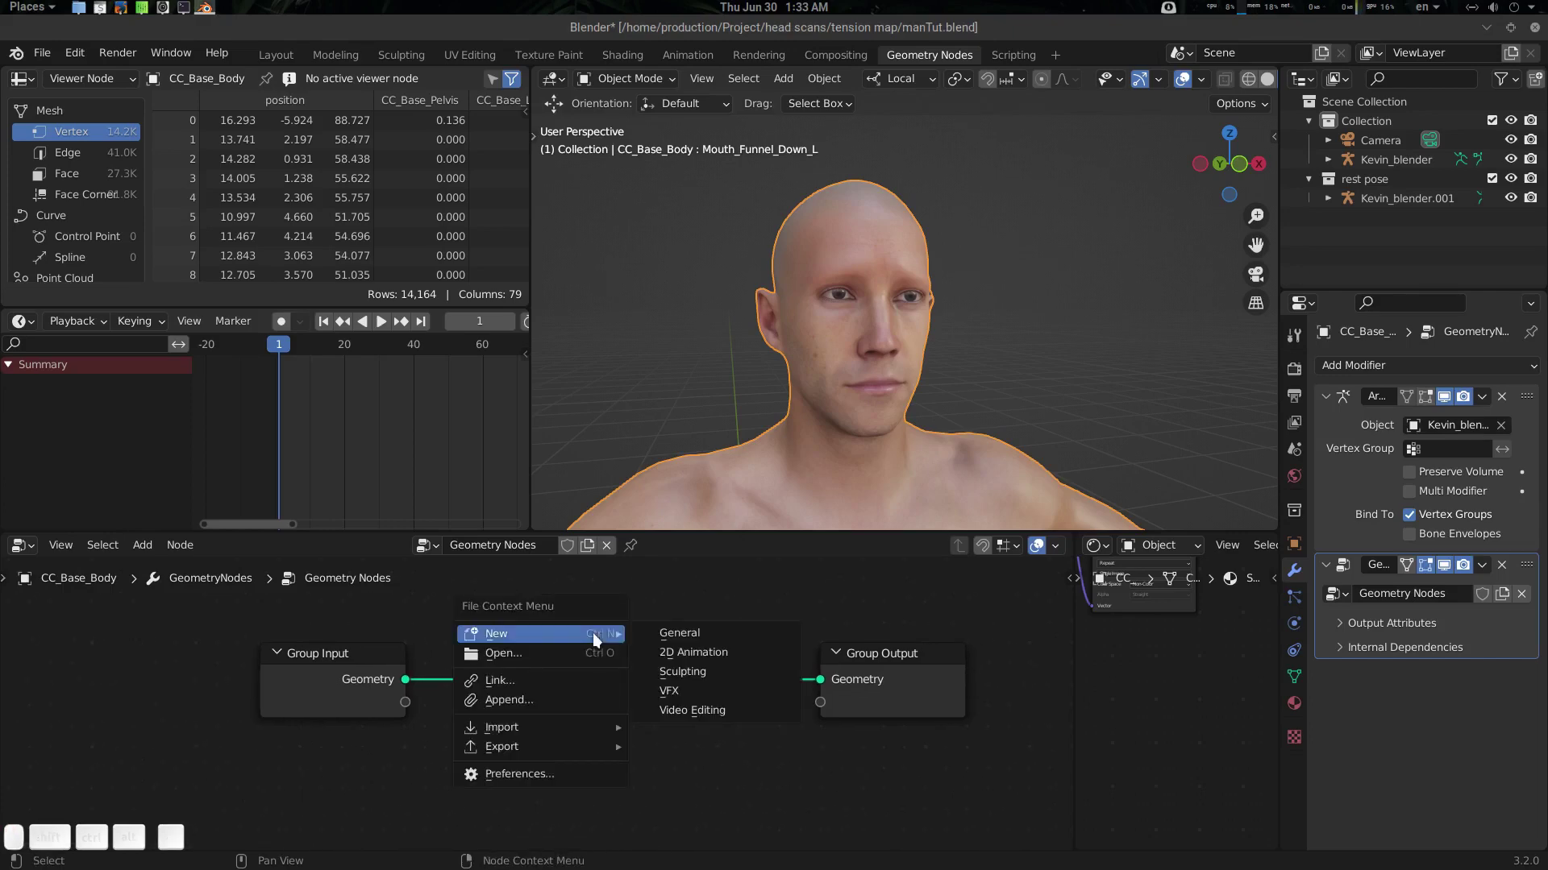
pyautogui.click(564, 708)
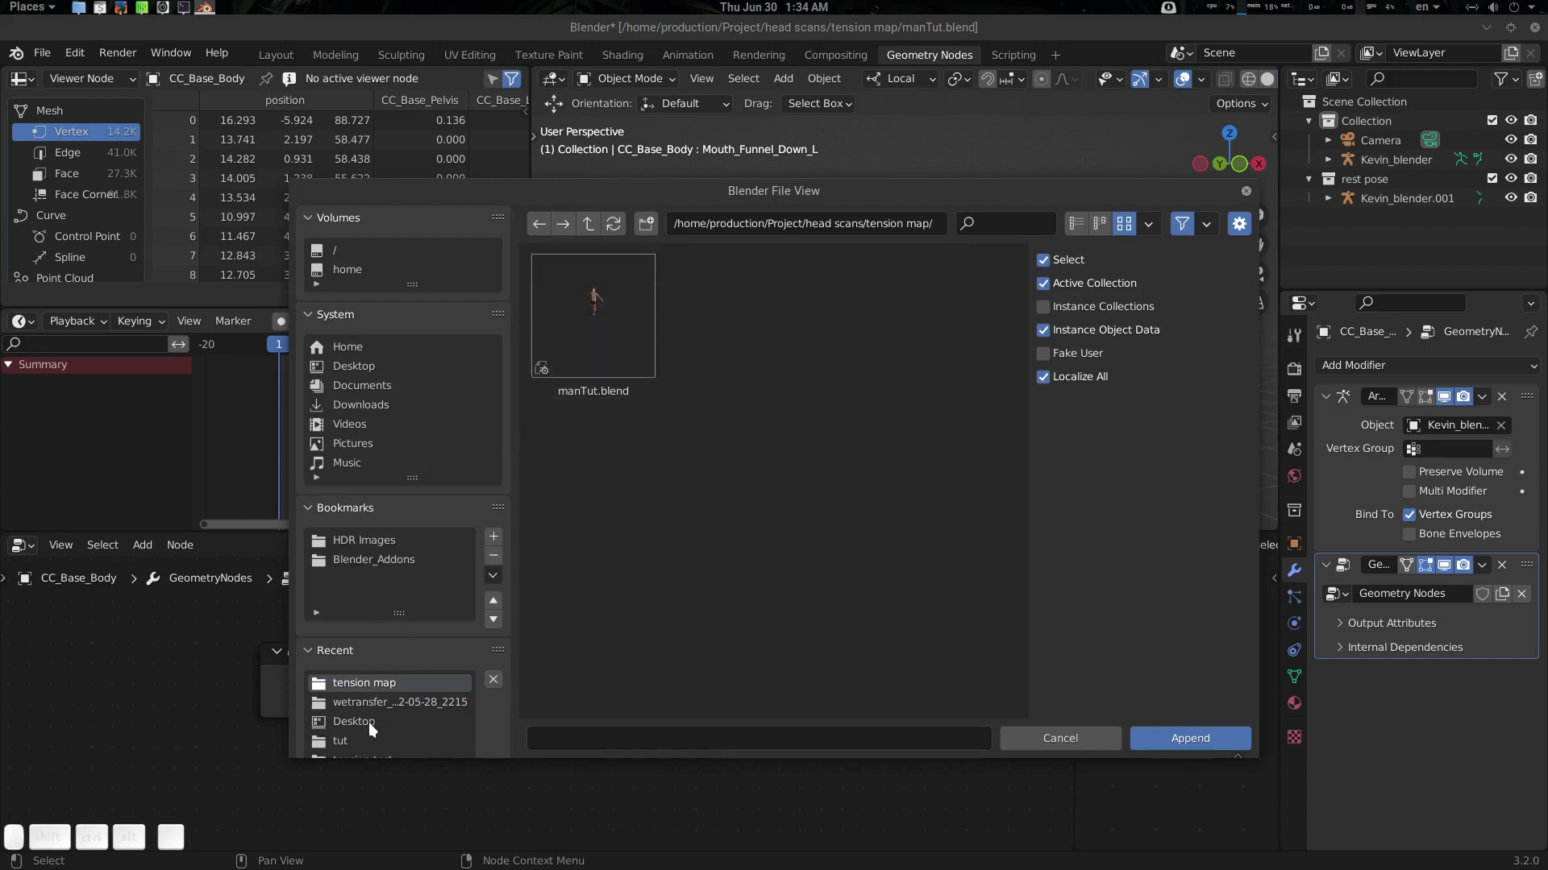
pyautogui.click(370, 726)
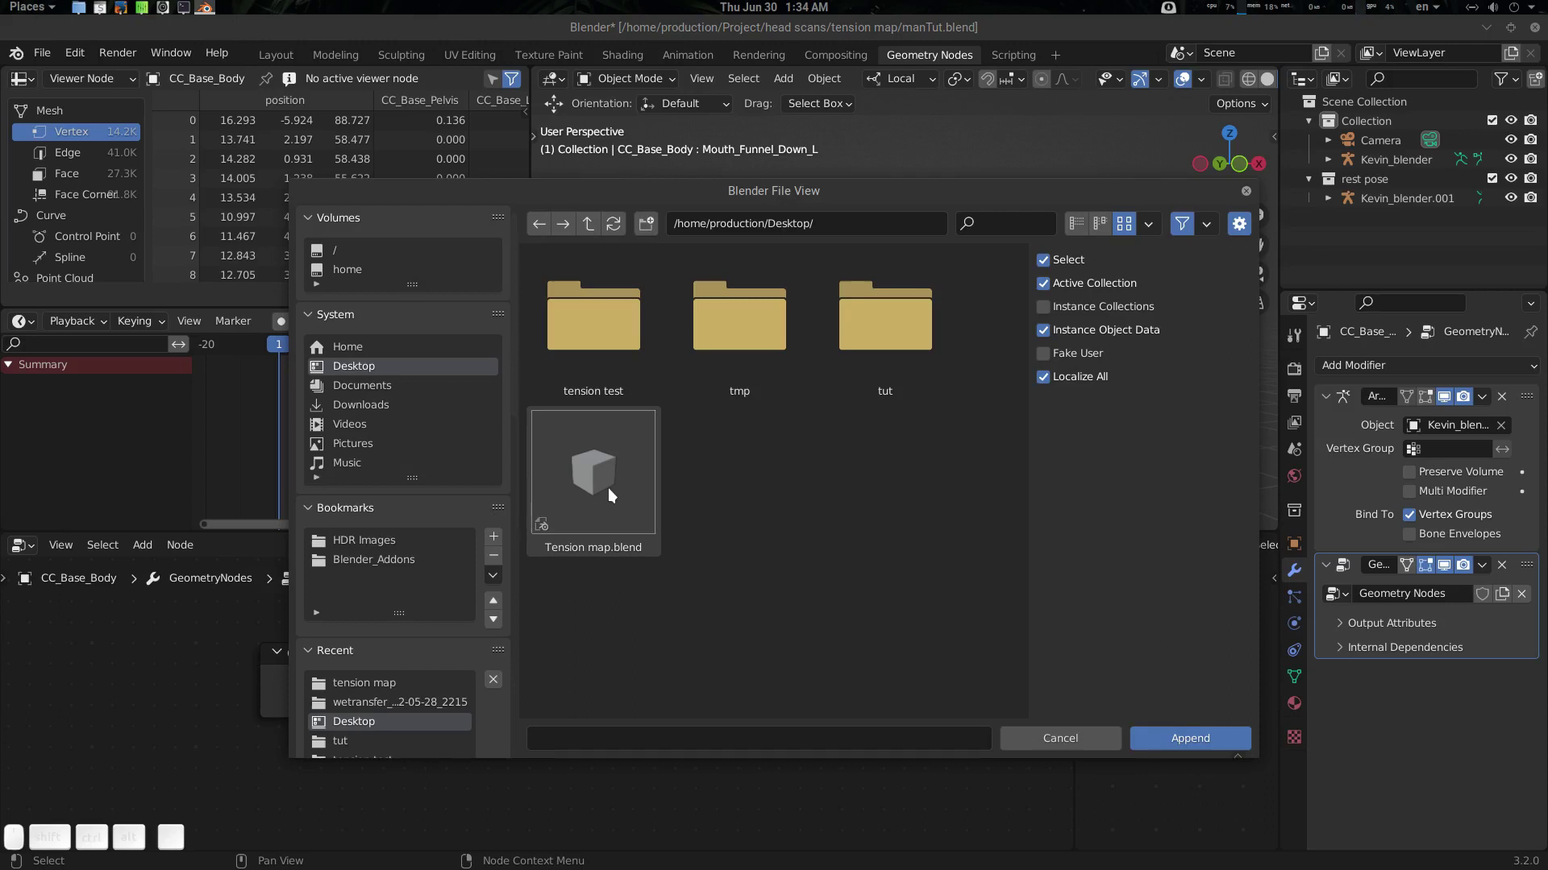
pyautogui.click(613, 493)
pyautogui.scroll(-3)
pyautogui.scroll(-3)
pyautogui.moveTo(767, 406); pyautogui.dragTo(627, 384)
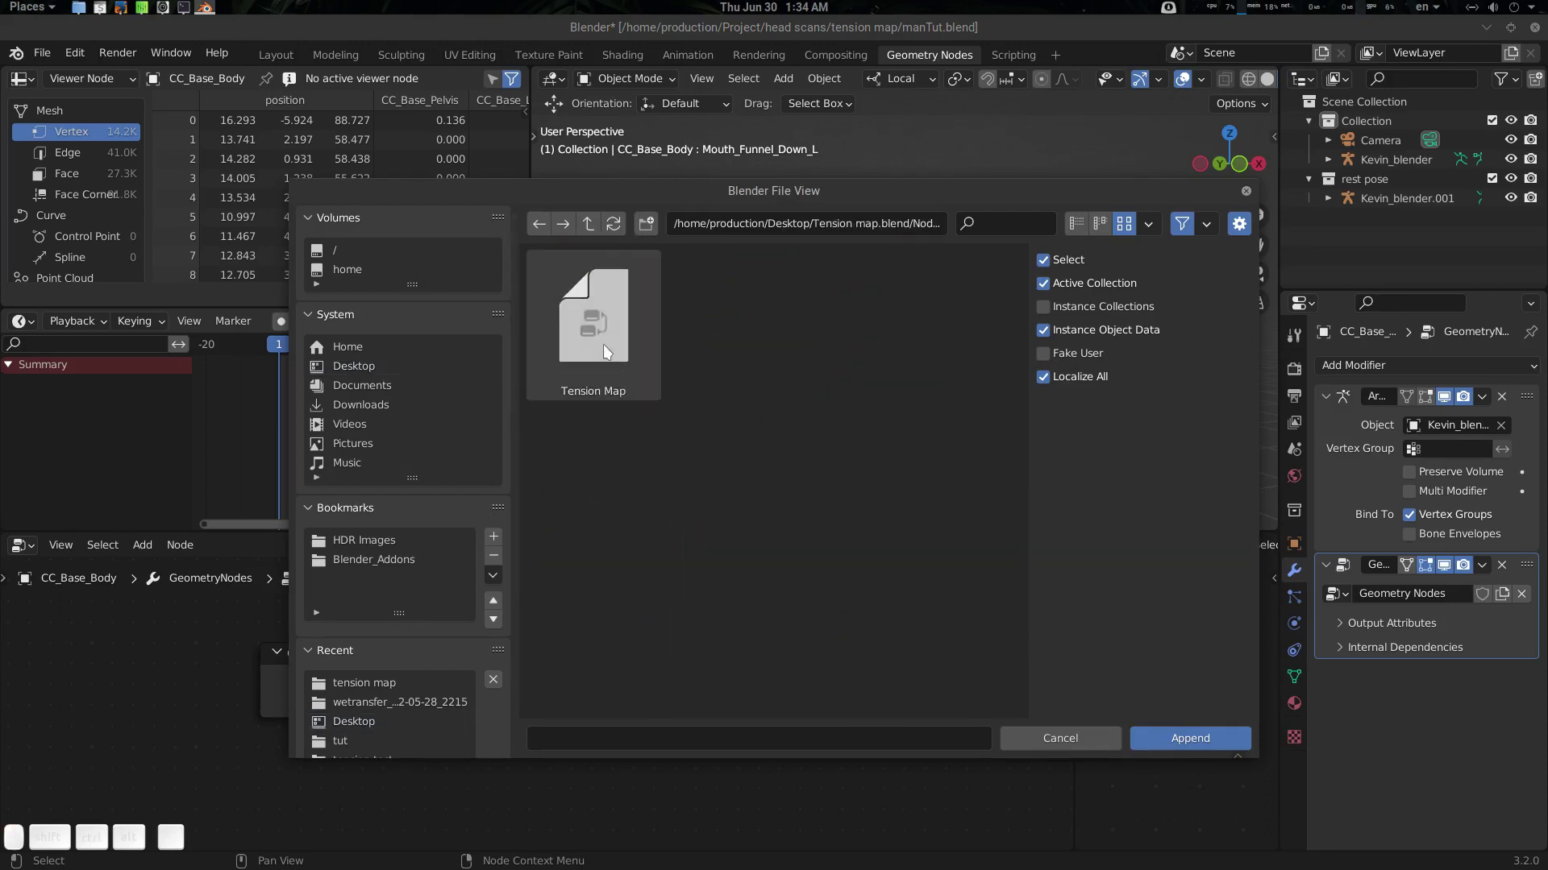
pyautogui.click(608, 349)
pyautogui.moveTo(633, 612); pyautogui.dragTo(620, 620)
# Add the Tension Map group via Shift+A search and wire it between Group Input and Group Output
pyautogui.press('shift+a')
pyautogui.press('s')
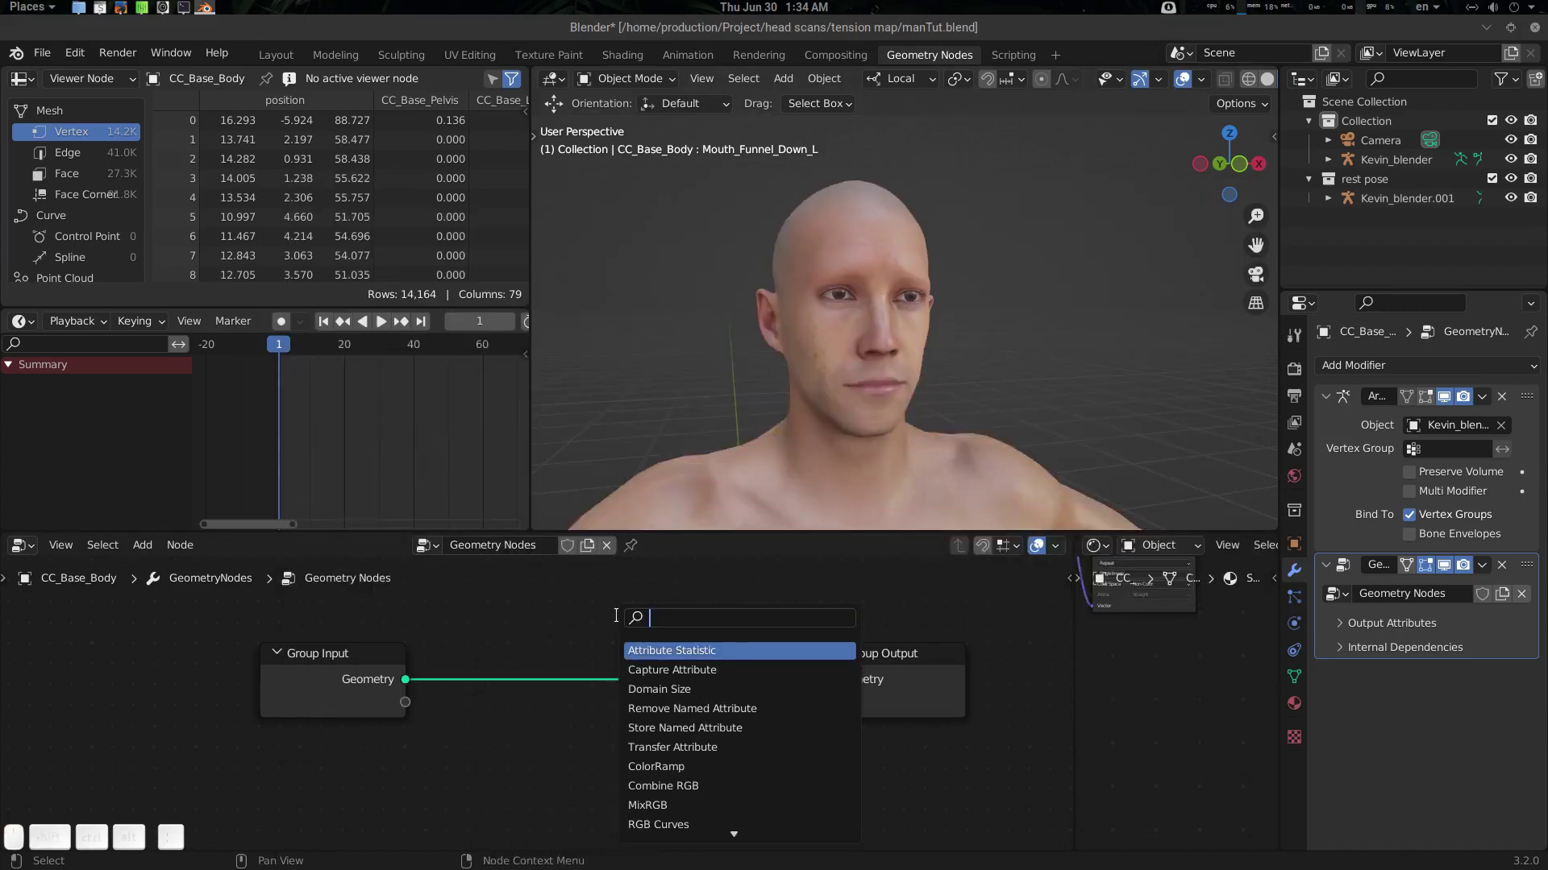
pyautogui.press('t')
pyautogui.press('e')
pyautogui.press('s')
pyautogui.press('Return')
pyautogui.scroll(3)
pyautogui.scroll(-3)
pyautogui.moveTo(646, 706); pyautogui.dragTo(678, 693)
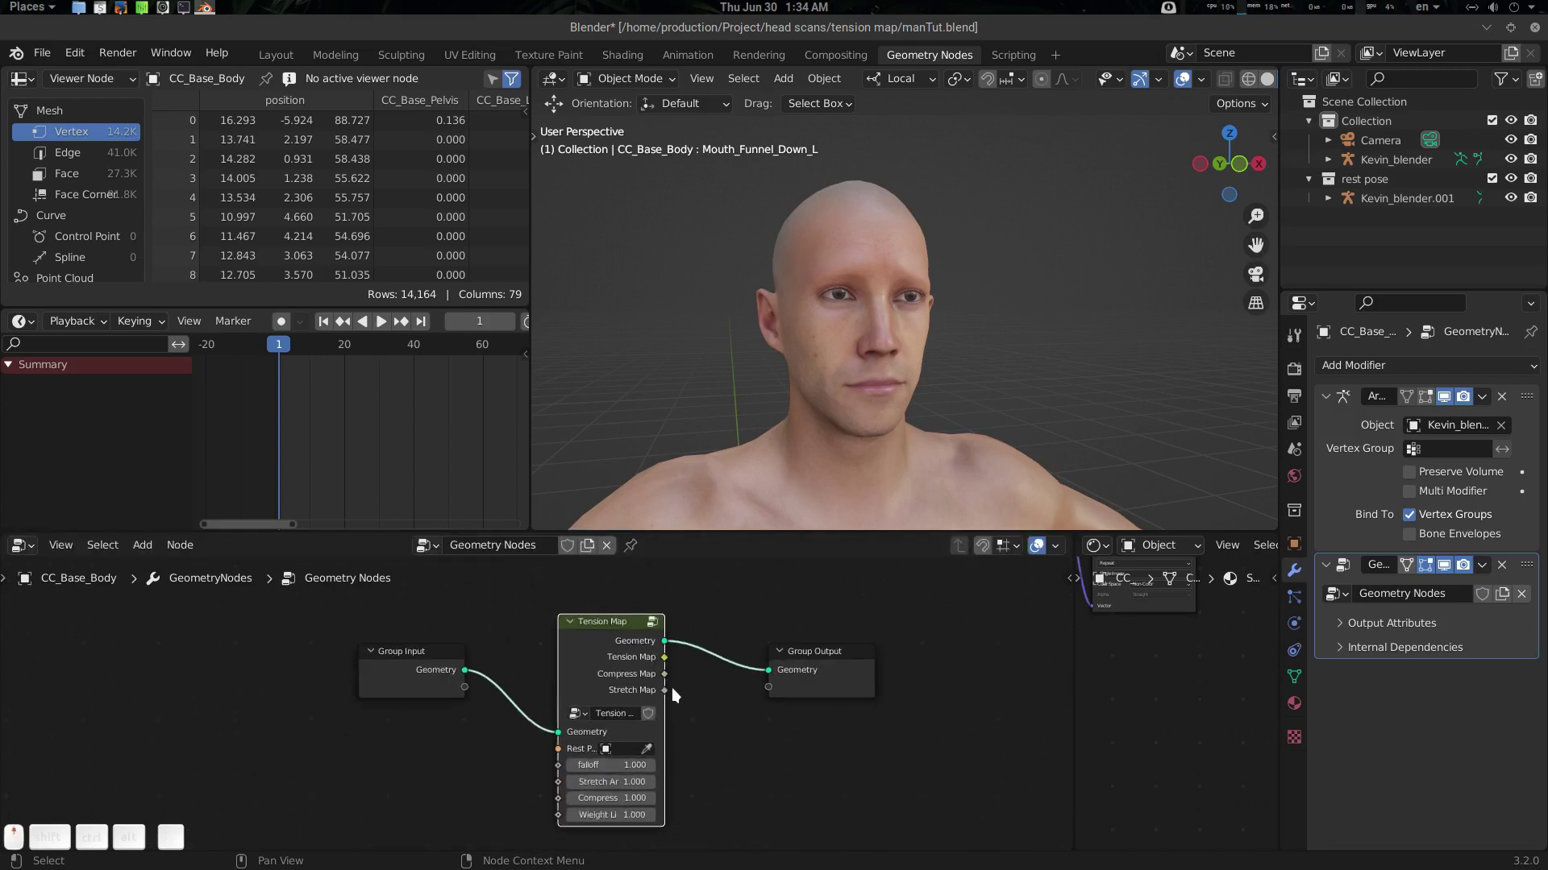
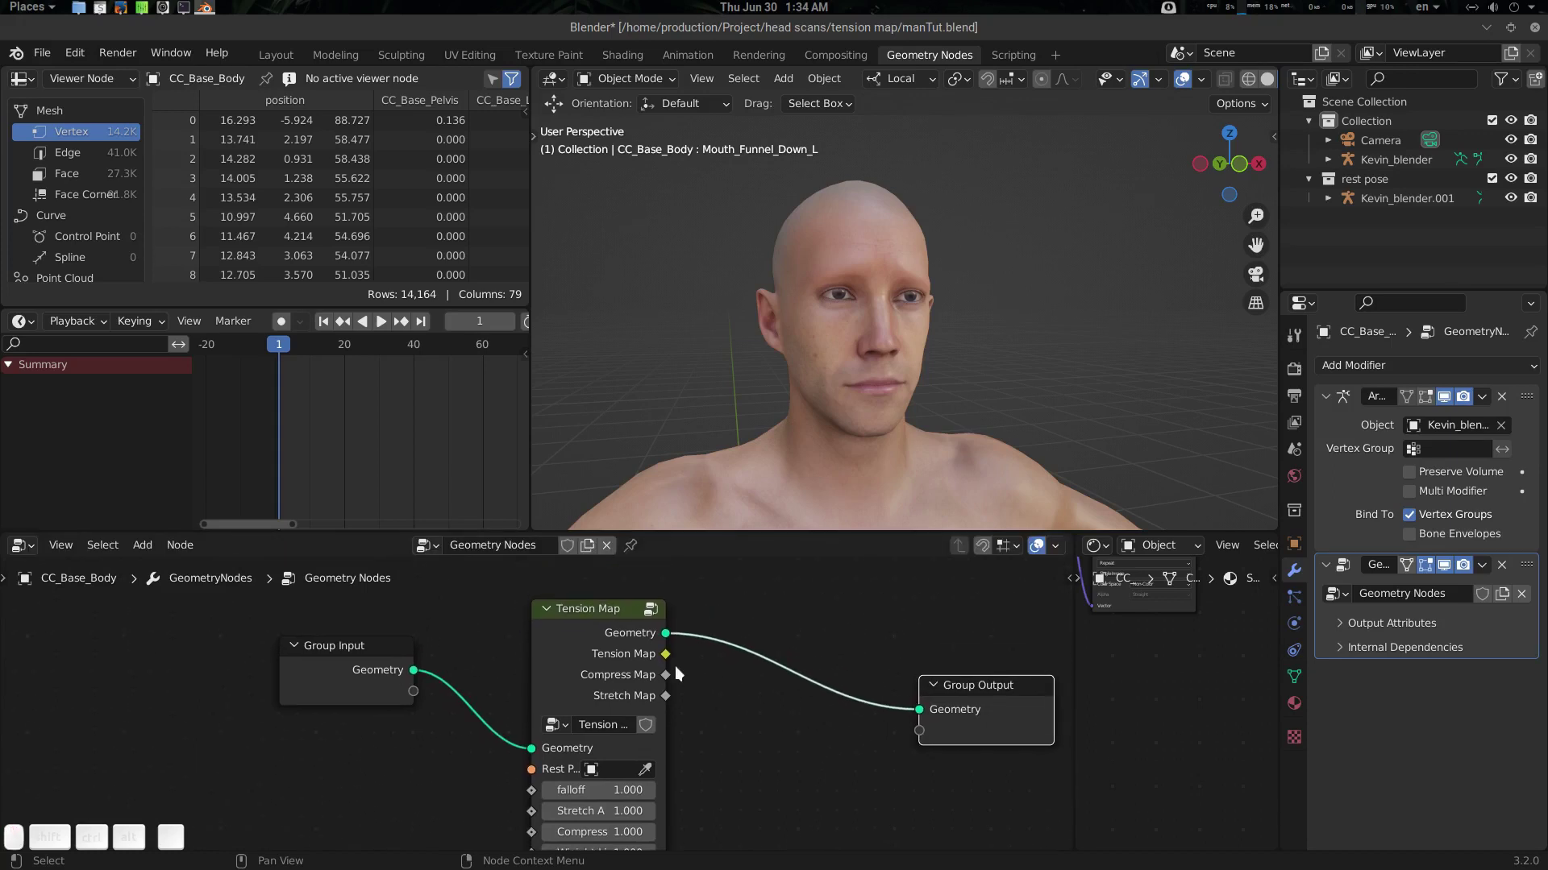
# Frame the Tension Map node group in the node editor
pyautogui.moveTo(441, 666); pyautogui.dragTo(434, 663)
pyautogui.click(419, 661)
pyautogui.scroll(-3)
pyautogui.moveTo(1026, 392); pyautogui.dragTo(969, 408)
pyautogui.scroll(3)
pyautogui.click(877, 392)
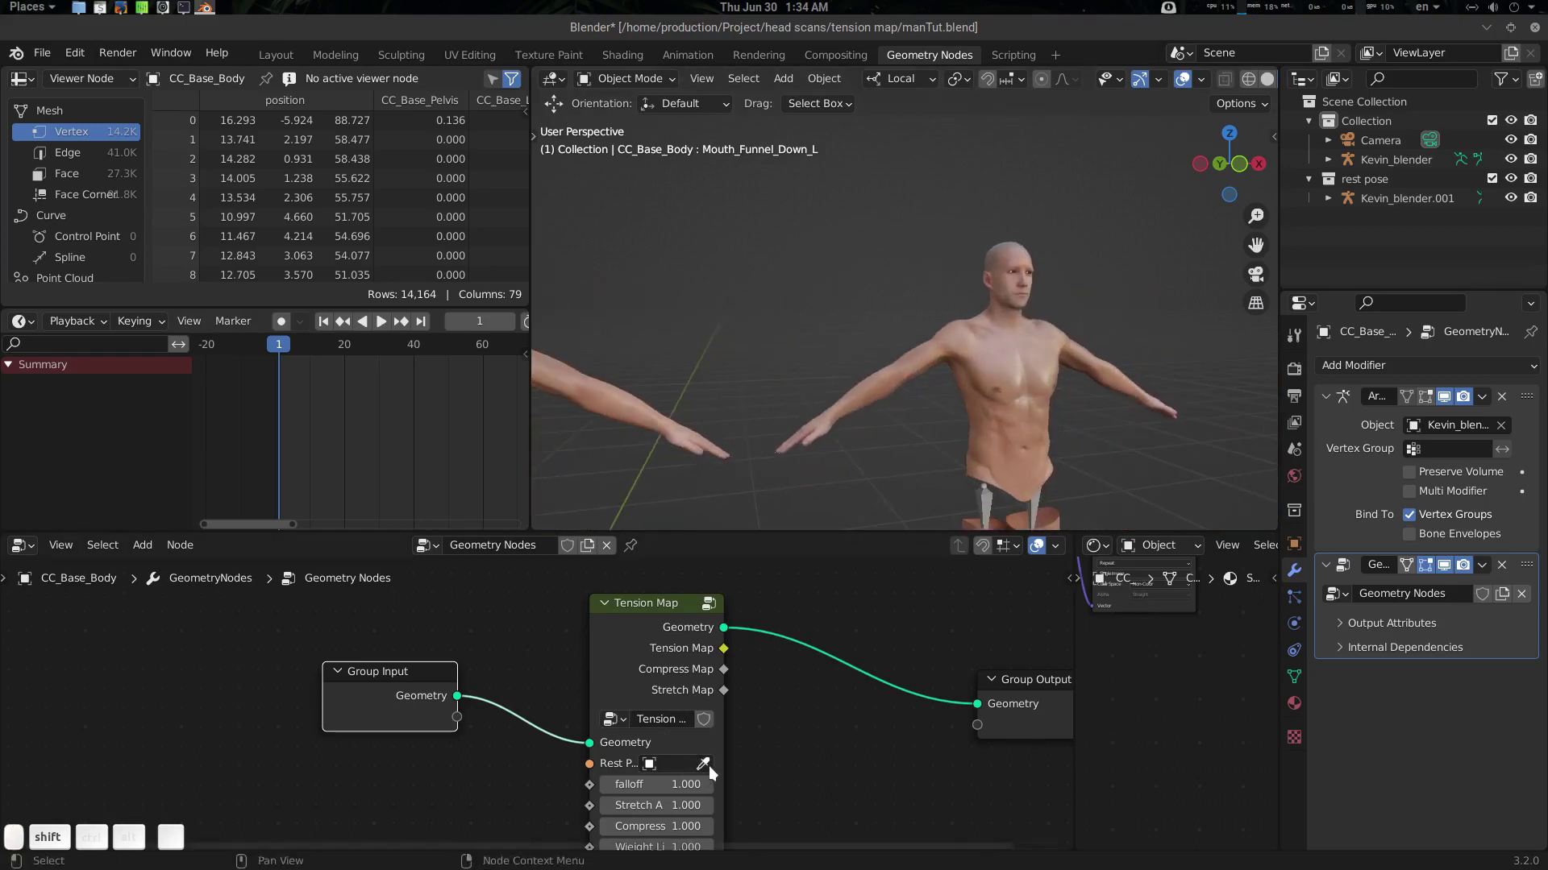
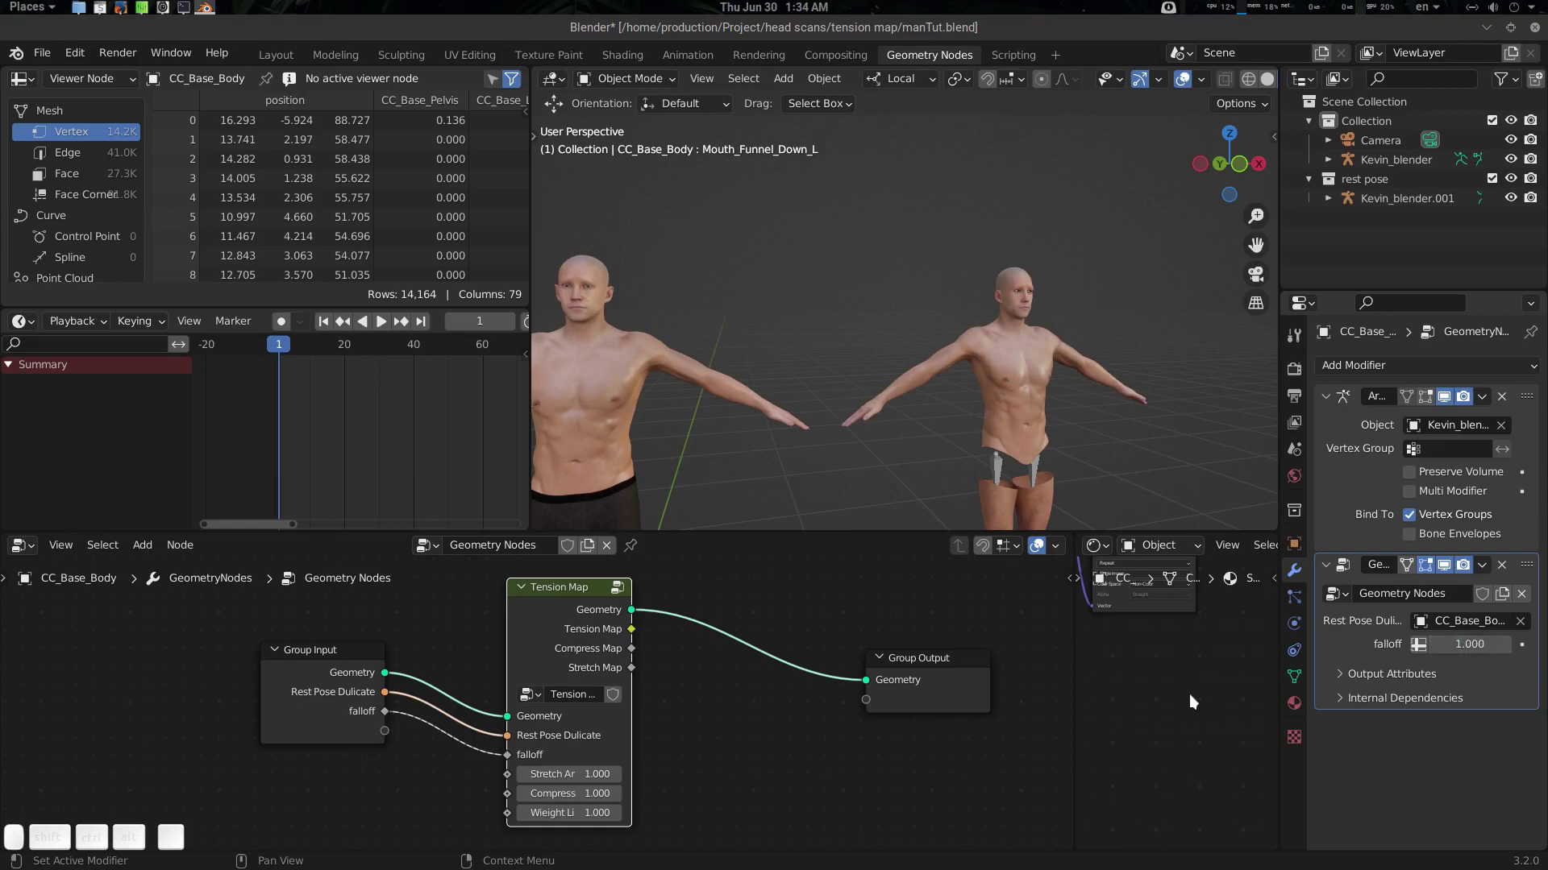
# Expose Rest Pose, Falloff, Stretch Area, Compress Area and Weight Limit as group inputs
pyautogui.moveTo(508, 778); pyautogui.dragTo(536, 814)
pyautogui.moveTo(511, 798); pyautogui.dragTo(487, 809)
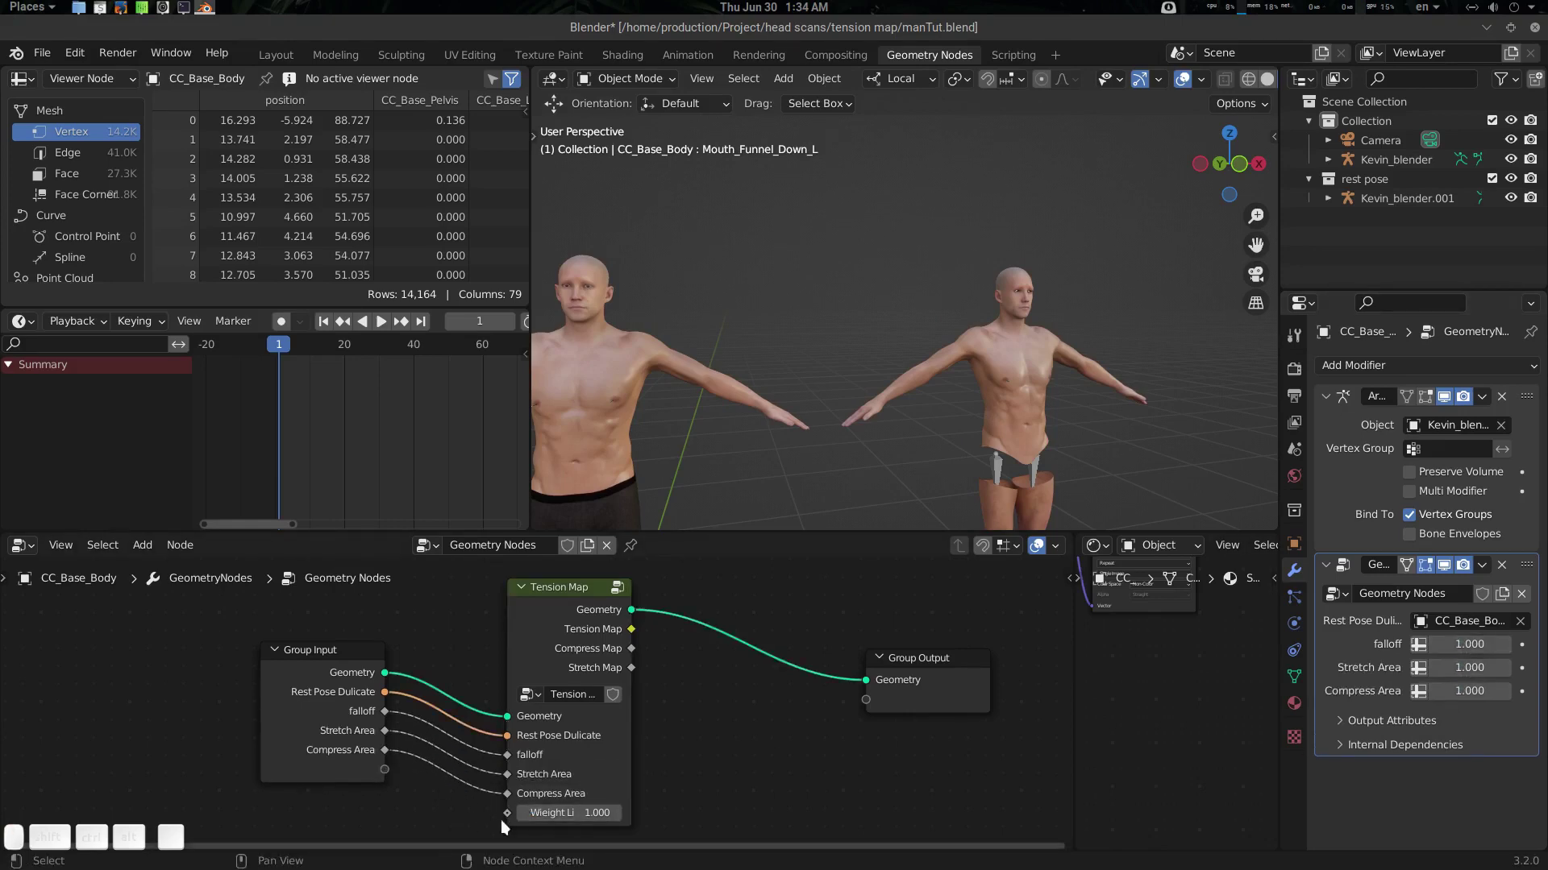
pyautogui.moveTo(508, 818); pyautogui.dragTo(670, 760)
pyautogui.click(680, 739)
pyautogui.moveTo(585, 767); pyautogui.dragTo(534, 669)
pyautogui.moveTo(521, 666); pyautogui.dragTo(504, 720)
pyautogui.moveTo(514, 688); pyautogui.dragTo(607, 769)
pyautogui.moveTo(514, 712); pyautogui.dragTo(615, 800)
pyautogui.moveTo(638, 796); pyautogui.dragTo(835, 757)
pyautogui.middleClick(835, 758)
# Send the Tension, Compress and Stretch Map results out through the group output
pyautogui.click(704, 397)
pyautogui.moveTo(732, 394); pyautogui.dragTo(808, 369)
pyautogui.moveTo(807, 369); pyautogui.dragTo(756, 340)
pyautogui.moveTo(756, 340); pyautogui.dragTo(734, 294)
pyautogui.moveTo(790, 331); pyautogui.dragTo(804, 324)
pyautogui.click(753, 355)
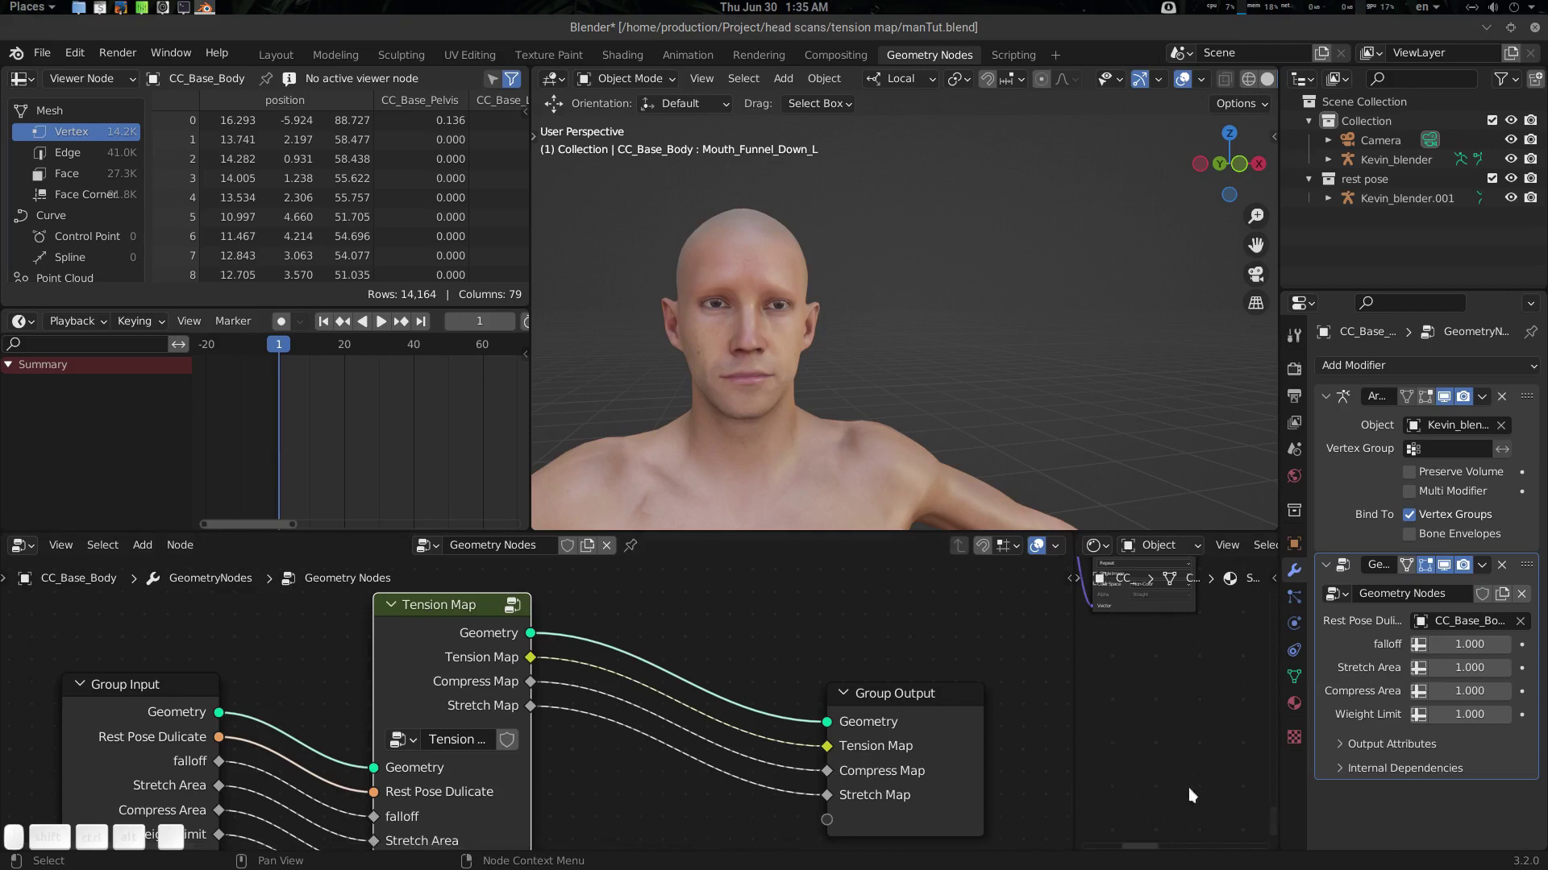
# Assign the rest-pose duplicate as the Rest Pose object, hide it and return to the Layout workspace
pyautogui.click(955, 734)
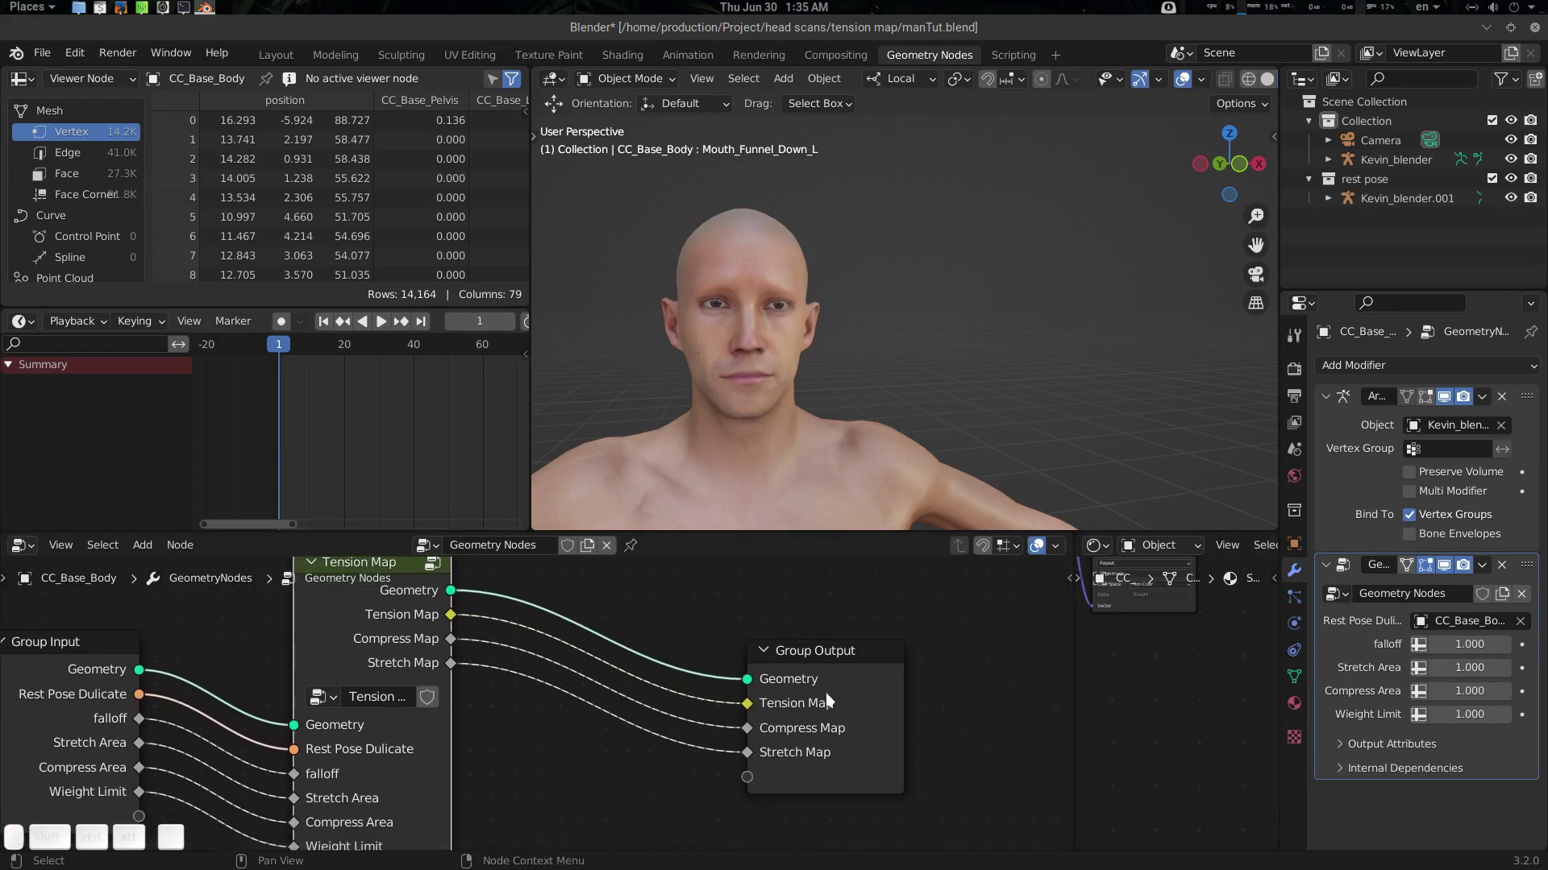
pyautogui.moveTo(763, 342); pyautogui.dragTo(791, 363)
pyautogui.scroll(3)
pyautogui.click(855, 385)
pyautogui.scroll(-3)
pyautogui.moveTo(1515, 176); pyautogui.dragTo(1532, 185)
pyautogui.scroll(-3)
pyautogui.click(1535, 181)
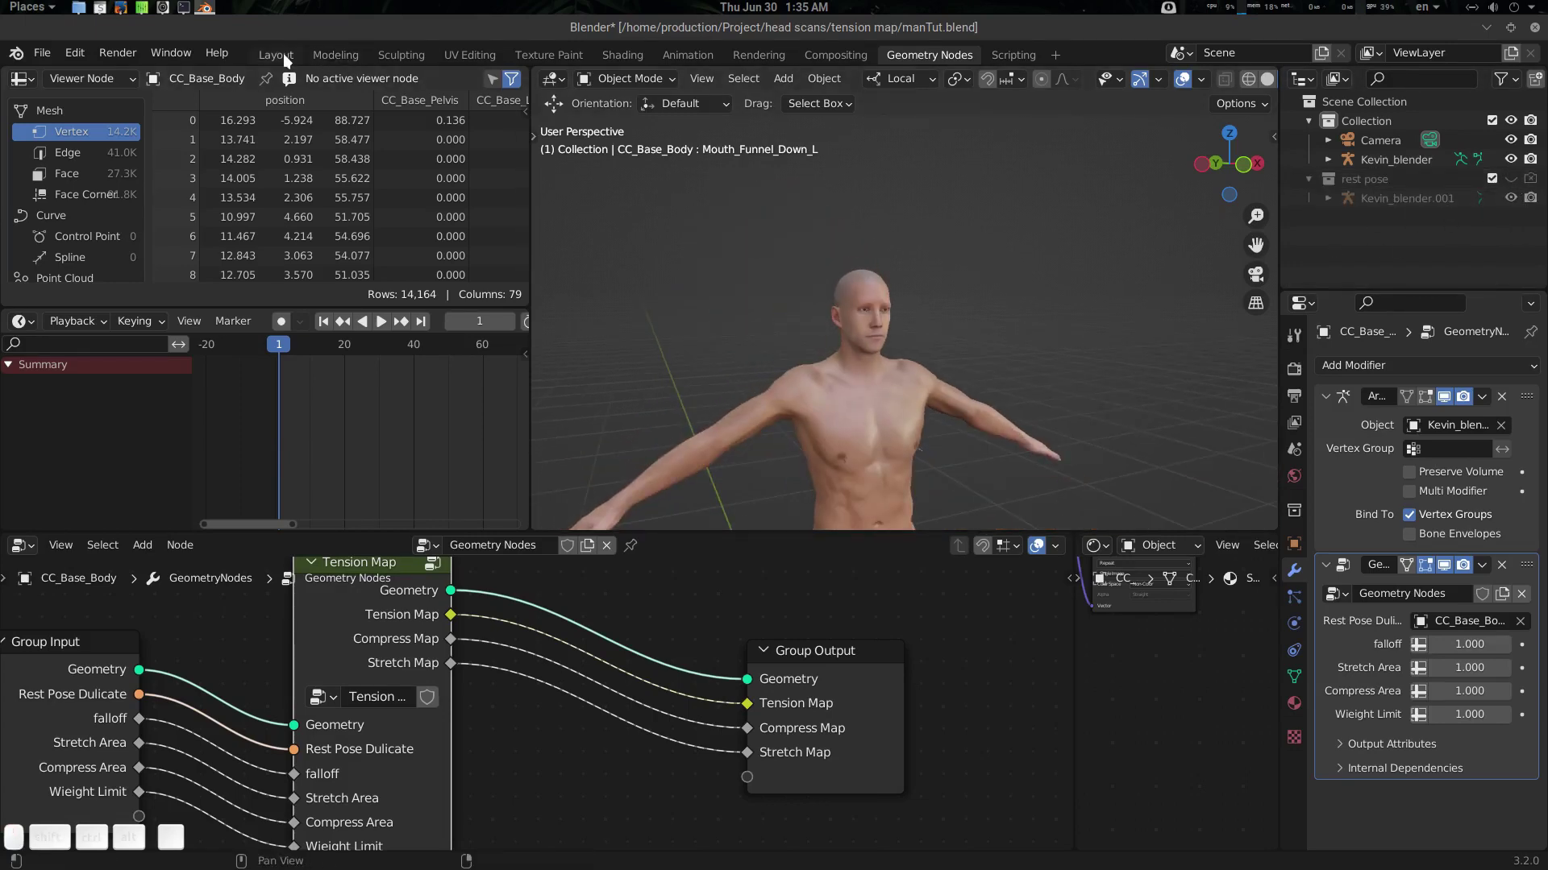
pyautogui.click(289, 61)
pyautogui.click(520, 464)
pyautogui.moveTo(525, 449); pyautogui.dragTo(565, 438)
# Show the rest-pose duplicate again and select the original character's body
pyautogui.doubleClick(563, 419)
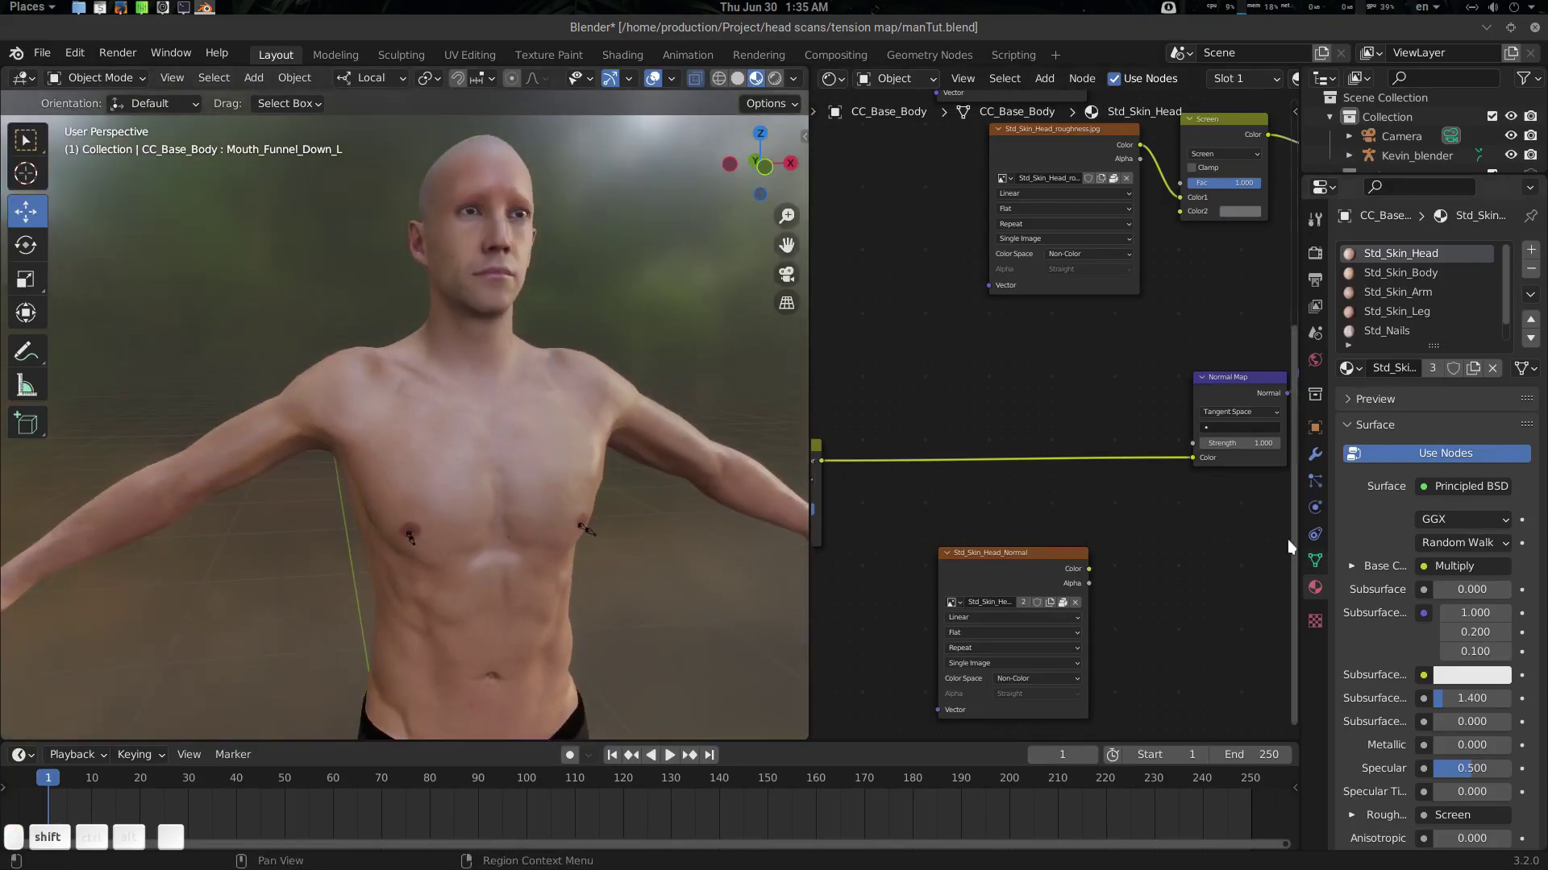
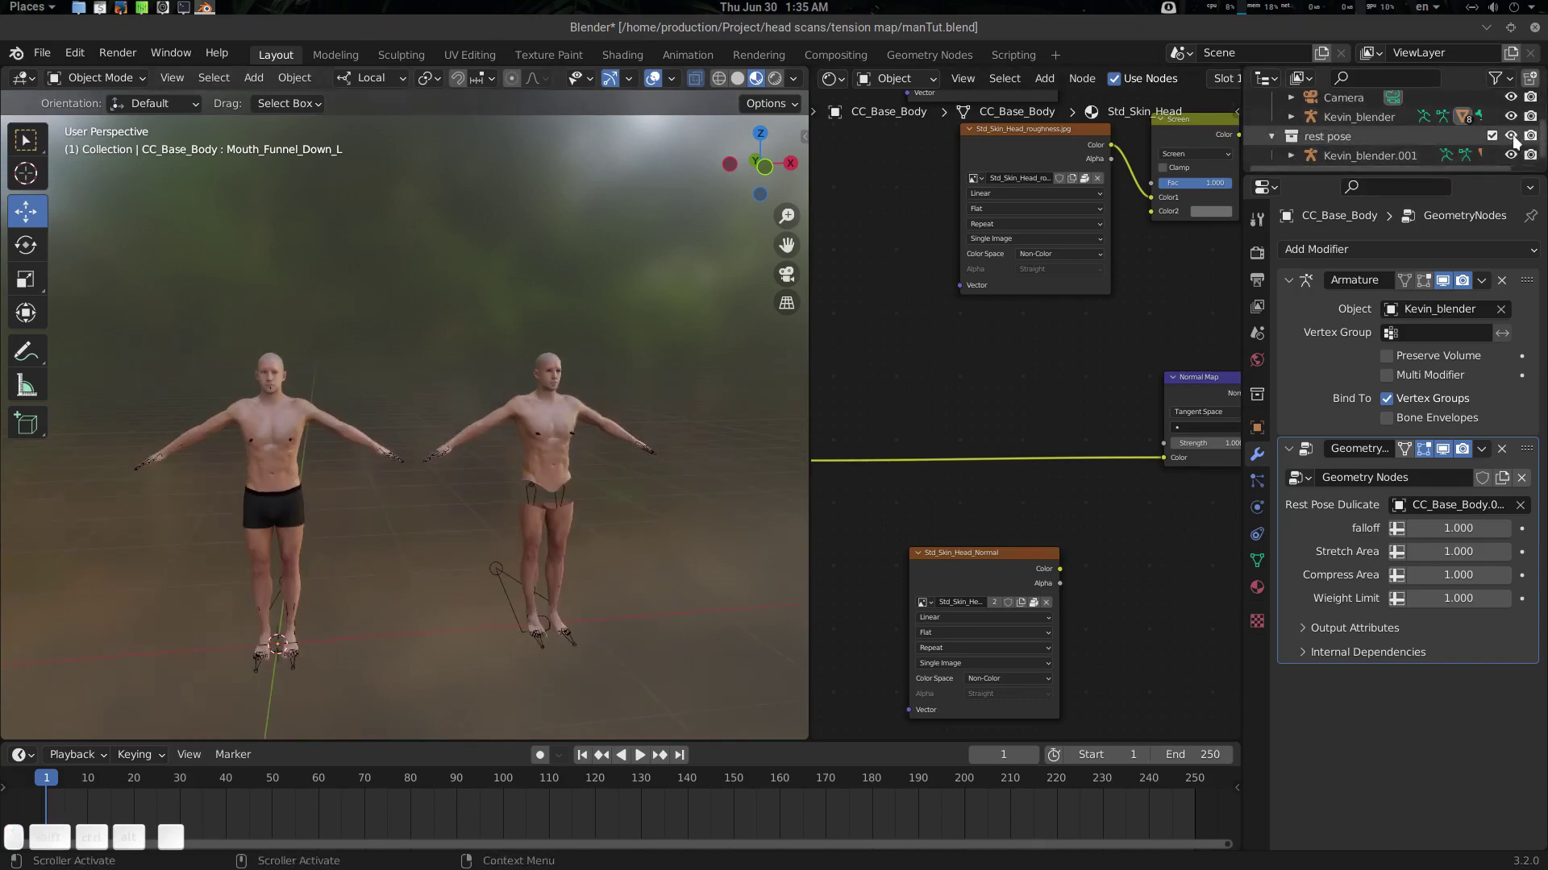
pyautogui.moveTo(1514, 139); pyautogui.dragTo(1536, 138)
pyautogui.click(1537, 137)
pyautogui.moveTo(1510, 142); pyautogui.dragTo(1534, 139)
pyautogui.click(1535, 138)
# Give the body two subdivision levels with Ctrl+2 ahead of its tension geometry nodes
pyautogui.scroll(3)
pyautogui.moveTo(414, 472); pyautogui.dragTo(446, 439)
pyautogui.scroll(3)
pyautogui.moveTo(352, 369); pyautogui.dragTo(449, 464)
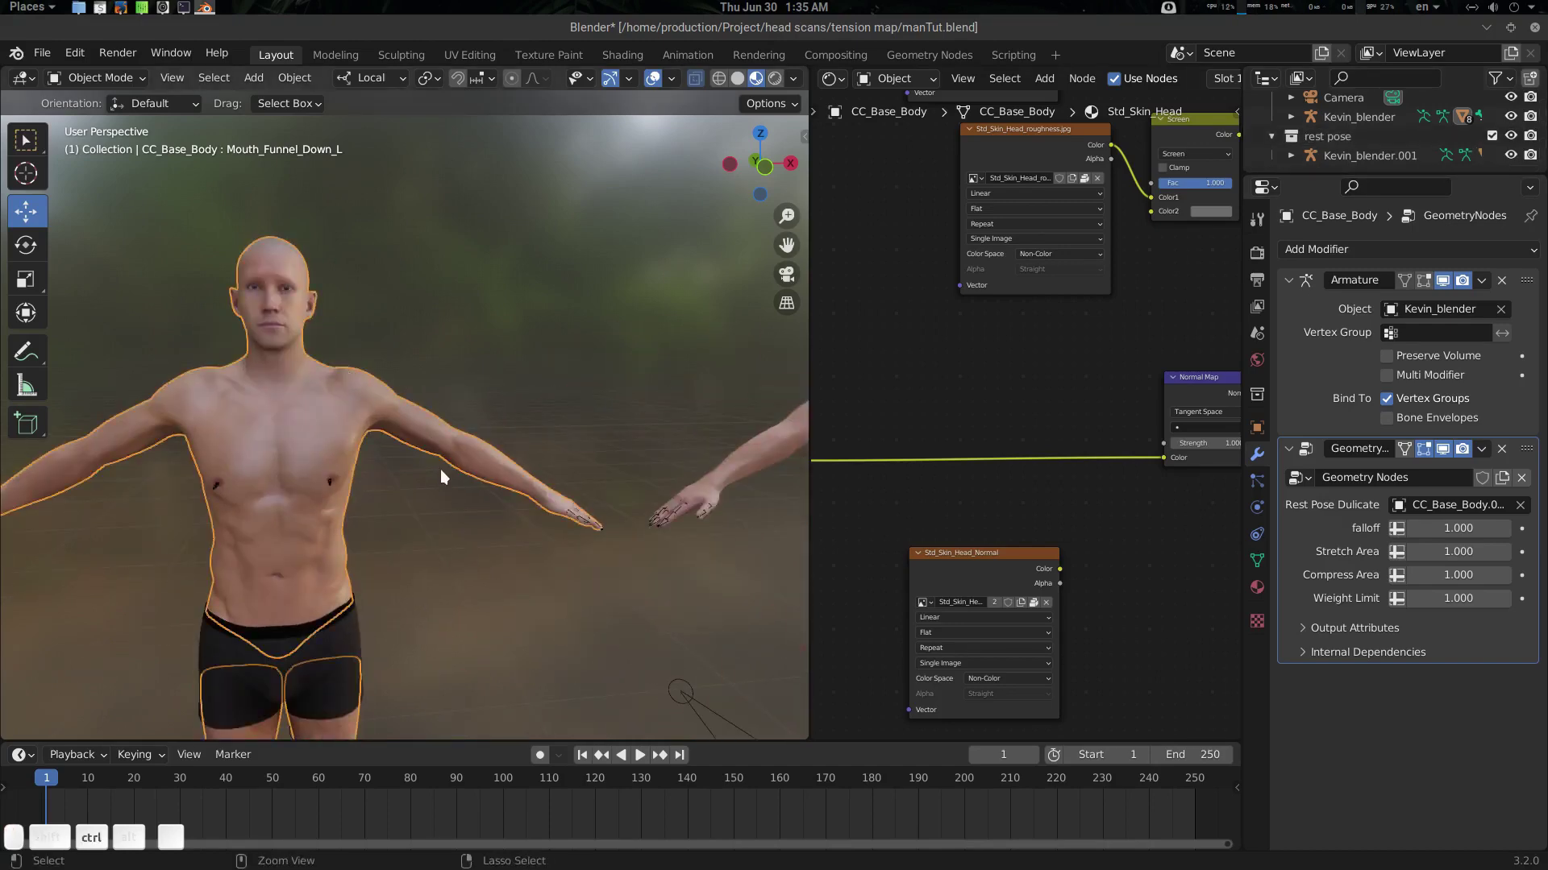
pyautogui.press('ctrl+2')
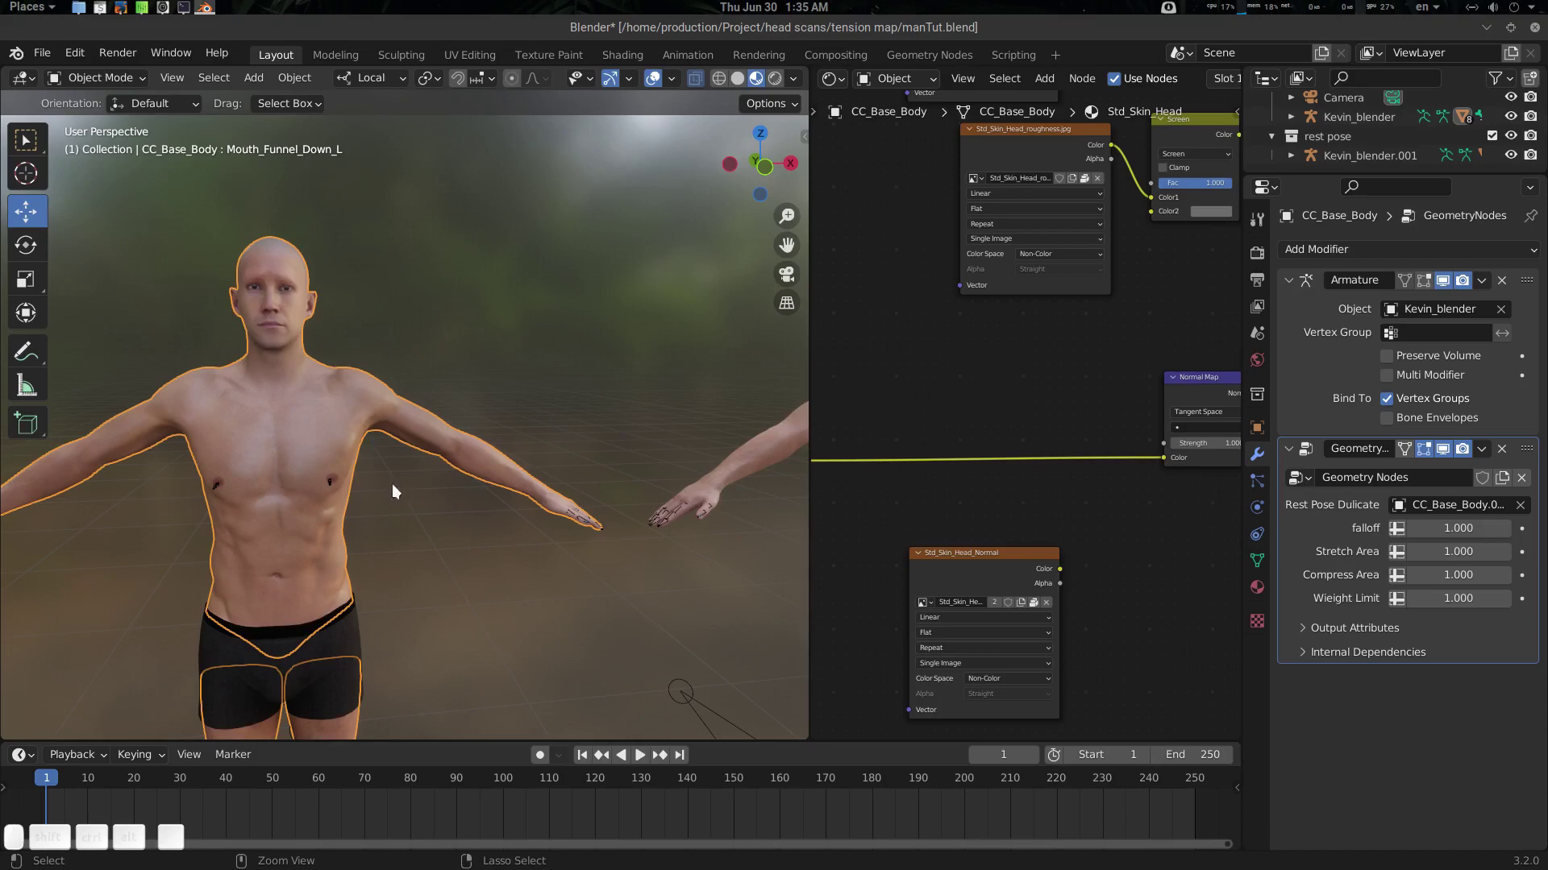
pyautogui.scroll(-3)
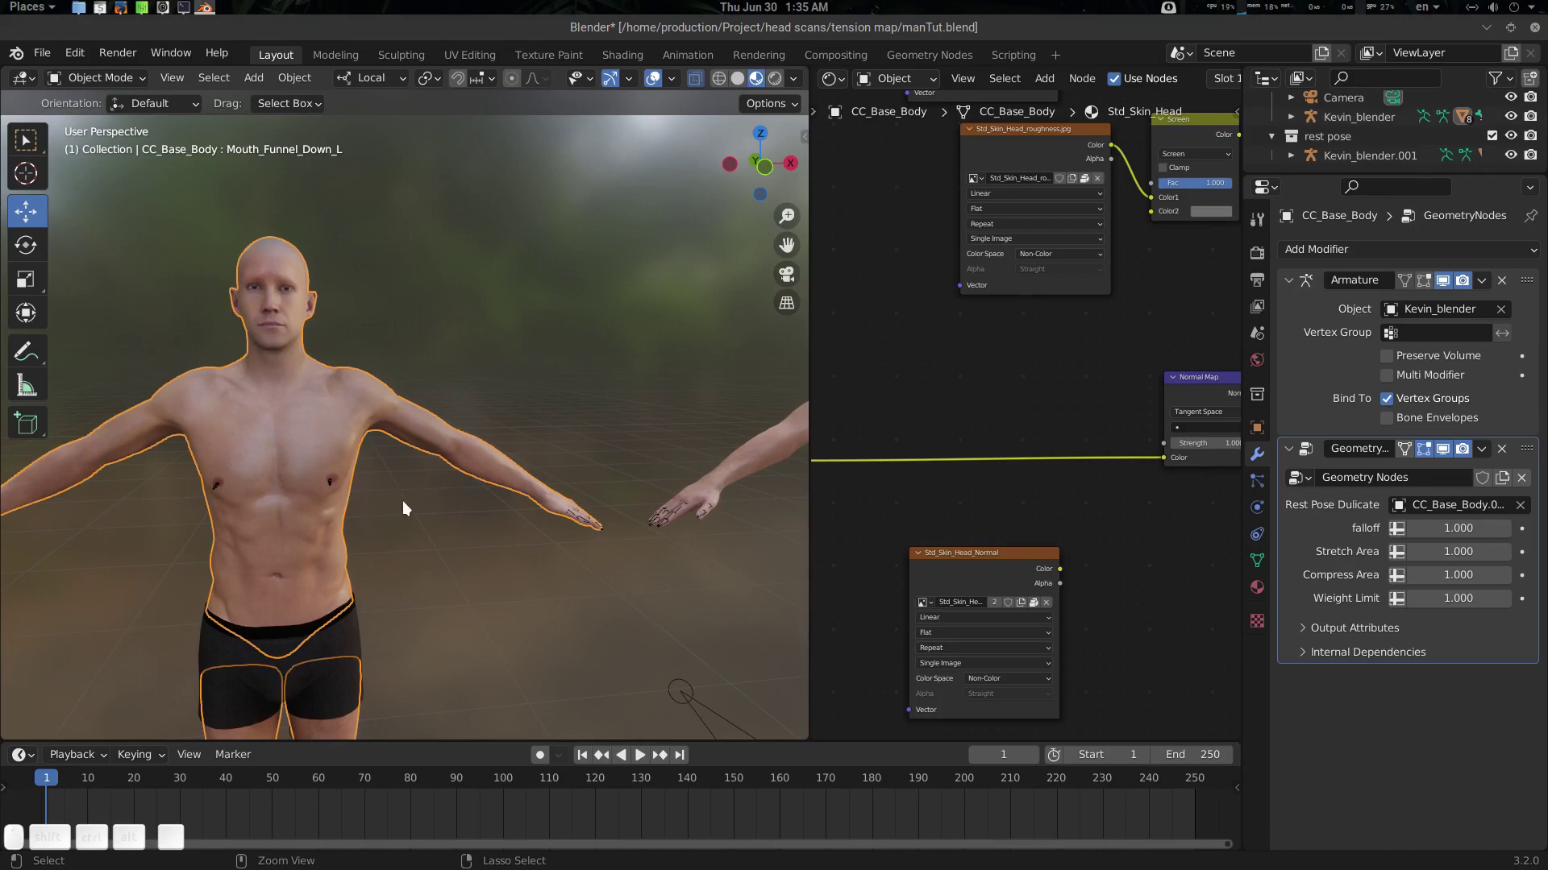
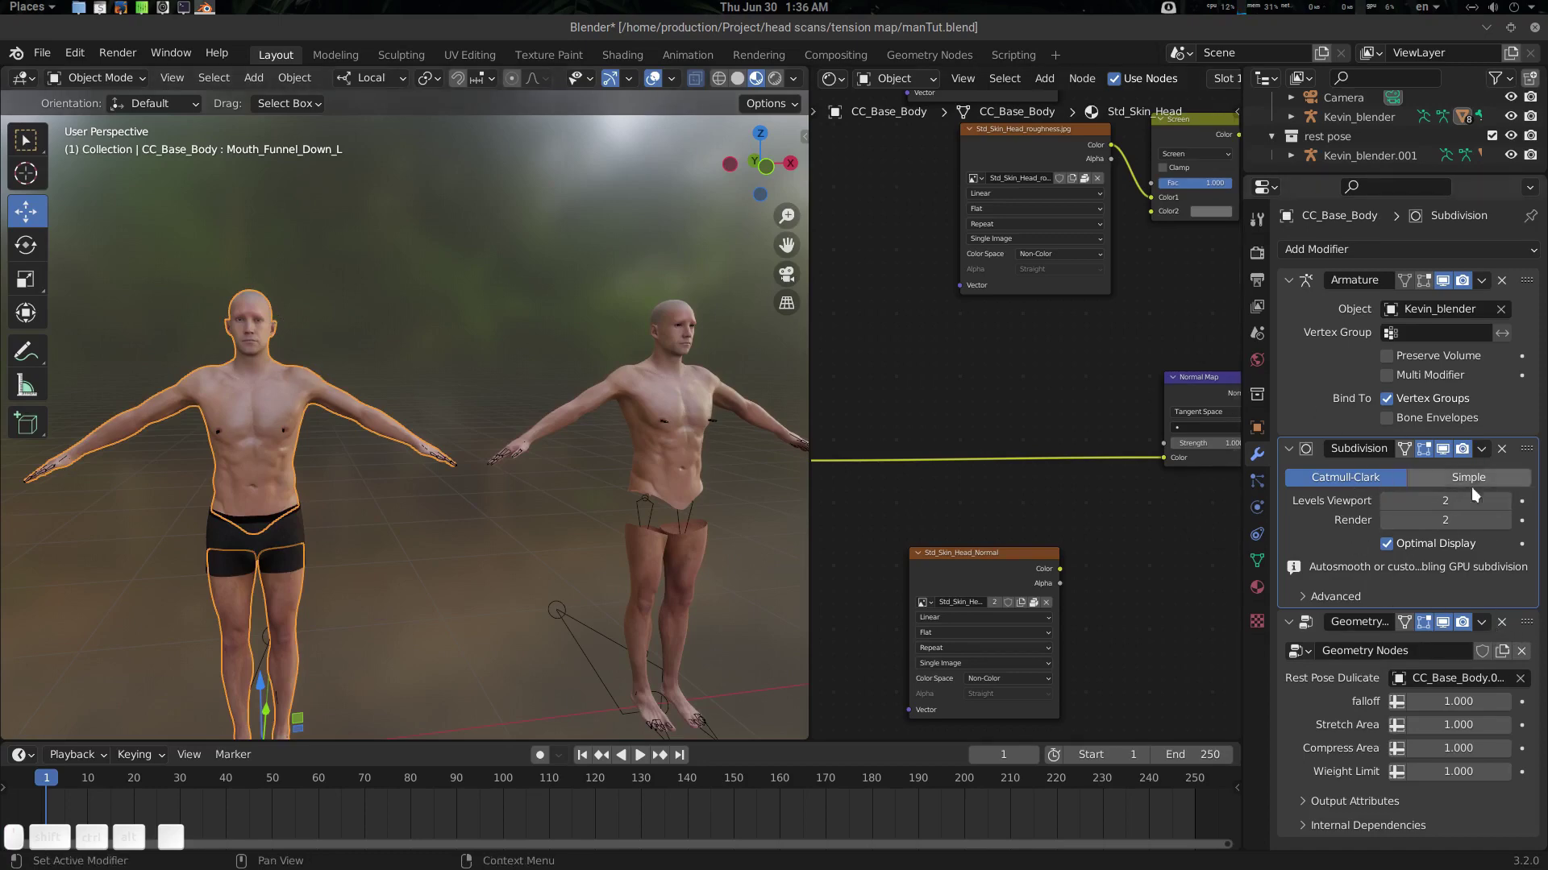
# Remove the Subdivision modifier from both the duplicate body and the main CC_Base_Body
pyautogui.moveTo(684, 390); pyautogui.dragTo(649, 369)
pyautogui.click(653, 345)
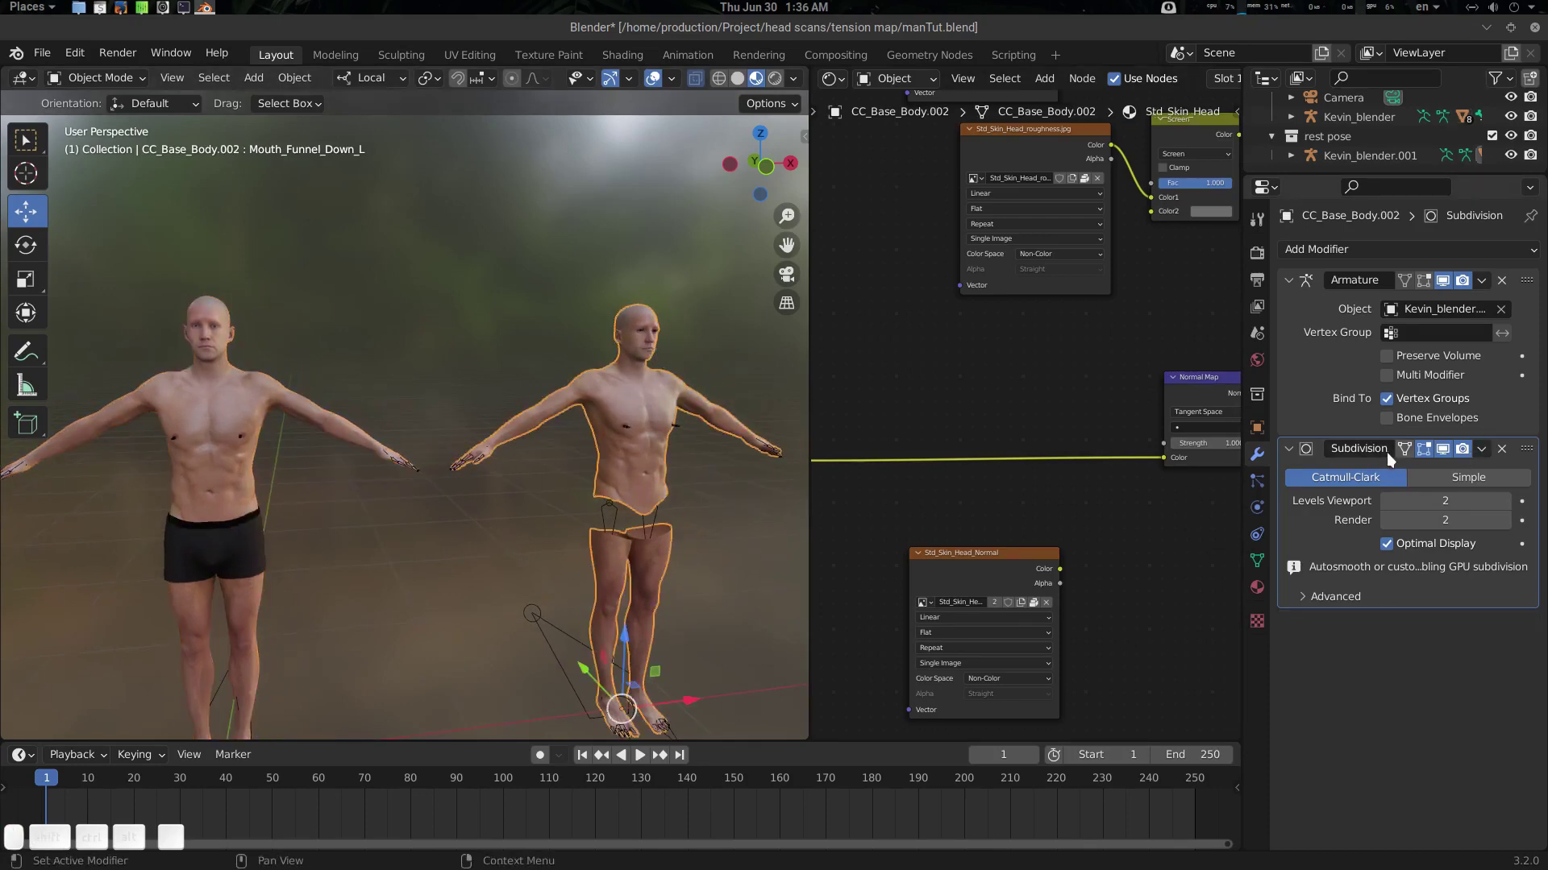
pyautogui.click(581, 422)
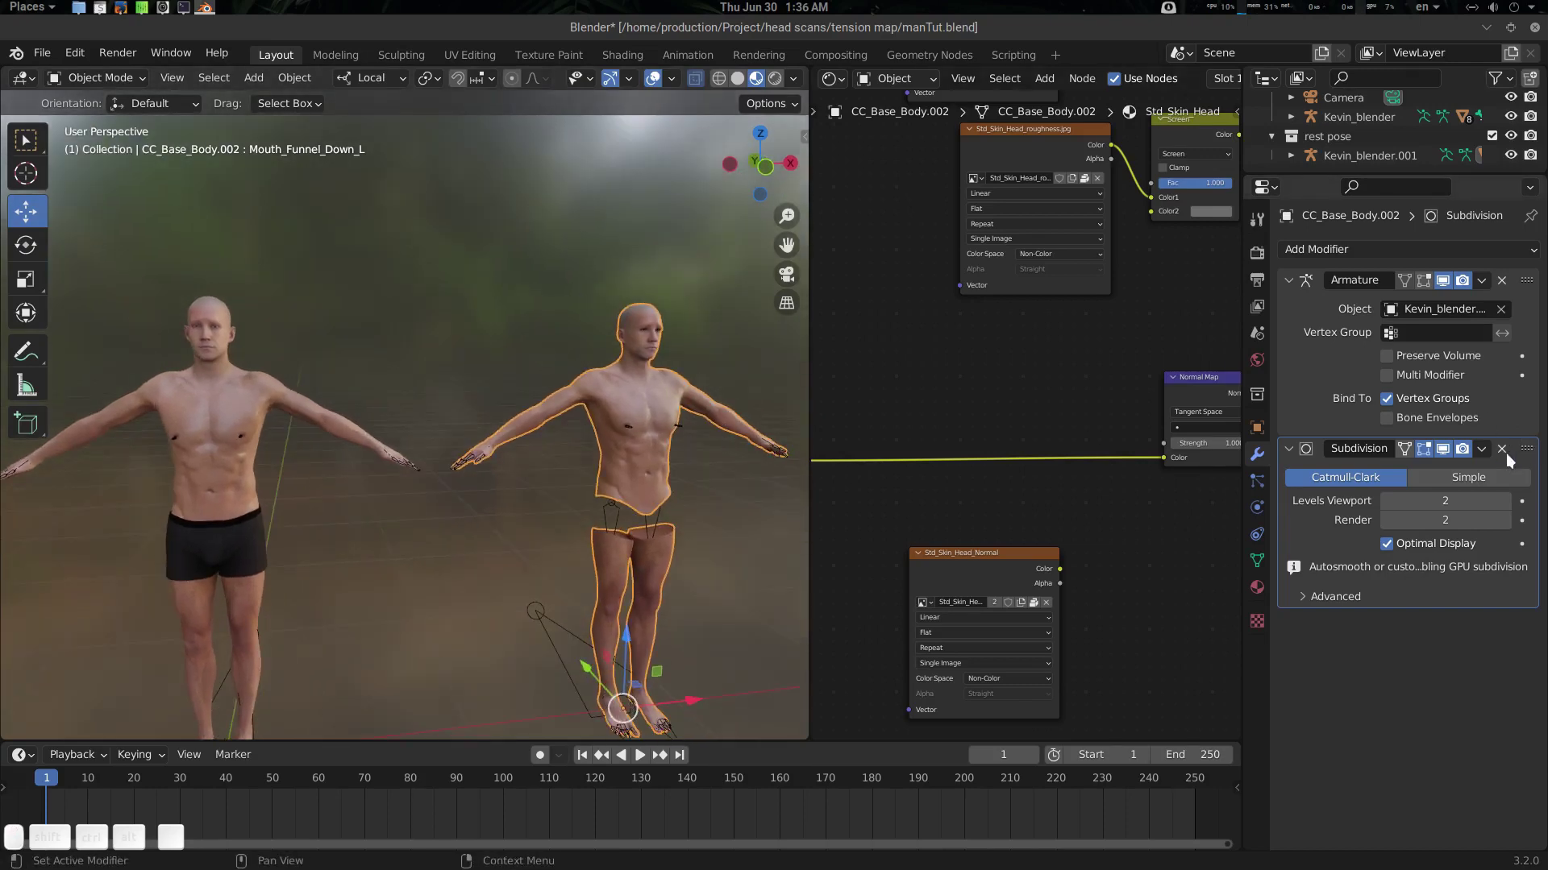
pyautogui.click(1507, 456)
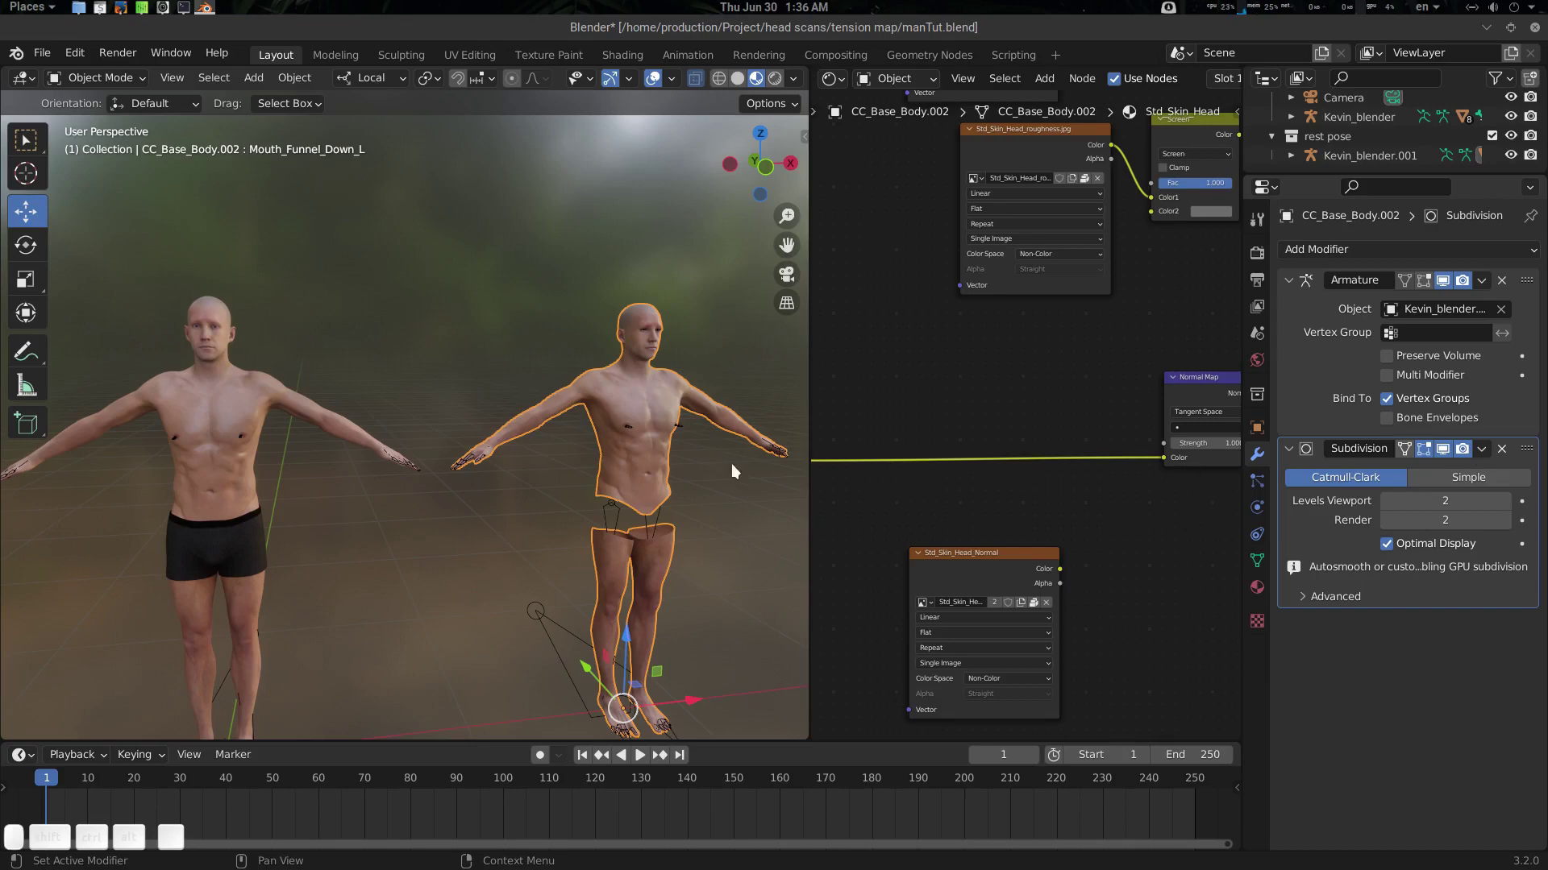
pyautogui.moveTo(225, 318); pyautogui.dragTo(352, 376)
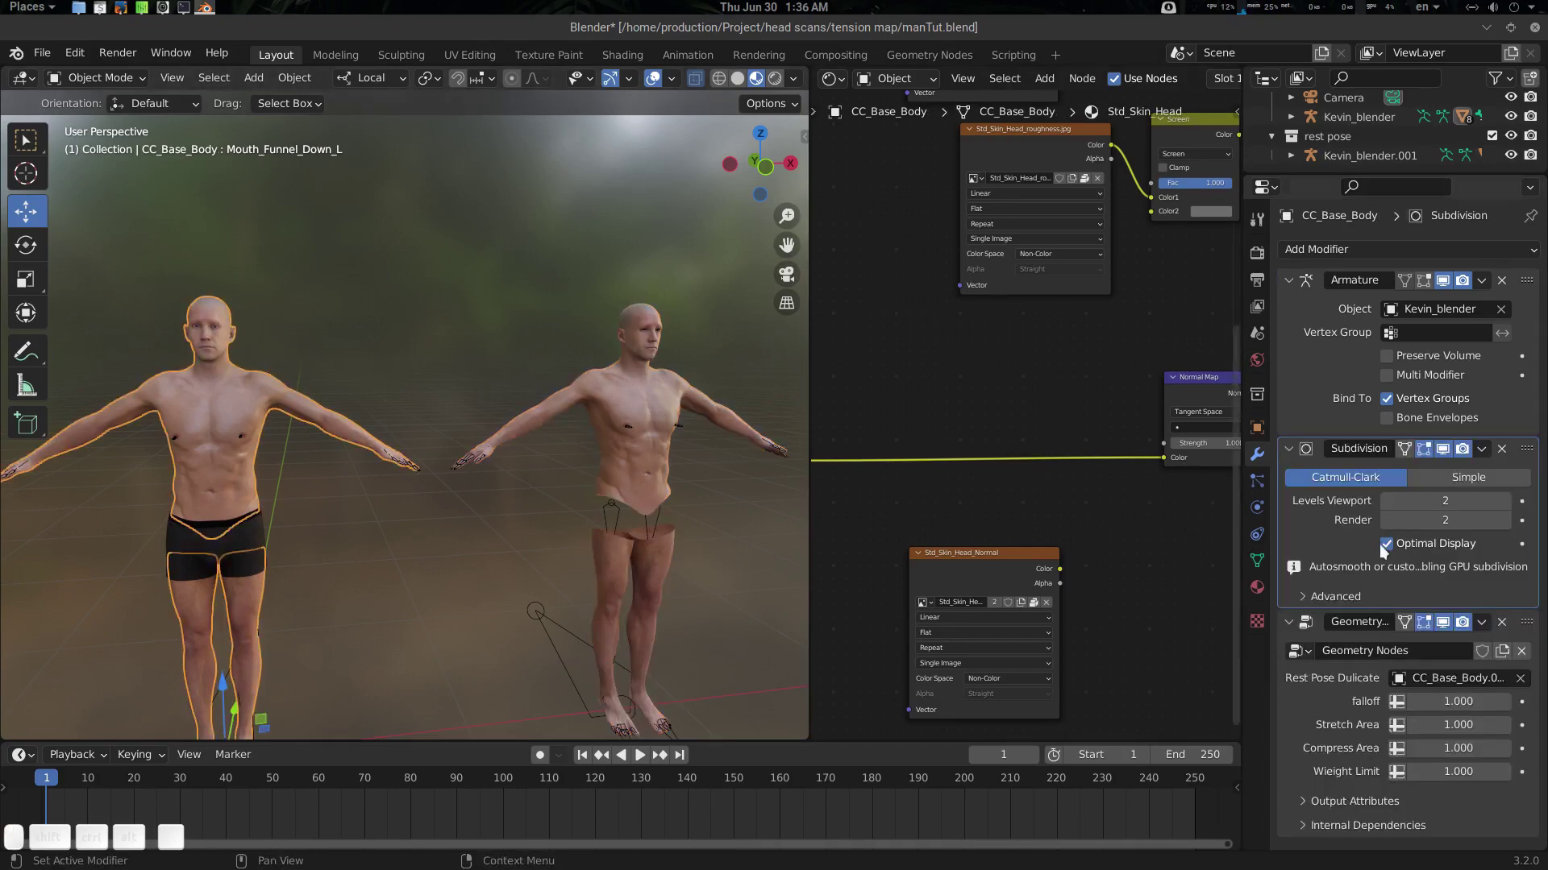
pyautogui.click(1507, 449)
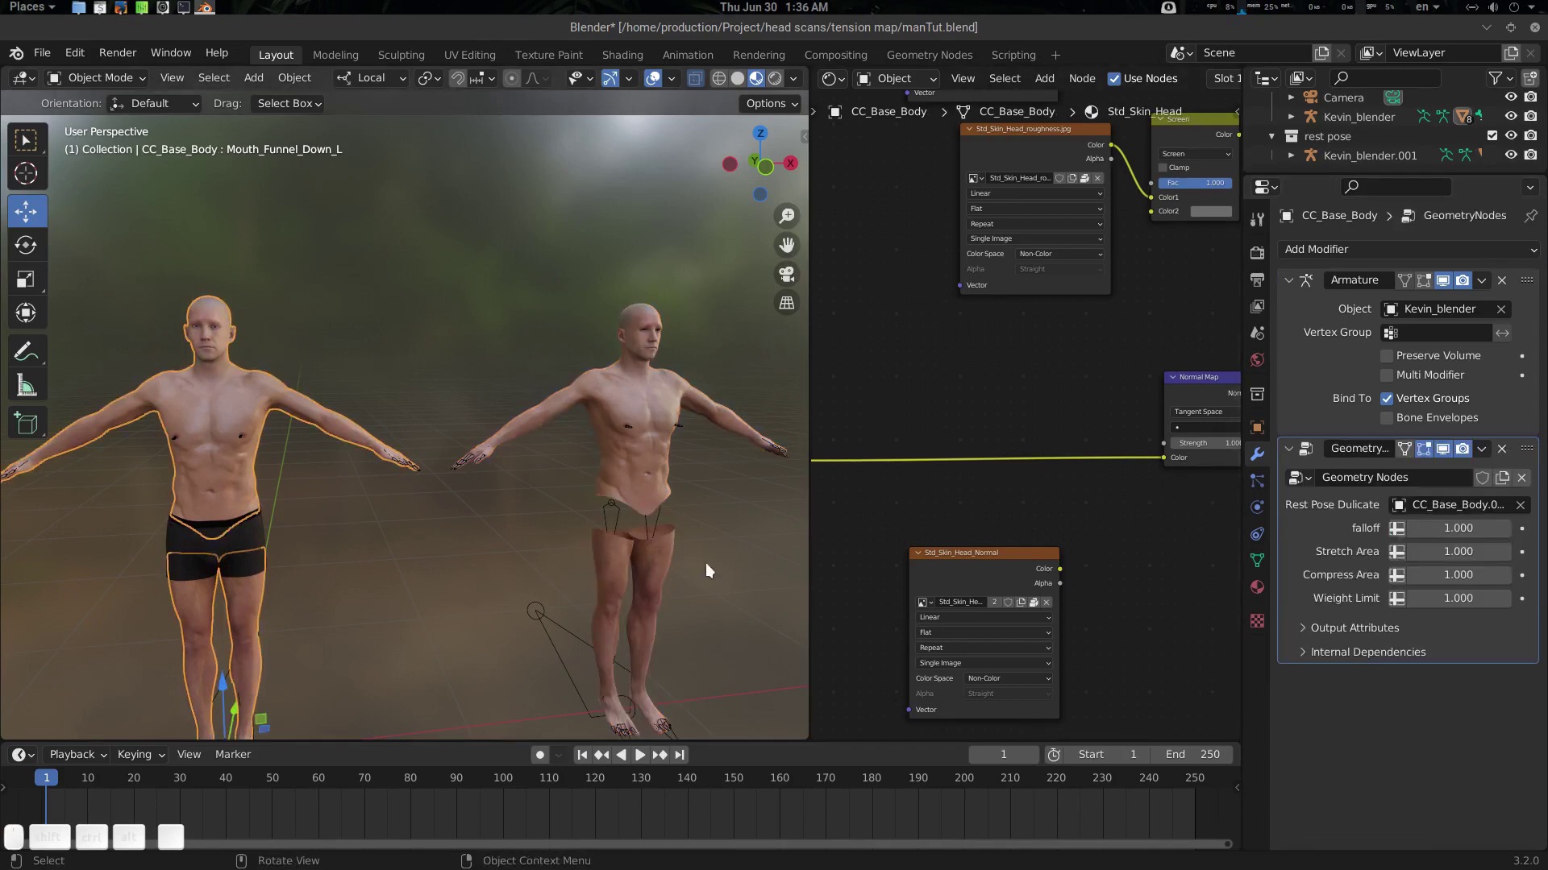
# Hide the rest-pose duplicate collection so only the posed body remains
pyautogui.moveTo(287, 501); pyautogui.dragTo(412, 483)
pyautogui.middleClick(413, 475)
pyautogui.press('alt+a')
pyautogui.click(440, 462)
pyautogui.moveTo(1518, 138); pyautogui.dragTo(1539, 137)
pyautogui.click(1539, 136)
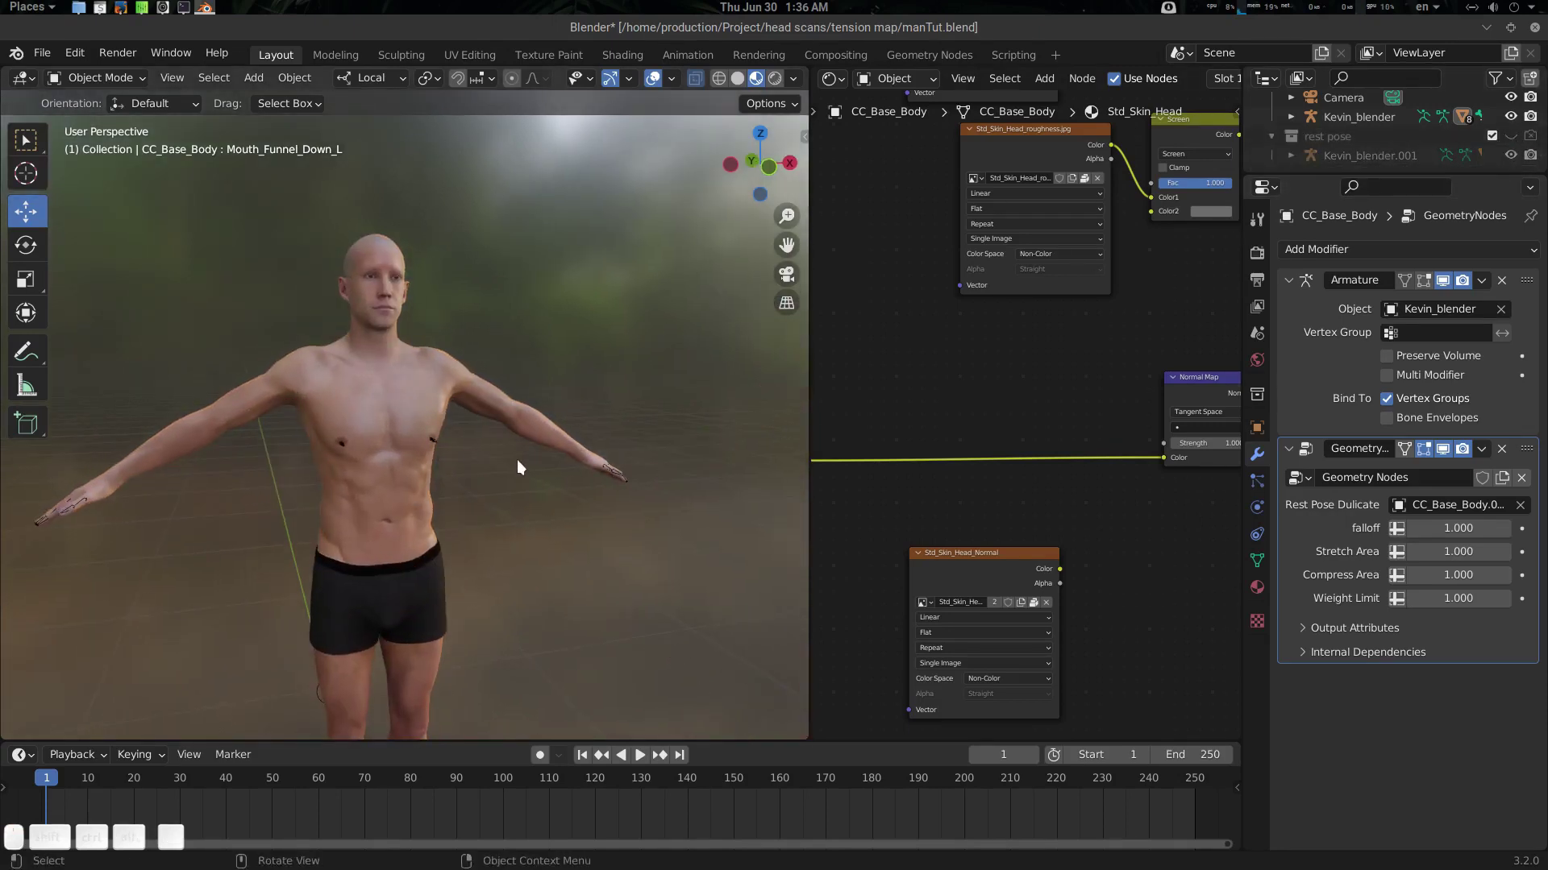
# Zoom the viewport in and center it on the character's face
pyautogui.scroll(3)
pyautogui.moveTo(437, 422); pyautogui.dragTo(522, 494)
pyautogui.moveTo(501, 494); pyautogui.dragTo(537, 387)
pyautogui.moveTo(574, 401); pyautogui.dragTo(627, 445)
pyautogui.moveTo(595, 453); pyautogui.dragTo(614, 297)
pyautogui.moveTo(490, 417); pyautogui.dragTo(619, 389)
pyautogui.moveTo(591, 391); pyautogui.dragTo(550, 412)
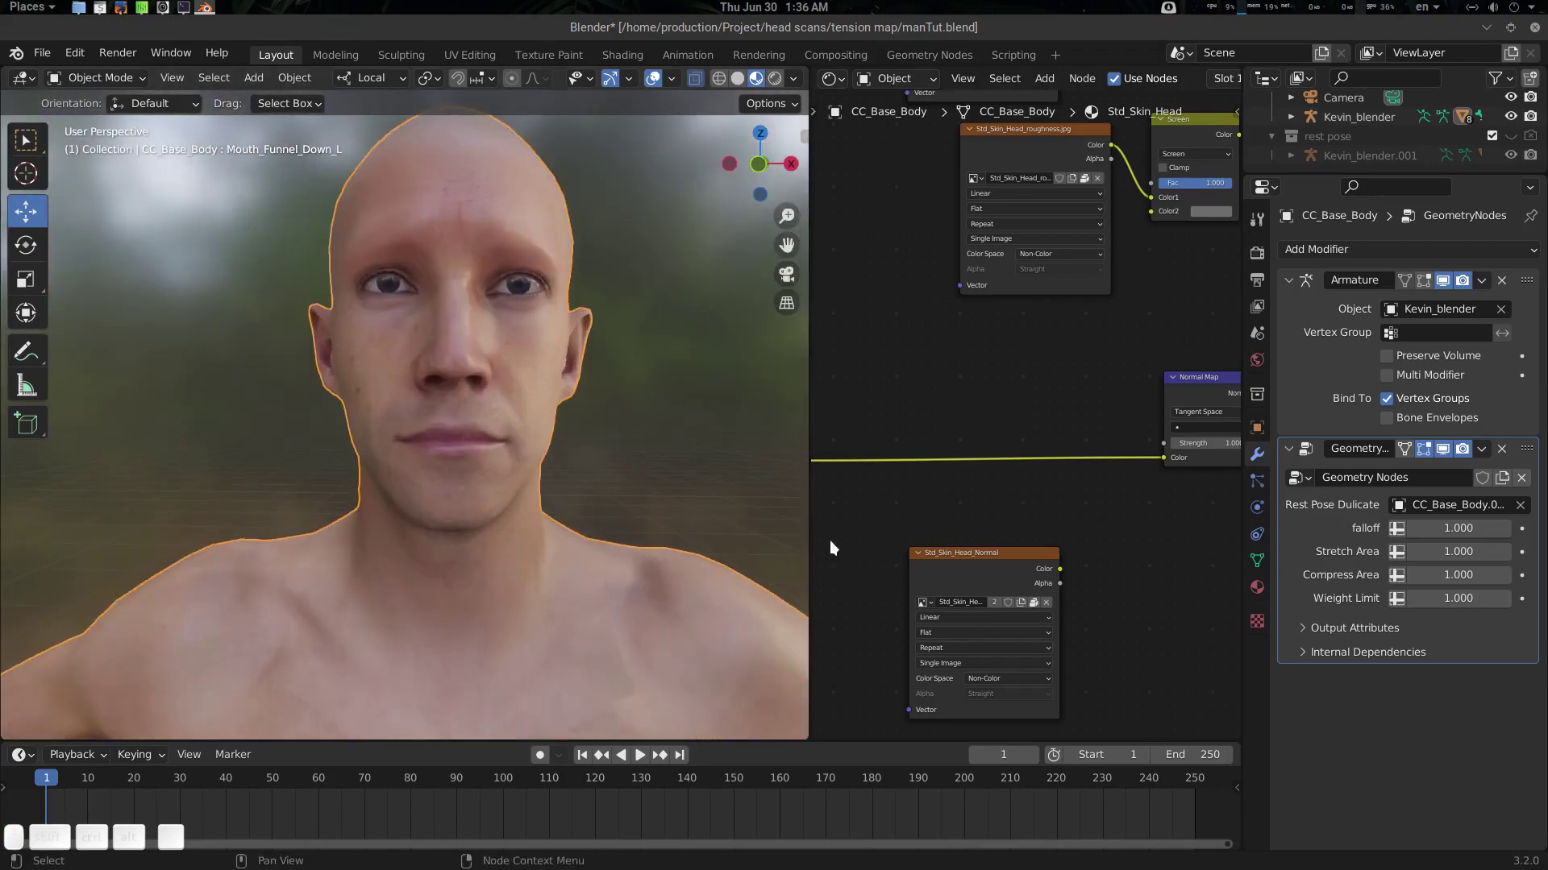
# Expand Output Attributes and name the Tension Map attribute 'tension'
pyautogui.moveTo(1373, 634); pyautogui.dragTo(1481, 659)
pyautogui.click(1439, 664)
pyautogui.press('t')
pyautogui.press('e')
pyautogui.press('n')
pyautogui.press('s')
pyautogui.press('i')
pyautogui.press('o')
pyautogui.press('n')
pyautogui.press('Return')
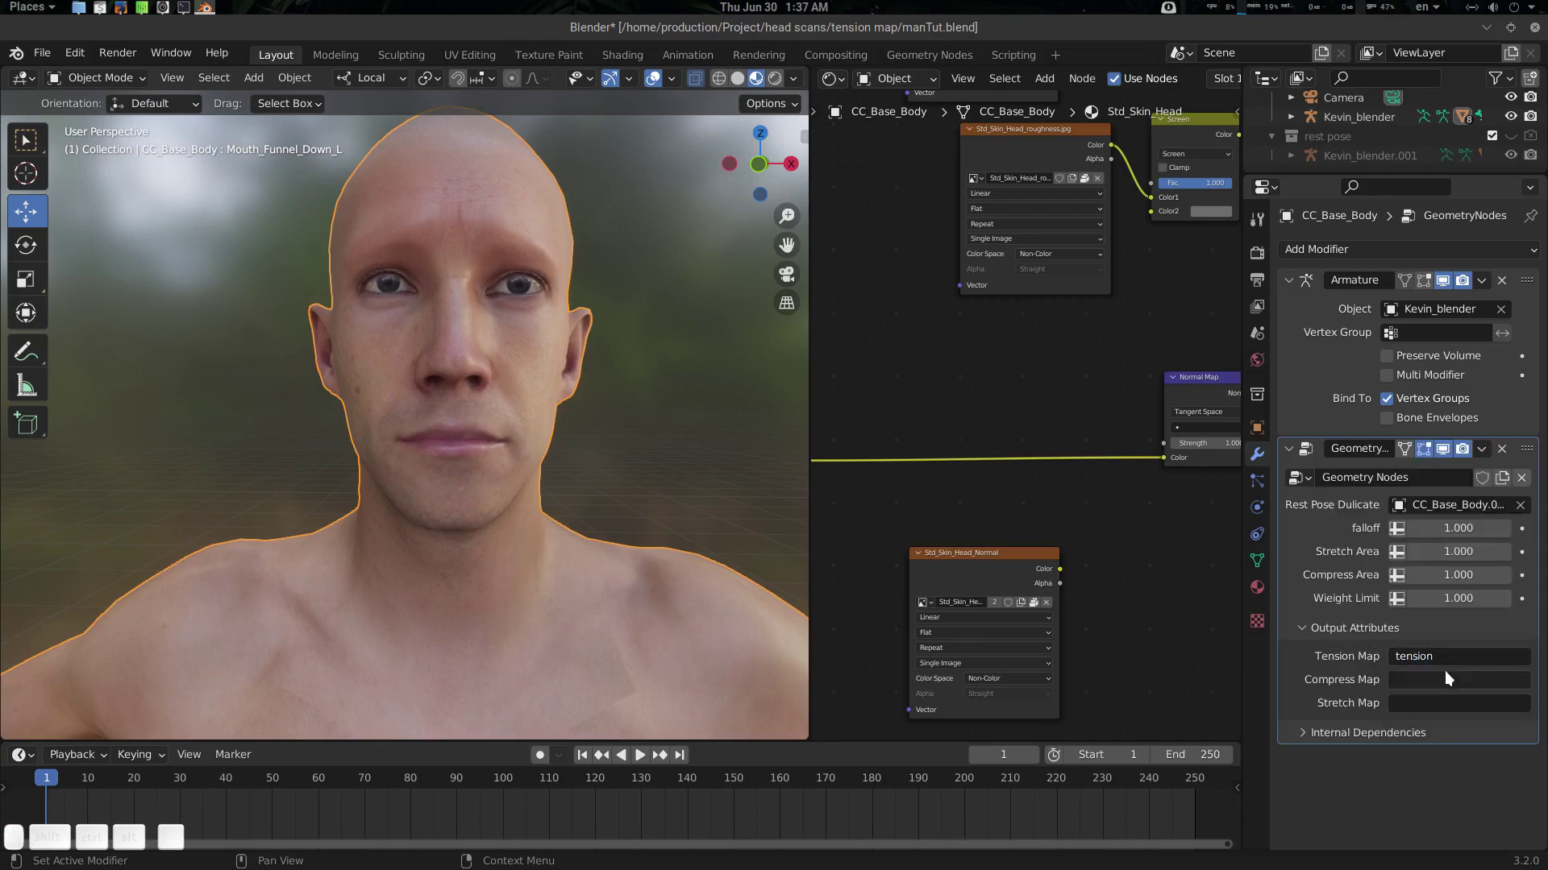
# Name the Compress Map output attribute 'compress'
pyautogui.click(1450, 679)
pyautogui.press('c')
pyautogui.press('i')
pyautogui.press('BackSpace')
pyautogui.press('o')
pyautogui.press('m')
pyautogui.press('p')
pyautogui.press('r')
pyautogui.press('e')
pyautogui.press('s')
pyautogui.press('Return')
# Name the Stretch Map output attribute 'stretch'
pyautogui.click(1447, 709)
pyautogui.press('s')
pyautogui.press('t')
pyautogui.press('r')
pyautogui.press('e')
pyautogui.press('t')
pyautogui.press('c')
pyautogui.press('h')
pyautogui.press('Return')
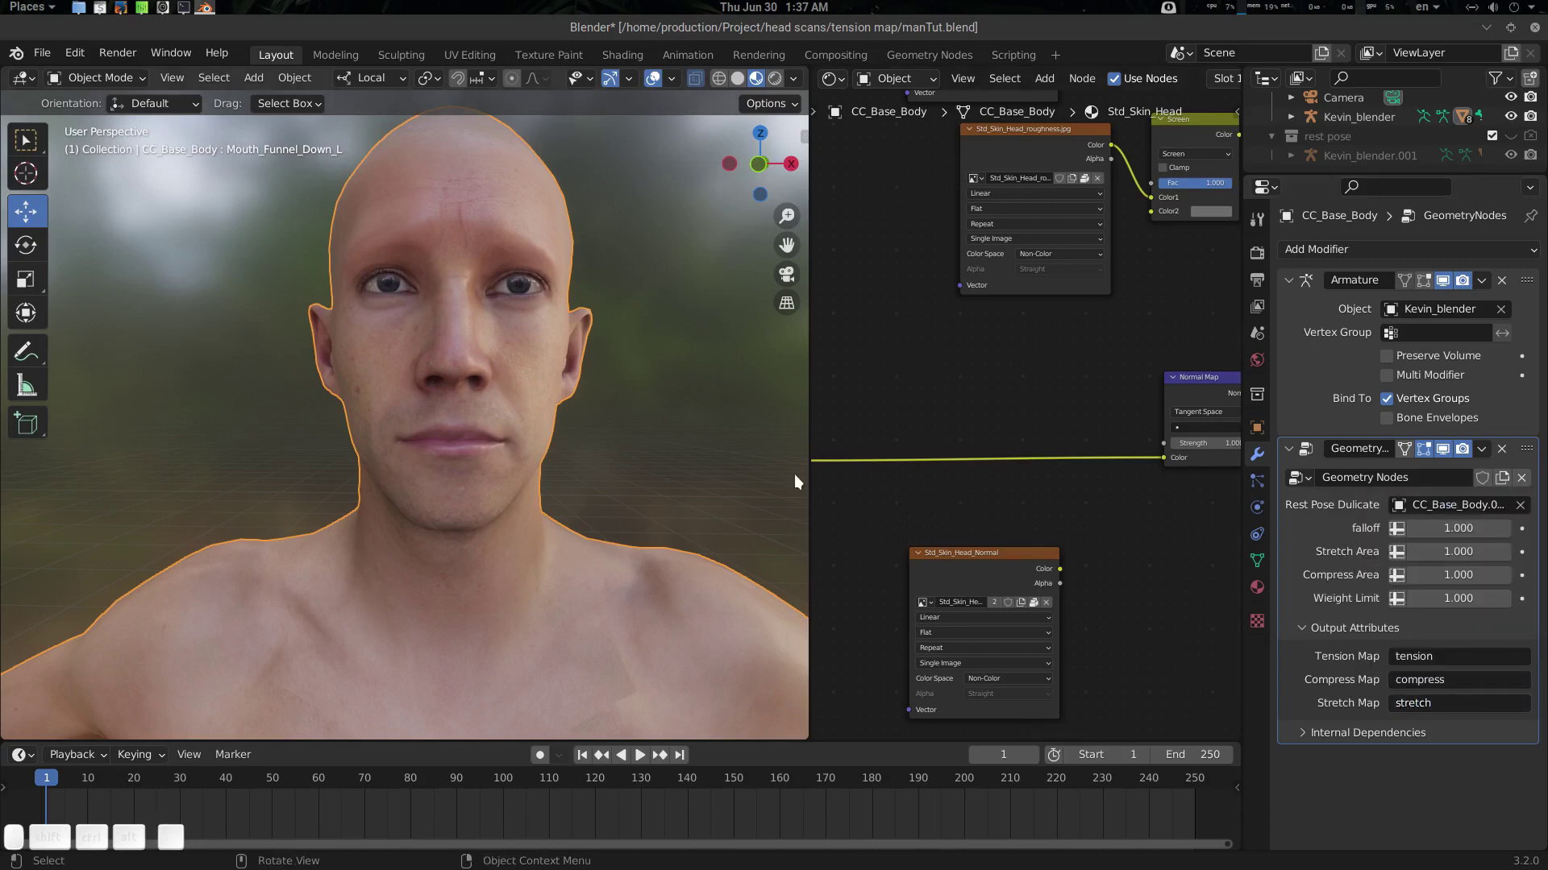
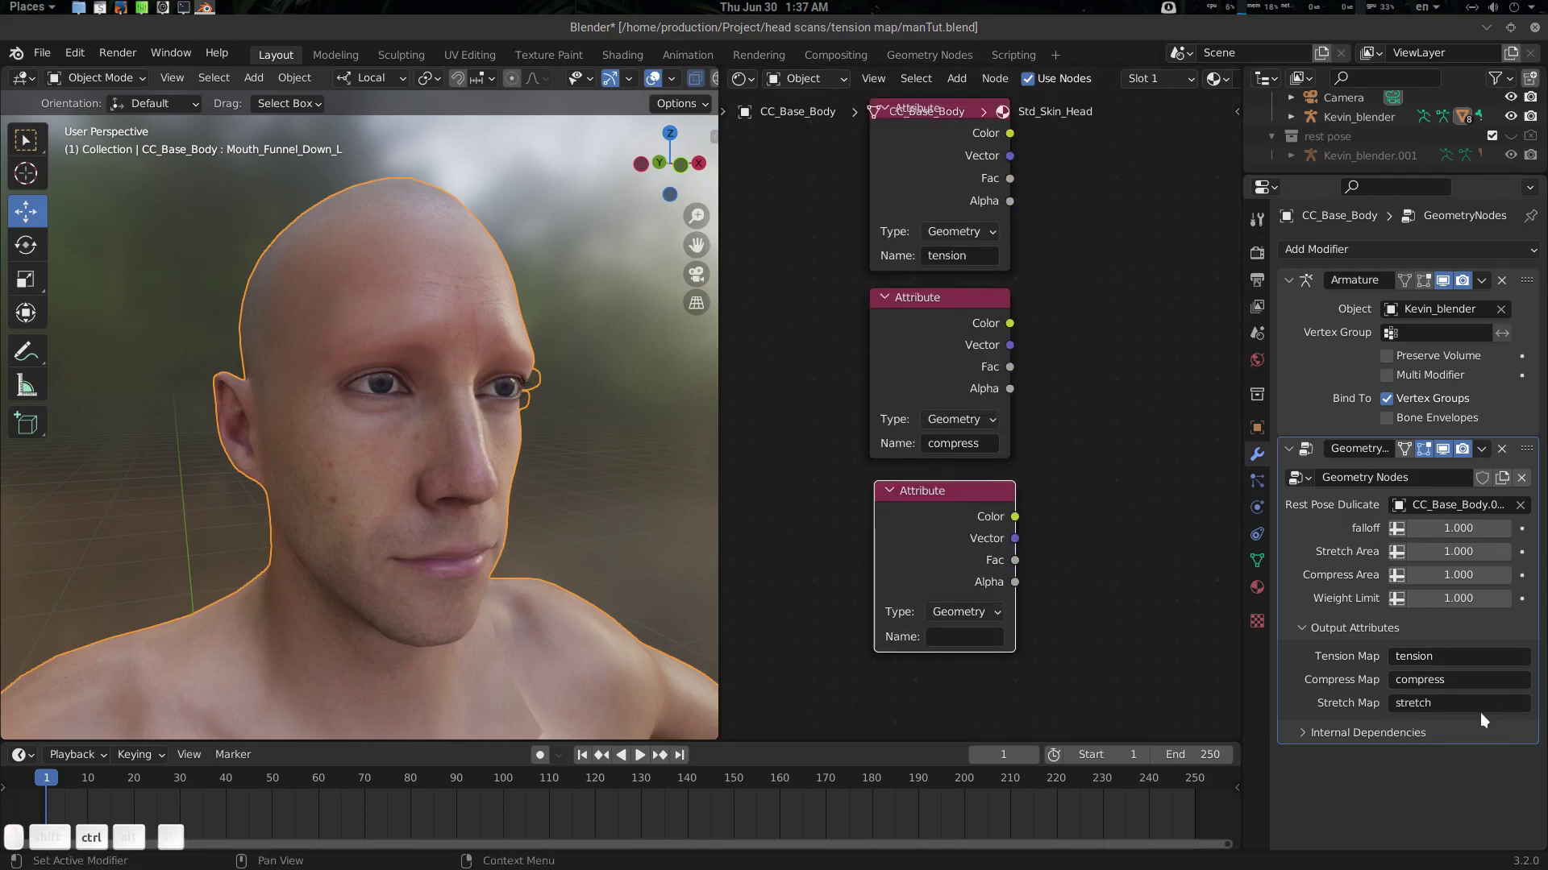
# Paste 'compress' into an Attribute node and preview the compress then tension masks on the head
pyautogui.press('ctrl+c')
pyautogui.press('ctrl+v')
pyautogui.moveTo(1095, 424); pyautogui.dragTo(1094, 472)
pyautogui.click(959, 333)
pyautogui.moveTo(465, 415); pyautogui.dragTo(905, 499)
pyautogui.click(970, 496)
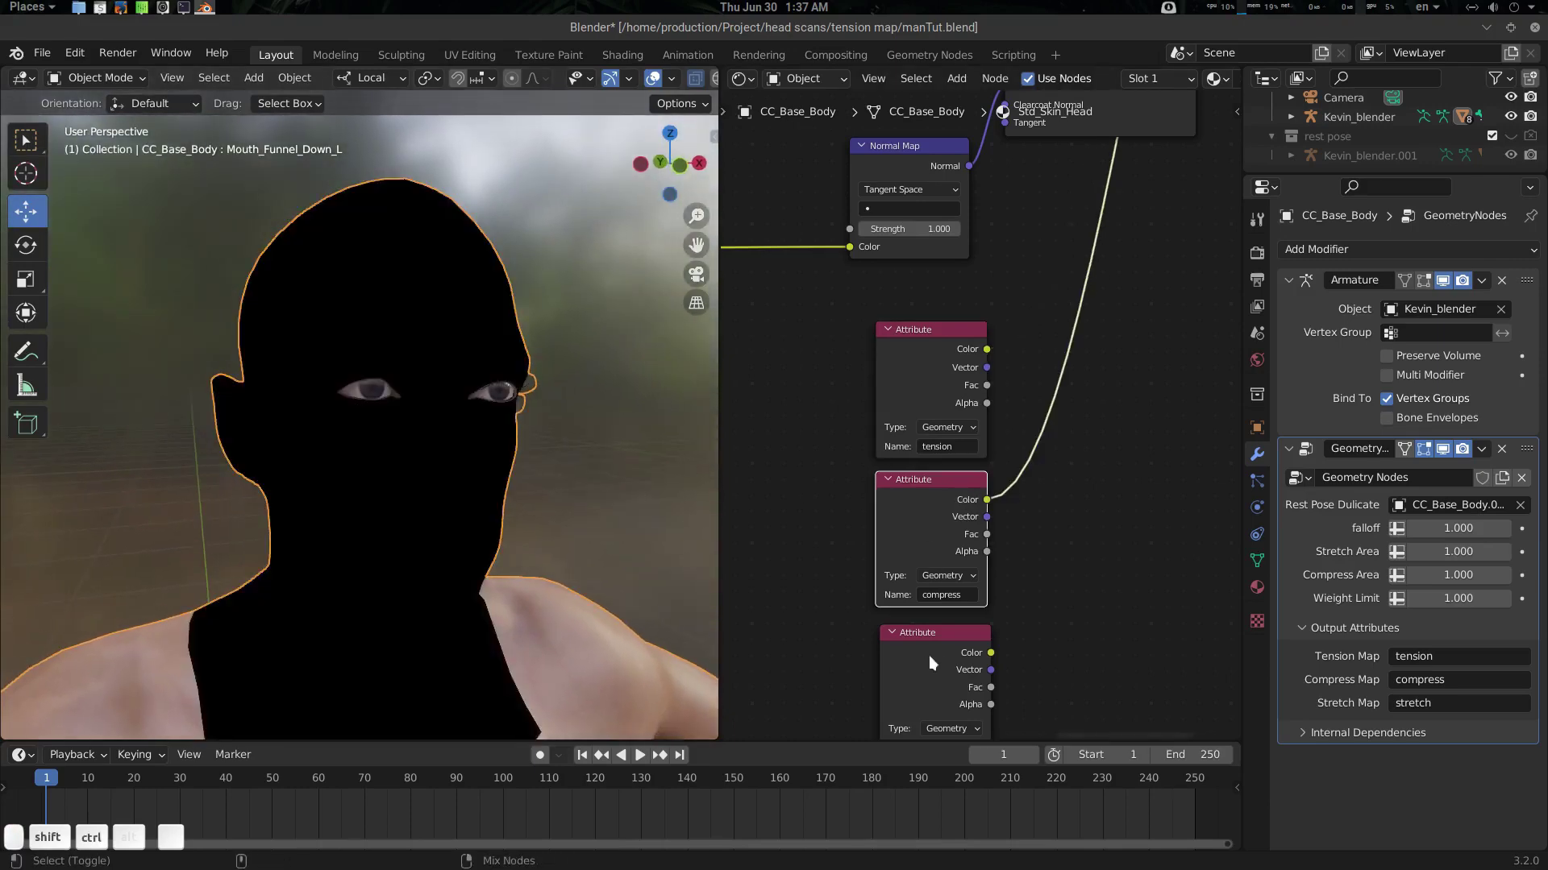
pyautogui.moveTo(942, 347); pyautogui.dragTo(981, 506)
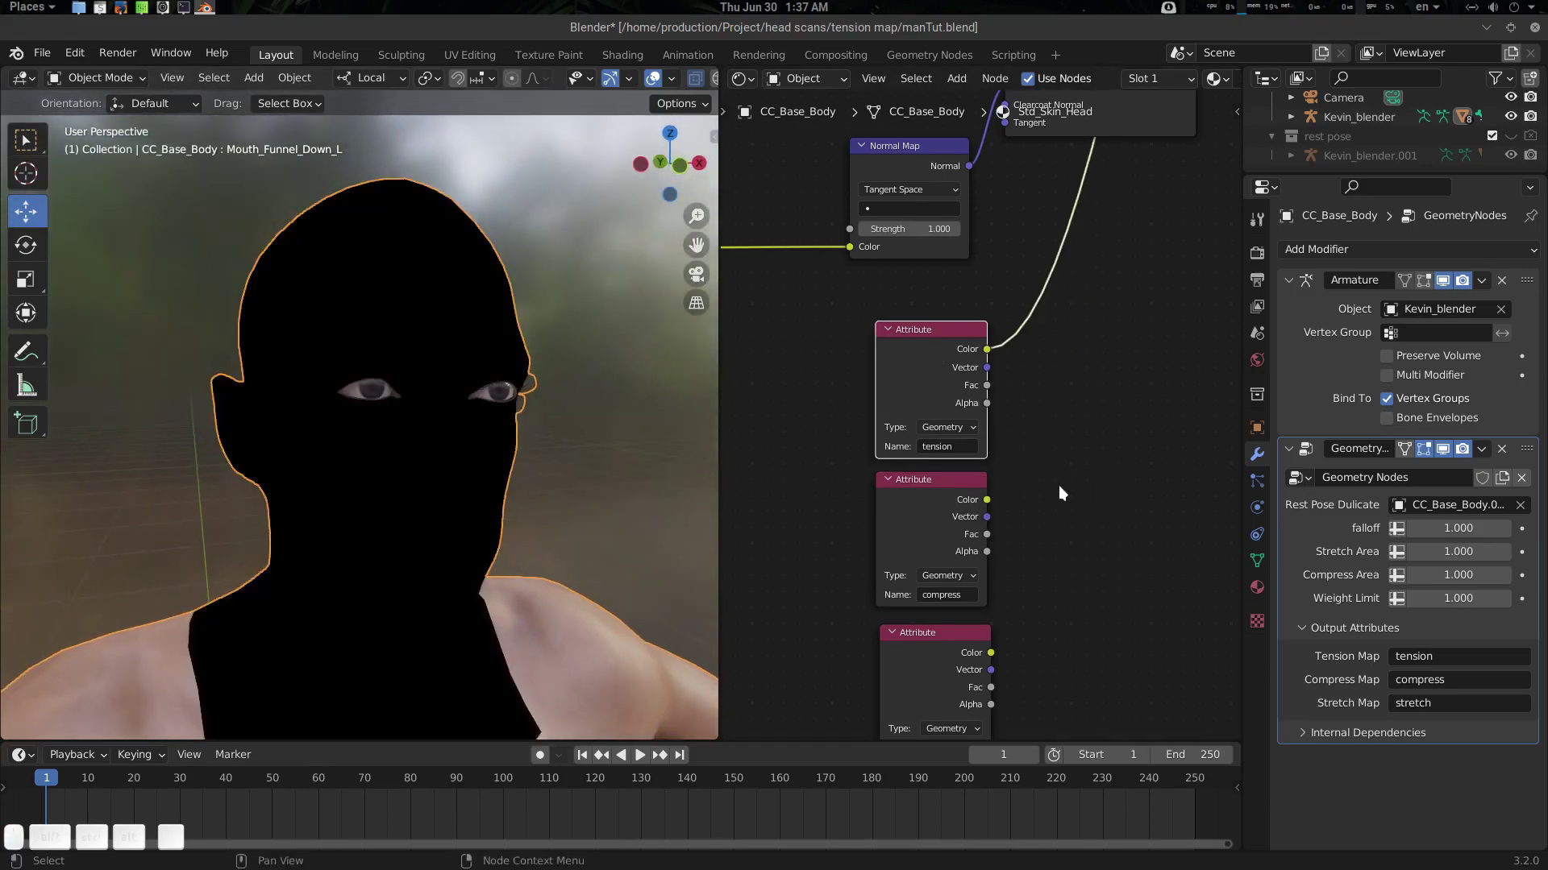
# Reconnect the Principled BSDF to the output to restore full skin shading on the head
pyautogui.moveTo(1052, 462); pyautogui.dragTo(1089, 394)
pyautogui.click(1067, 304)
pyautogui.click(1060, 270)
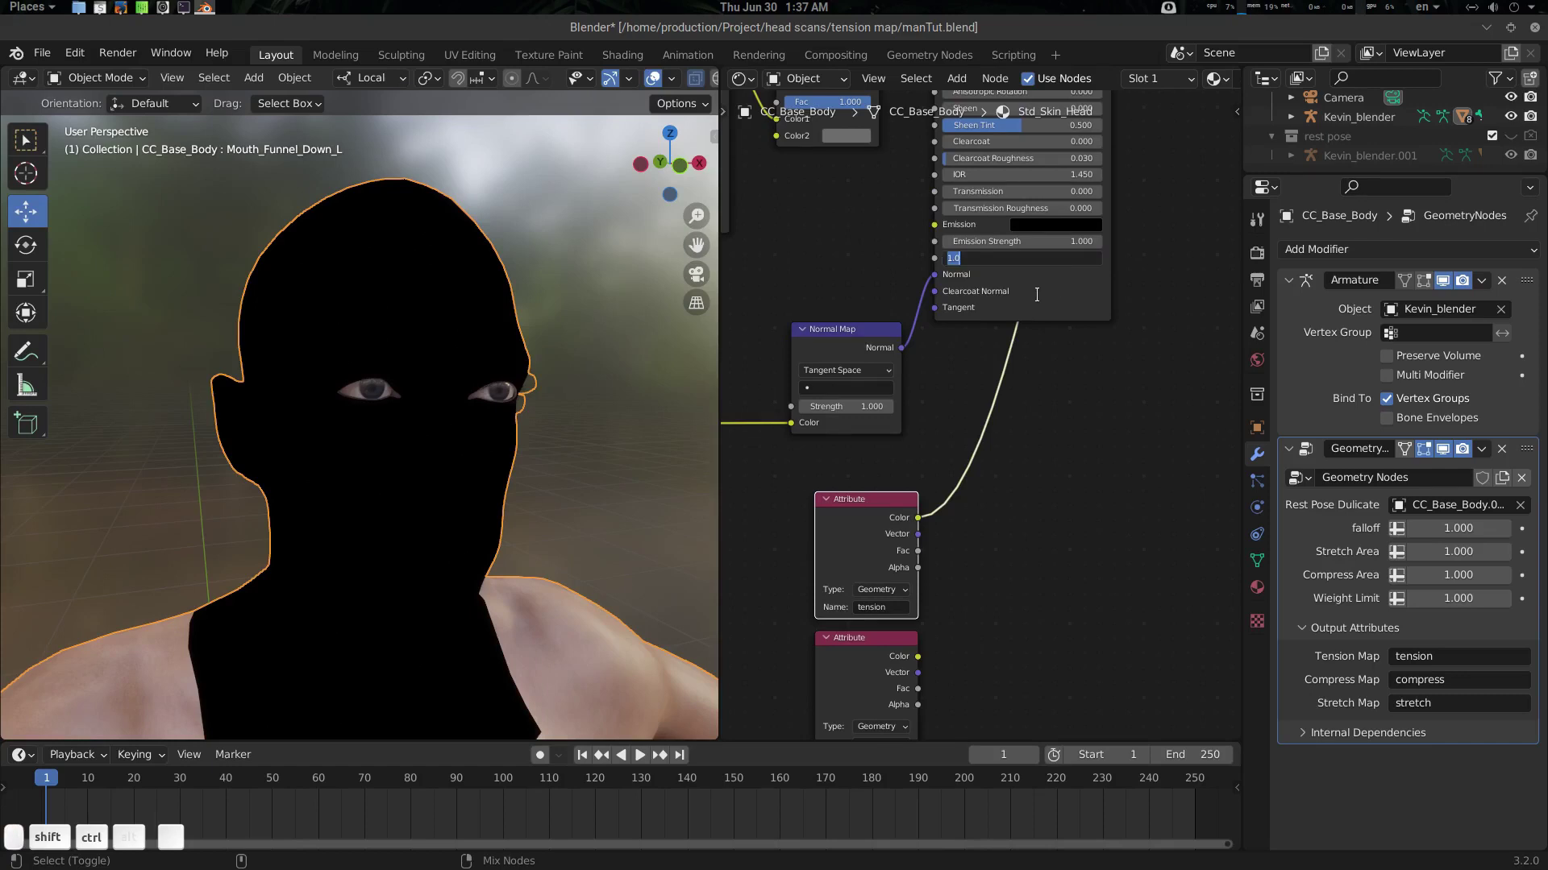
pyautogui.moveTo(1046, 303); pyautogui.dragTo(1078, 322)
pyautogui.moveTo(1077, 307); pyautogui.dragTo(1063, 437)
pyautogui.click(1049, 427)
pyautogui.click(1066, 539)
pyautogui.moveTo(516, 541); pyautogui.dragTo(520, 511)
pyautogui.moveTo(520, 519); pyautogui.dragTo(961, 597)
pyautogui.click(959, 598)
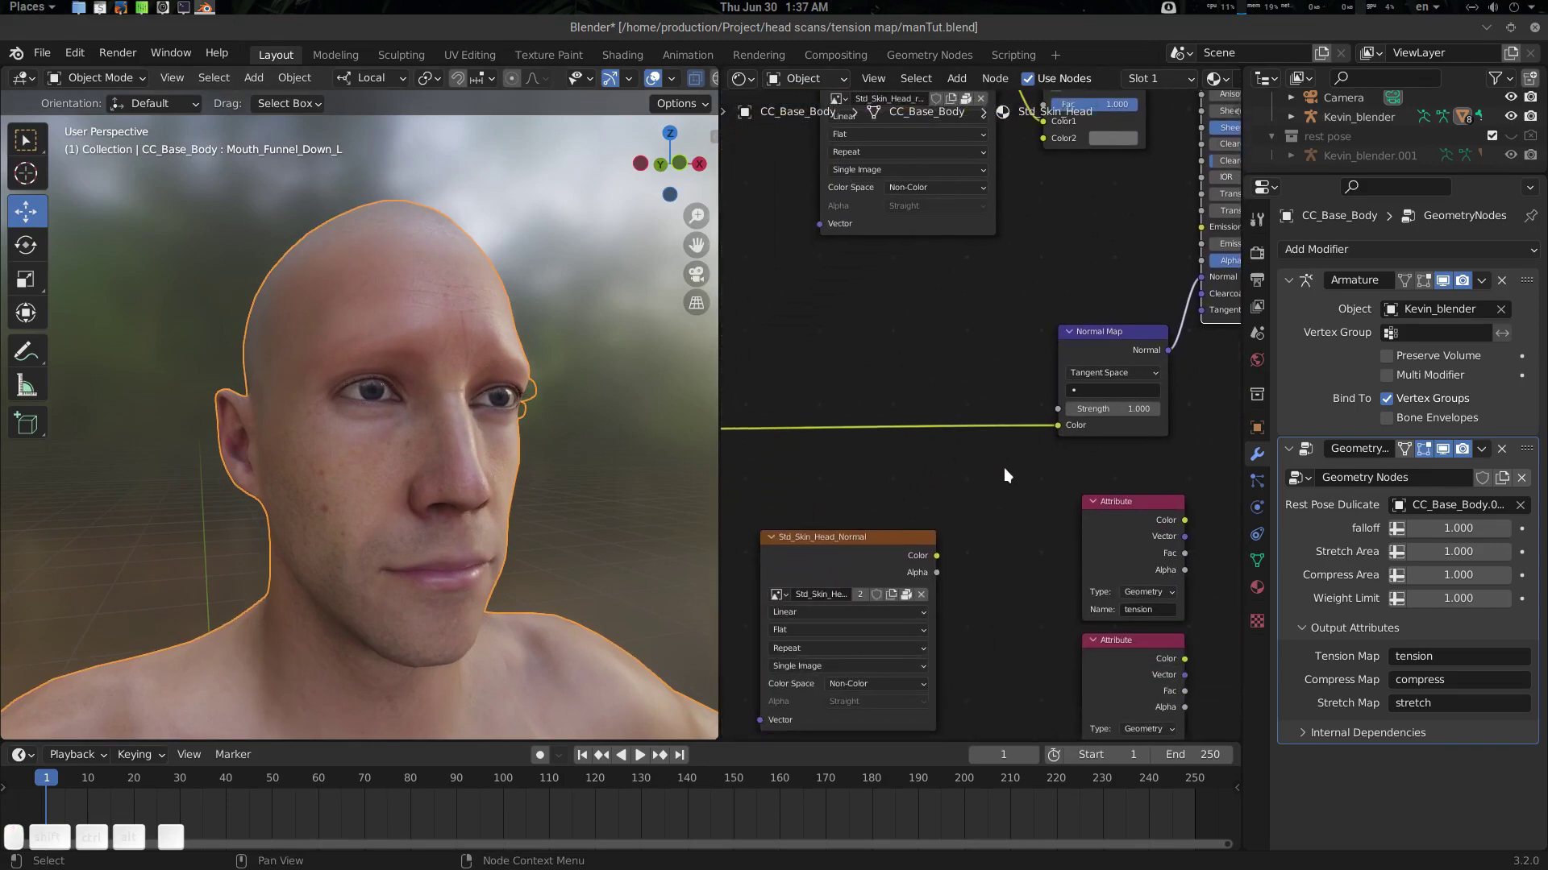
# Orbit the view around the head to check the restored skin shading
pyautogui.moveTo(982, 509); pyautogui.dragTo(952, 528)
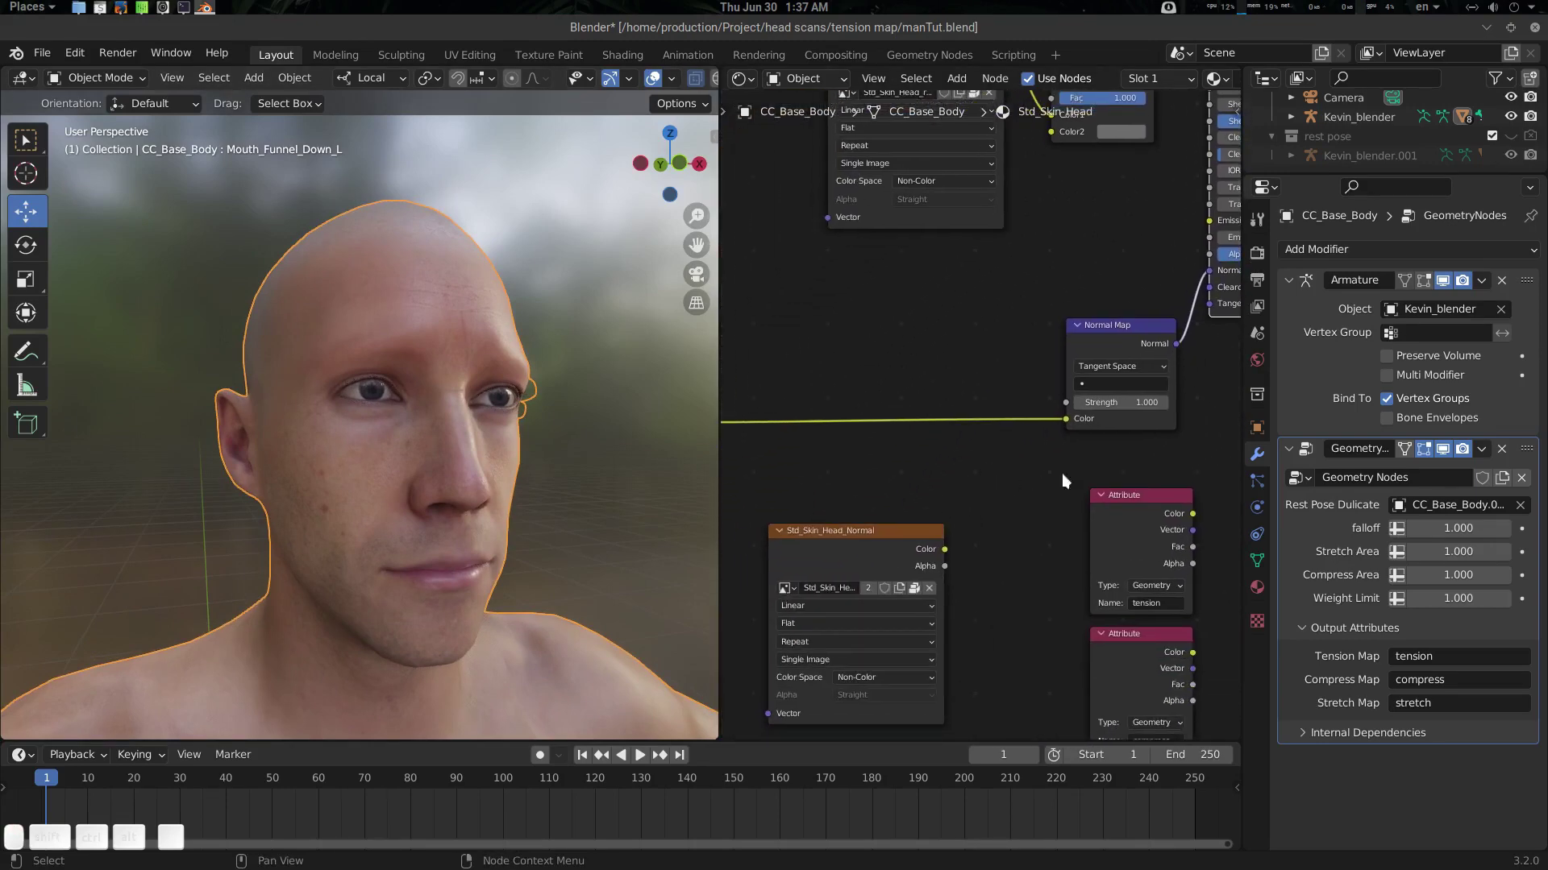
pyautogui.press('alt+a')
pyautogui.moveTo(492, 414); pyautogui.dragTo(467, 338)
pyautogui.moveTo(467, 338); pyautogui.dragTo(420, 529)
pyautogui.moveTo(442, 524); pyautogui.dragTo(1372, 347)
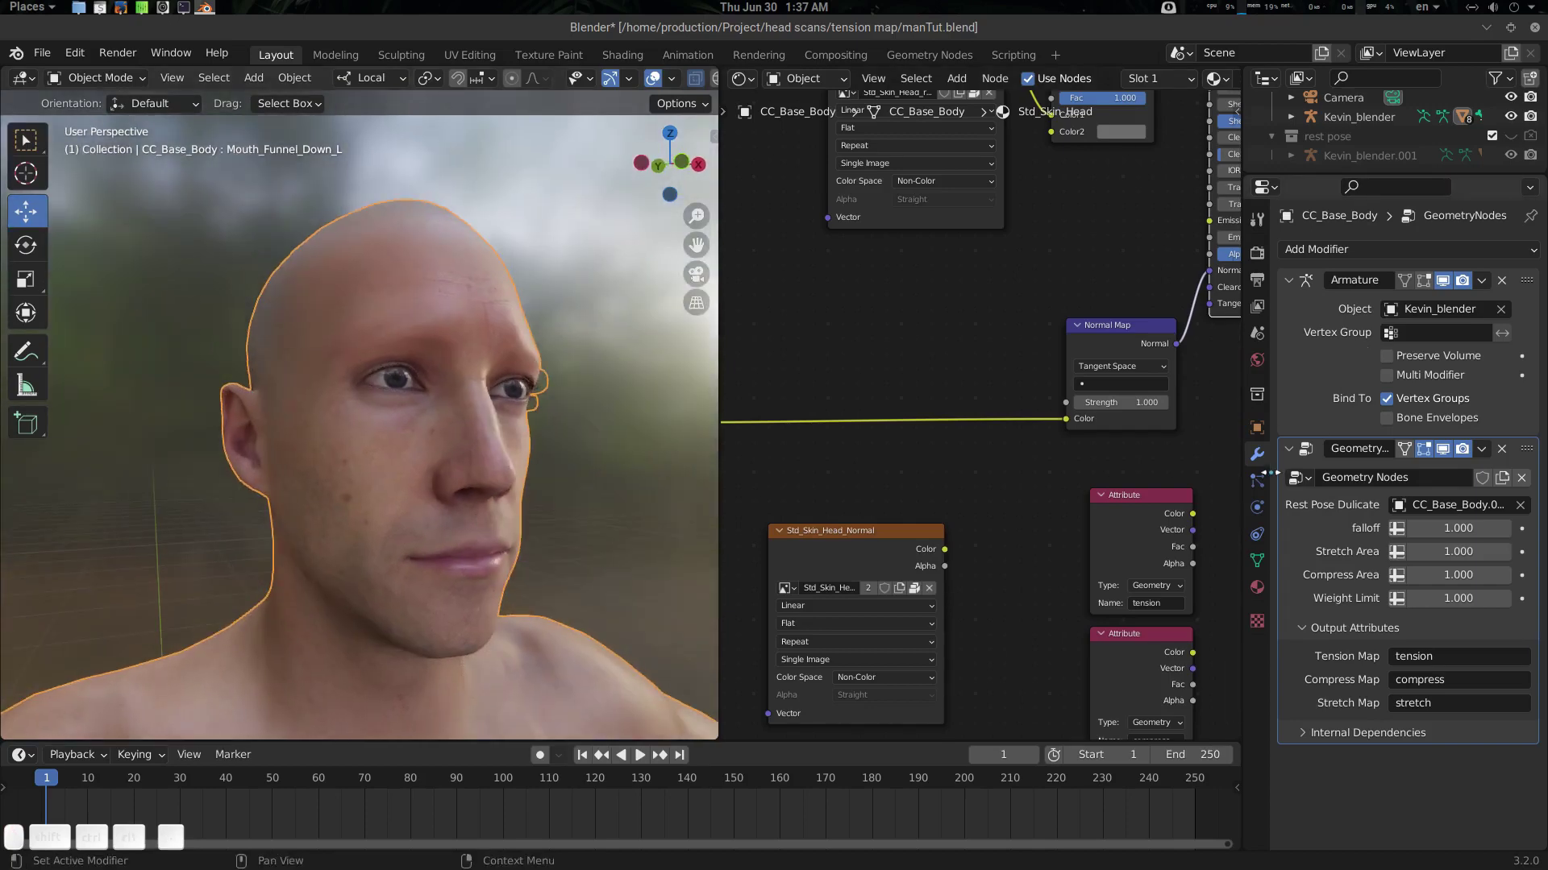
# Show the body's Object Data properties with its Shape Keys list
pyautogui.moveTo(1265, 557); pyautogui.dragTo(1363, 588)
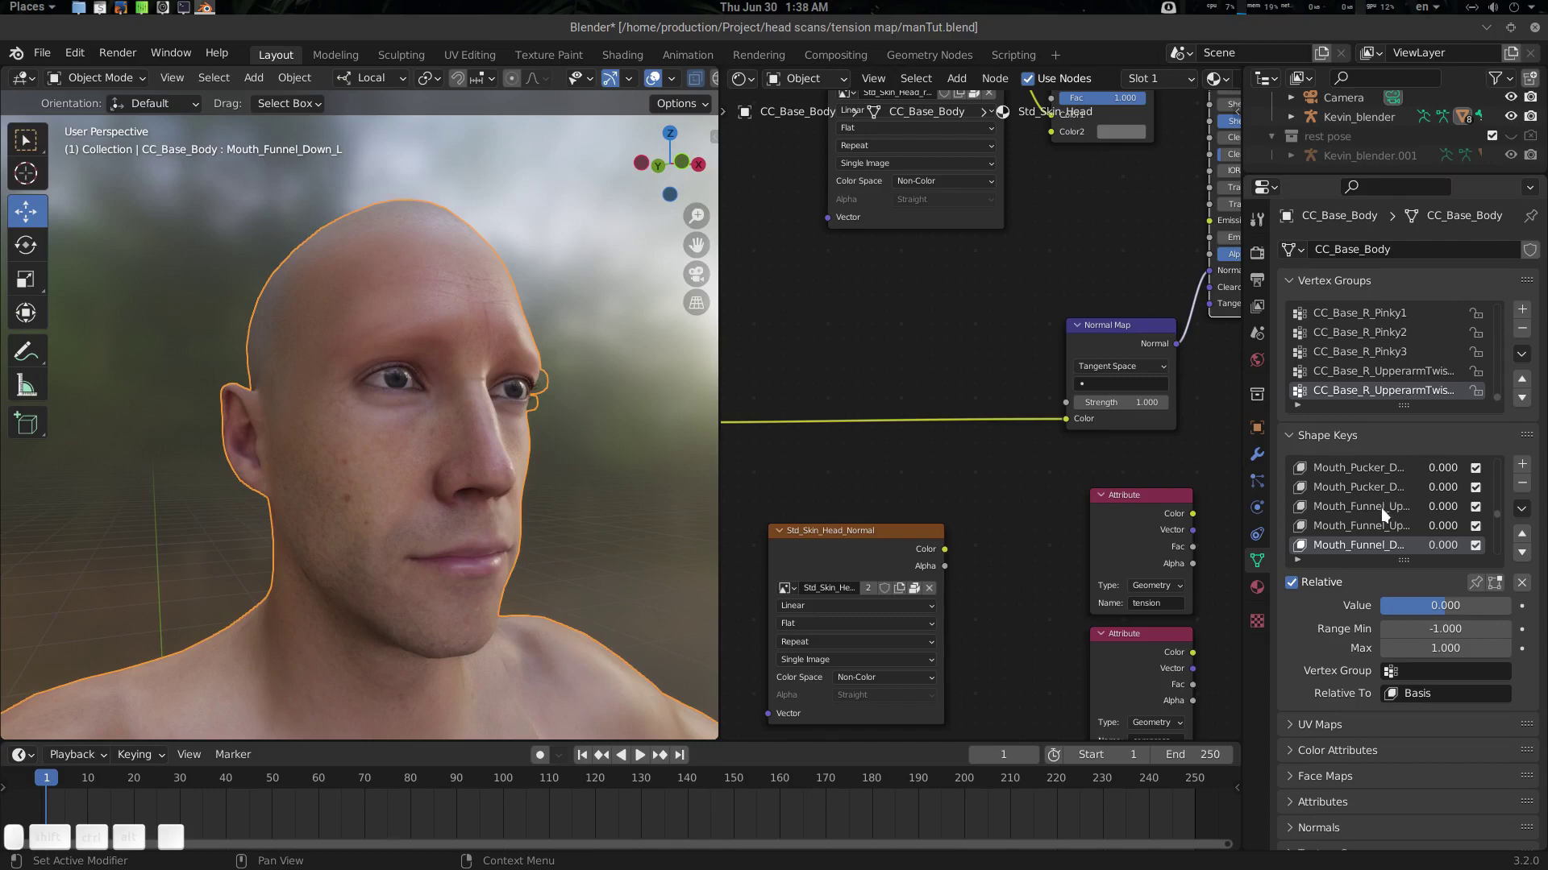
pyautogui.middleClick(1389, 512)
pyautogui.middleClick(1389, 513)
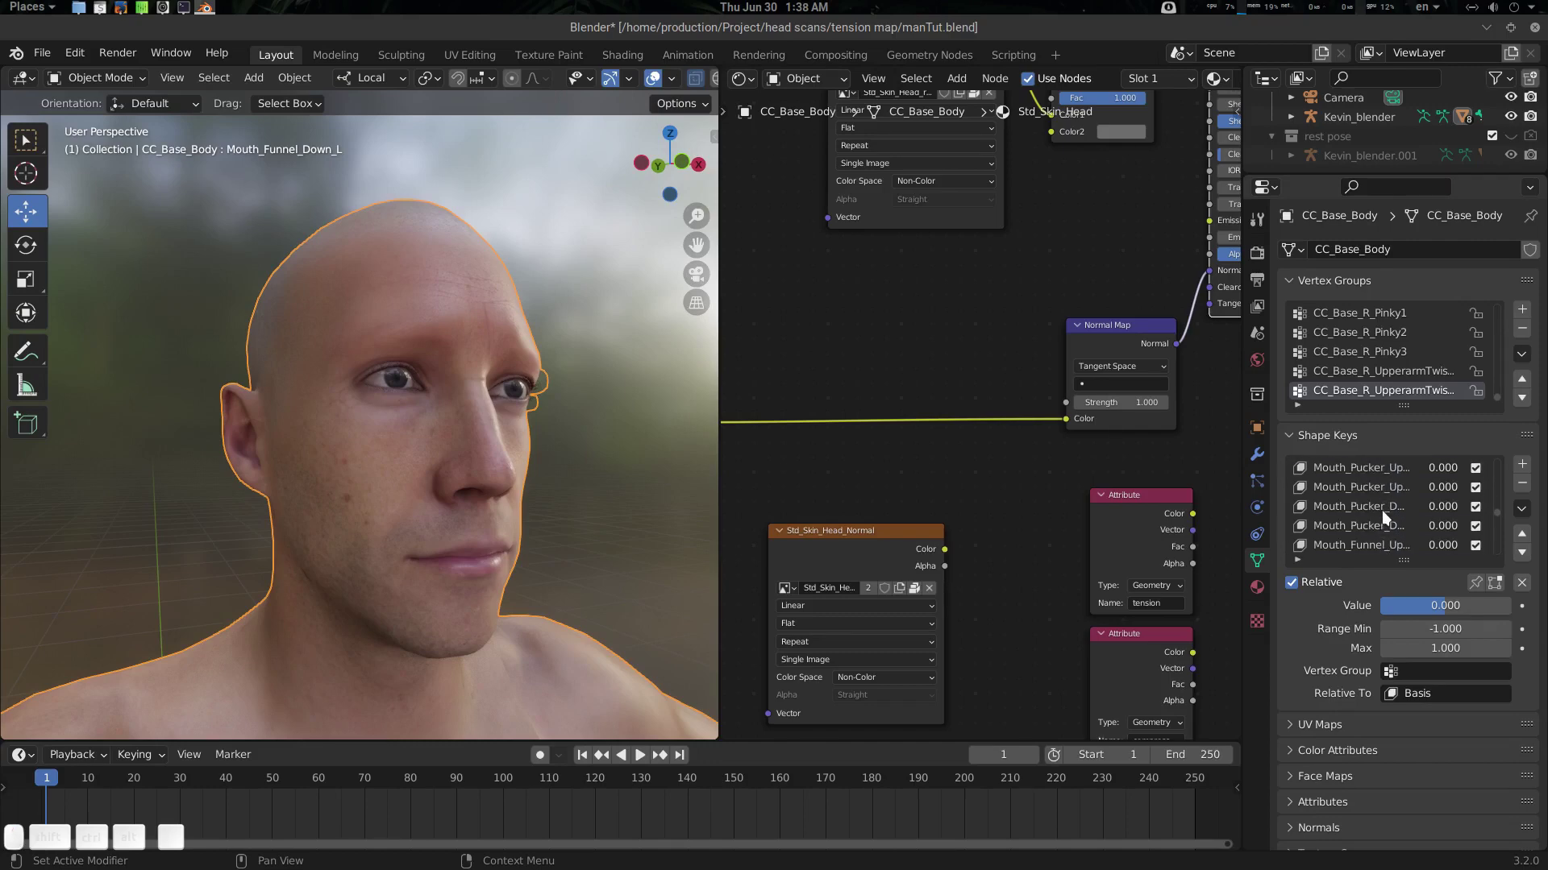
pyautogui.scroll(3)
pyautogui.scroll(3)
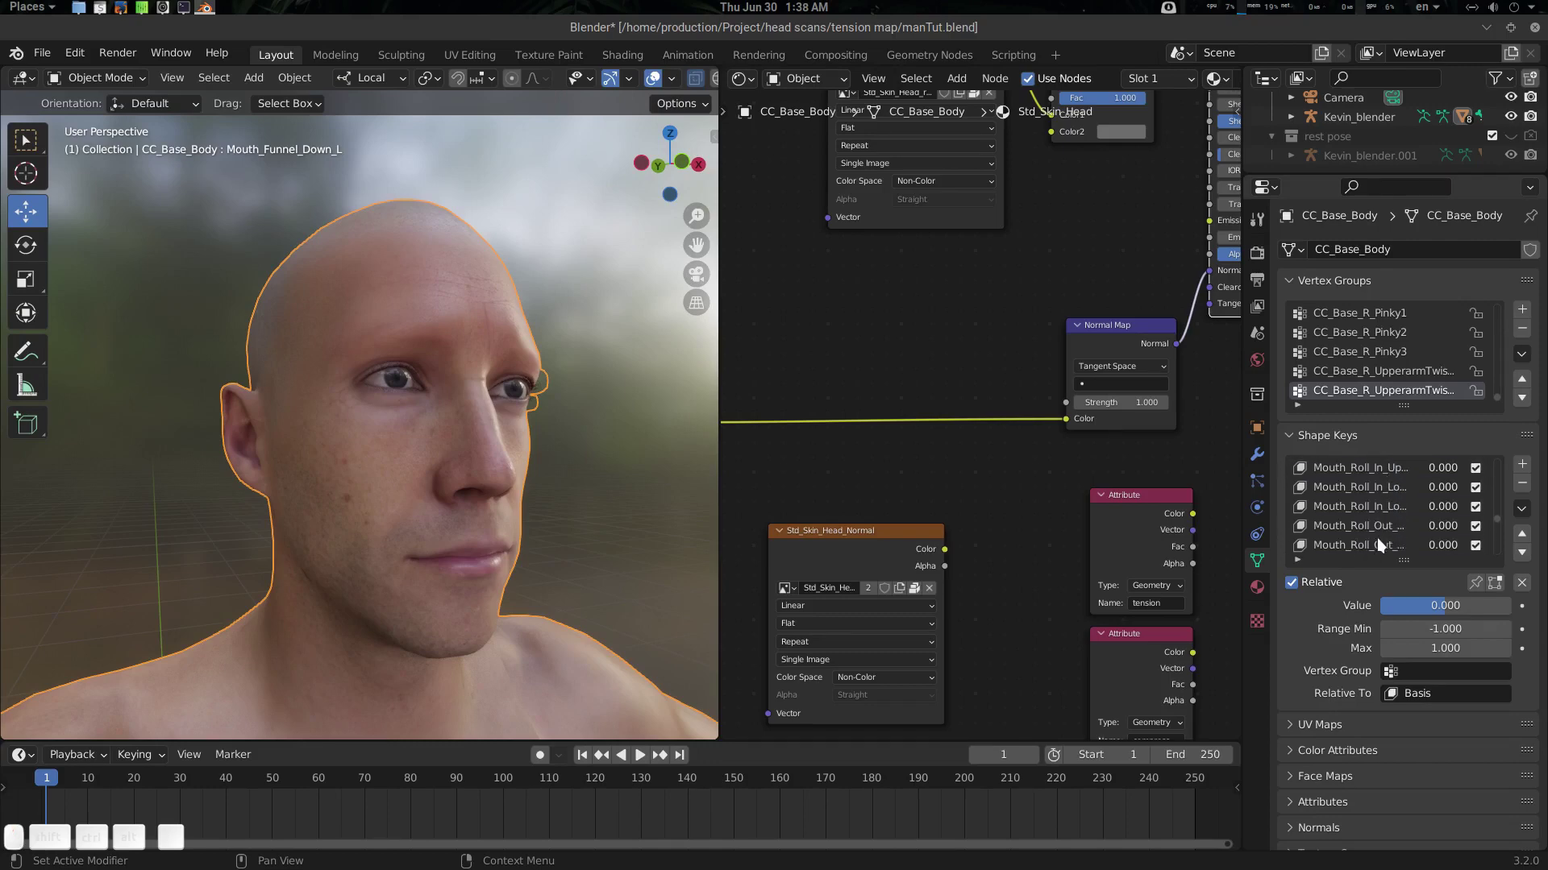
pyautogui.click(106, 12)
pyautogui.click(106, 12)
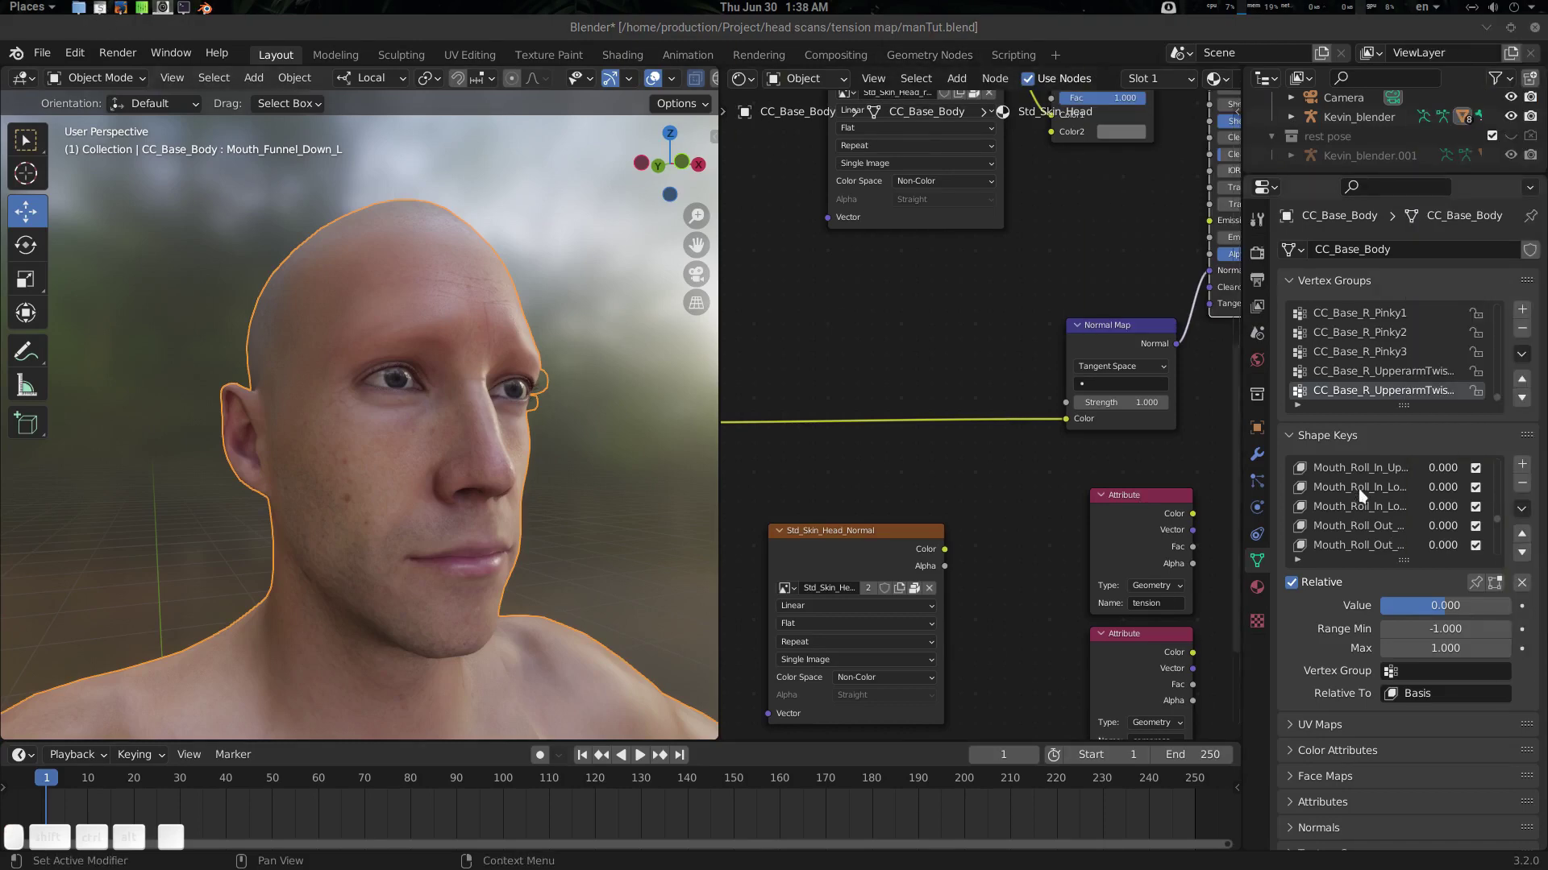
# Select the Brow_Raise_Inner_L shape key and drive its value to -1.000
pyautogui.scroll(-3)
pyautogui.moveTo(1505, 529); pyautogui.dragTo(1367, 510)
pyautogui.scroll(-3)
pyautogui.scroll(3)
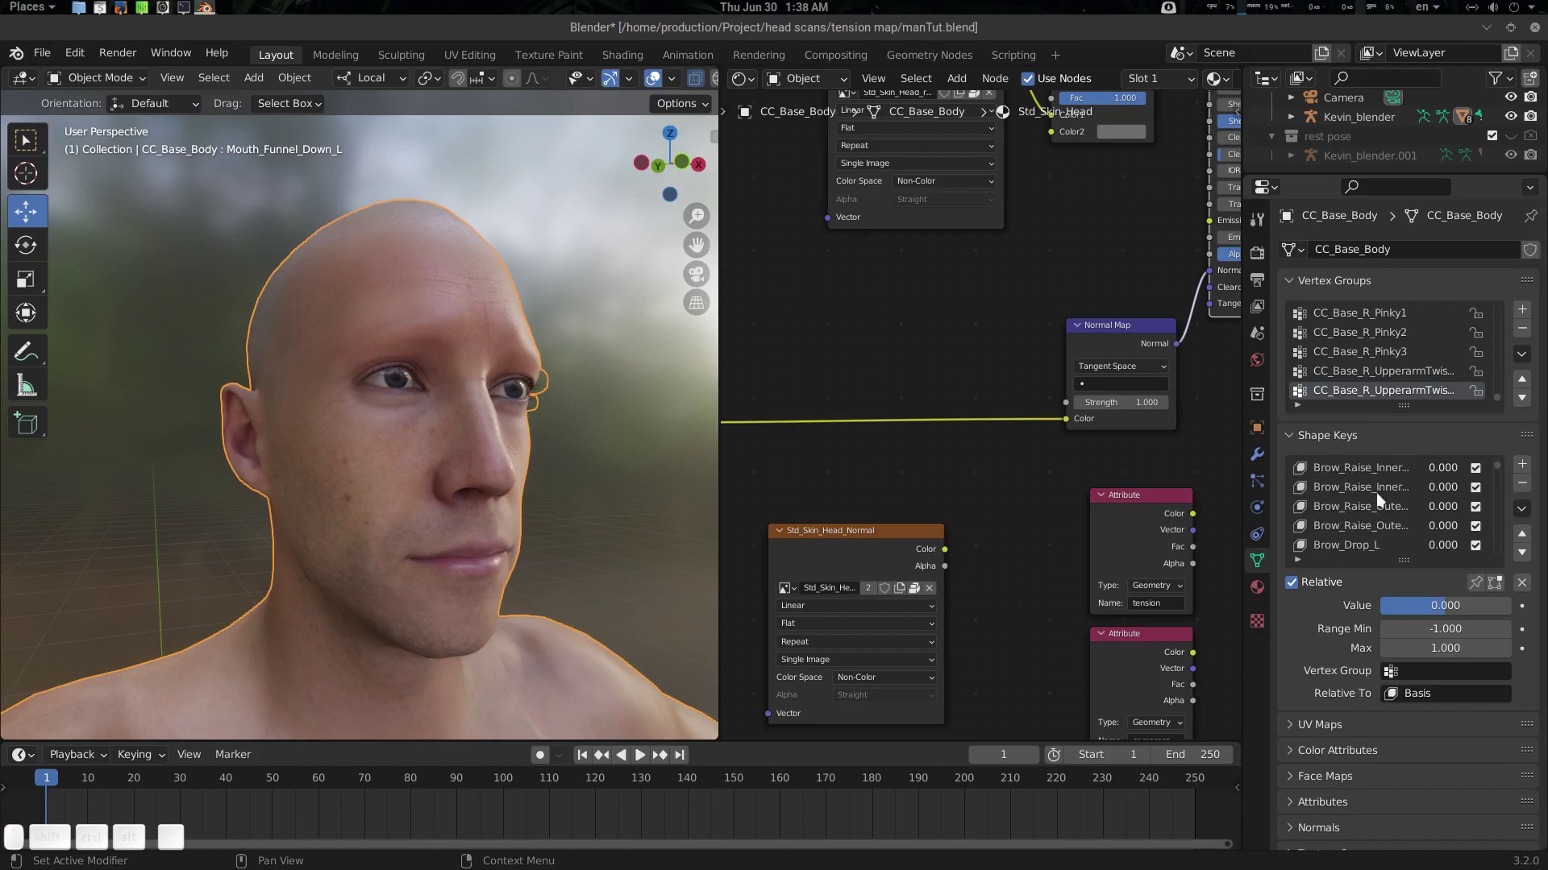
pyautogui.moveTo(1379, 473); pyautogui.dragTo(1423, 500)
pyautogui.scroll(3)
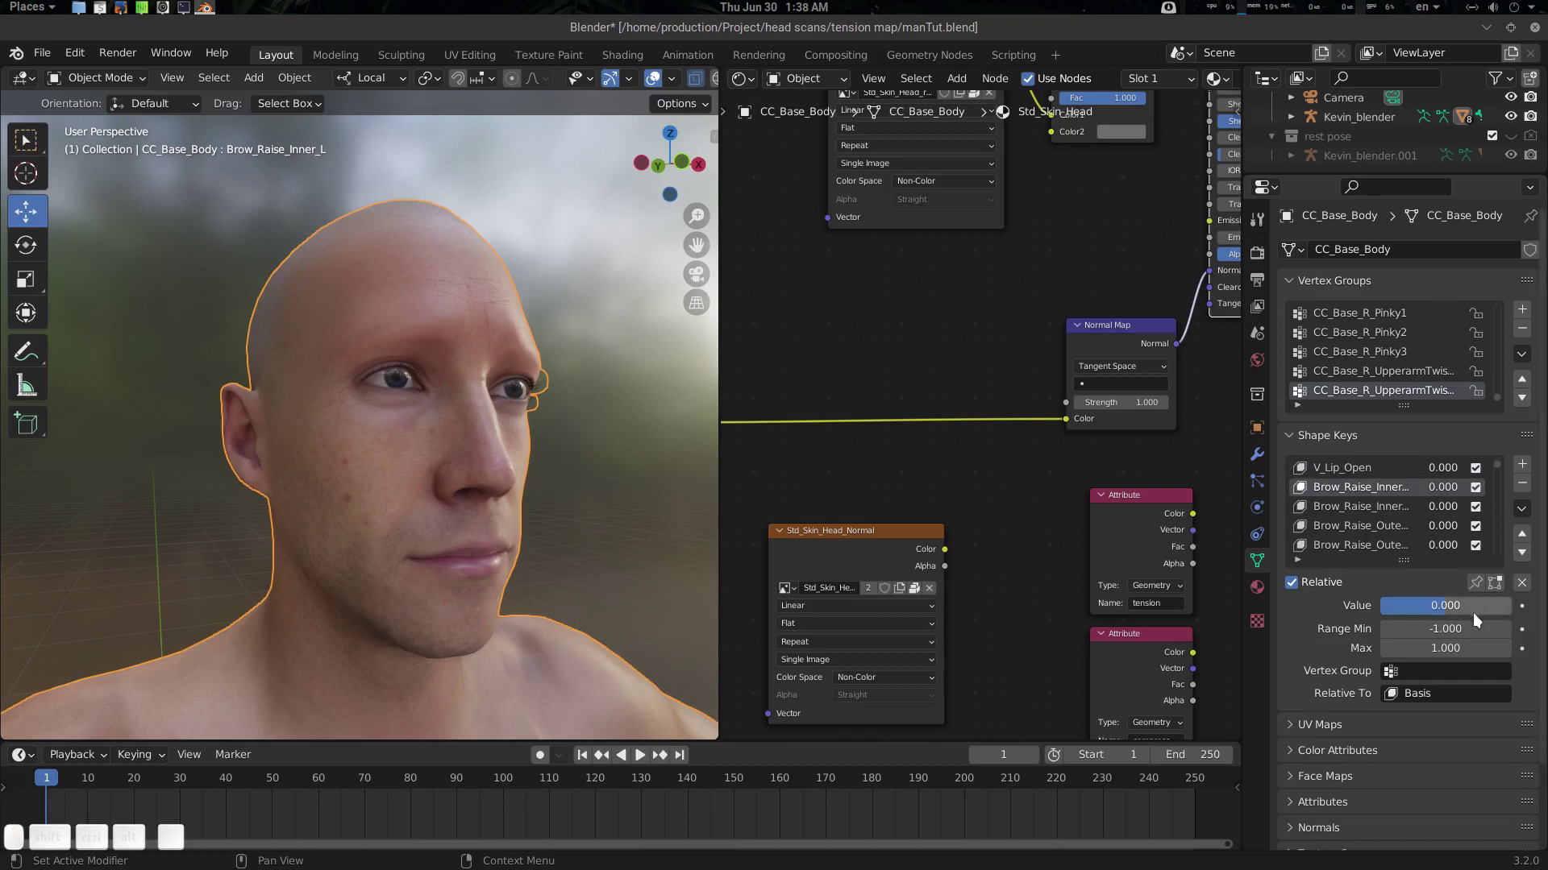
pyautogui.moveTo(1449, 610); pyautogui.dragTo(1436, 613)
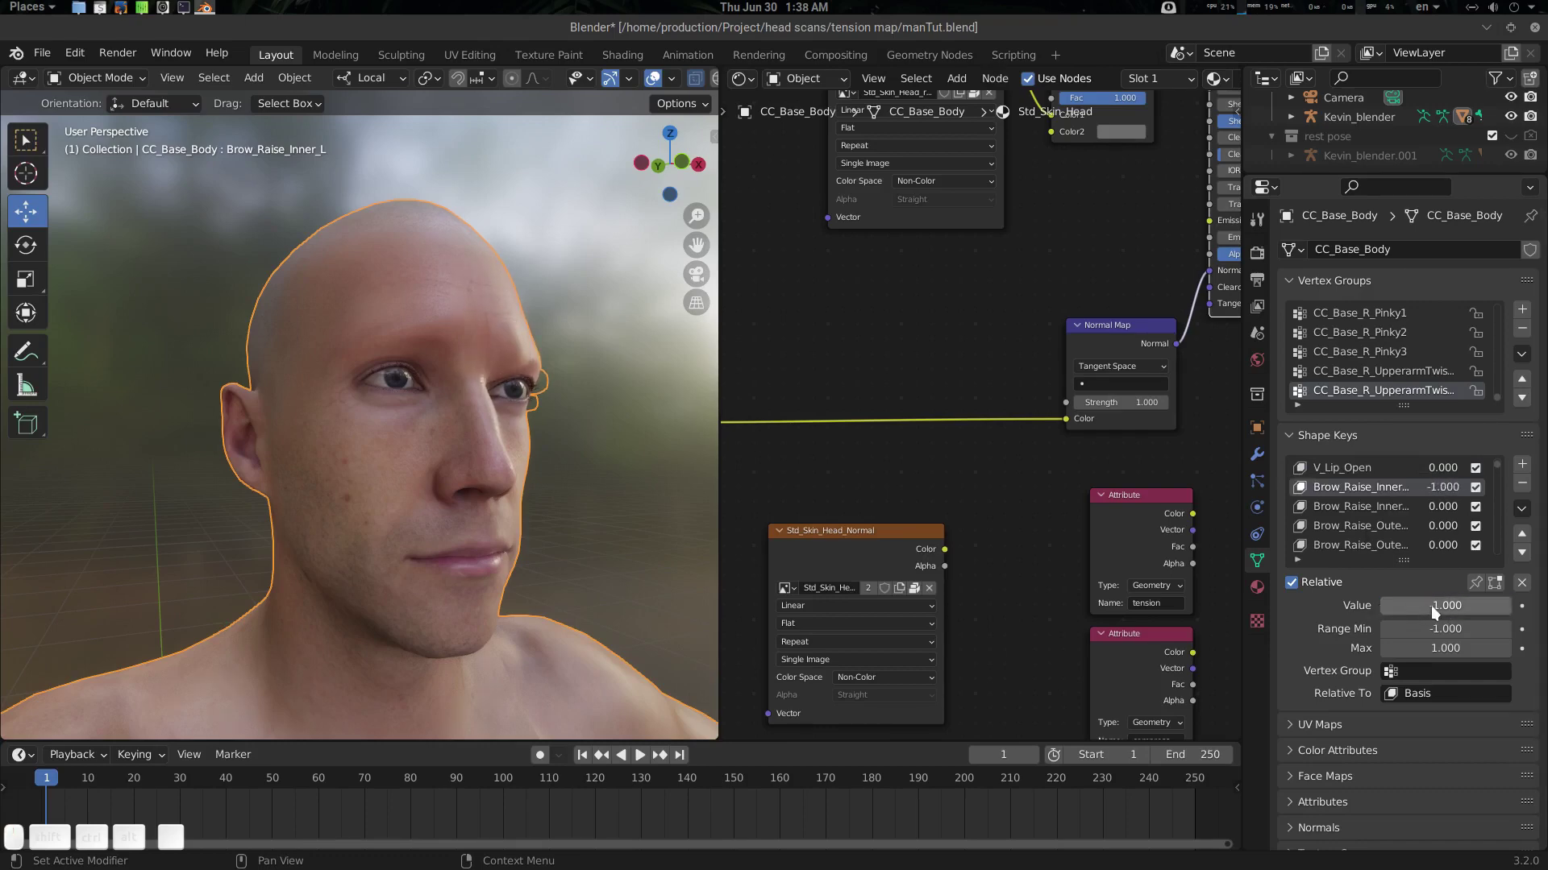
# Reset the inner brow-raise value to 0 and keyframe both inner brow-raise shape keys at frame 1
pyautogui.click(1438, 612)
pyautogui.press('0')
pyautogui.press('Return')
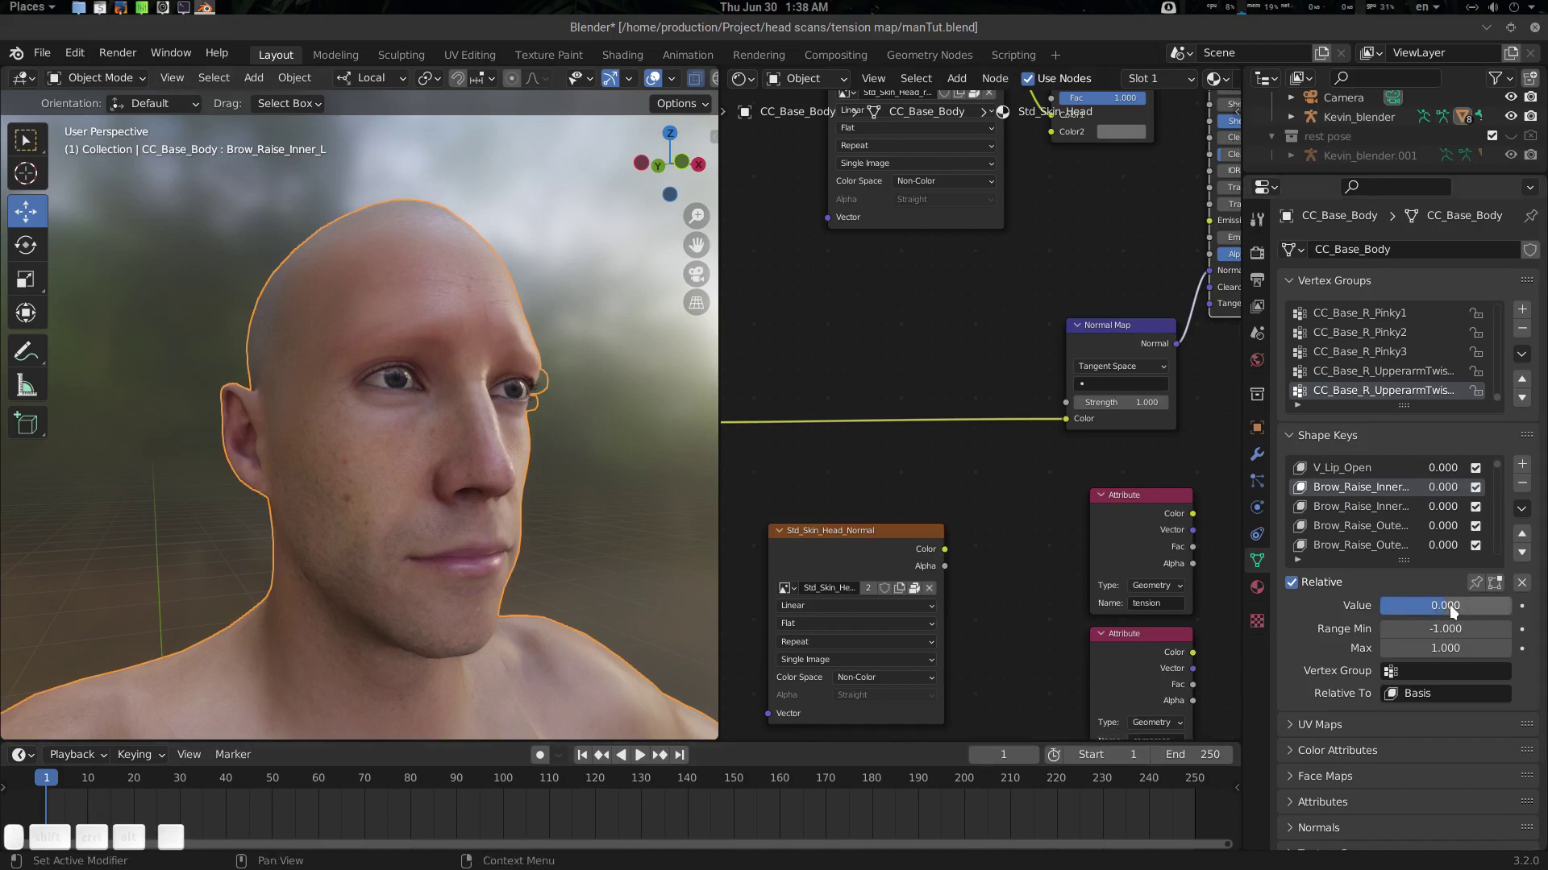
pyautogui.press('i')
pyautogui.moveTo(1370, 511); pyautogui.dragTo(1402, 528)
pyautogui.press('i')
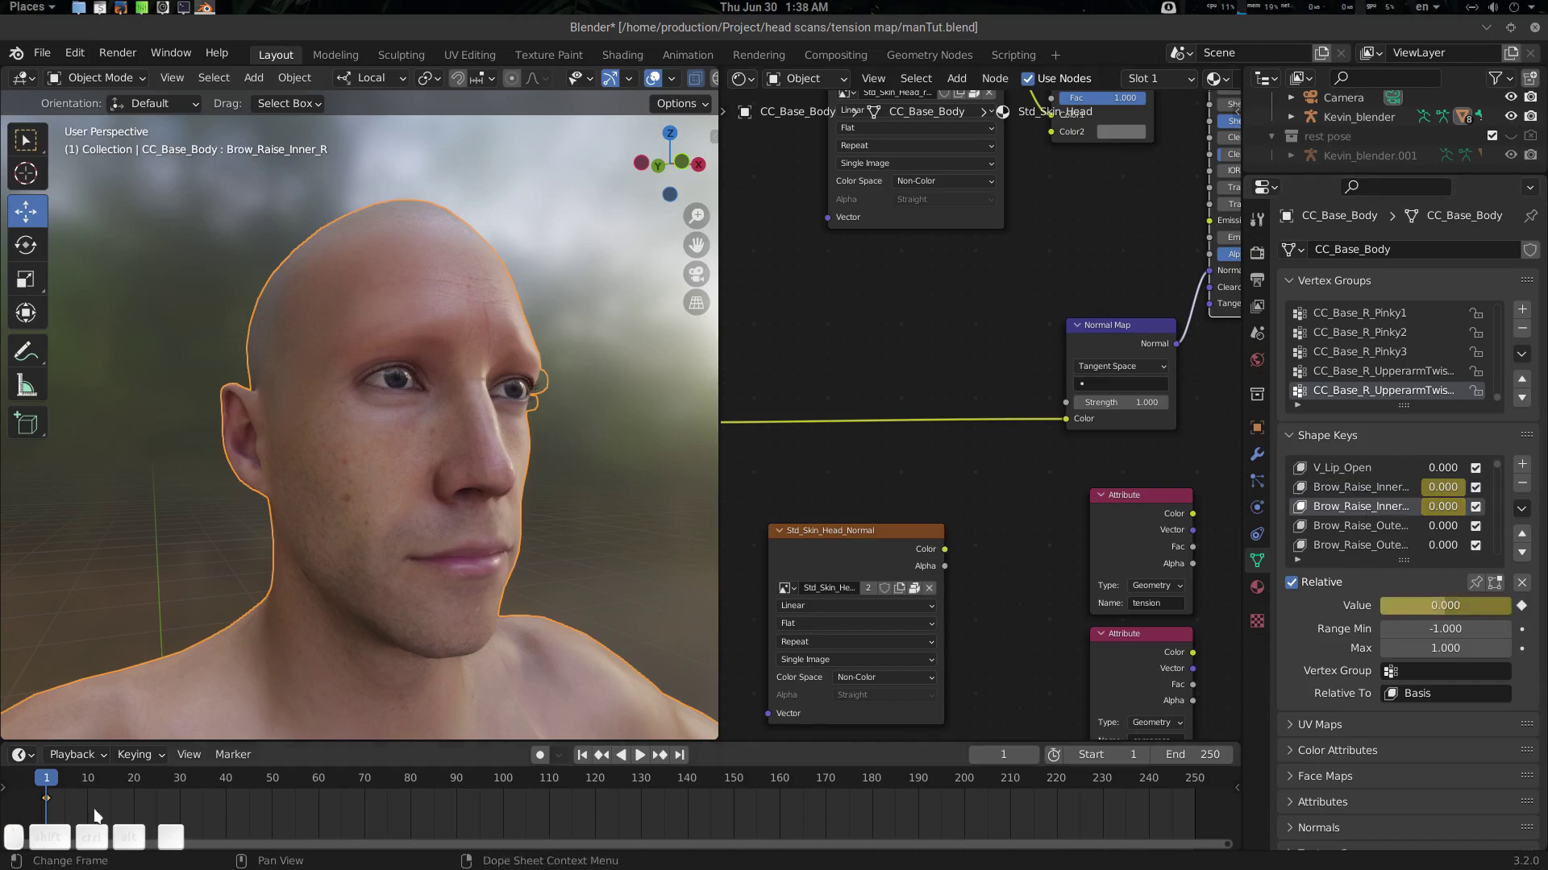
# At frame 20, set the inner brow-raise keys to 1 and keyframe them
pyautogui.moveTo(93, 777); pyautogui.dragTo(1413, 552)
pyautogui.click(1470, 605)
pyautogui.press('KP_1')
pyautogui.press('KP_Enter')
pyautogui.press('i')
pyautogui.moveTo(1363, 495); pyautogui.dragTo(1463, 615)
pyautogui.click(1460, 614)
pyautogui.press('KP_1')
pyautogui.press('KP_Enter')
pyautogui.press('i')
pyautogui.moveTo(448, 560); pyautogui.dragTo(153, 760)
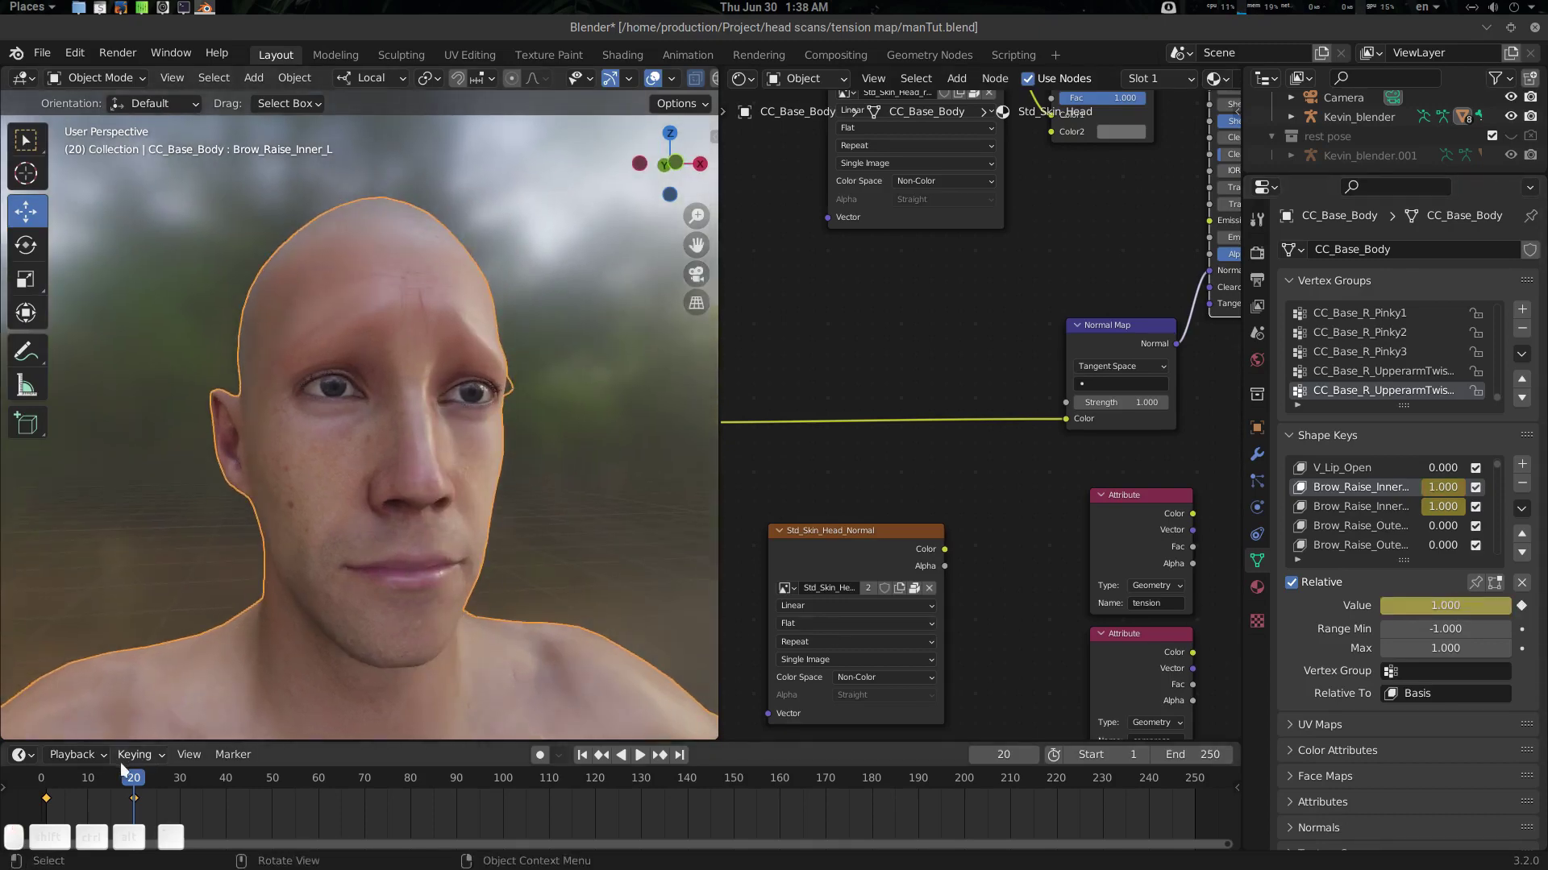
# At frame 40, set the inner brow-raise keys to -1 and keyframe them
pyautogui.moveTo(134, 780); pyautogui.dragTo(1464, 597)
pyautogui.click(1459, 609)
pyautogui.press('KP_Subtract')
pyautogui.press('Up')
pyautogui.press('KP_1')
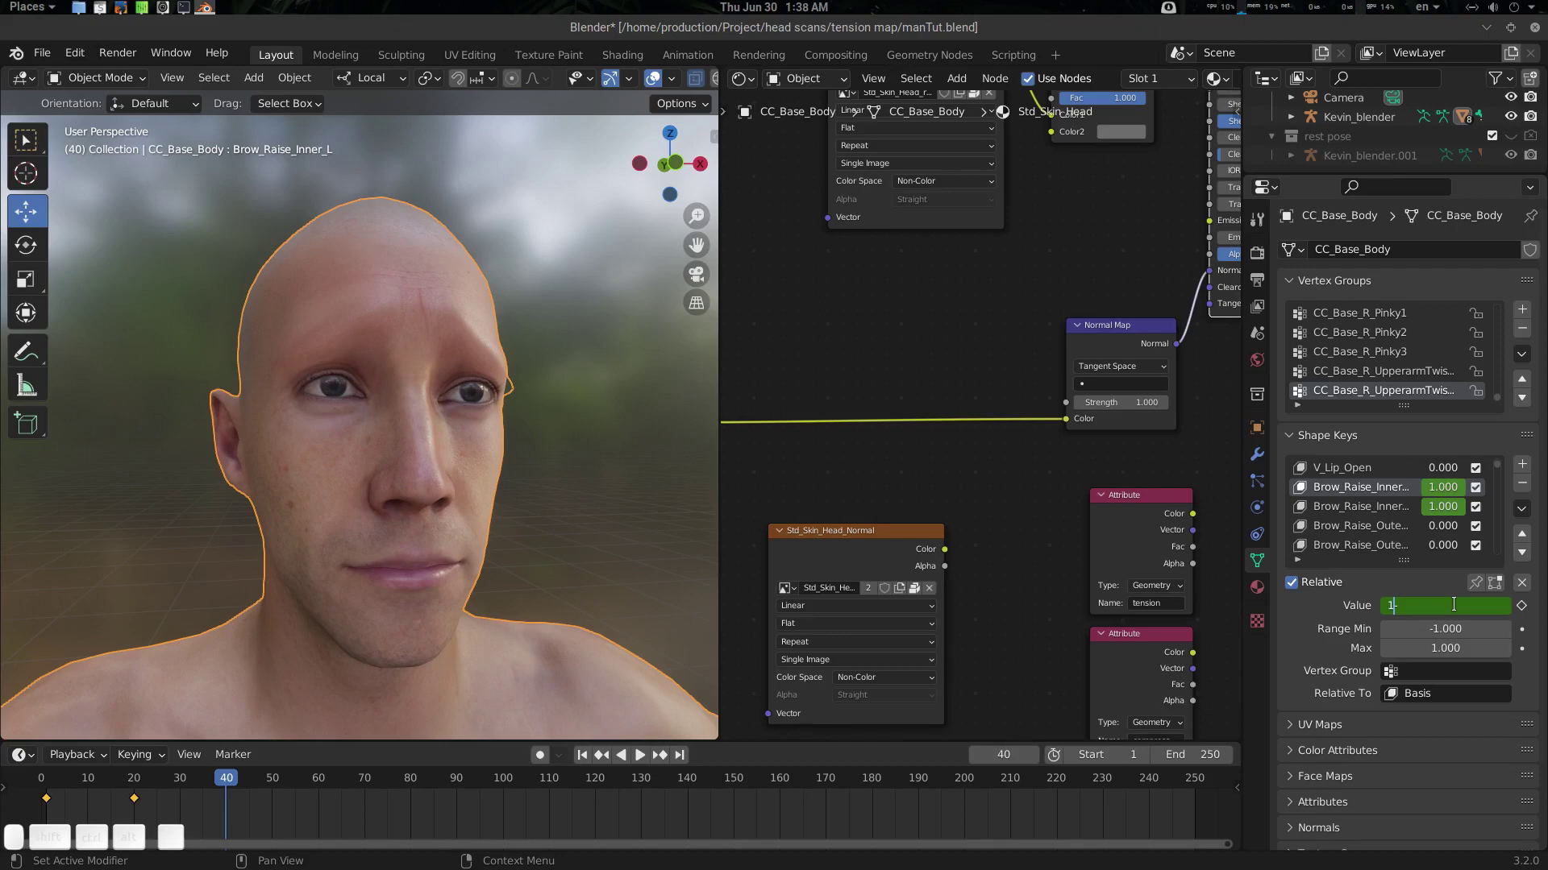
pyautogui.press('Right')
pyautogui.press('BackSpace')
pyautogui.press('KP_Subtract')
pyautogui.press('KP_1')
pyautogui.press('KP_Enter')
pyautogui.press('i')
pyautogui.click(1358, 519)
pyautogui.click(1453, 613)
pyautogui.press('KP_1')
pyautogui.press('KP_Enter')
pyautogui.press('i')
pyautogui.moveTo(411, 522); pyautogui.dragTo(238, 738)
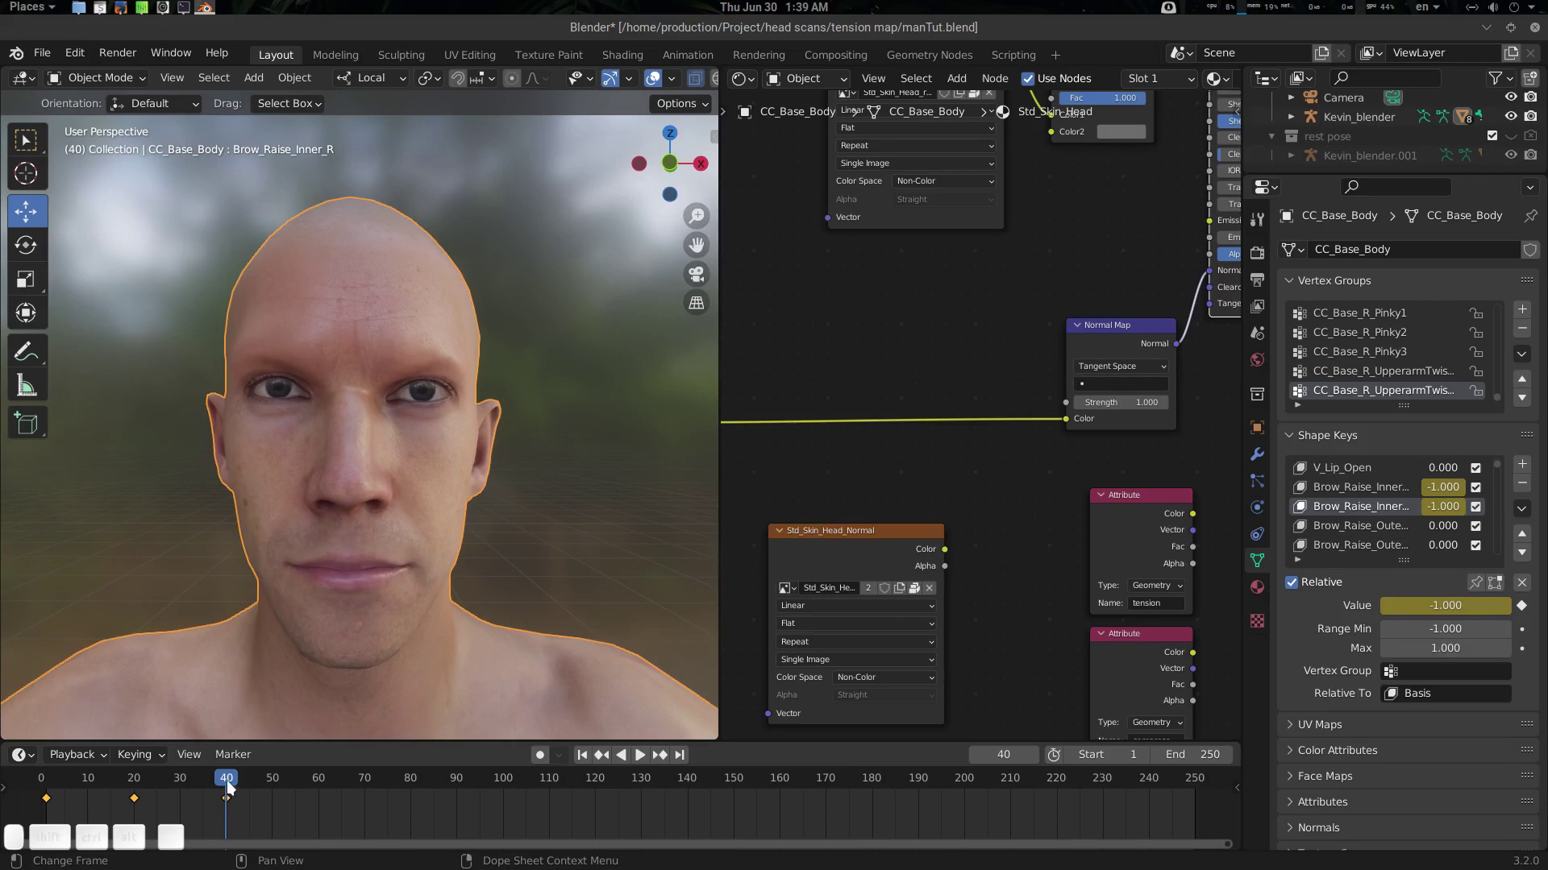
# Play the brow animation, then pan the shader graph to reveal the tension attribute nodes
pyautogui.moveTo(220, 782); pyautogui.dragTo(229, 789)
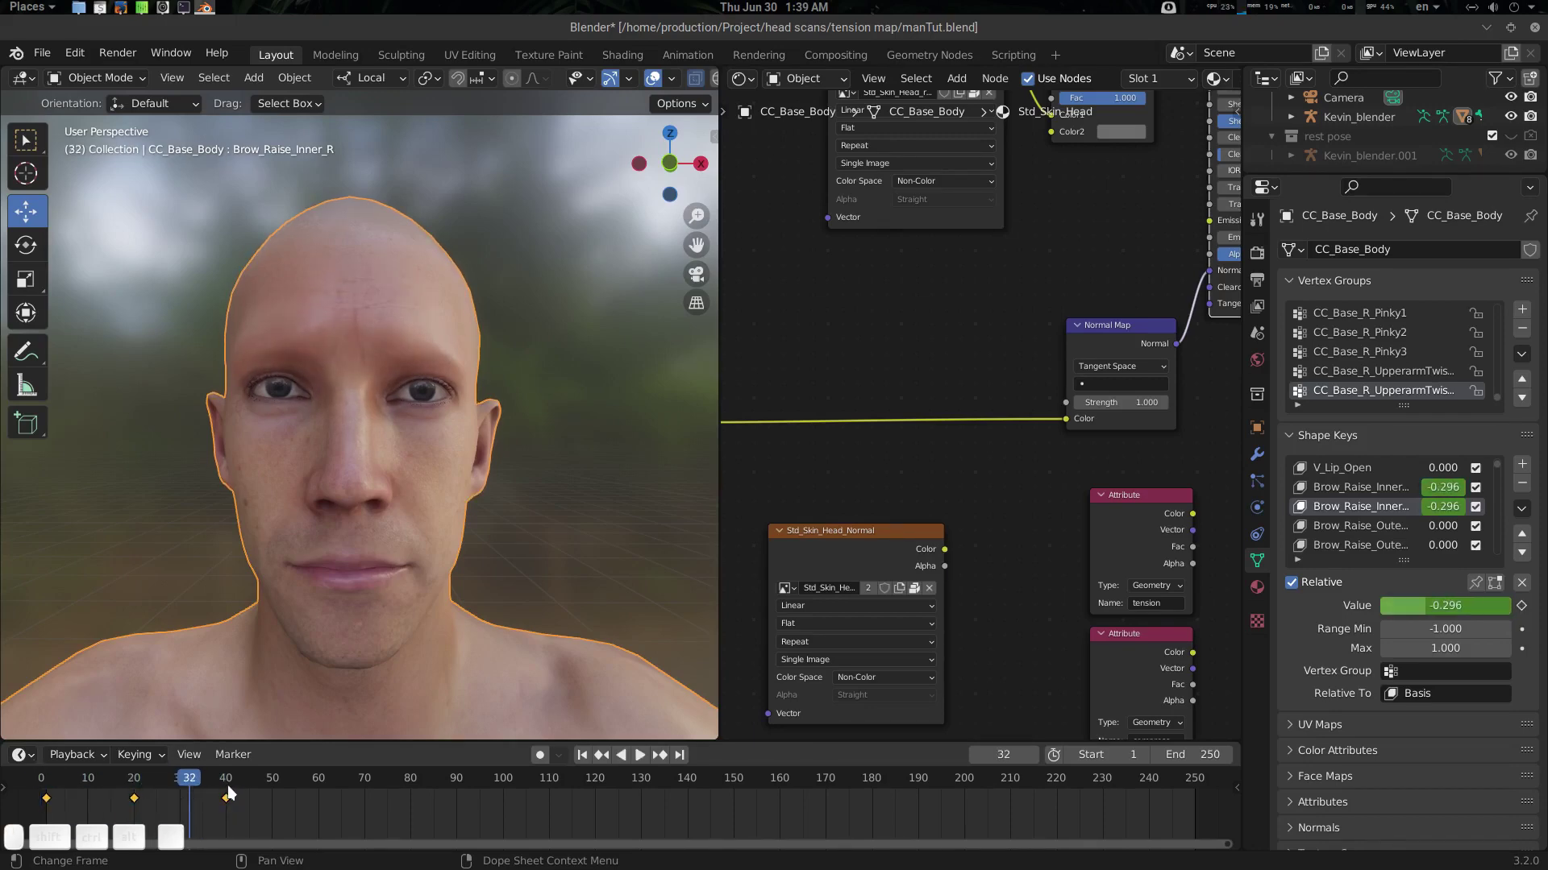
pyautogui.press('shift+Left')
pyautogui.moveTo(402, 375); pyautogui.dragTo(464, 365)
pyautogui.scroll(3)
pyautogui.moveTo(483, 364); pyautogui.dragTo(421, 316)
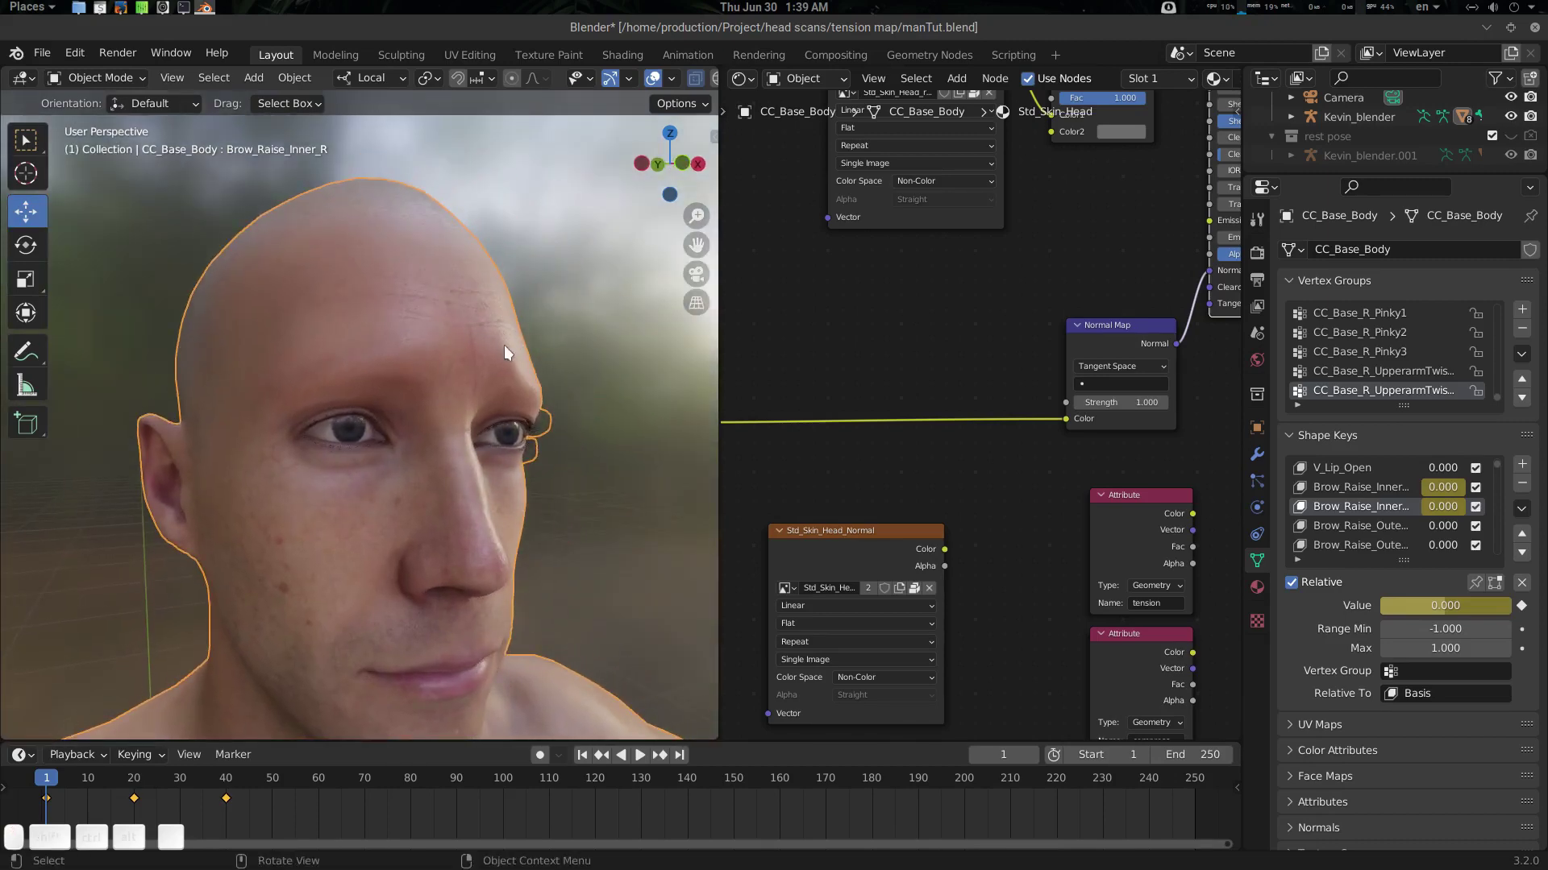
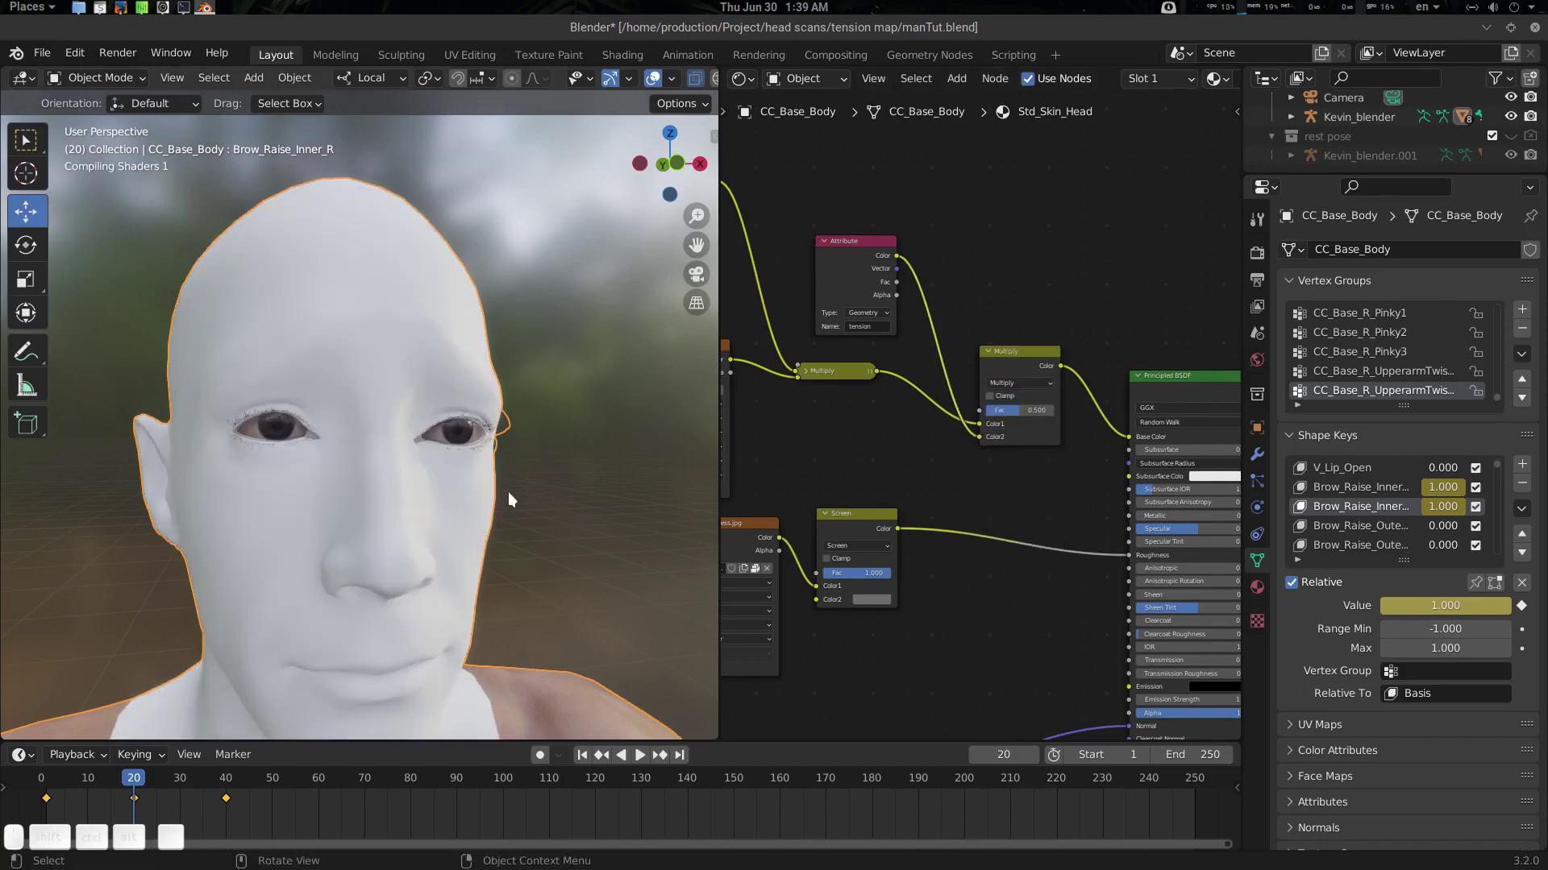
# Orbit to face the head and play the brow-raise animation with tension colours shown
pyautogui.moveTo(473, 506); pyautogui.dragTo(420, 509)
pyautogui.moveTo(457, 501); pyautogui.dragTo(432, 606)
pyautogui.moveTo(1023, 413); pyautogui.dragTo(366, 414)
pyautogui.click(333, 419)
# Orbit around the head to inspect the red and green tension colours on the forehead
pyautogui.moveTo(170, 749); pyautogui.dragTo(134, 777)
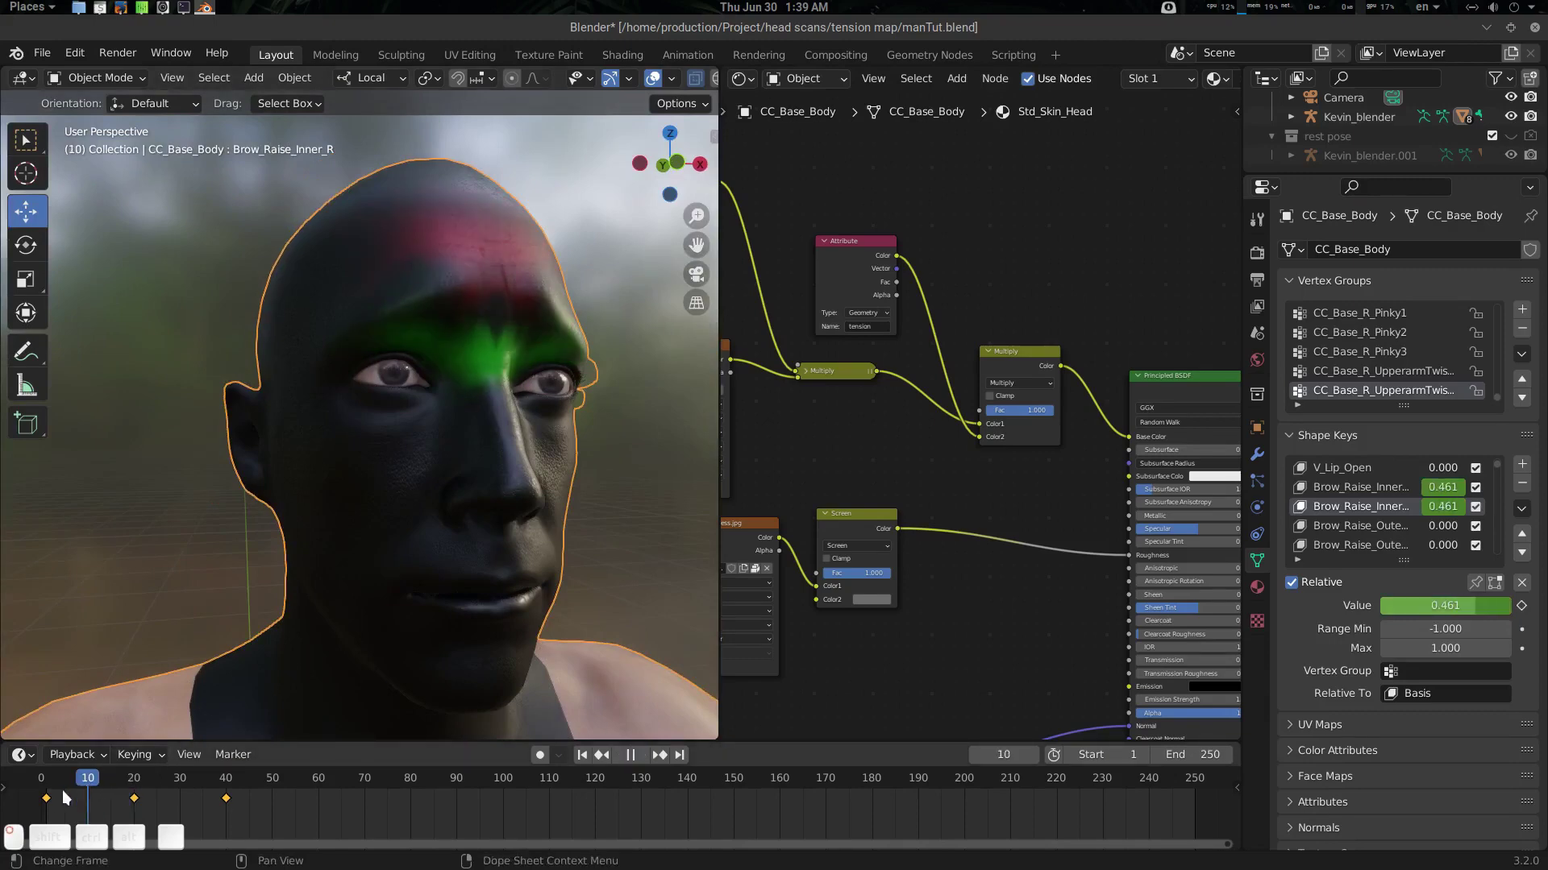
pyautogui.moveTo(56, 790); pyautogui.dragTo(494, 495)
pyautogui.moveTo(475, 496); pyautogui.dragTo(411, 344)
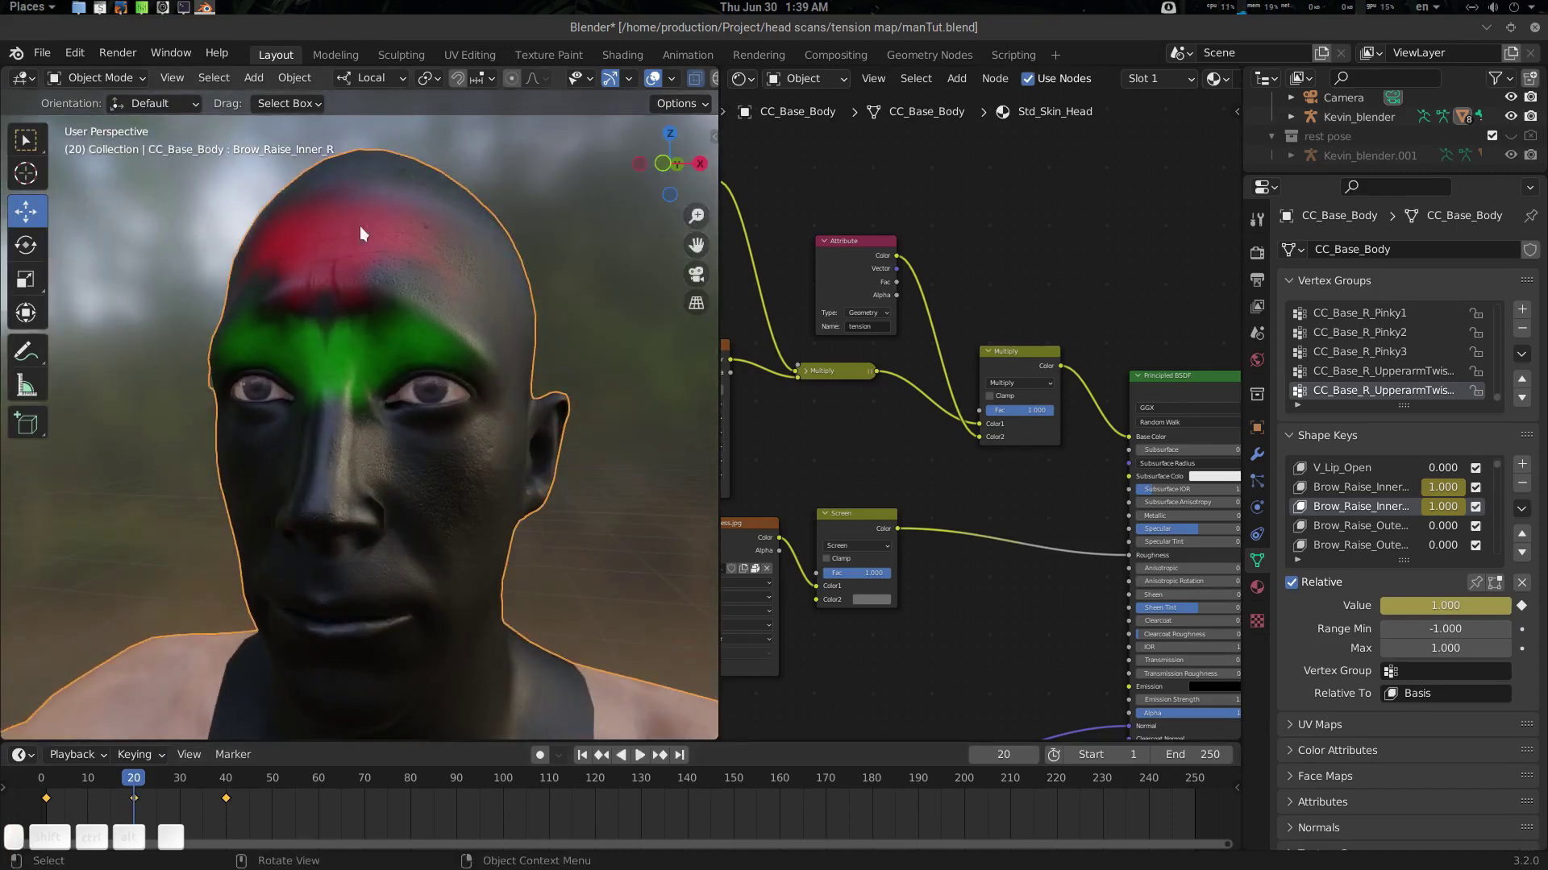
pyautogui.moveTo(343, 269); pyautogui.dragTo(453, 326)
pyautogui.moveTo(436, 387); pyautogui.dragTo(420, 363)
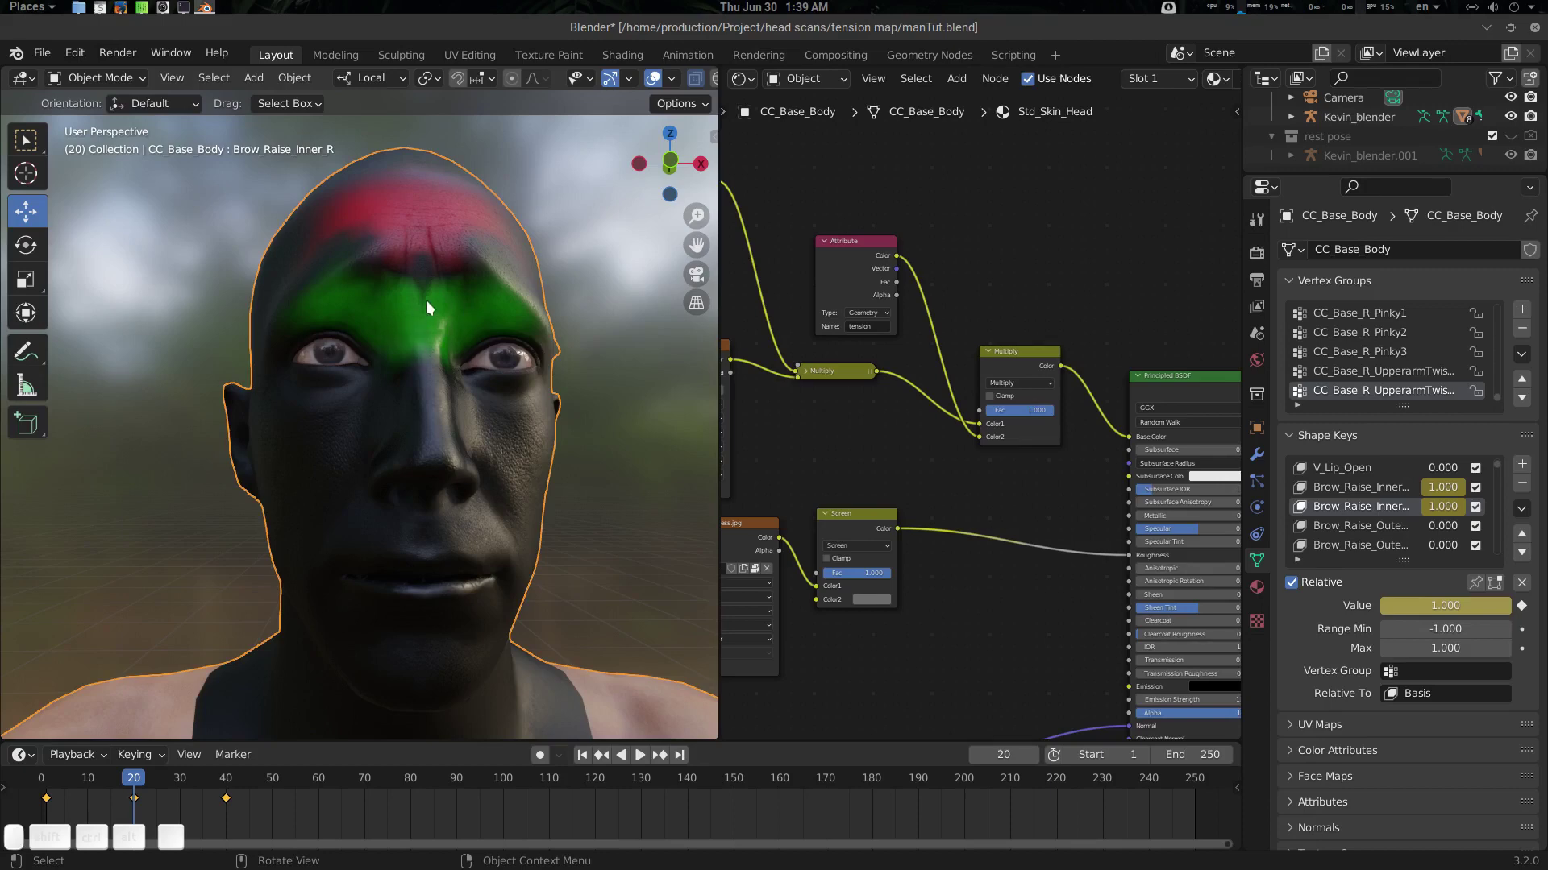
pyautogui.moveTo(395, 407); pyautogui.dragTo(304, 632)
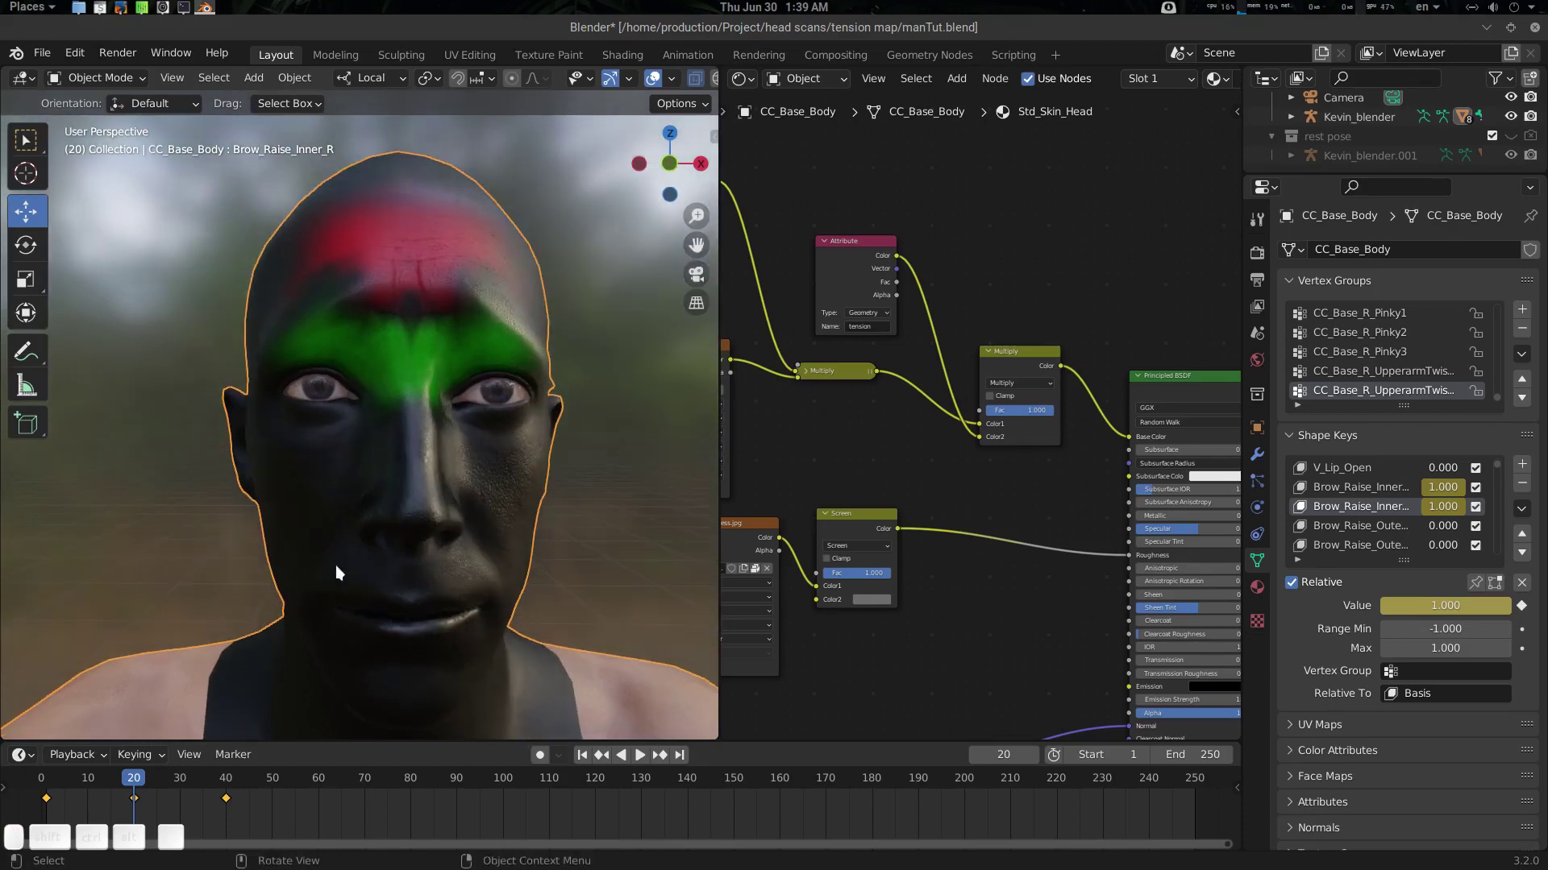
pyautogui.moveTo(486, 339); pyautogui.dragTo(374, 322)
pyautogui.moveTo(430, 344); pyautogui.dragTo(396, 275)
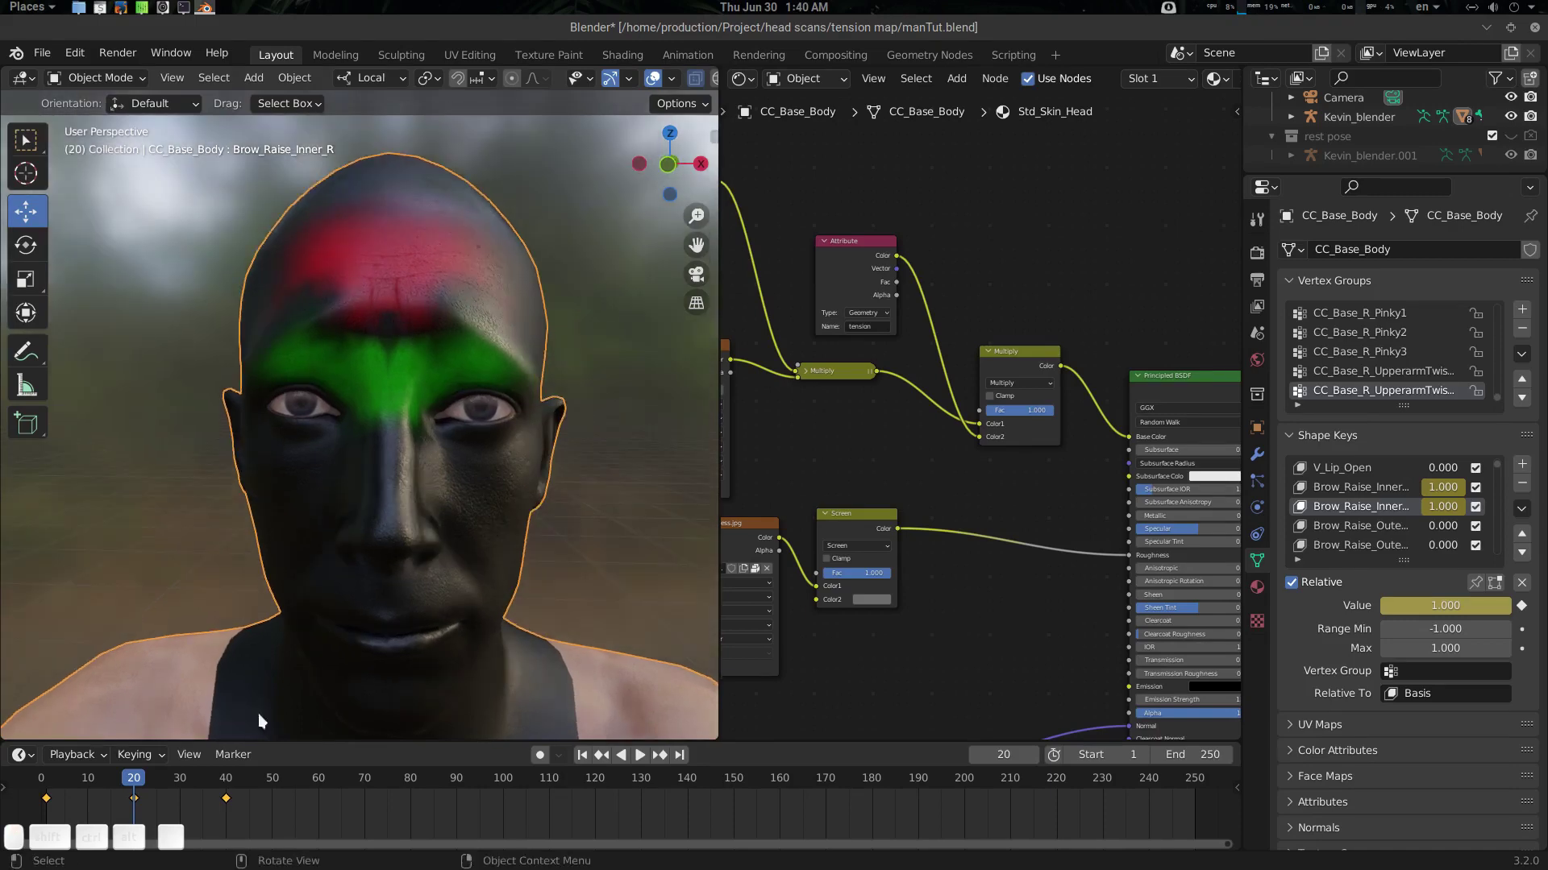
pyautogui.moveTo(154, 782); pyautogui.dragTo(388, 536)
pyautogui.moveTo(408, 537); pyautogui.dragTo(532, 379)
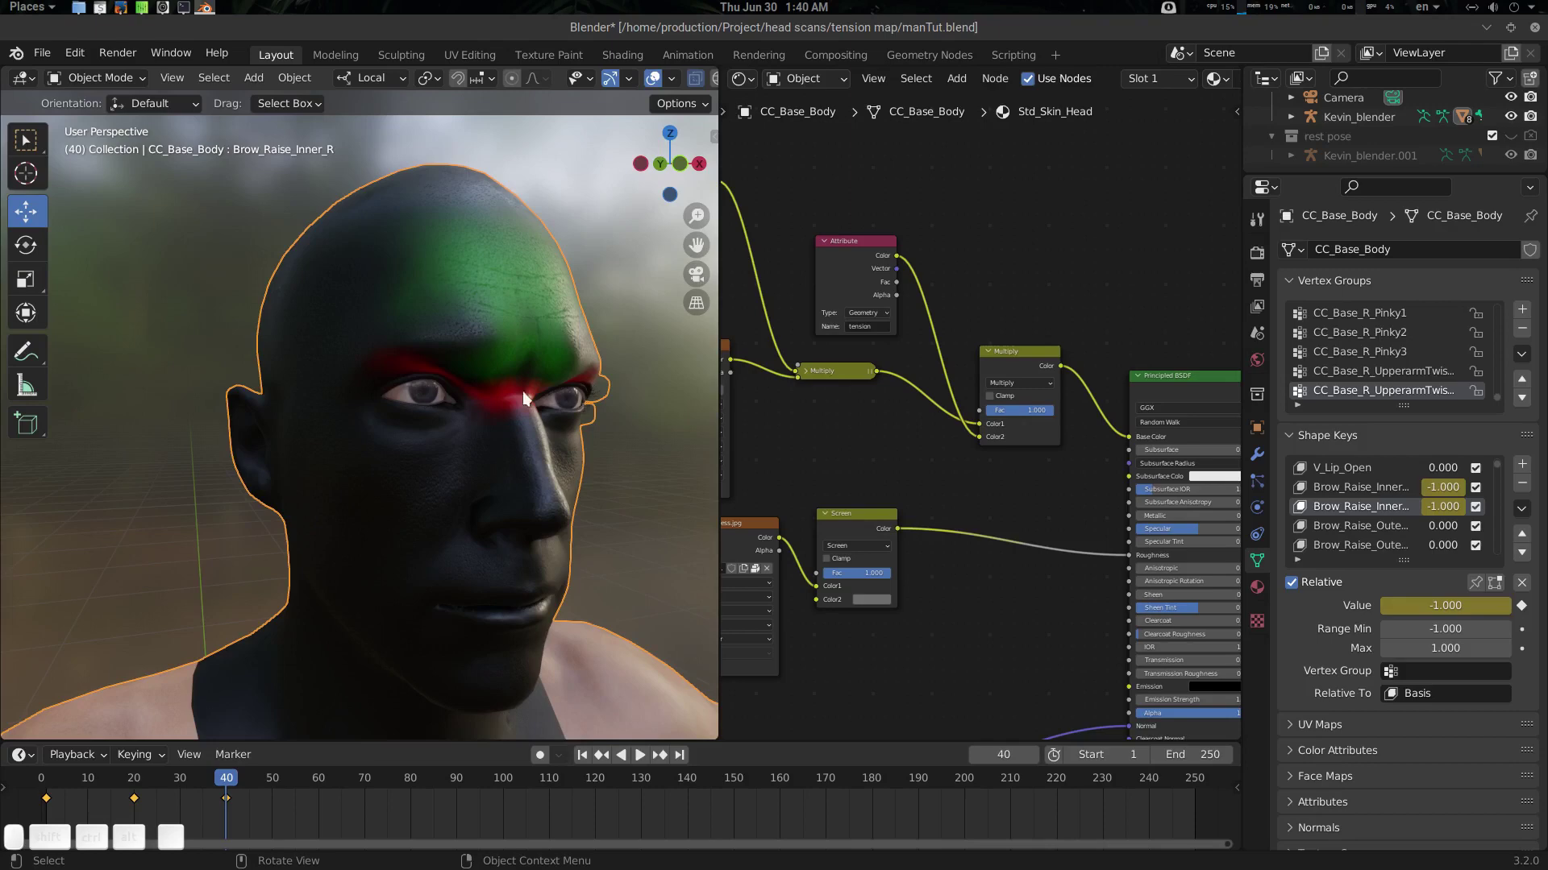
pyautogui.moveTo(540, 401); pyautogui.dragTo(495, 338)
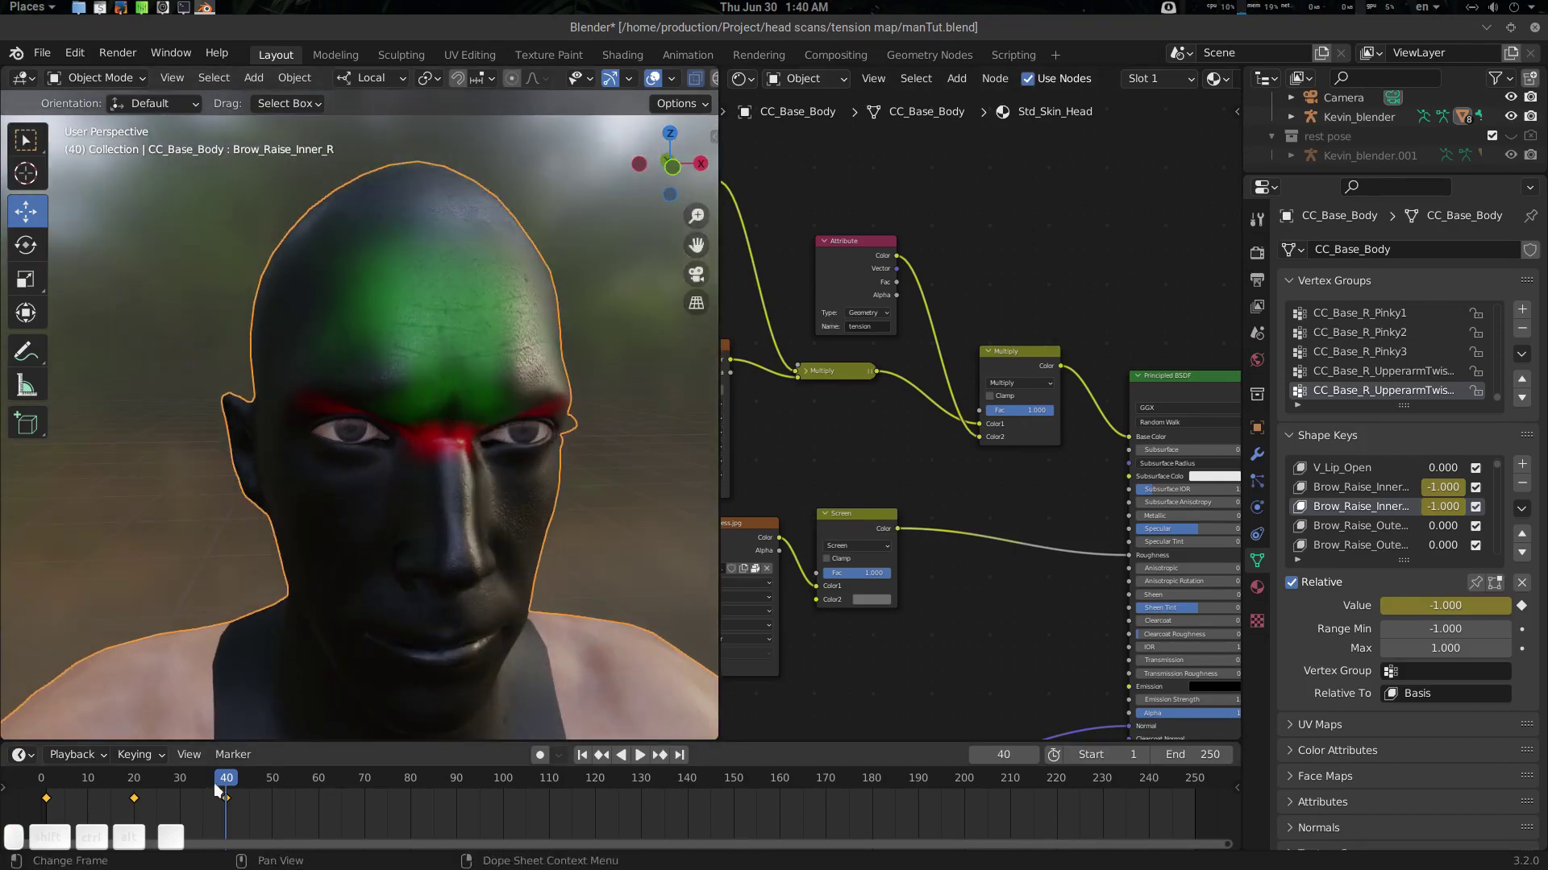
pyautogui.moveTo(211, 786); pyautogui.dragTo(513, 509)
pyautogui.click(493, 510)
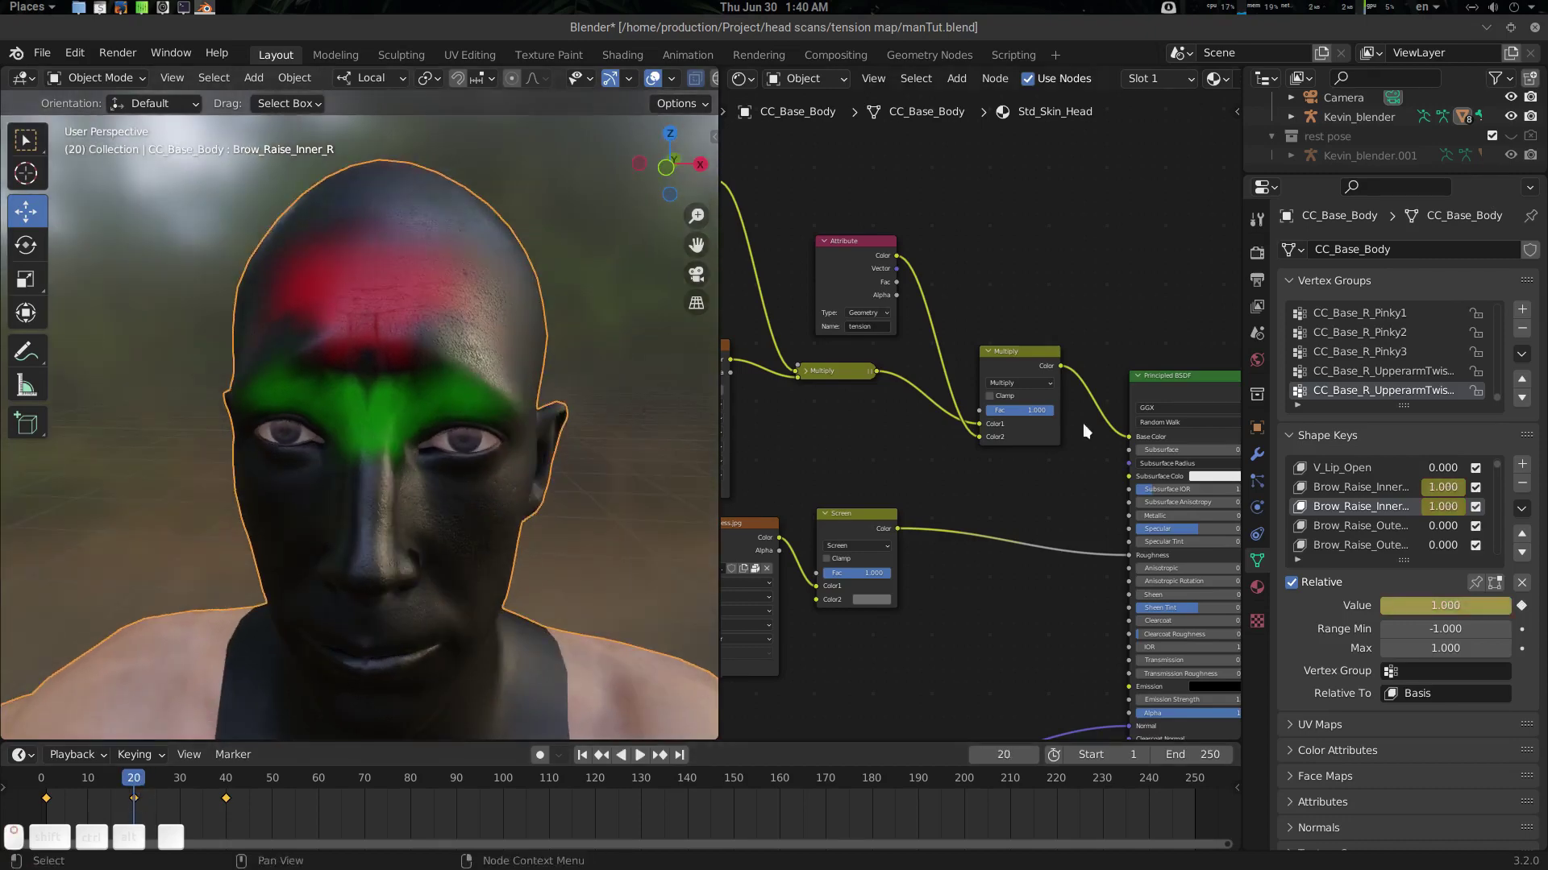
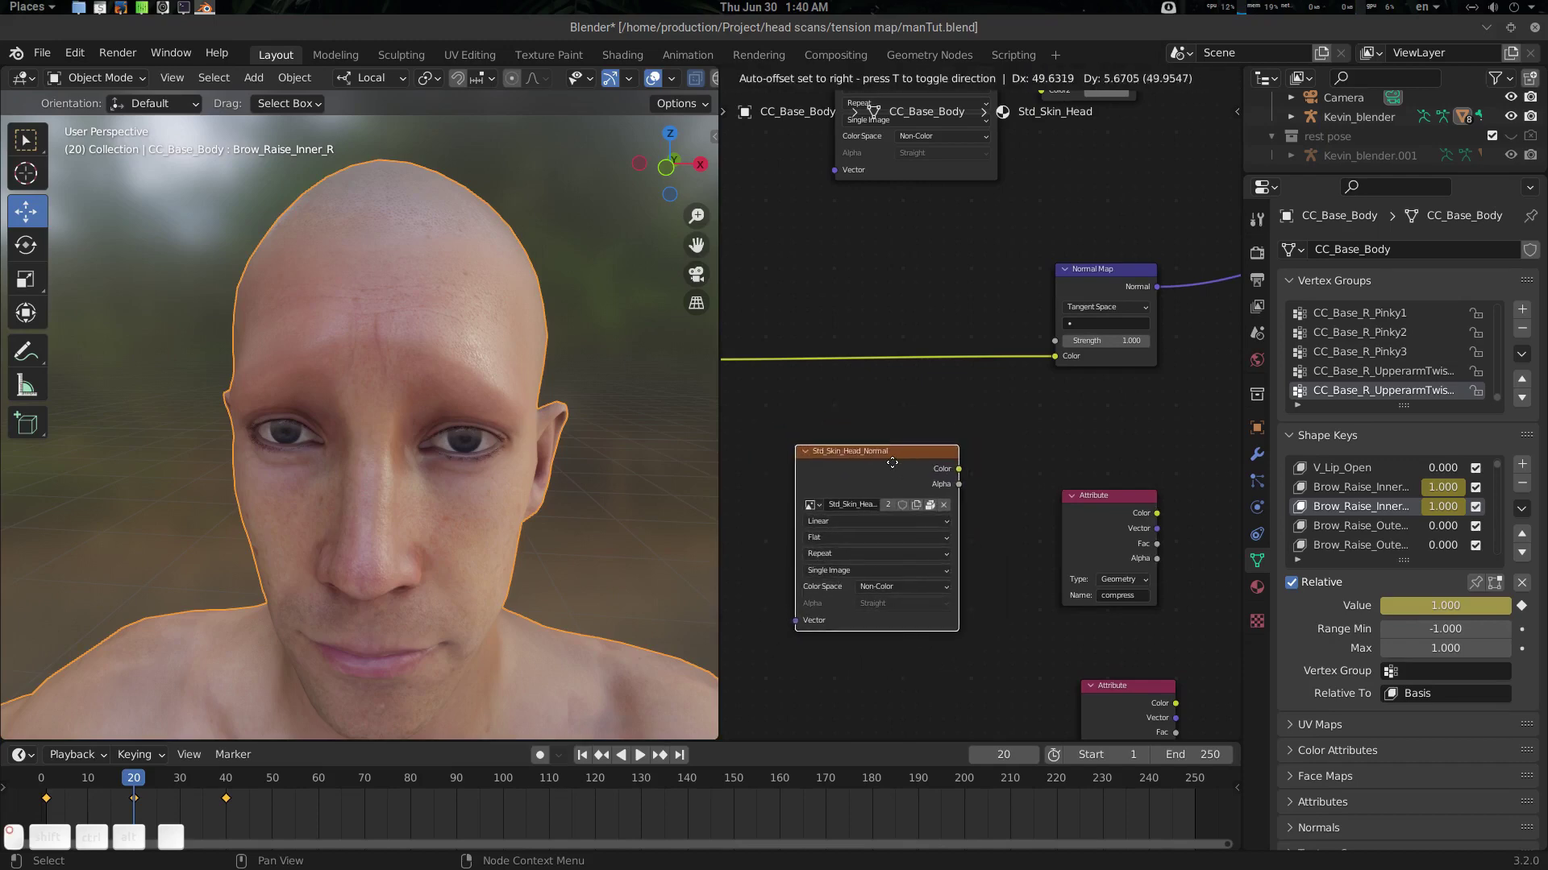
# Place the head normal texture node, preview it, and connect it into the new Overlay blend before the Normal Map
pyautogui.middleClick(963, 452)
pyautogui.click(964, 452)
pyautogui.click(989, 461)
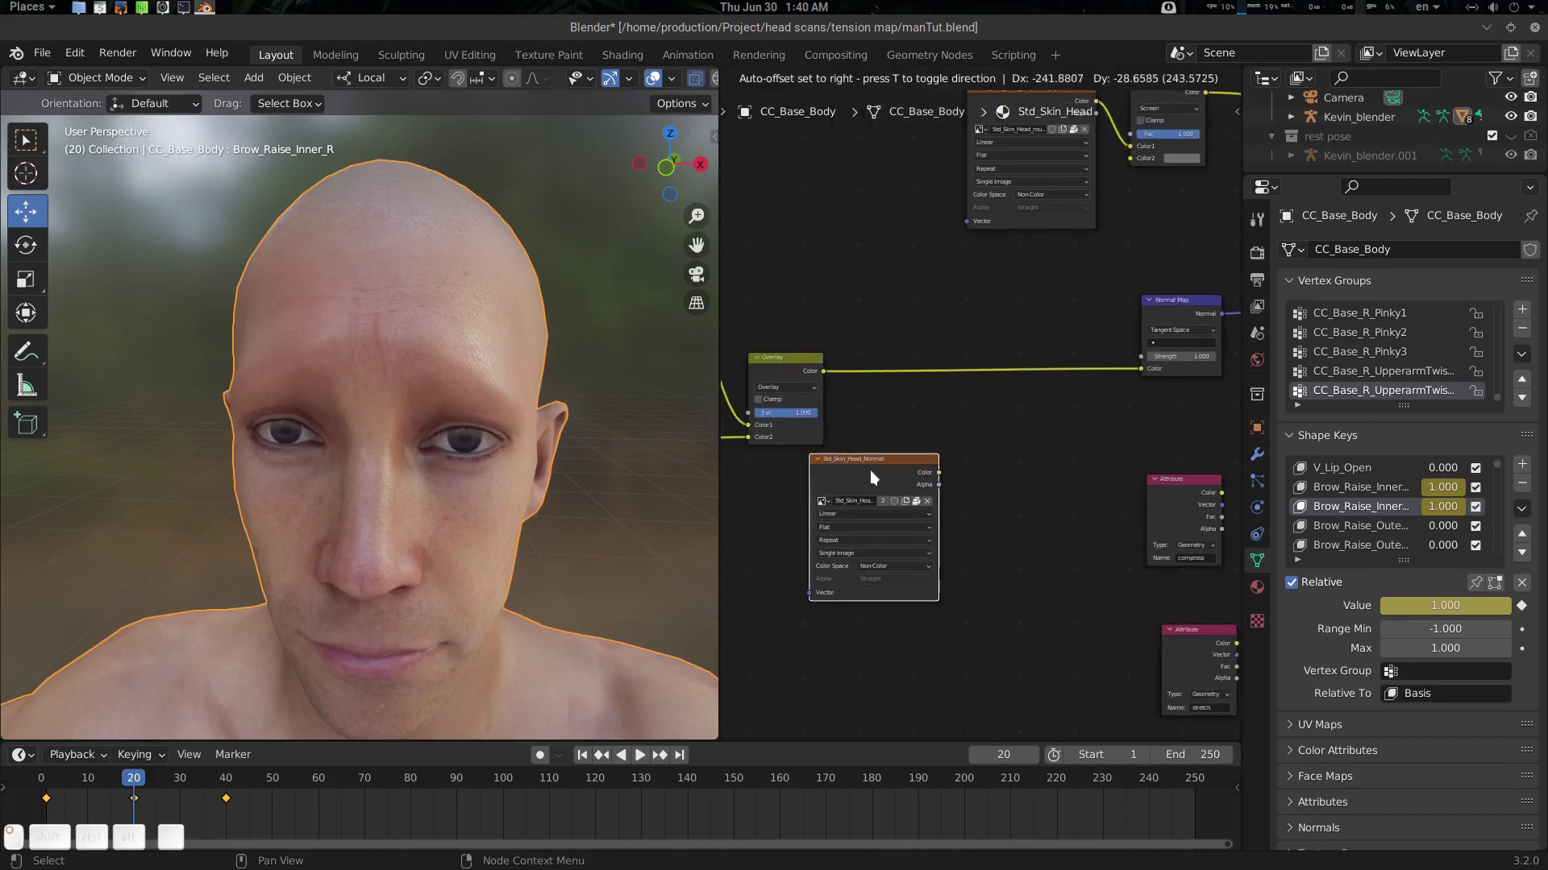
pyautogui.click(927, 445)
pyautogui.moveTo(896, 476); pyautogui.dragTo(952, 502)
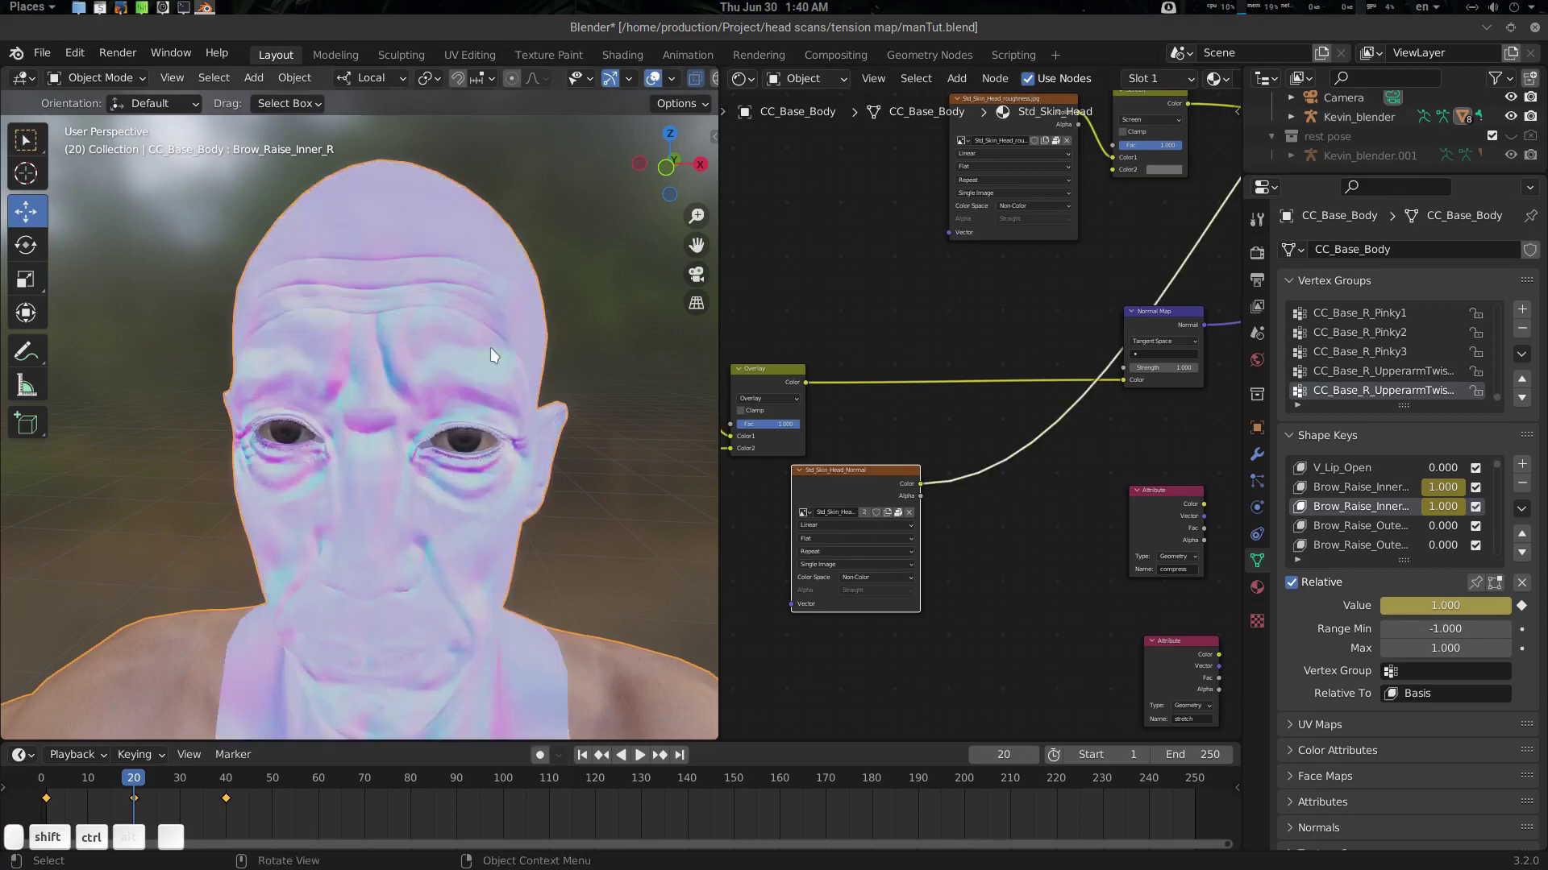
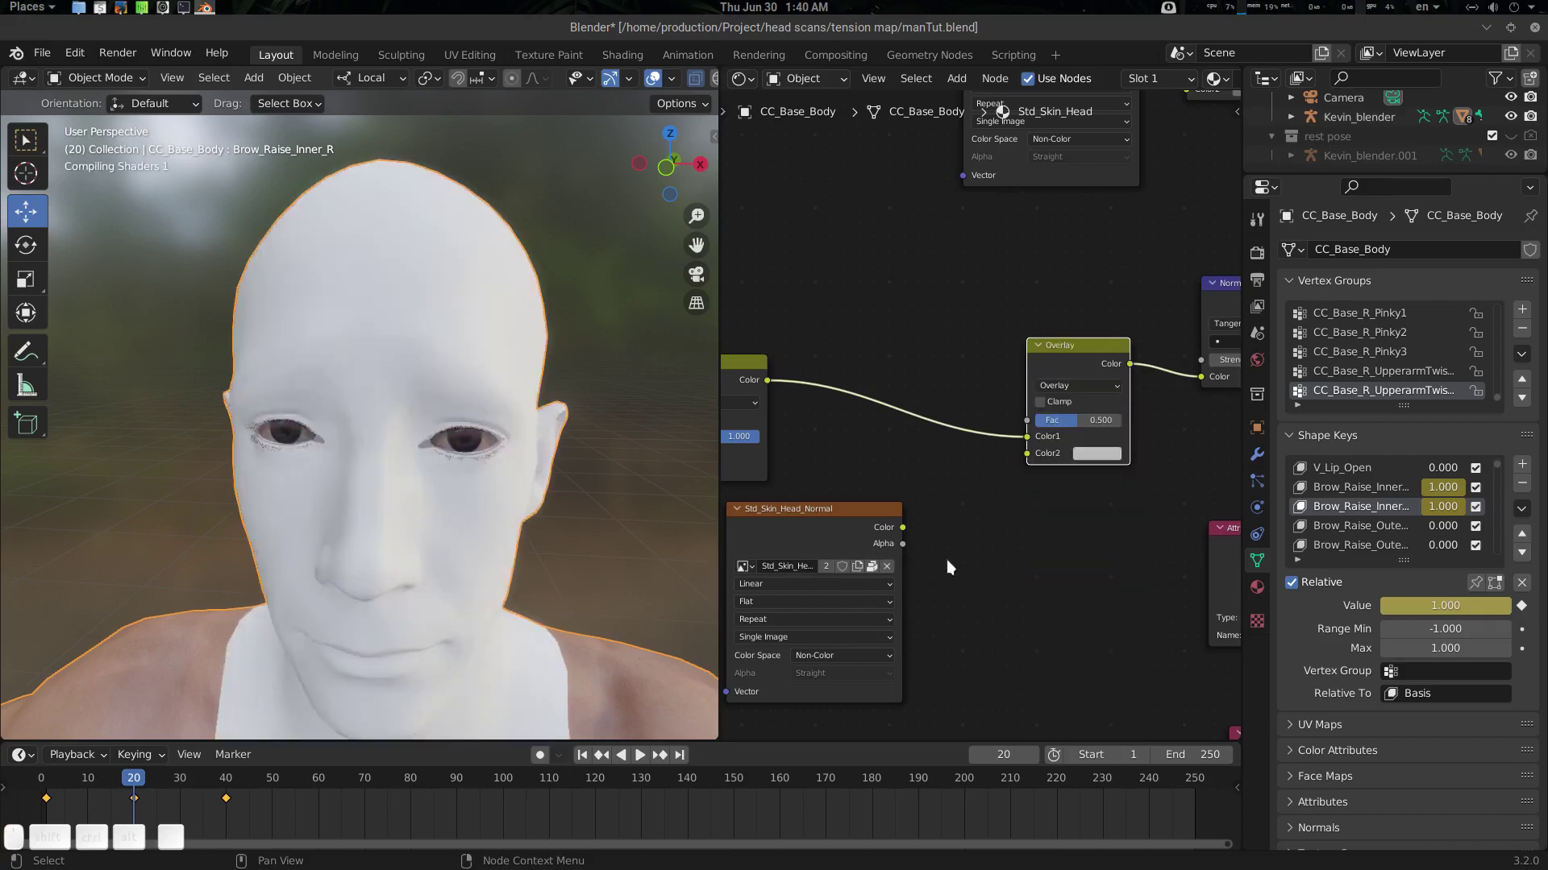
pyautogui.moveTo(908, 533); pyautogui.dragTo(1105, 475)
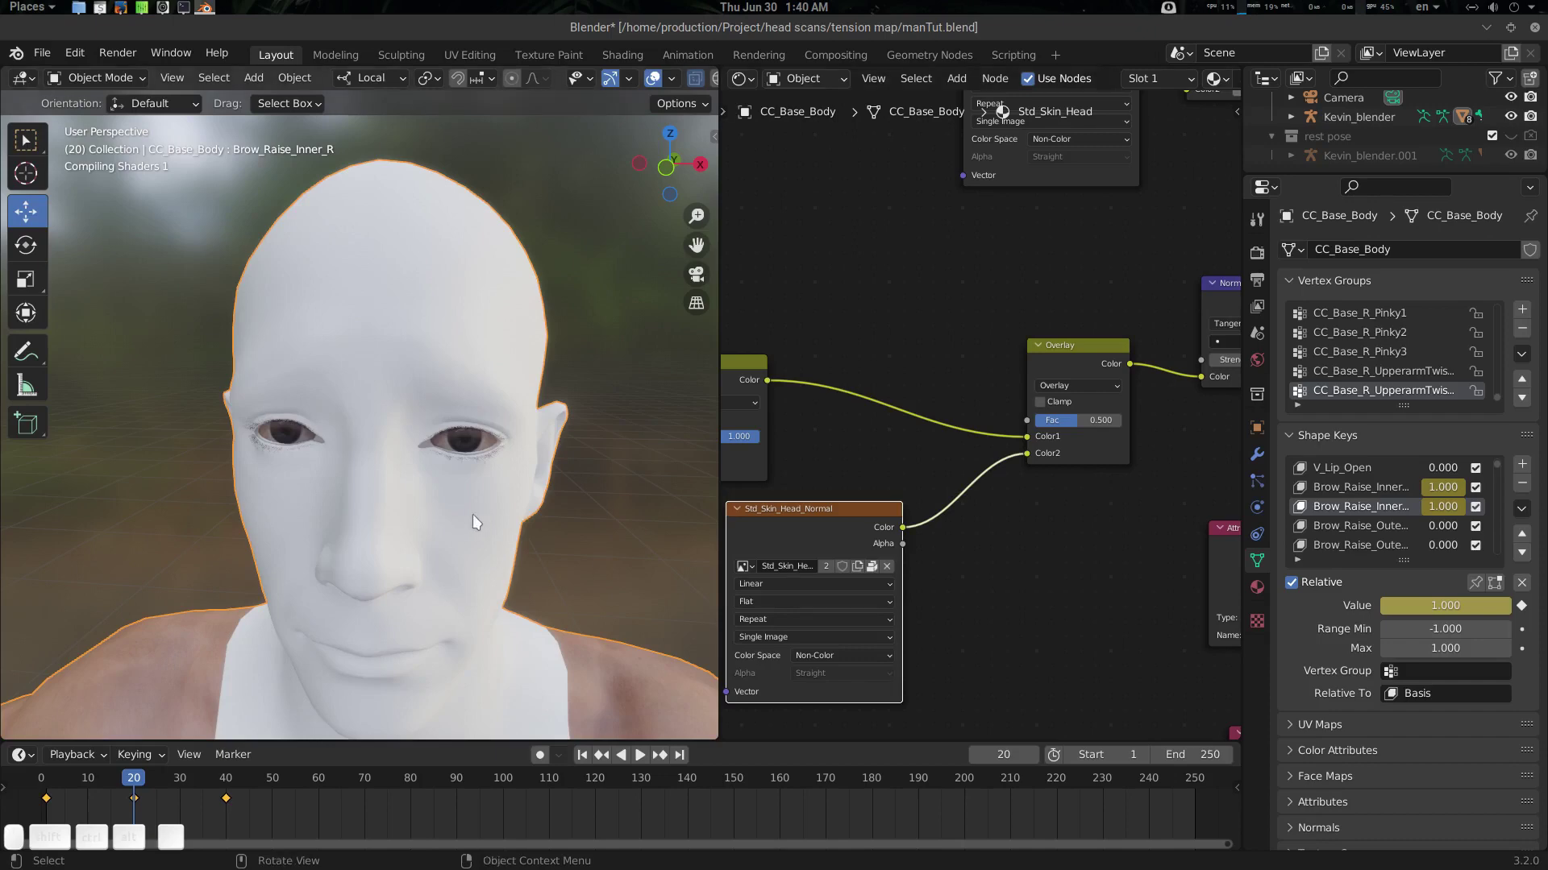
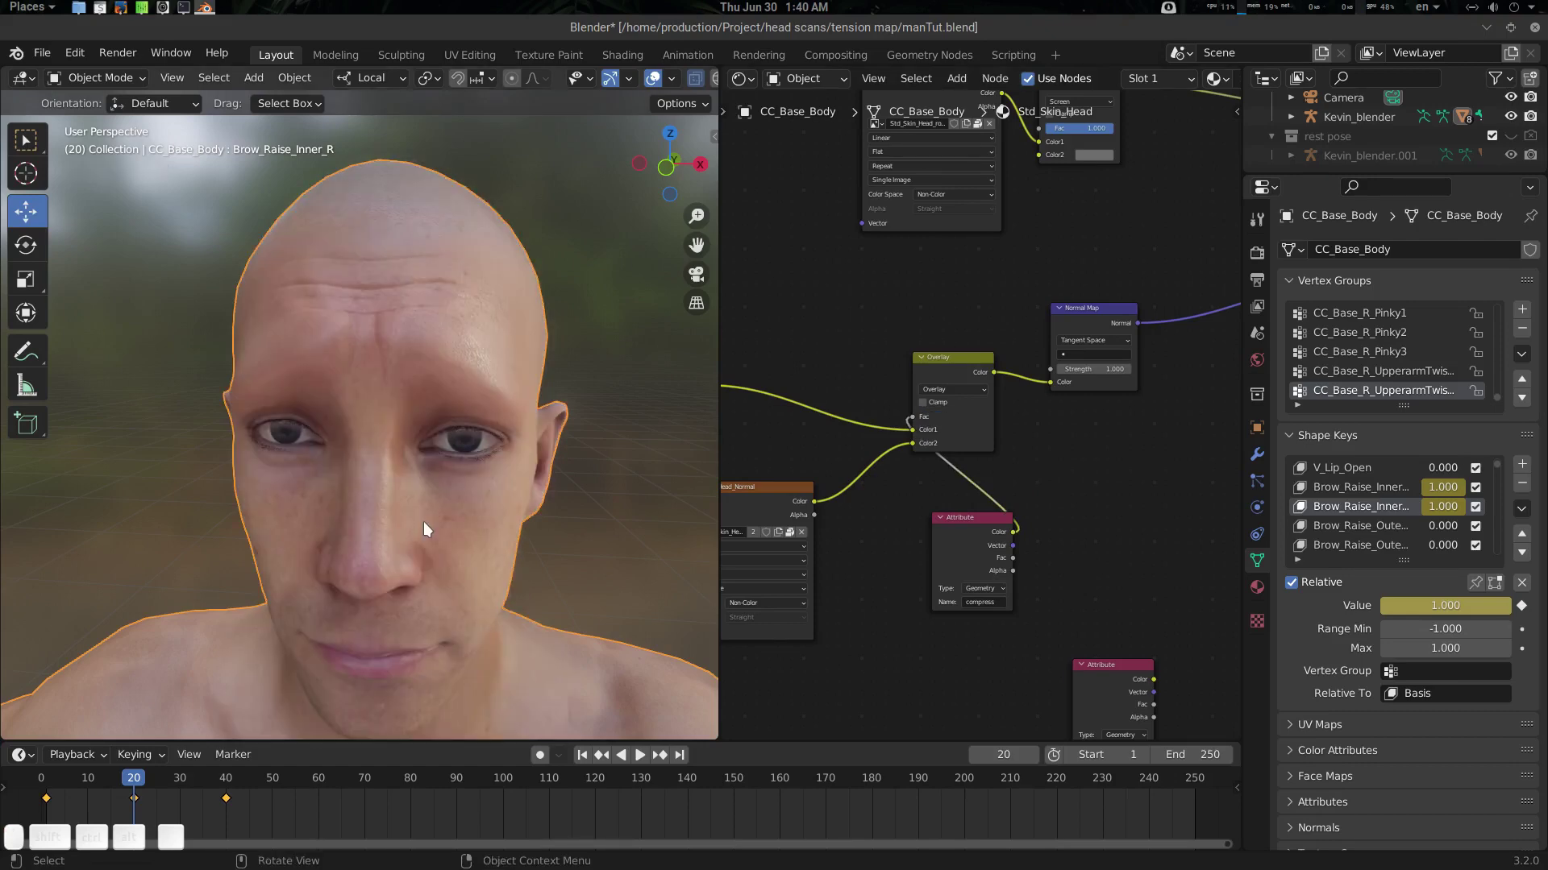
# Scrub between lowered and raised brow frames and orbit to view the forehead wrinkles
pyautogui.moveTo(452, 525); pyautogui.dragTo(472, 518)
pyautogui.click(465, 514)
pyautogui.moveTo(136, 782); pyautogui.dragTo(494, 544)
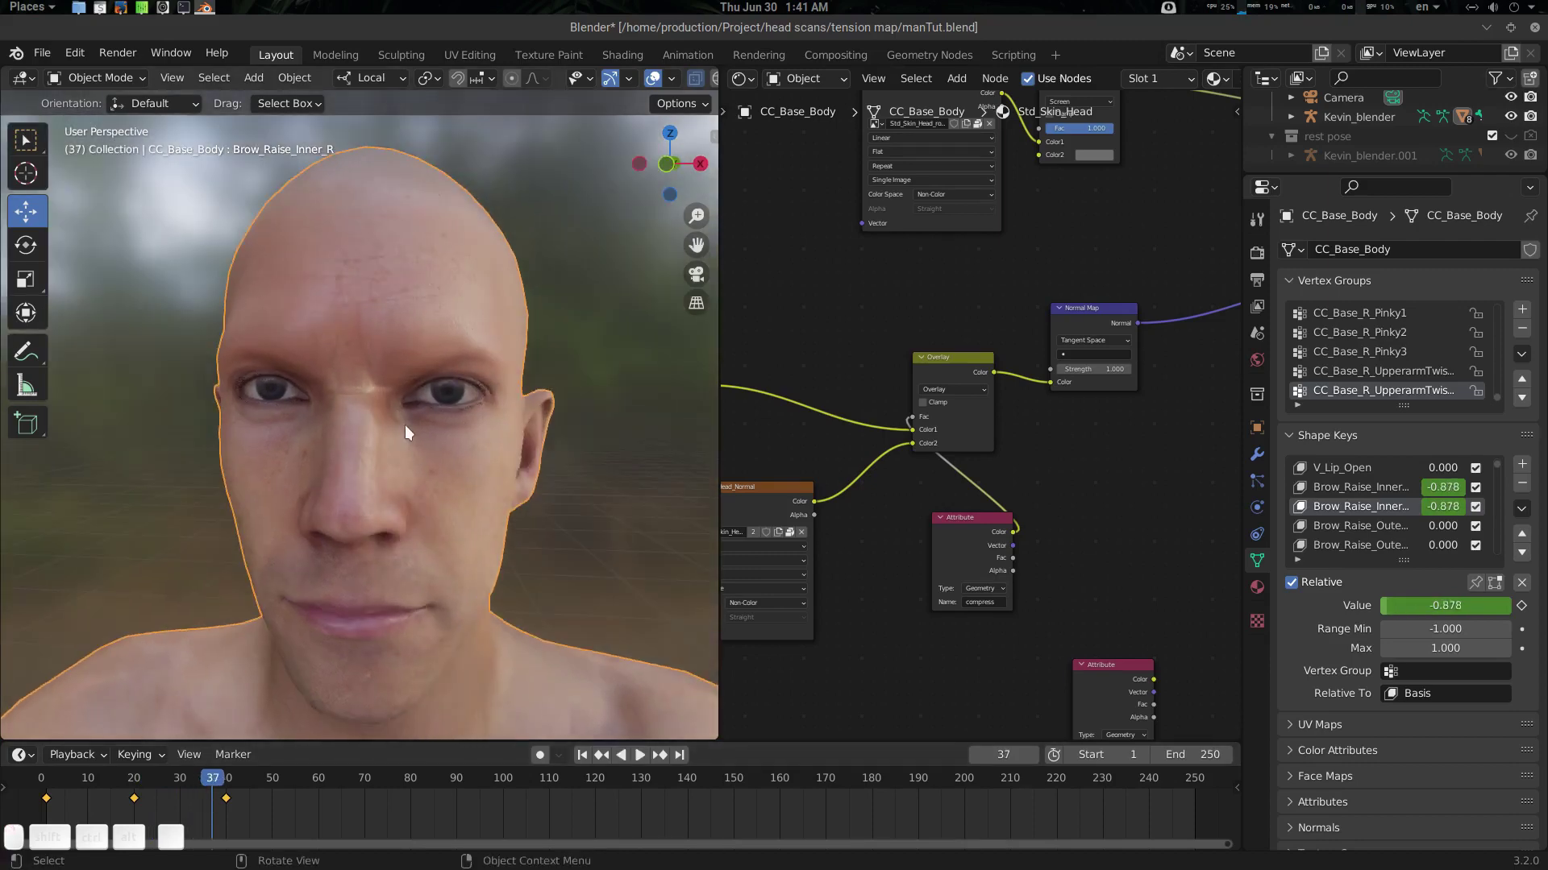
pyautogui.moveTo(205, 794); pyautogui.dragTo(313, 446)
pyautogui.moveTo(330, 447); pyautogui.dragTo(528, 294)
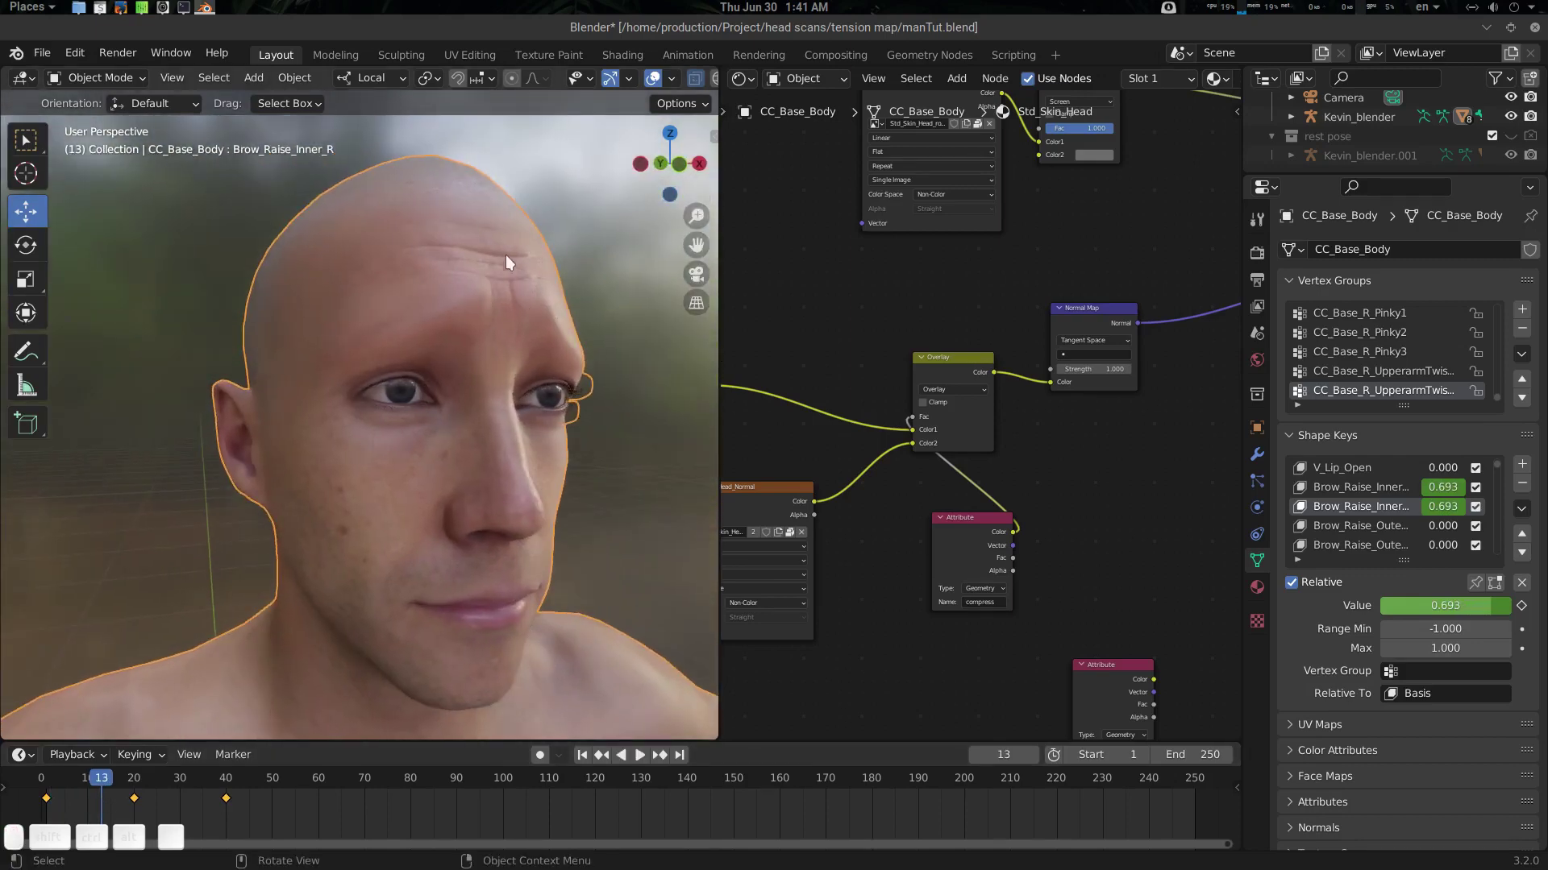
pyautogui.moveTo(1101, 422); pyautogui.dragTo(1089, 396)
pyautogui.moveTo(1106, 406); pyautogui.dragTo(952, 427)
pyautogui.moveTo(893, 424); pyautogui.dragTo(967, 447)
# Mute and unmute the Overlay wrinkle blend while scrubbing the brow animation to compare
pyautogui.click(956, 441)
pyautogui.press('m')
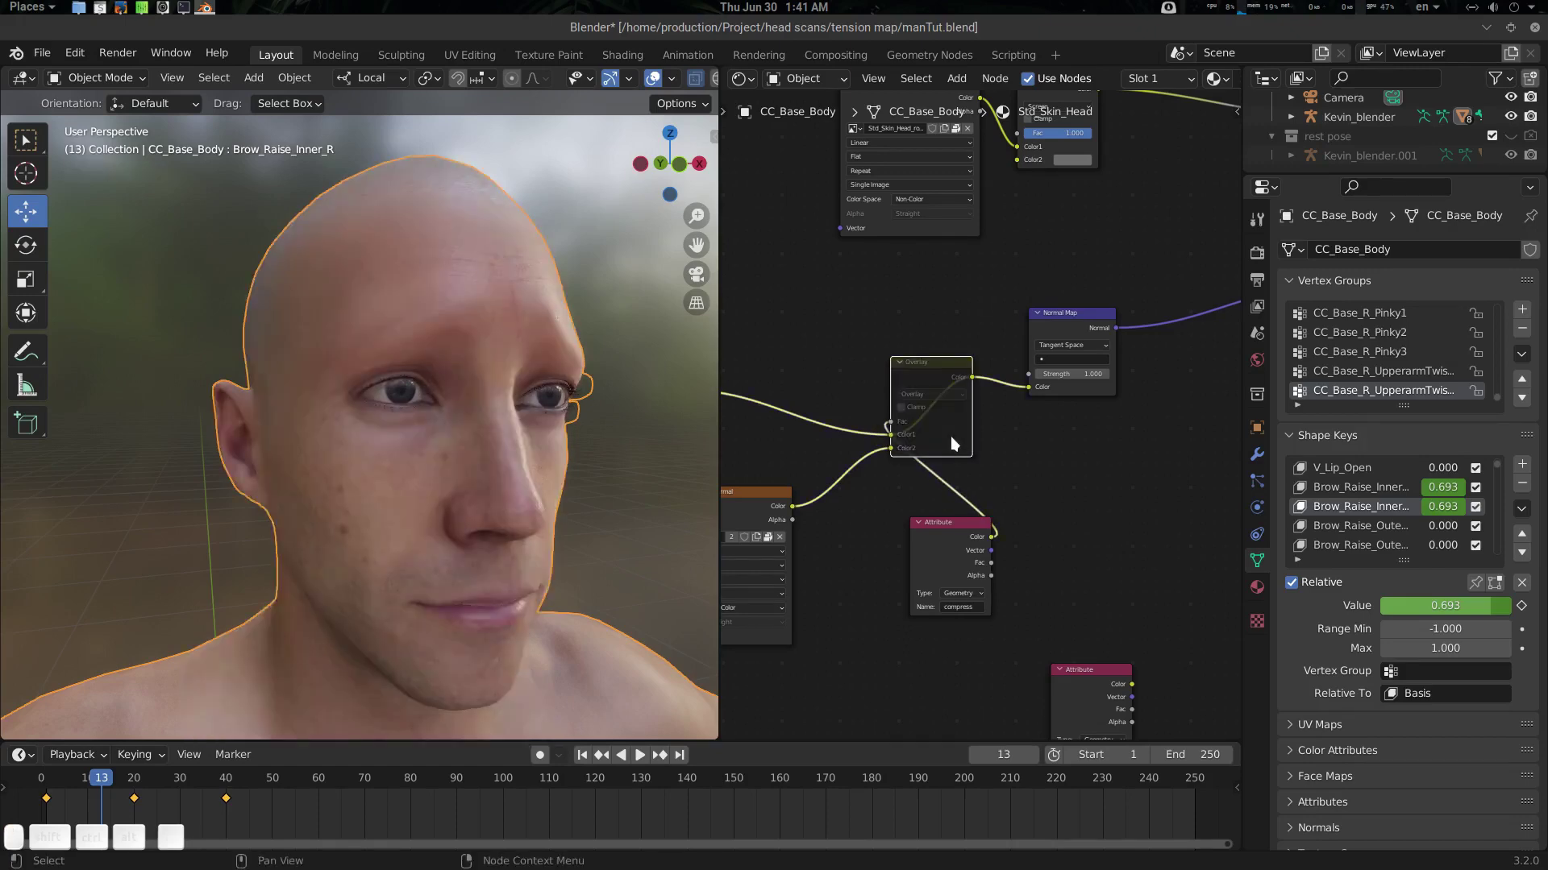
pyautogui.press('m')
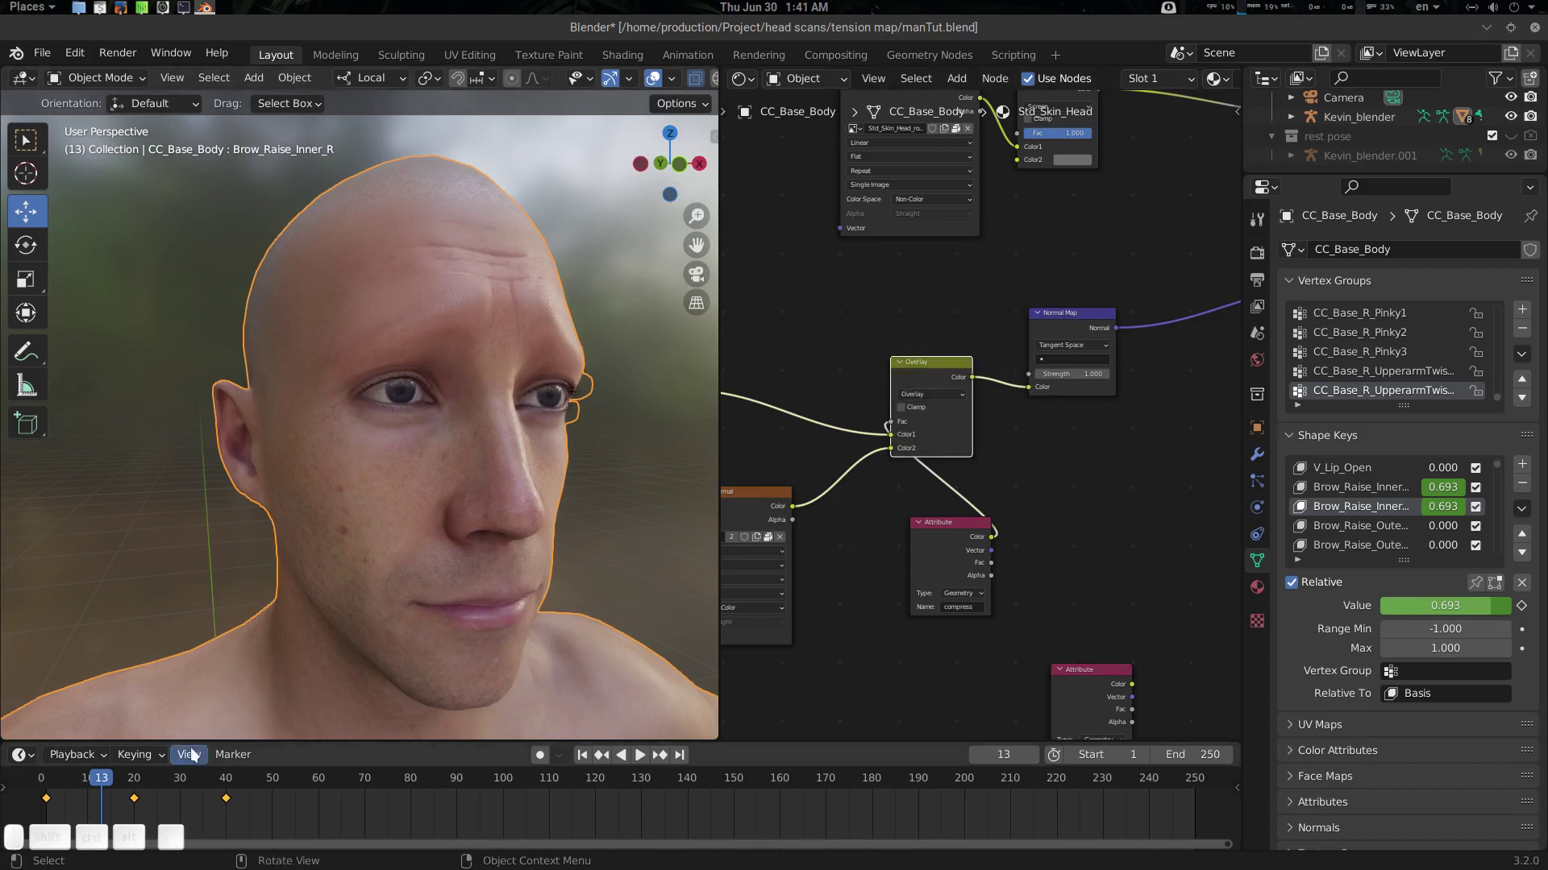
pyautogui.moveTo(112, 787); pyautogui.dragTo(907, 500)
pyautogui.click(957, 443)
pyautogui.press('m')
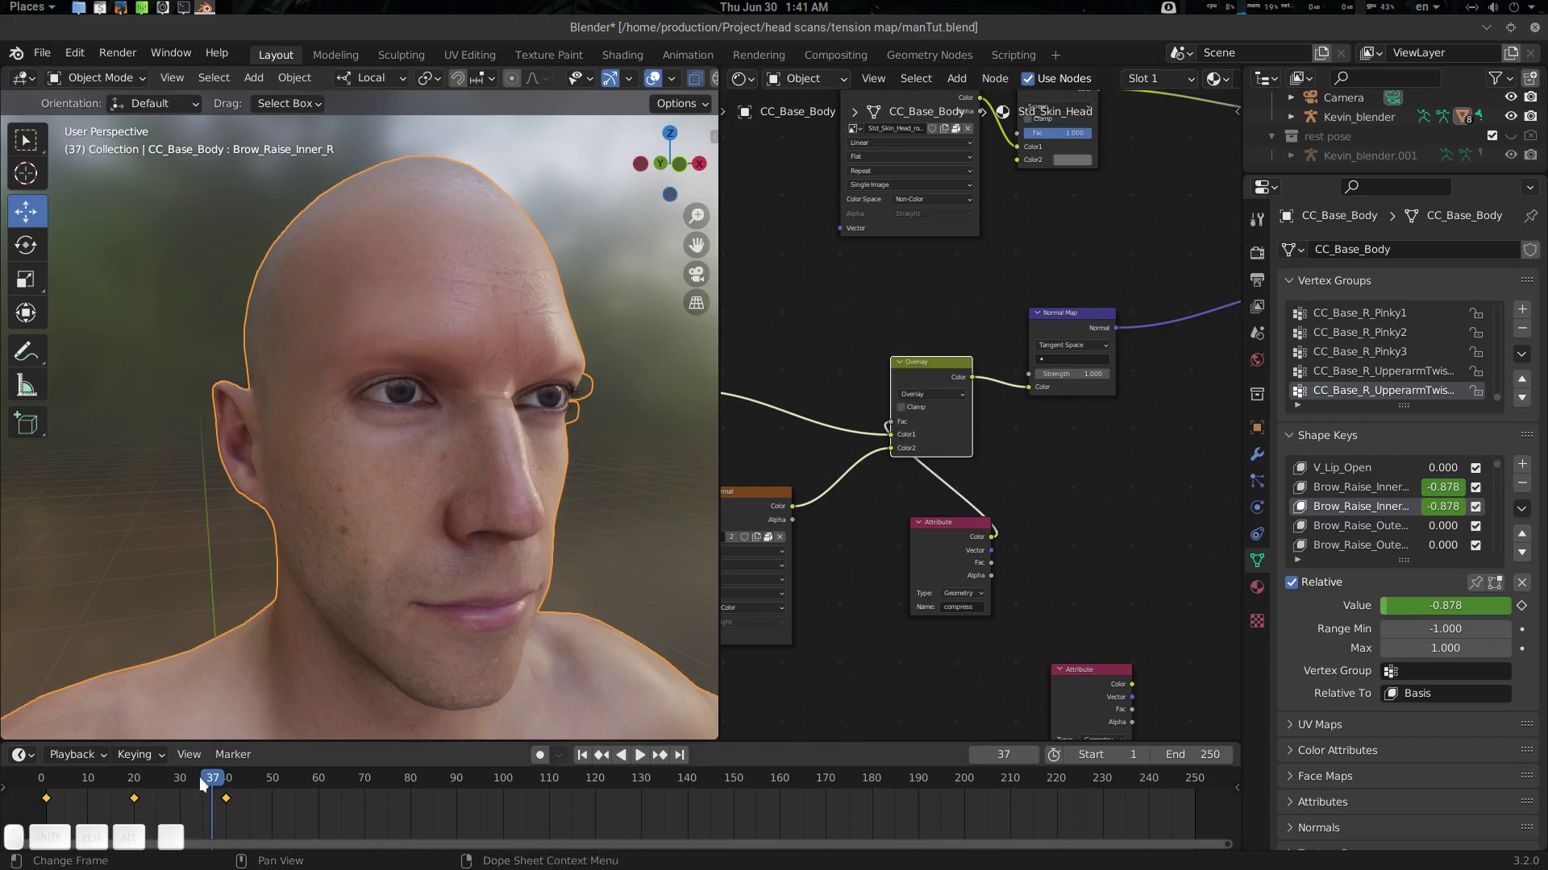
pyautogui.moveTo(220, 778); pyautogui.dragTo(523, 532)
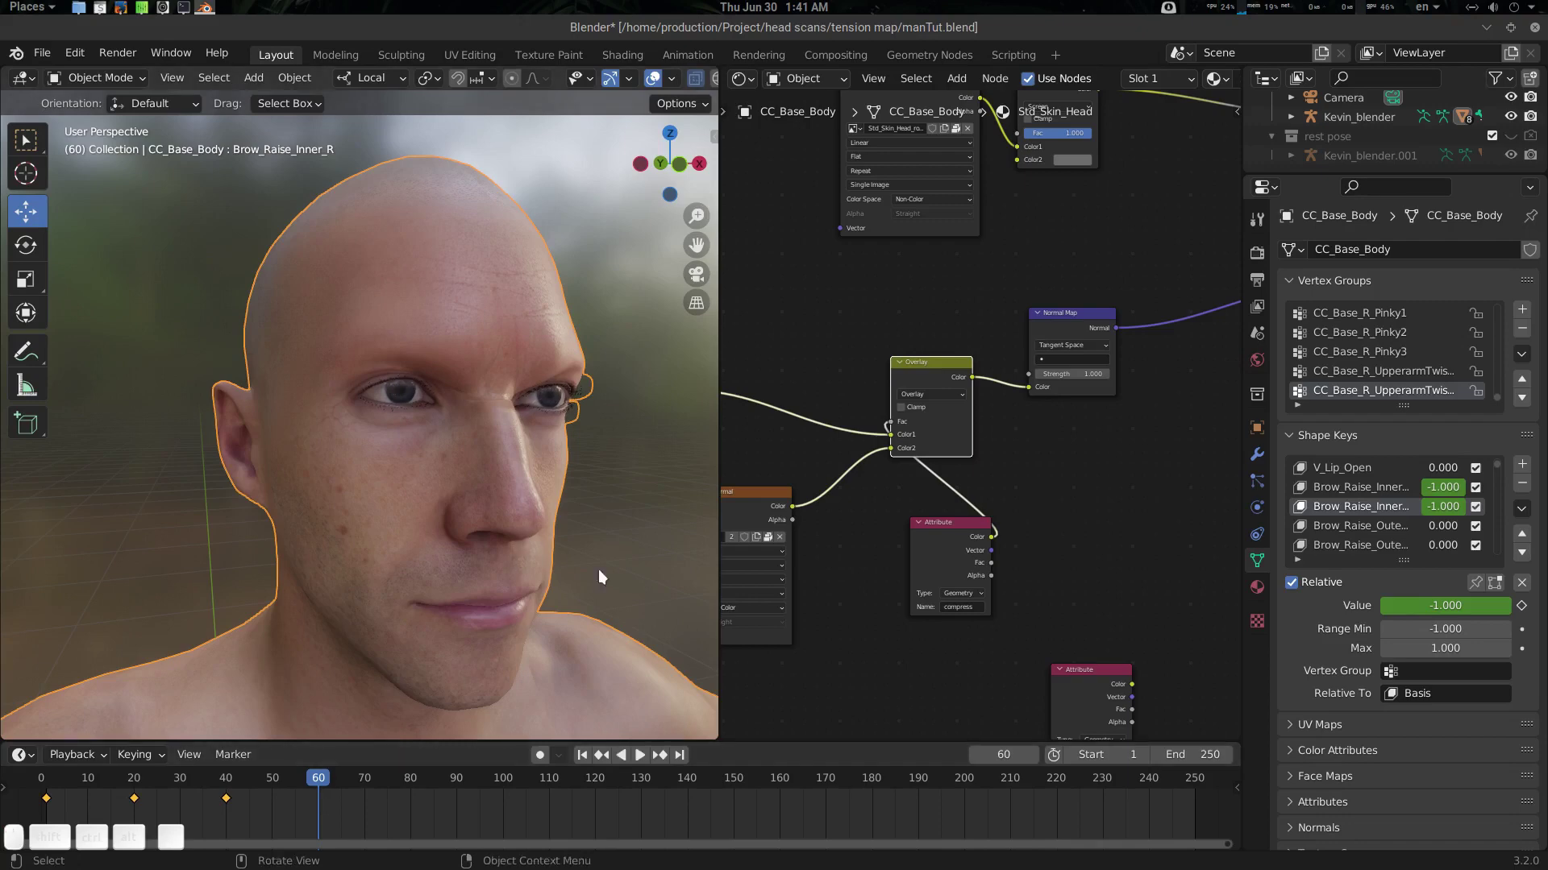
pyautogui.click(104, 8)
# Scroll the Shape Keys list and make Mouth_Smile_L the active shape key
pyautogui.click(105, 7)
pyautogui.scroll(-3)
pyautogui.scroll(-3)
pyautogui.click(1394, 532)
pyautogui.click(1393, 532)
pyautogui.doubleClick(1394, 532)
pyautogui.click(1393, 533)
pyautogui.scroll(3)
pyautogui.scroll(-3)
pyautogui.click(1349, 501)
pyautogui.press('m')
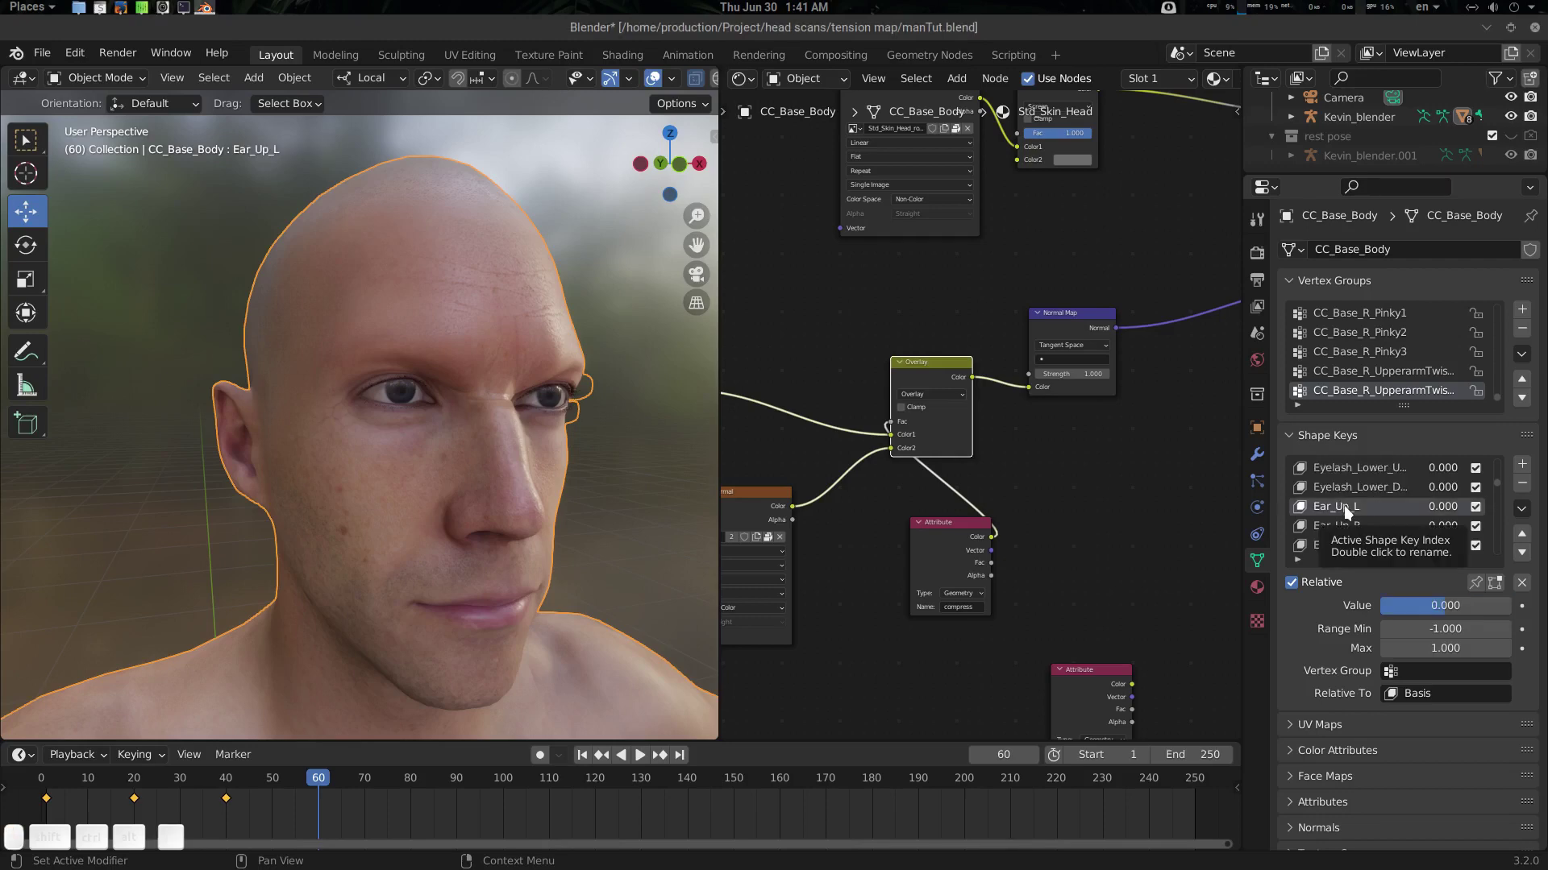
pyautogui.scroll(-3)
pyautogui.scroll(-3)
pyautogui.scroll(3)
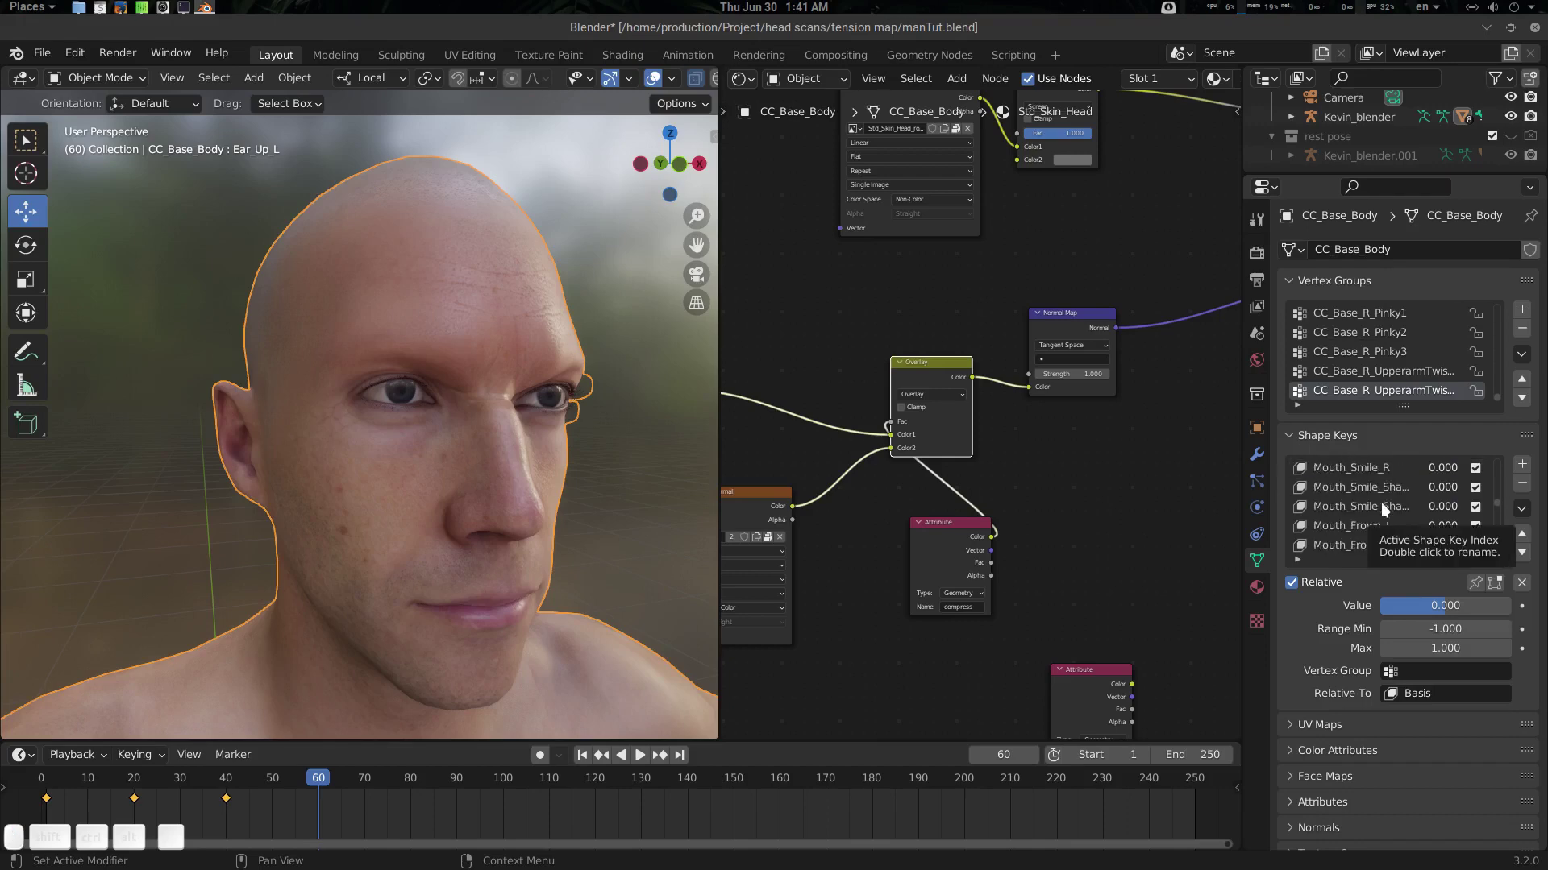
pyautogui.moveTo(1371, 473); pyautogui.dragTo(1276, 503)
pyautogui.scroll(3)
pyautogui.click(1371, 489)
# Play the animation and orbit the viewport toward the cheek
pyautogui.moveTo(539, 558); pyautogui.dragTo(492, 554)
pyautogui.moveTo(488, 556); pyautogui.dragTo(496, 520)
pyautogui.click(519, 556)
pyautogui.click(301, 797)
pyautogui.moveTo(232, 779); pyautogui.dragTo(362, 554)
pyautogui.moveTo(366, 554); pyautogui.dragTo(400, 518)
pyautogui.moveTo(406, 524); pyautogui.dragTo(444, 561)
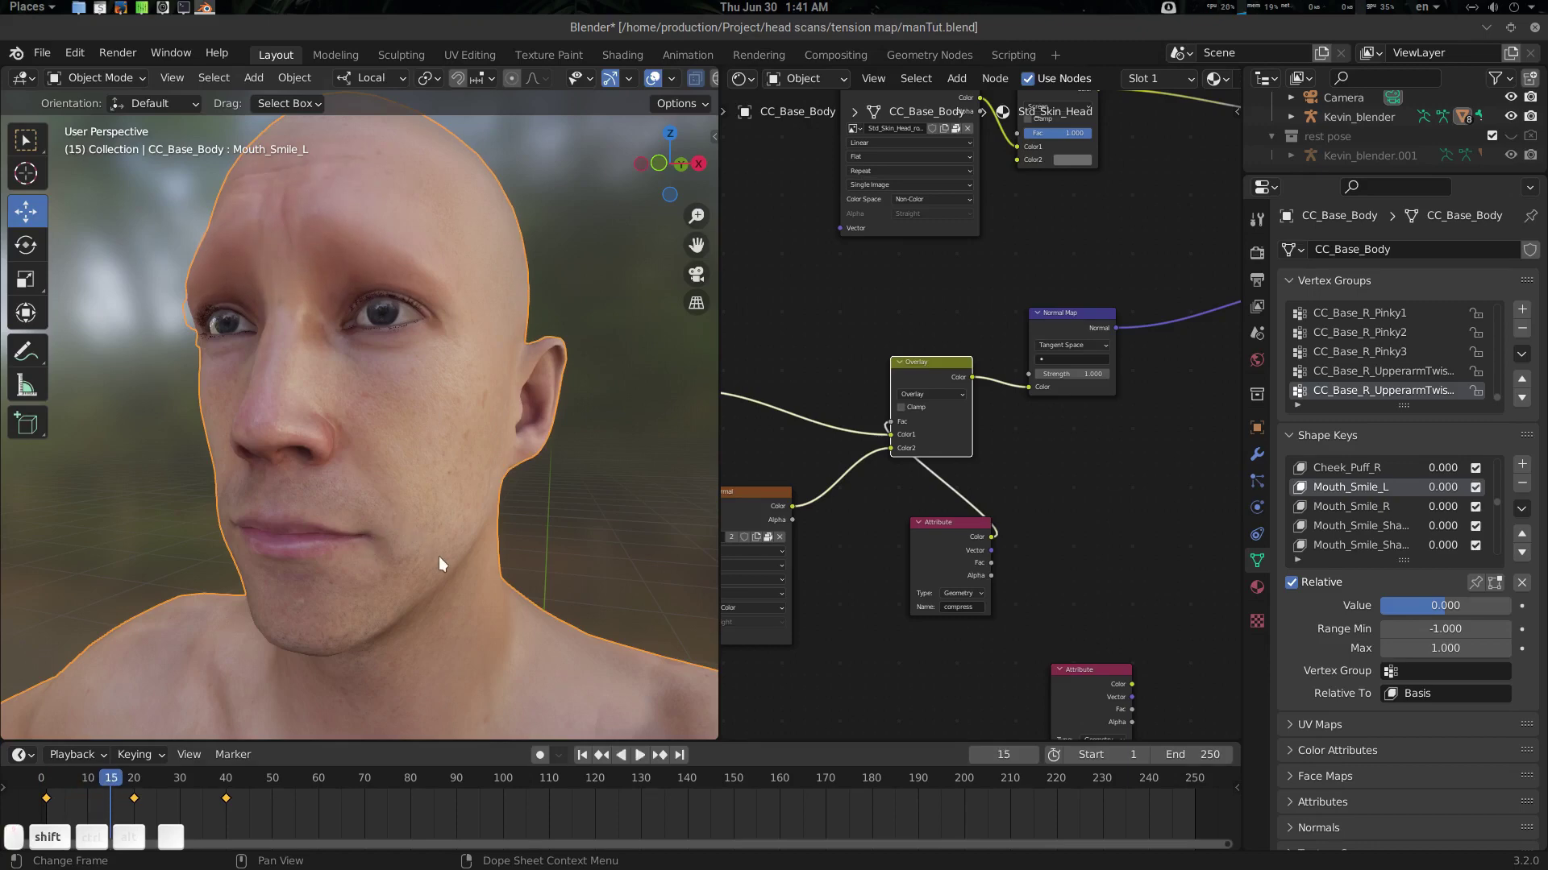
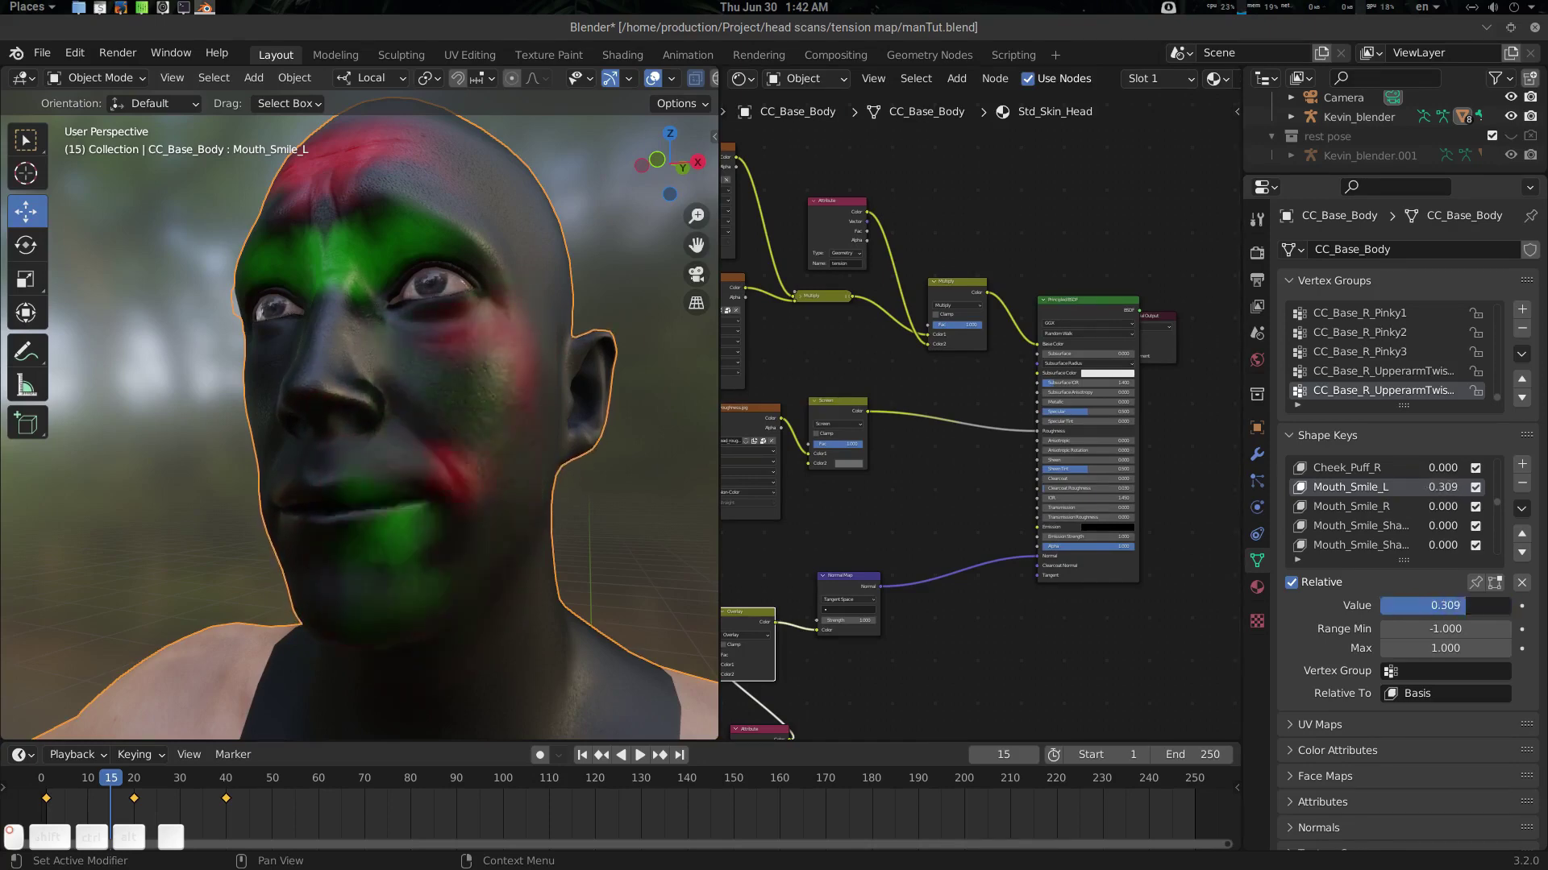
# Inspect the overlay blend in the shader graph, toggling node mute (M) to compare the wrinkles
pyautogui.moveTo(1127, 394); pyautogui.dragTo(966, 327)
pyautogui.click(915, 532)
pyautogui.scroll(3)
pyautogui.scroll(-3)
pyautogui.click(937, 499)
pyautogui.scroll(3)
pyautogui.click(884, 524)
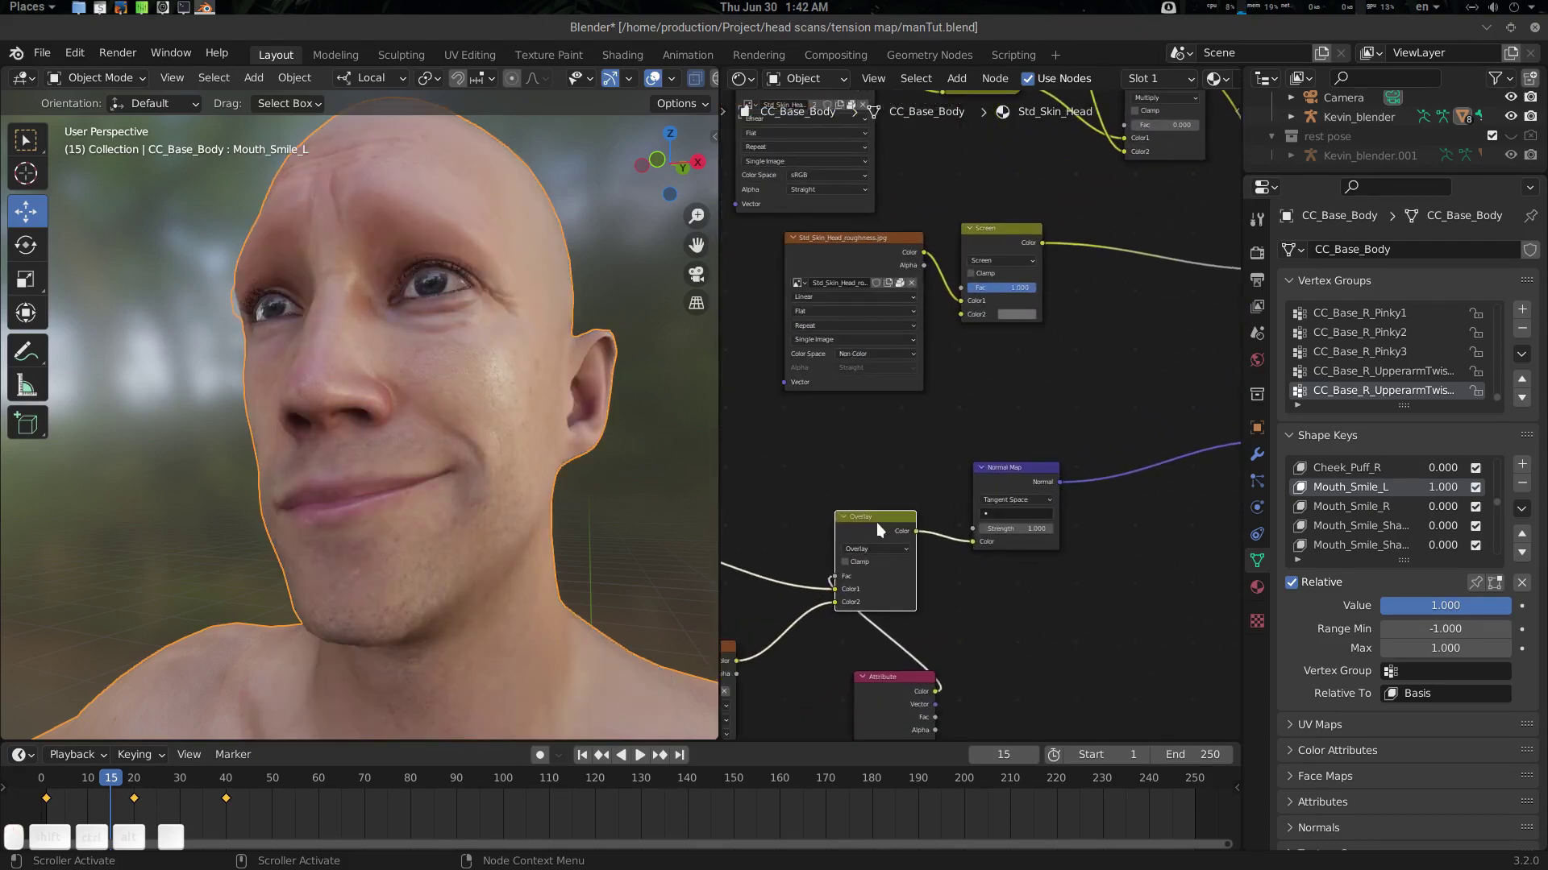
pyautogui.press('m')
pyautogui.press('m')
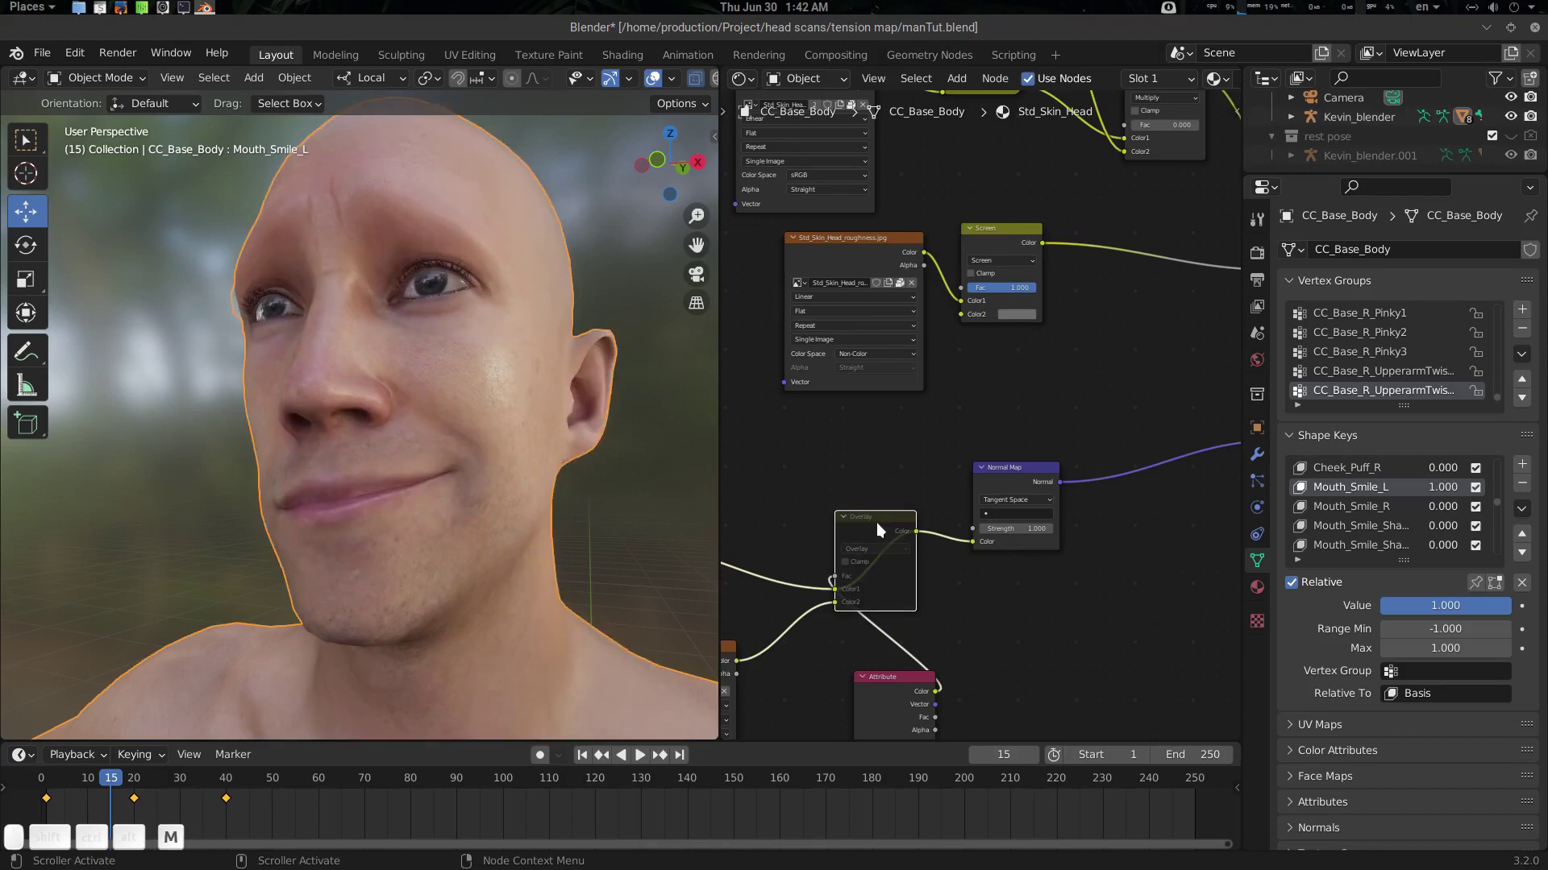
# Set the Mouth_Smile_R shape key value to 1.0 so the face smiles on both sides
pyautogui.moveTo(487, 503); pyautogui.dragTo(465, 511)
pyautogui.click(482, 520)
pyautogui.moveTo(1374, 514); pyautogui.dragTo(1442, 594)
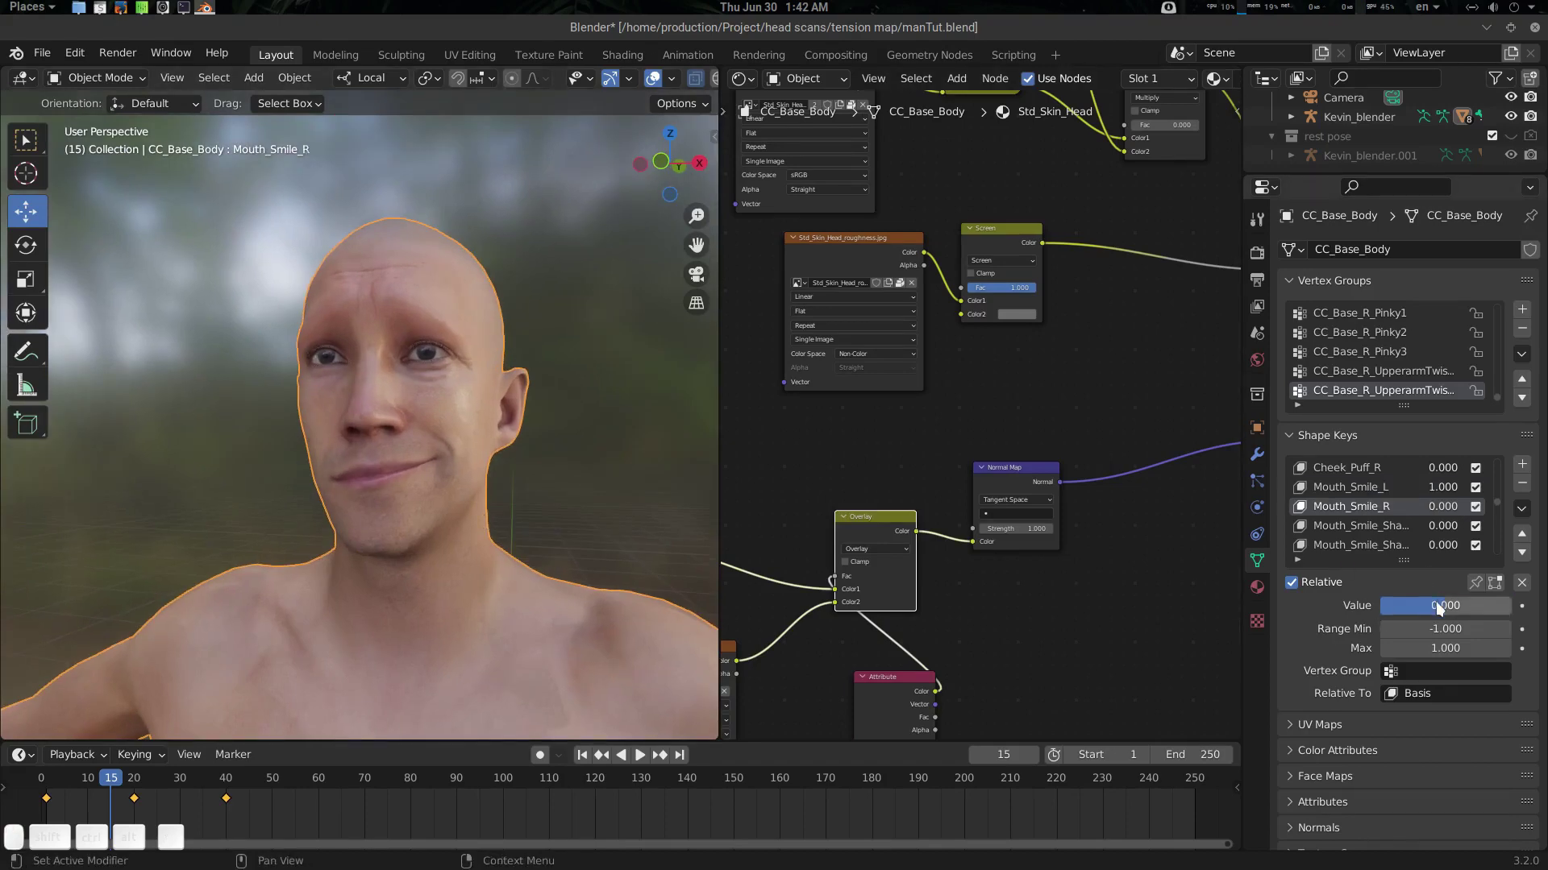
pyautogui.moveTo(1443, 606); pyautogui.dragTo(403, 513)
pyautogui.moveTo(433, 516); pyautogui.dragTo(547, 518)
pyautogui.middleClick(547, 518)
pyautogui.middleClick(529, 520)
# View the face from the side and compare with the overlay/normal map nodes muted and unmuted
pyautogui.moveTo(519, 523); pyautogui.dragTo(508, 518)
pyautogui.click(481, 519)
pyautogui.click(482, 526)
pyautogui.click(888, 530)
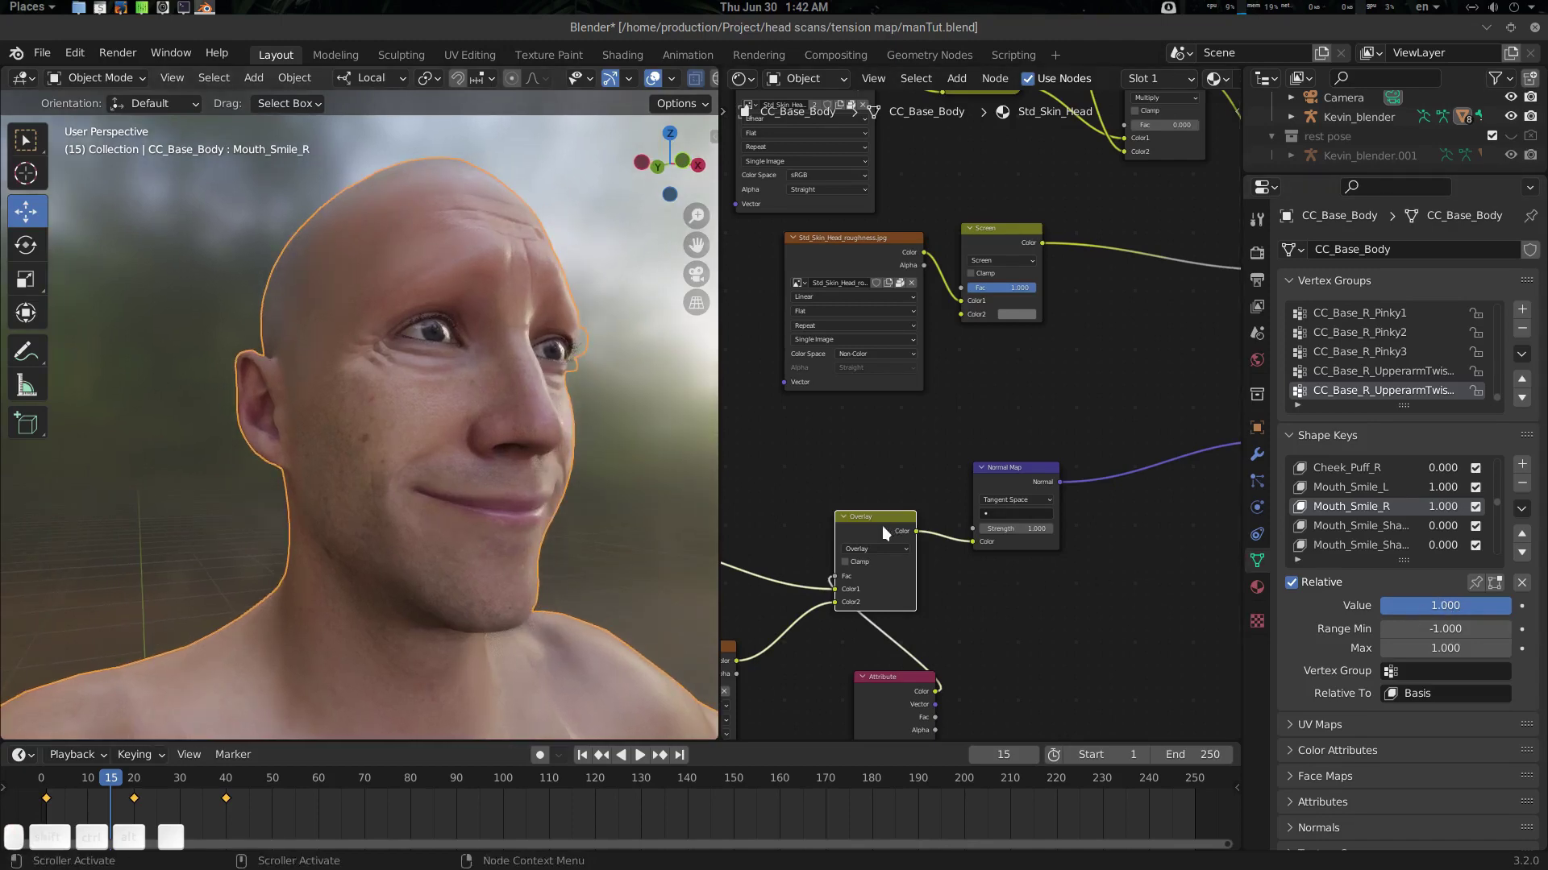
pyautogui.press('m')
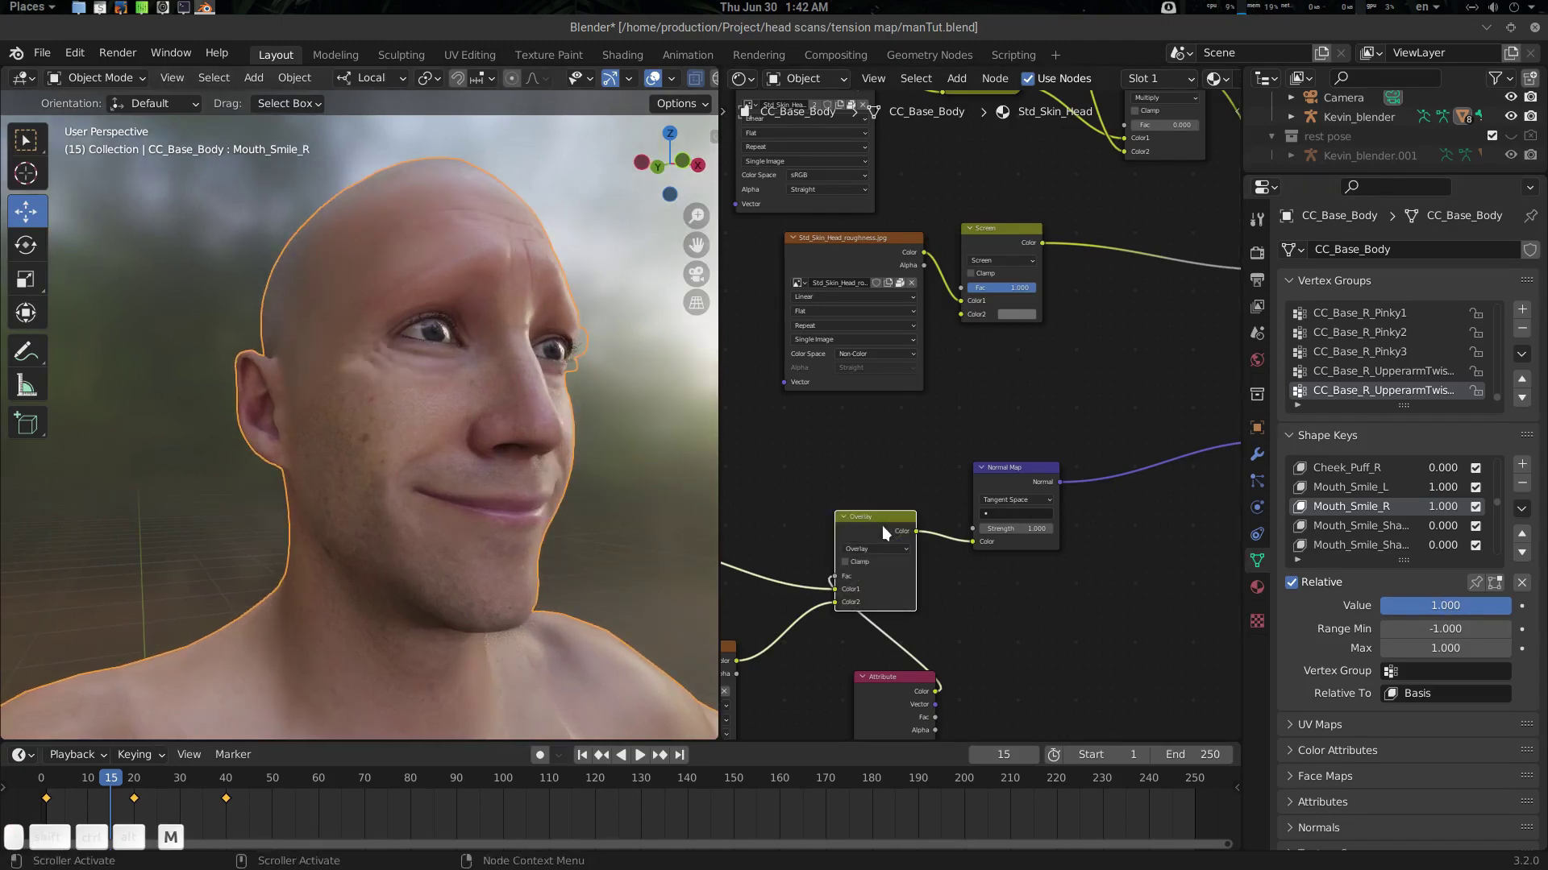
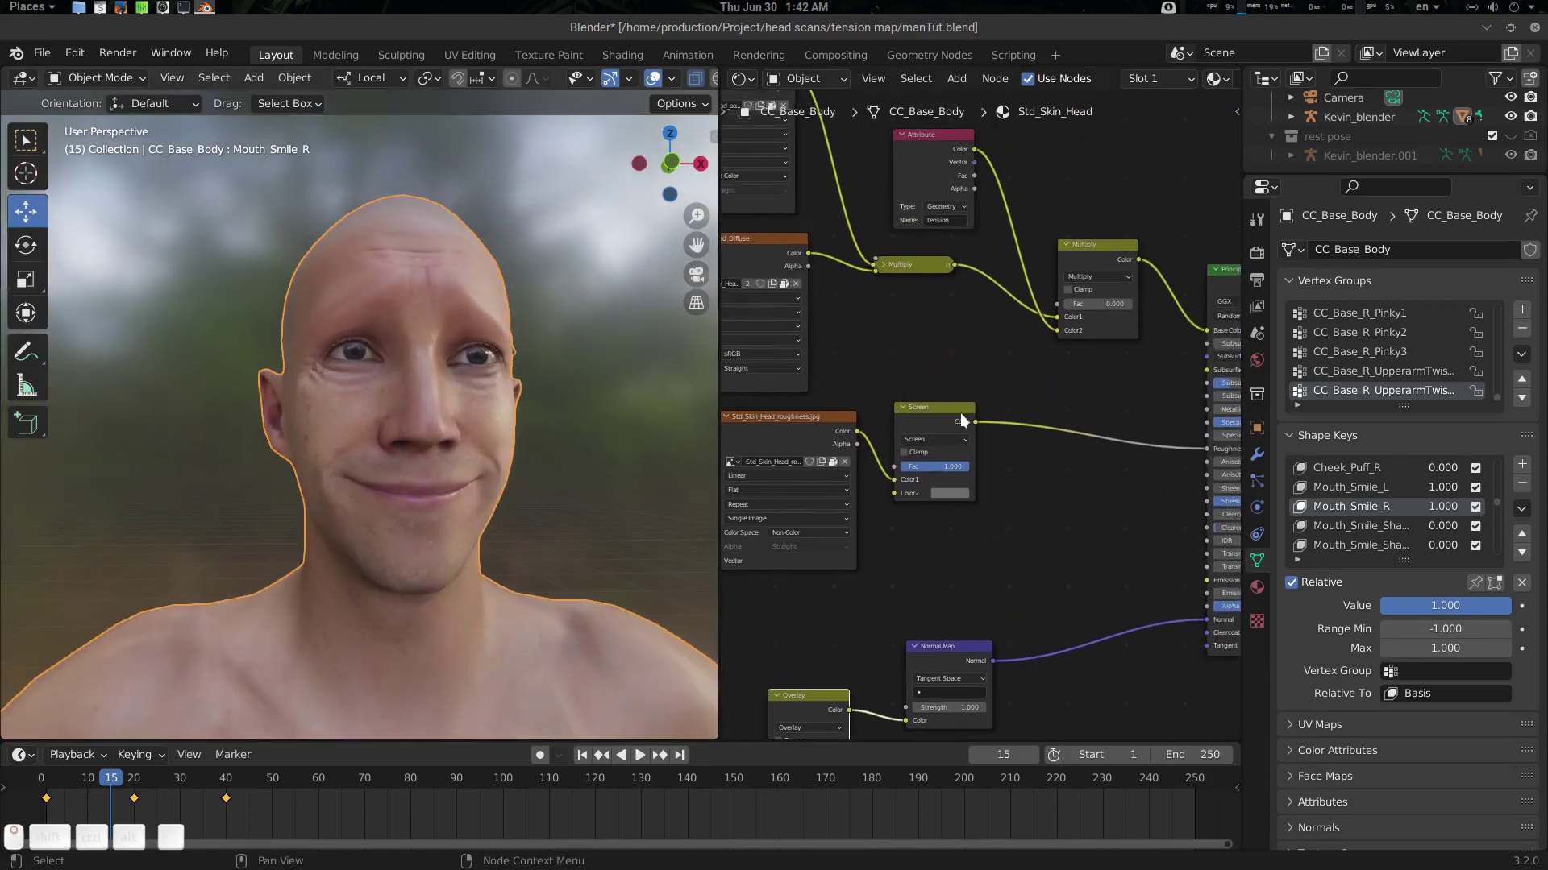
pyautogui.moveTo(960, 343); pyautogui.dragTo(1111, 330)
pyautogui.click(1094, 326)
# Orbit around the smiling face to inspect the wrinkle normals from several angles
pyautogui.moveTo(416, 540); pyautogui.dragTo(549, 543)
pyautogui.moveTo(1467, 608); pyautogui.dragTo(499, 578)
pyautogui.moveTo(561, 572); pyautogui.dragTo(625, 566)
pyautogui.moveTo(943, 392); pyautogui.dragTo(1093, 394)
pyautogui.moveTo(1068, 395); pyautogui.dragTo(1053, 299)
pyautogui.click(852, 588)
pyautogui.click(1056, 342)
pyautogui.moveTo(500, 453); pyautogui.dragTo(471, 479)
pyautogui.click(474, 478)
pyautogui.moveTo(485, 498); pyautogui.dragTo(939, 561)
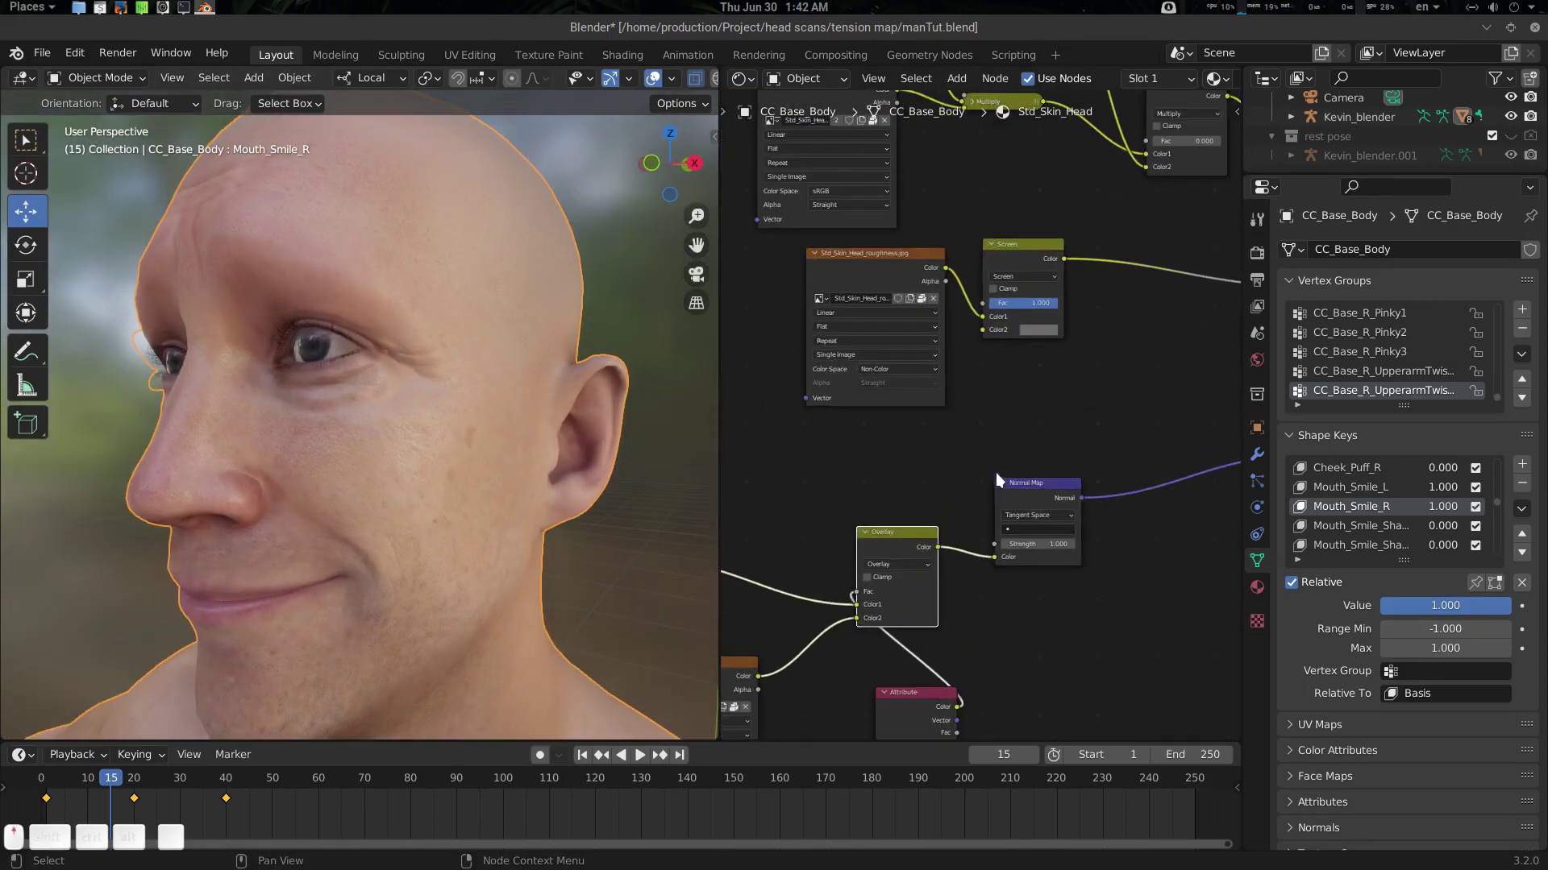
# Move in close on the smiling cheek and toggle the wrinkle node mute once more
pyautogui.moveTo(1483, 609); pyautogui.dragTo(442, 533)
pyautogui.moveTo(453, 534); pyautogui.dragTo(581, 525)
pyautogui.moveTo(559, 527); pyautogui.dragTo(860, 544)
pyautogui.click(917, 548)
pyautogui.press('m')
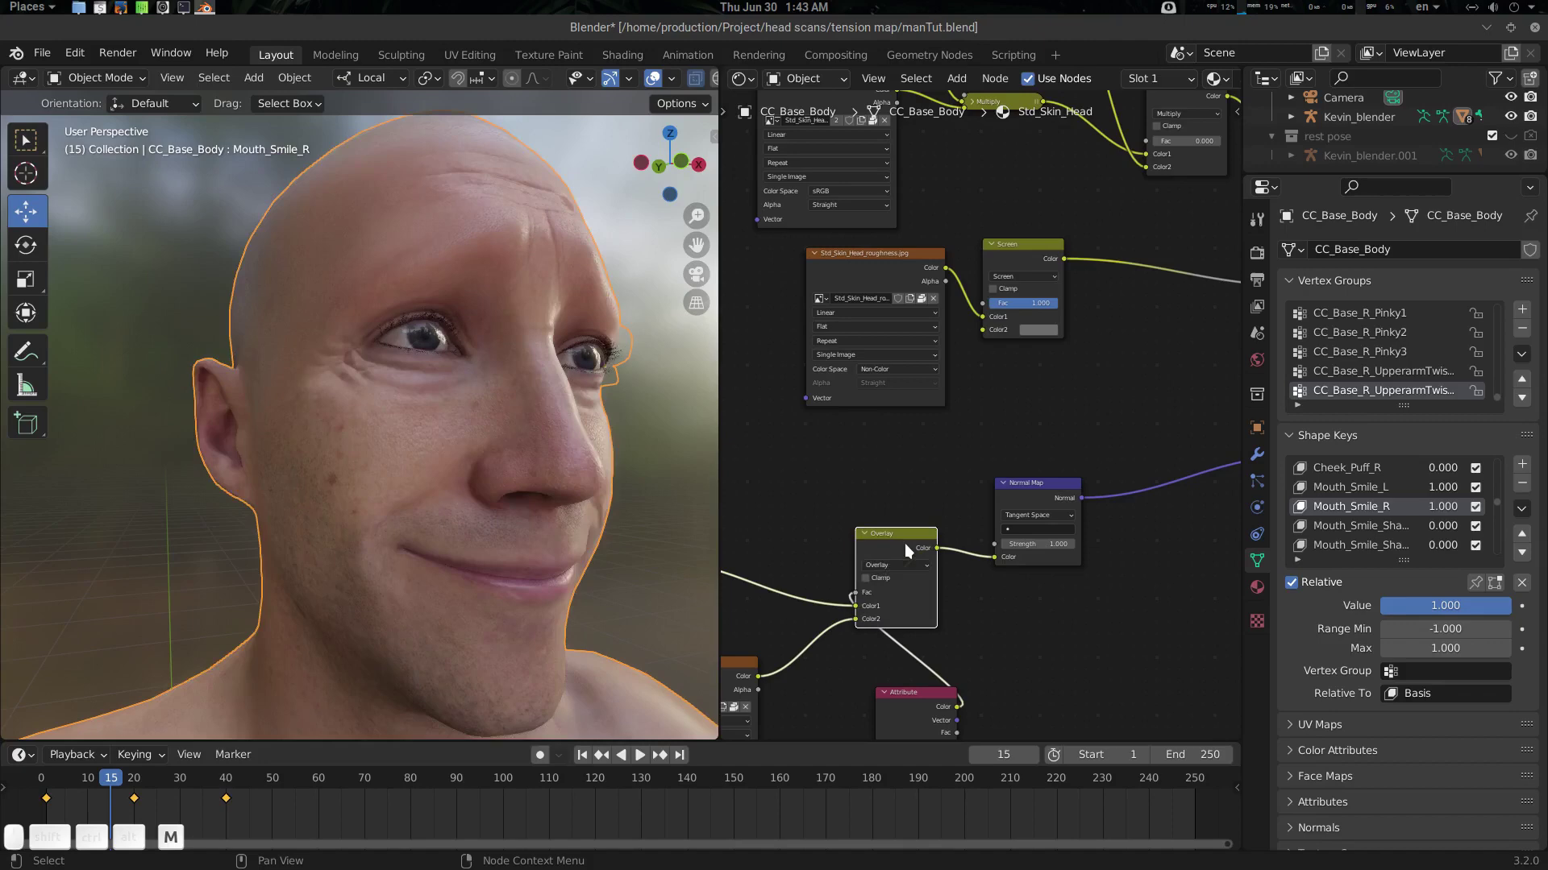
# Pull the view back to show the whole body and select the Kevin_blender armature
pyautogui.moveTo(494, 521); pyautogui.dragTo(475, 505)
pyautogui.click(431, 511)
pyautogui.middleClick(446, 512)
pyautogui.moveTo(453, 514); pyautogui.dragTo(495, 533)
pyautogui.moveTo(475, 521); pyautogui.dragTo(489, 461)
pyautogui.moveTo(459, 467); pyautogui.dragTo(423, 477)
pyautogui.scroll(-3)
pyautogui.moveTo(445, 476); pyautogui.dragTo(428, 478)
pyautogui.moveTo(459, 486); pyautogui.dragTo(267, 546)
pyautogui.click(245, 558)
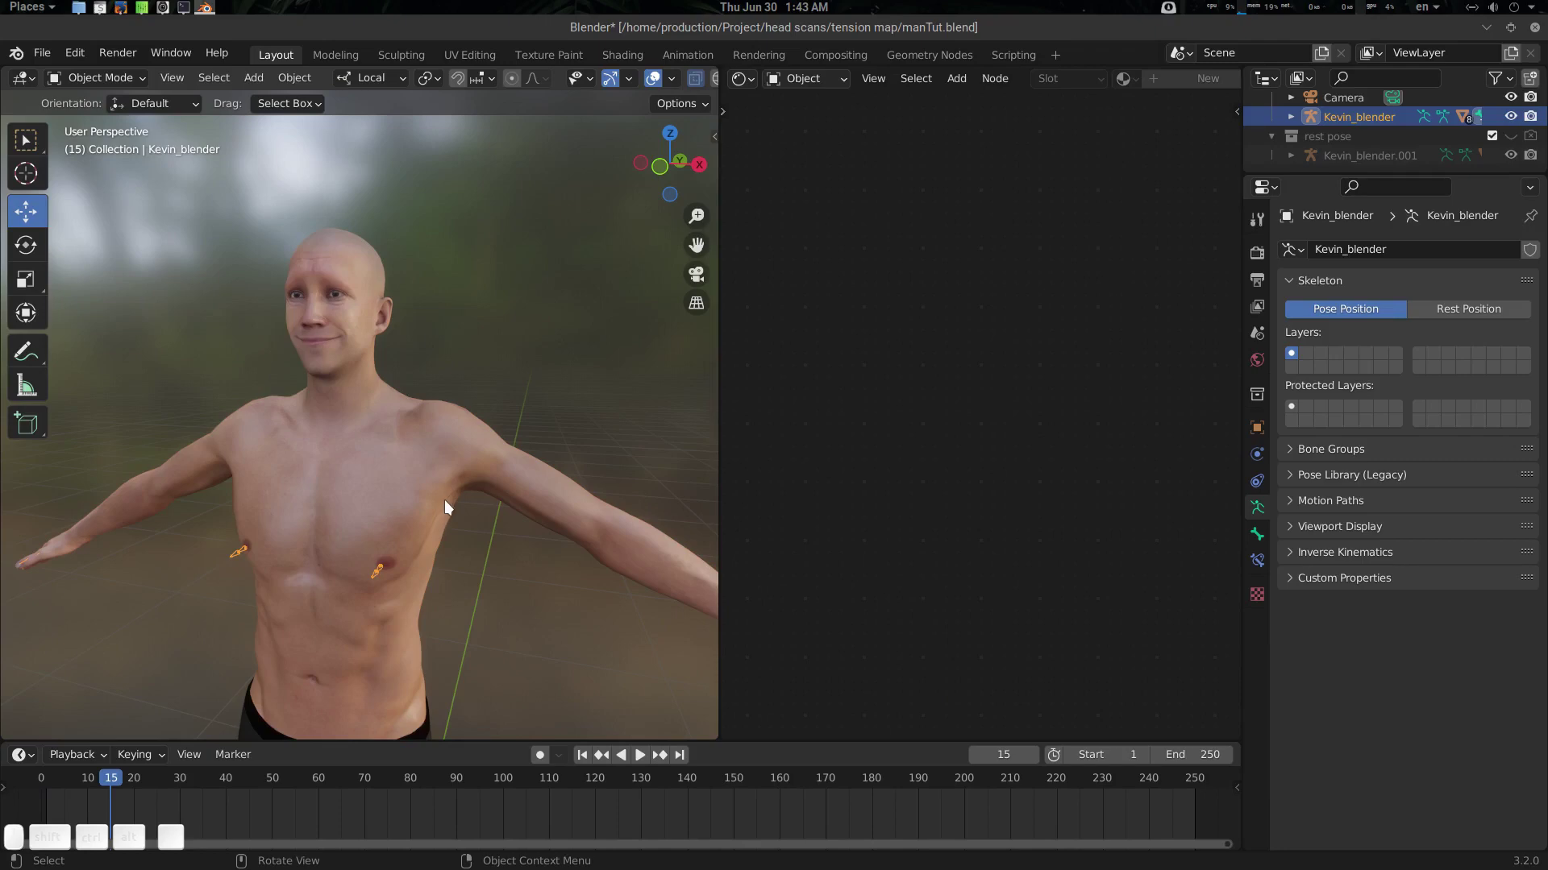
# Select the CC_Base_Body mesh again and frame it in the viewport
pyautogui.press('Tab')
pyautogui.moveTo(489, 571); pyautogui.dragTo(504, 544)
pyautogui.click(482, 552)
pyautogui.press('shift+alt+a')
pyautogui.click(567, 496)
pyautogui.moveTo(551, 498); pyautogui.dragTo(579, 495)
pyautogui.press('Tab')
pyautogui.moveTo(541, 498); pyautogui.dragTo(923, 462)
pyautogui.scroll(-3)
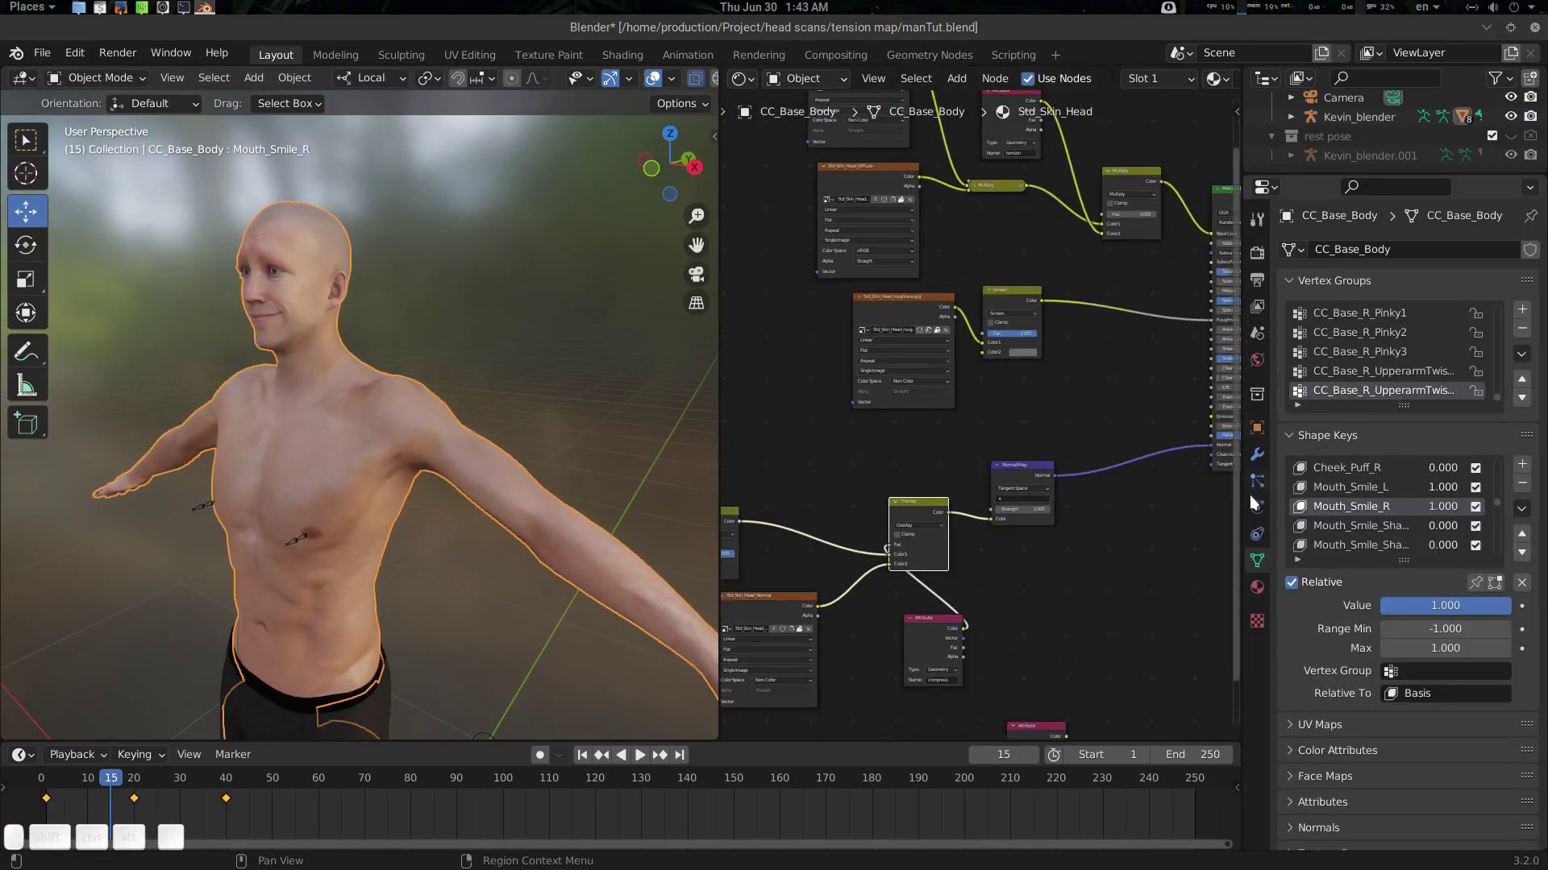
# Check the Geometry Nodes tension modifier's compress and stretch outputs in the Modifier tab
pyautogui.moveTo(1263, 436); pyautogui.dragTo(1415, 400)
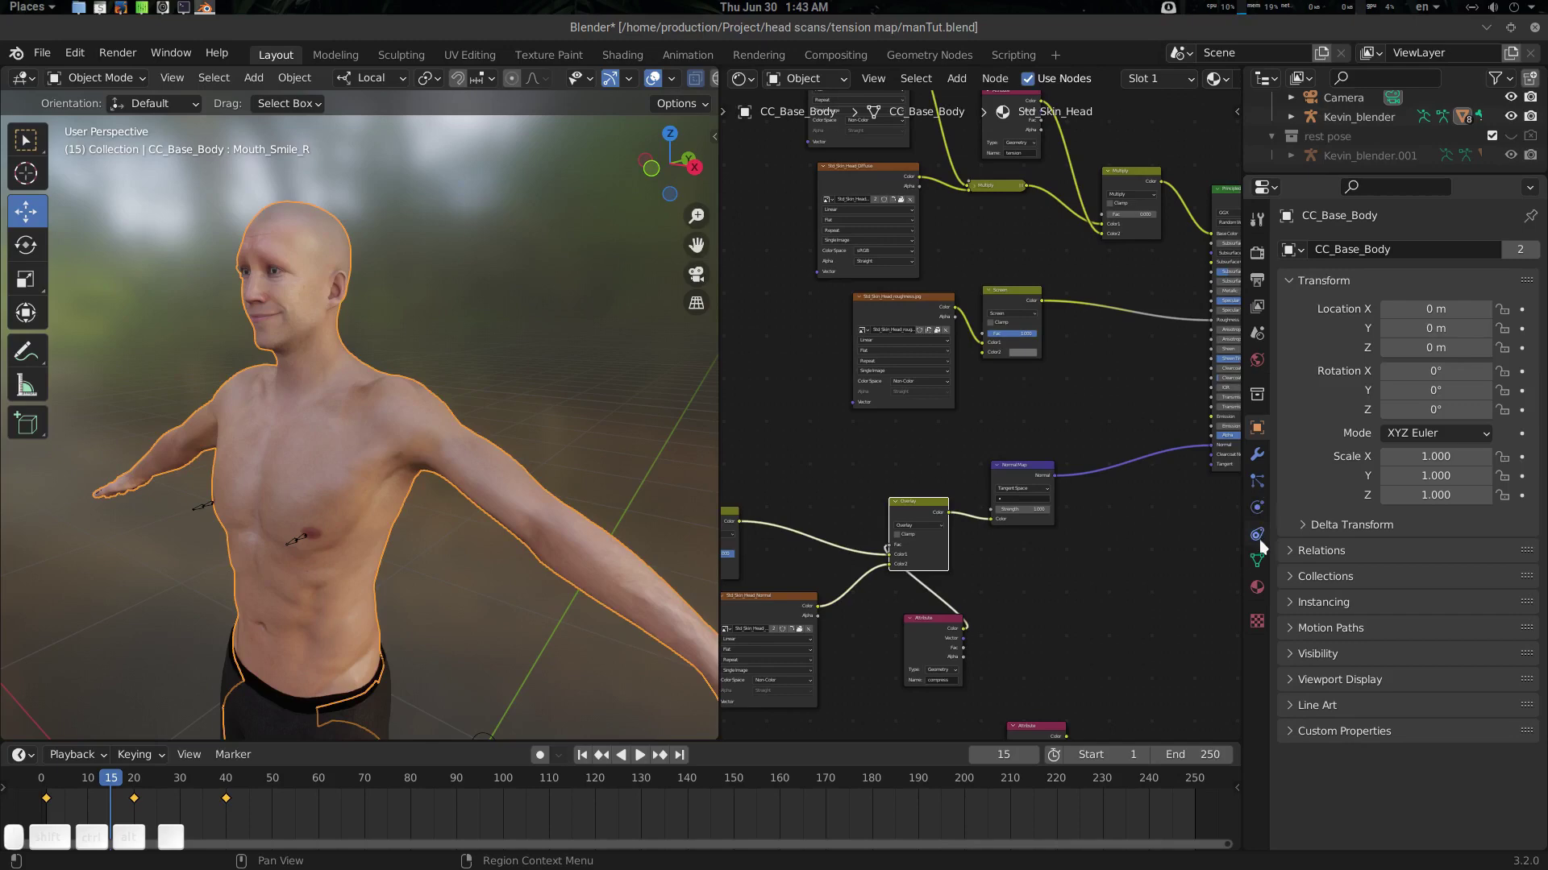
pyautogui.click(1260, 560)
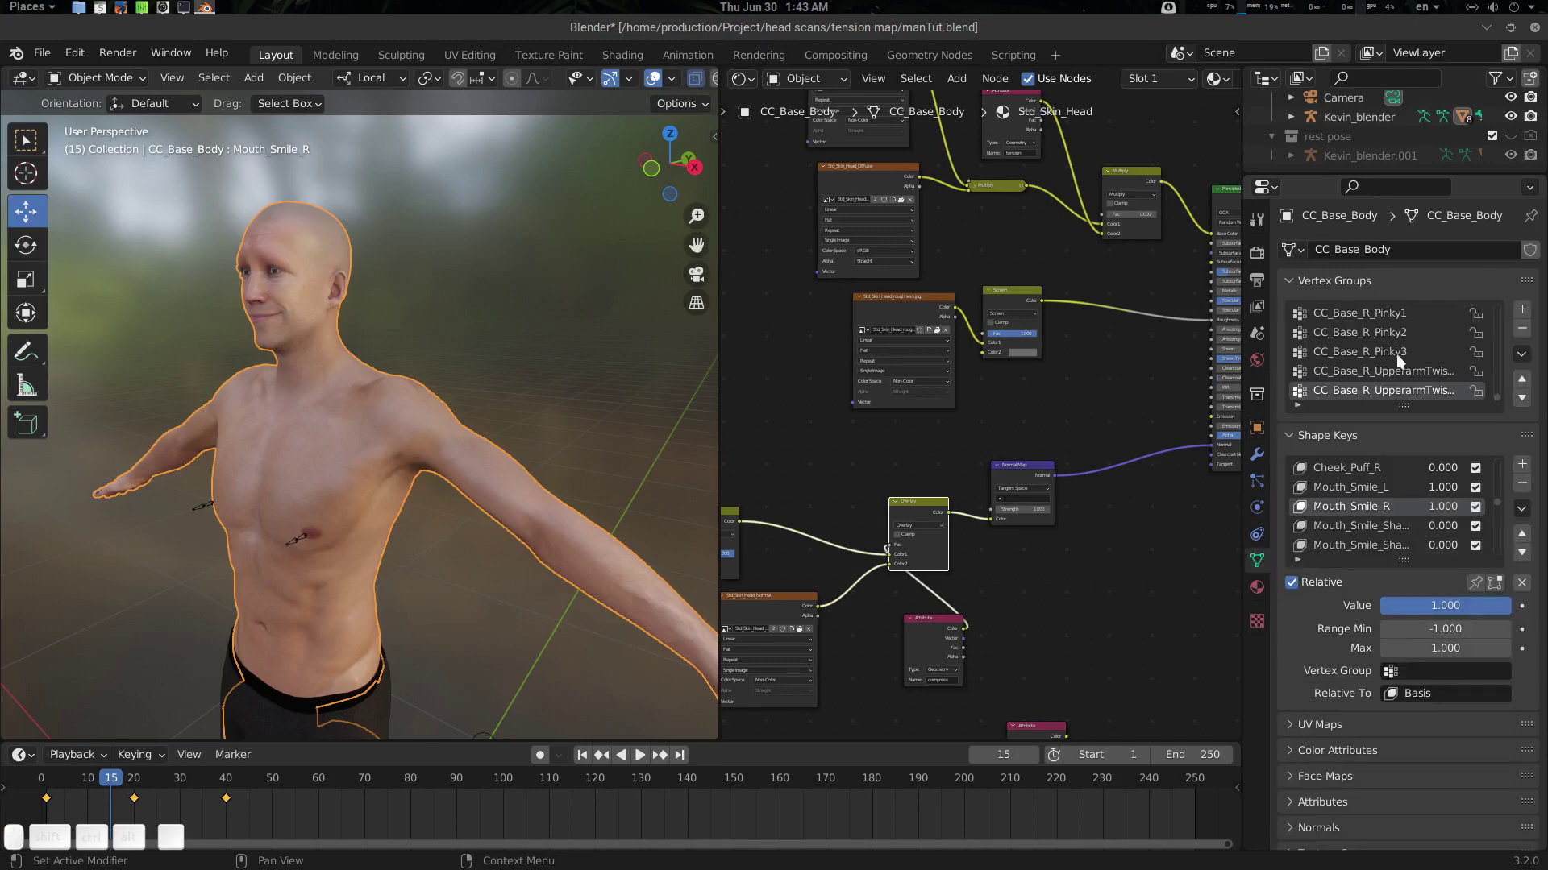
pyautogui.scroll(3)
pyautogui.click(1265, 455)
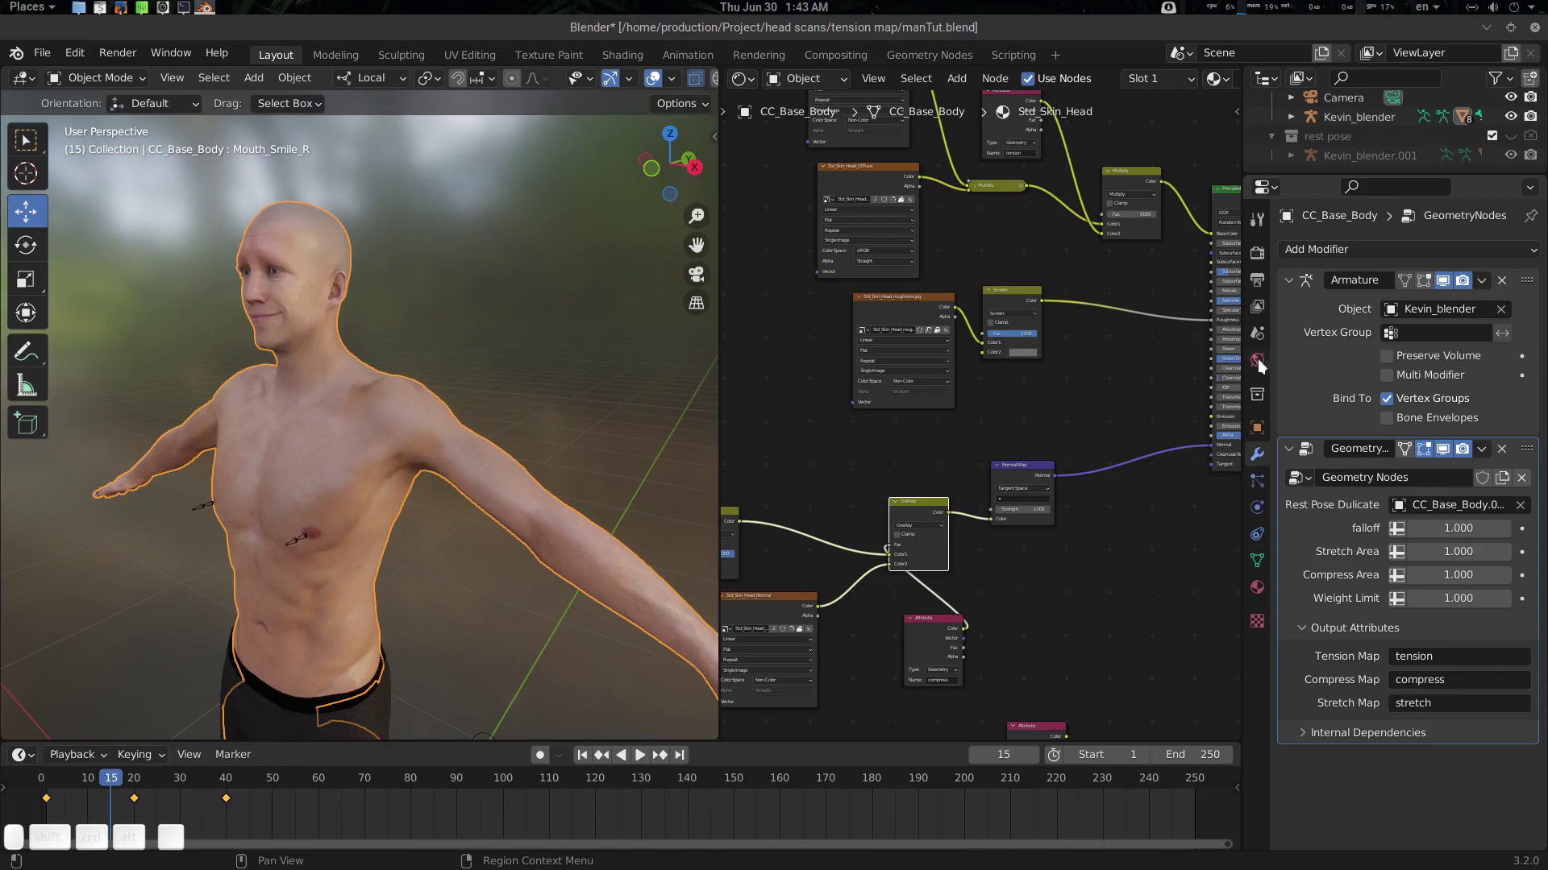
pyautogui.moveTo(1264, 583); pyautogui.dragTo(1387, 331)
pyautogui.moveTo(1371, 295); pyautogui.dragTo(956, 478)
pyautogui.scroll(3)
pyautogui.scroll(3)
# Switch to the Std_Skin_Arm material and add an Attribute node to its shader graph
pyautogui.moveTo(943, 536); pyautogui.dragTo(984, 520)
pyautogui.moveTo(951, 524); pyautogui.dragTo(984, 521)
pyautogui.press('shift+a')
pyautogui.click(984, 520)
pyautogui.press('a')
pyautogui.press('t')
pyautogui.press('Return')
pyautogui.click(983, 520)
pyautogui.moveTo(1085, 663); pyautogui.dragTo(993, 570)
pyautogui.click(976, 604)
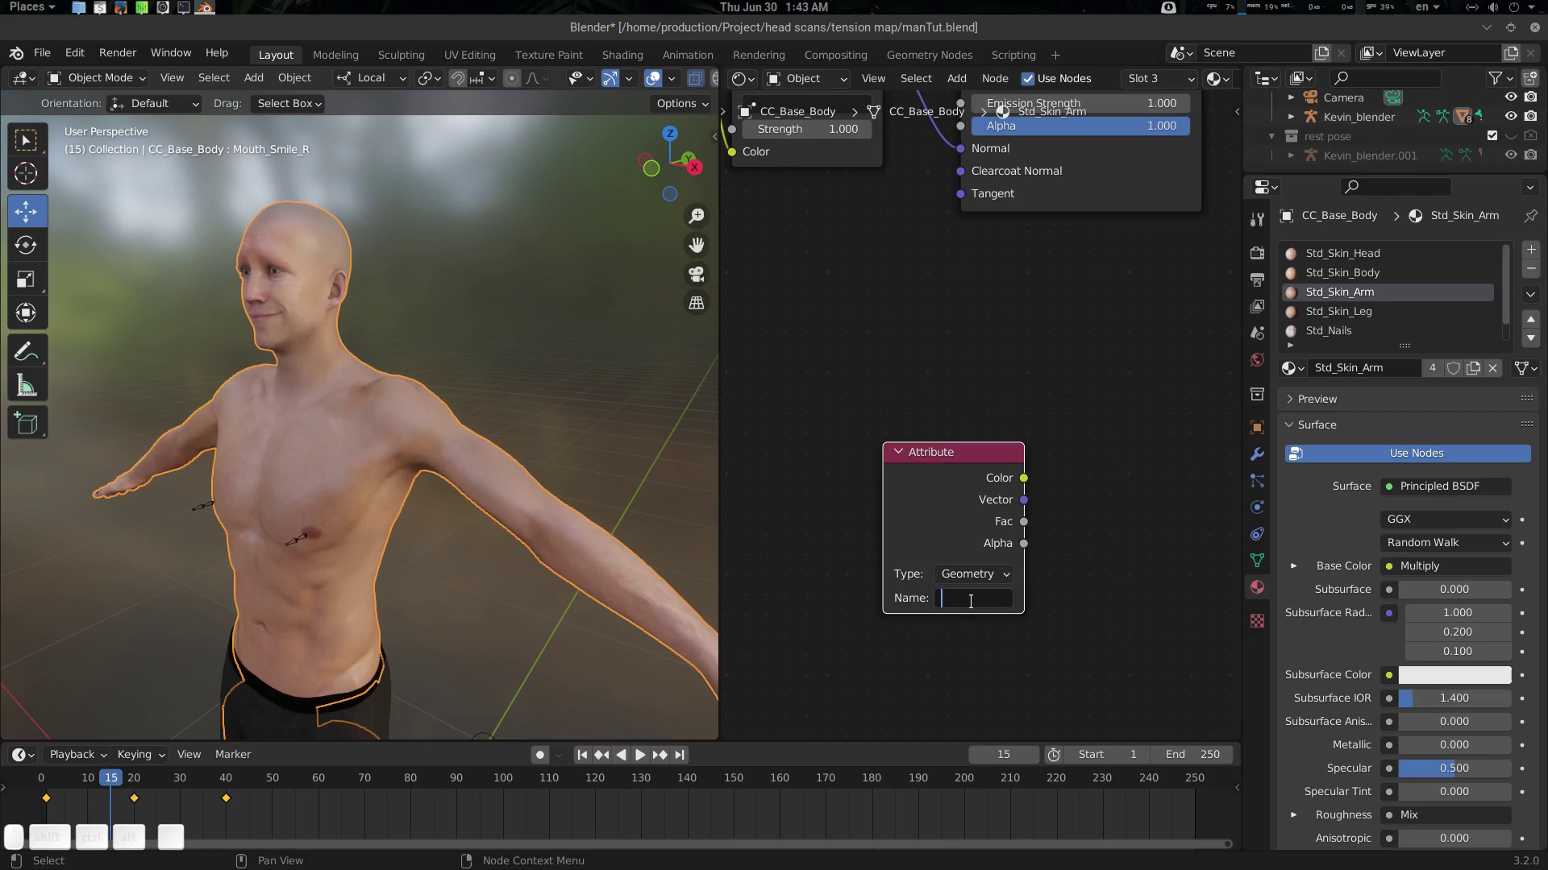
# Name the attribute 'compression' and preview it on the arms through the Viewer output
pyautogui.press('c')
pyautogui.press('m')
pyautogui.press('p')
pyautogui.press('r')
pyautogui.press('e')
pyautogui.press('s')
pyautogui.press('i')
pyautogui.press('o')
pyautogui.press('n')
pyautogui.press('Return')
pyautogui.click(955, 459)
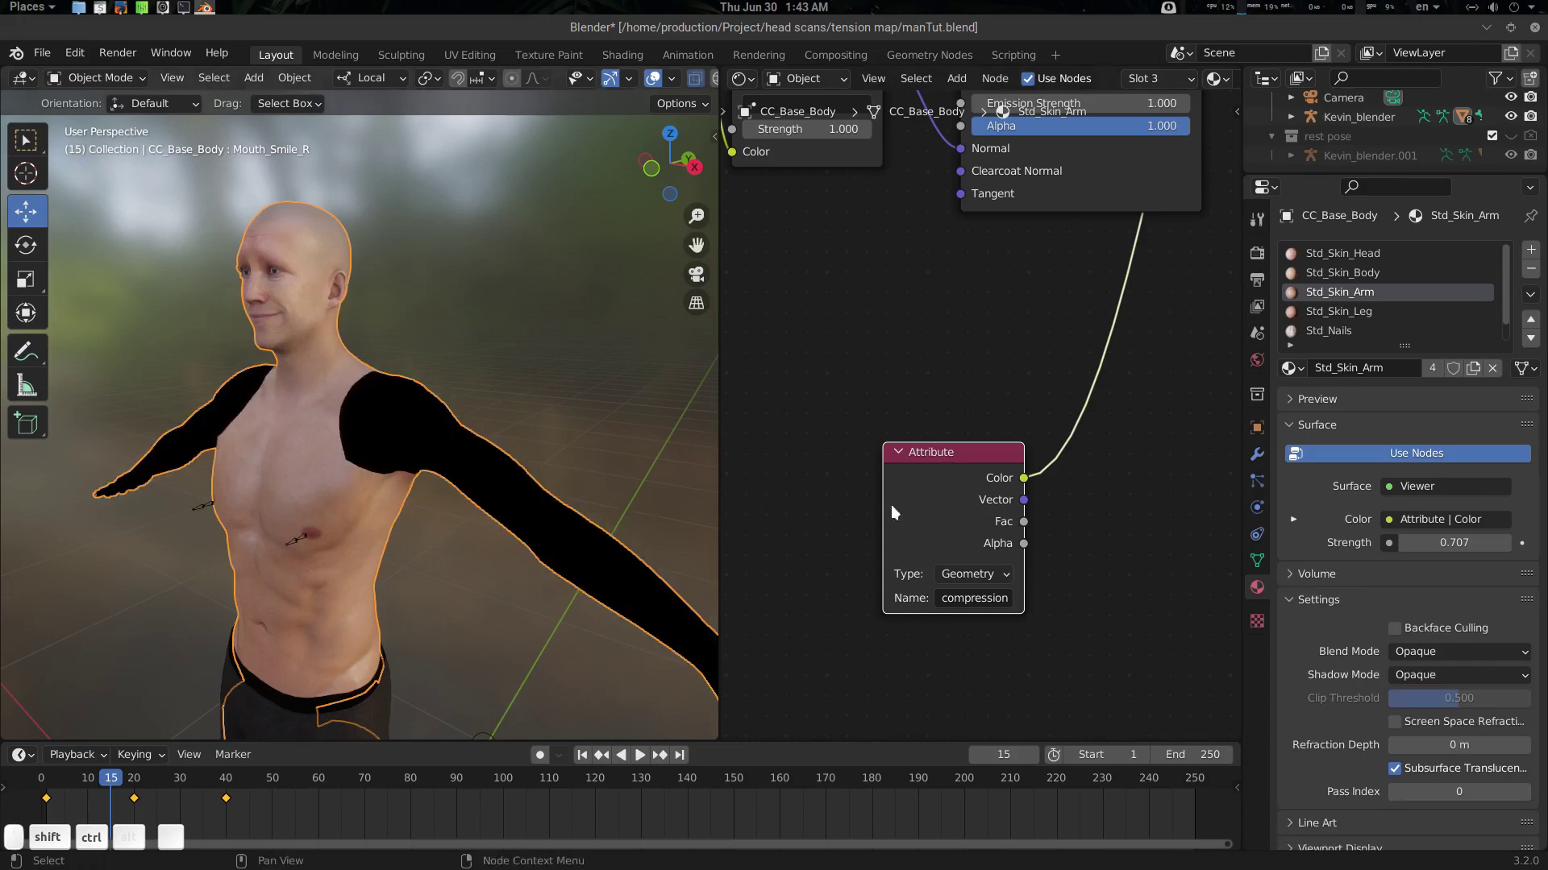
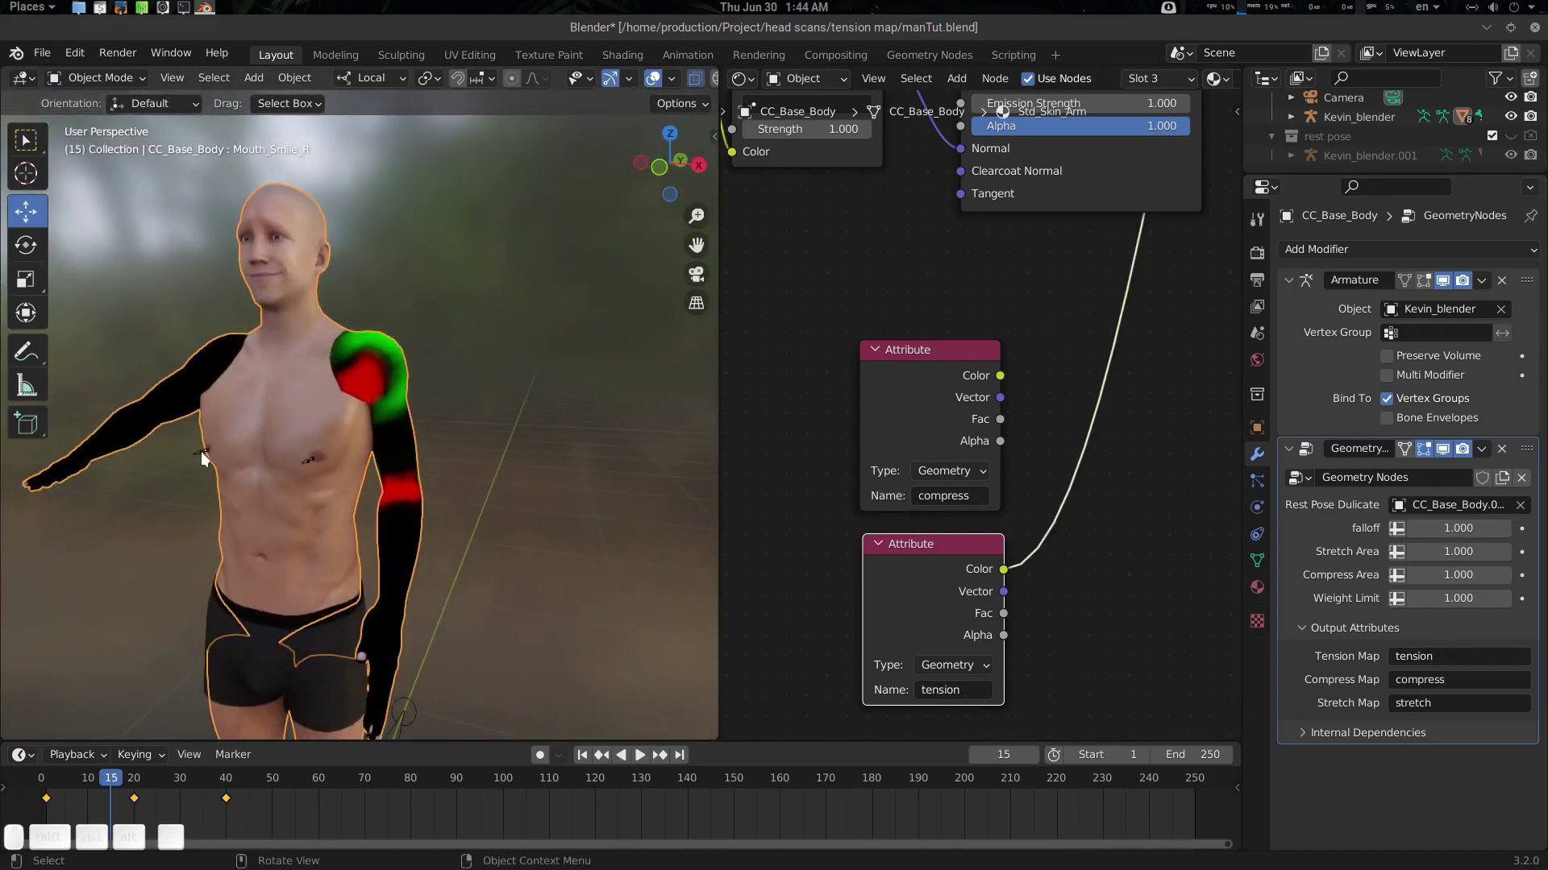
# Select the armature, enter Pose Mode and pick the CC_Base_L_Upperarm bone
pyautogui.click(205, 456)
pyautogui.press('Tab')
pyautogui.moveTo(431, 524); pyautogui.dragTo(405, 494)
pyautogui.moveTo(408, 515); pyautogui.dragTo(456, 533)
pyautogui.moveTo(437, 537); pyautogui.dragTo(358, 502)
pyautogui.click(379, 513)
# Rotate the upper arm to stretch the shoulder and watch the tension colours update
pyautogui.moveTo(325, 474); pyautogui.dragTo(432, 392)
pyautogui.moveTo(458, 400); pyautogui.dragTo(379, 384)
pyautogui.moveTo(383, 393); pyautogui.dragTo(401, 423)
pyautogui.moveTo(429, 427); pyautogui.dragTo(437, 332)
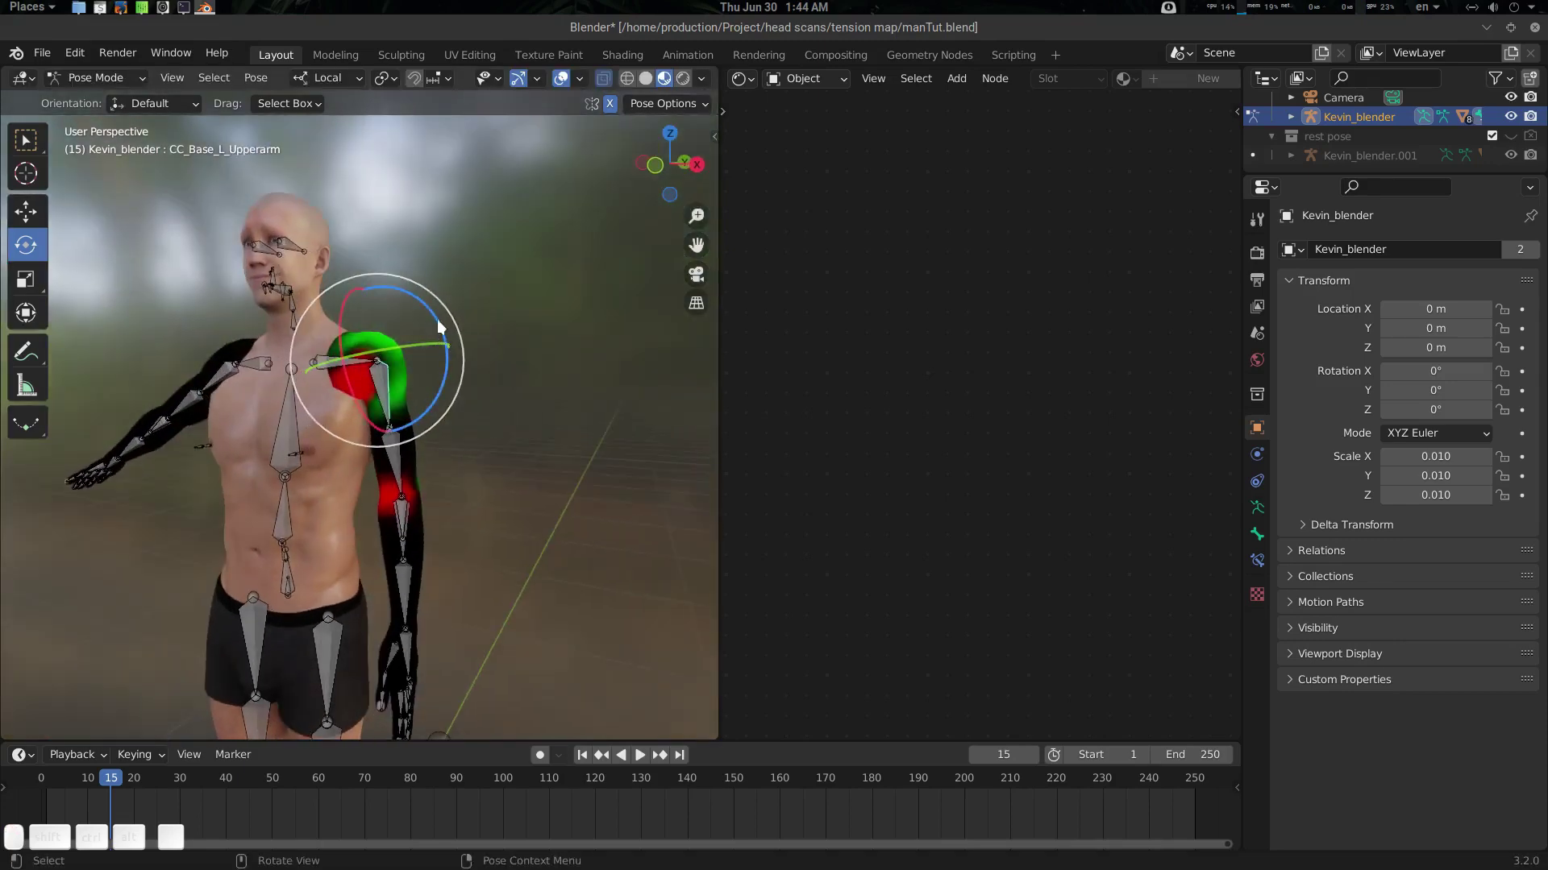
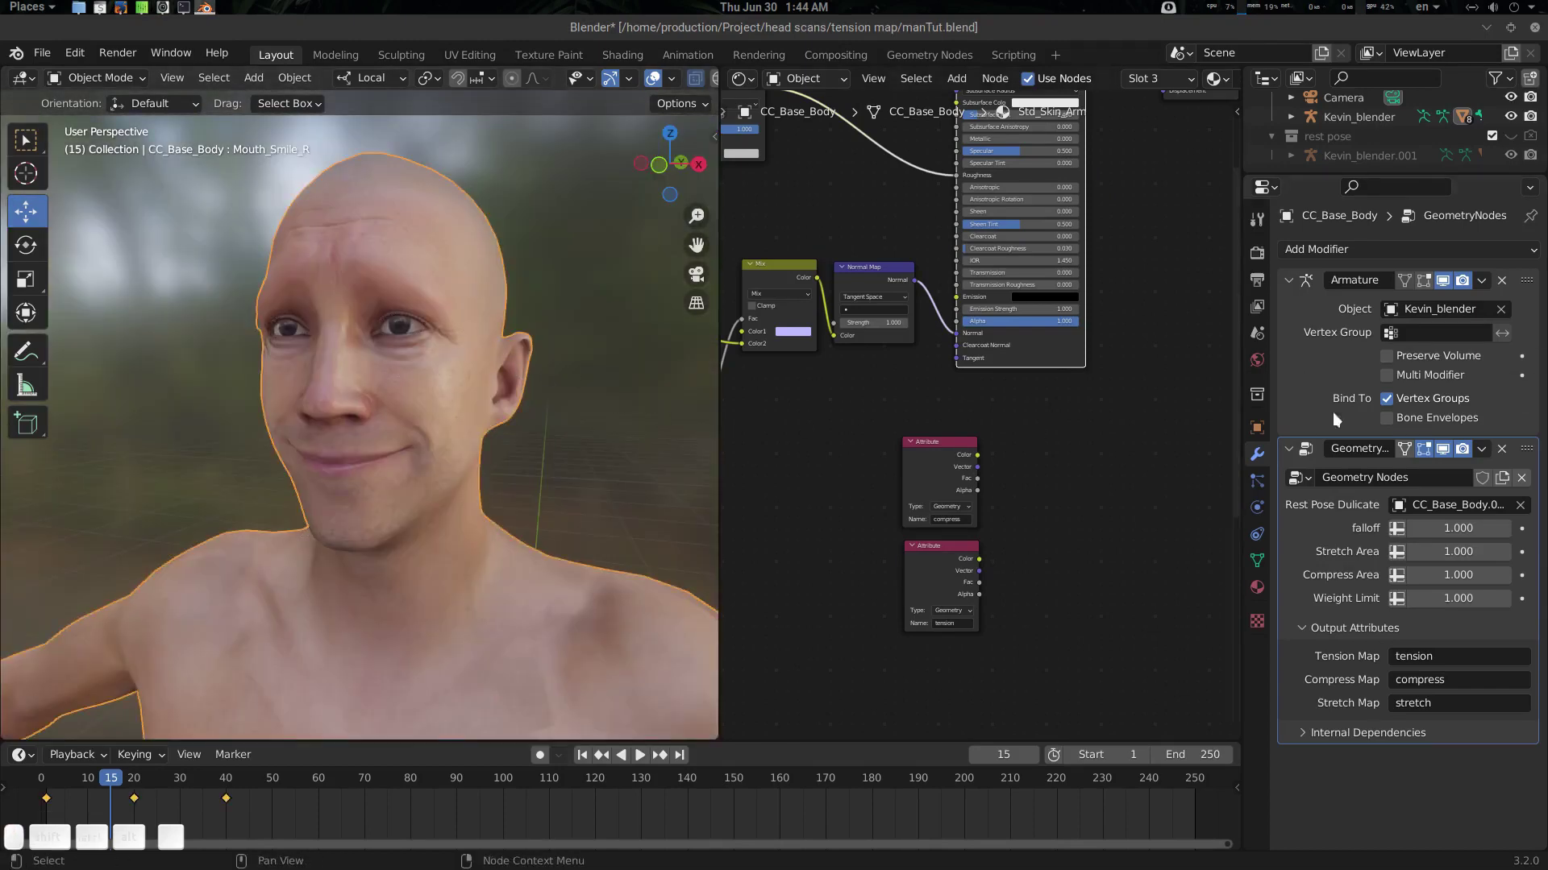
# Set both Mouth_Smile_L and Mouth_Smile_R shape key values to 0
pyautogui.click(1261, 560)
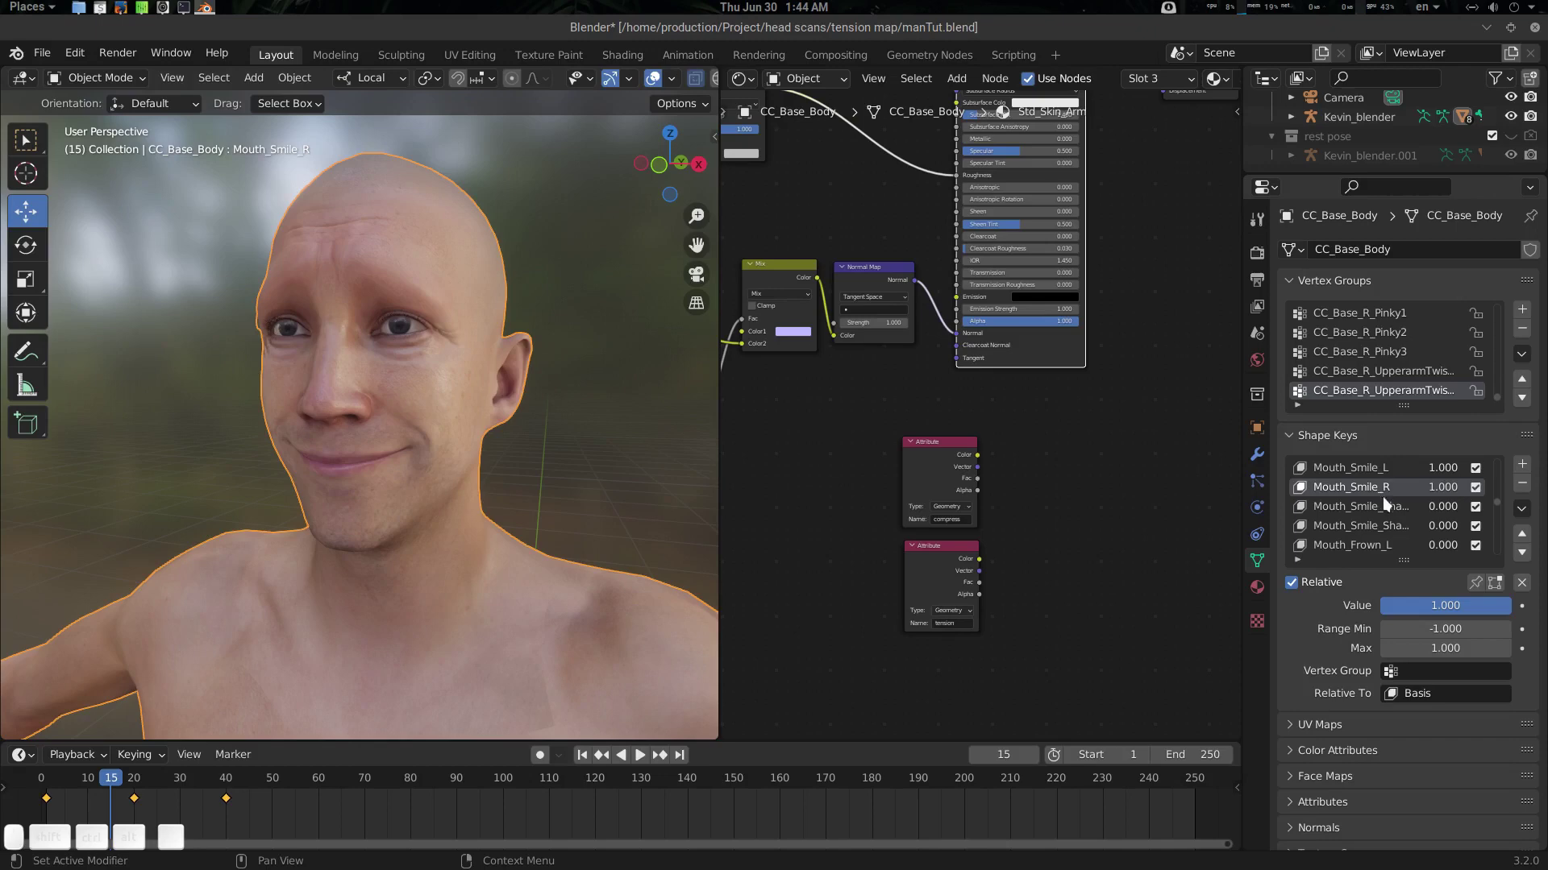
pyautogui.moveTo(1474, 606); pyautogui.dragTo(1502, 607)
pyautogui.press('0')
pyautogui.press('Return')
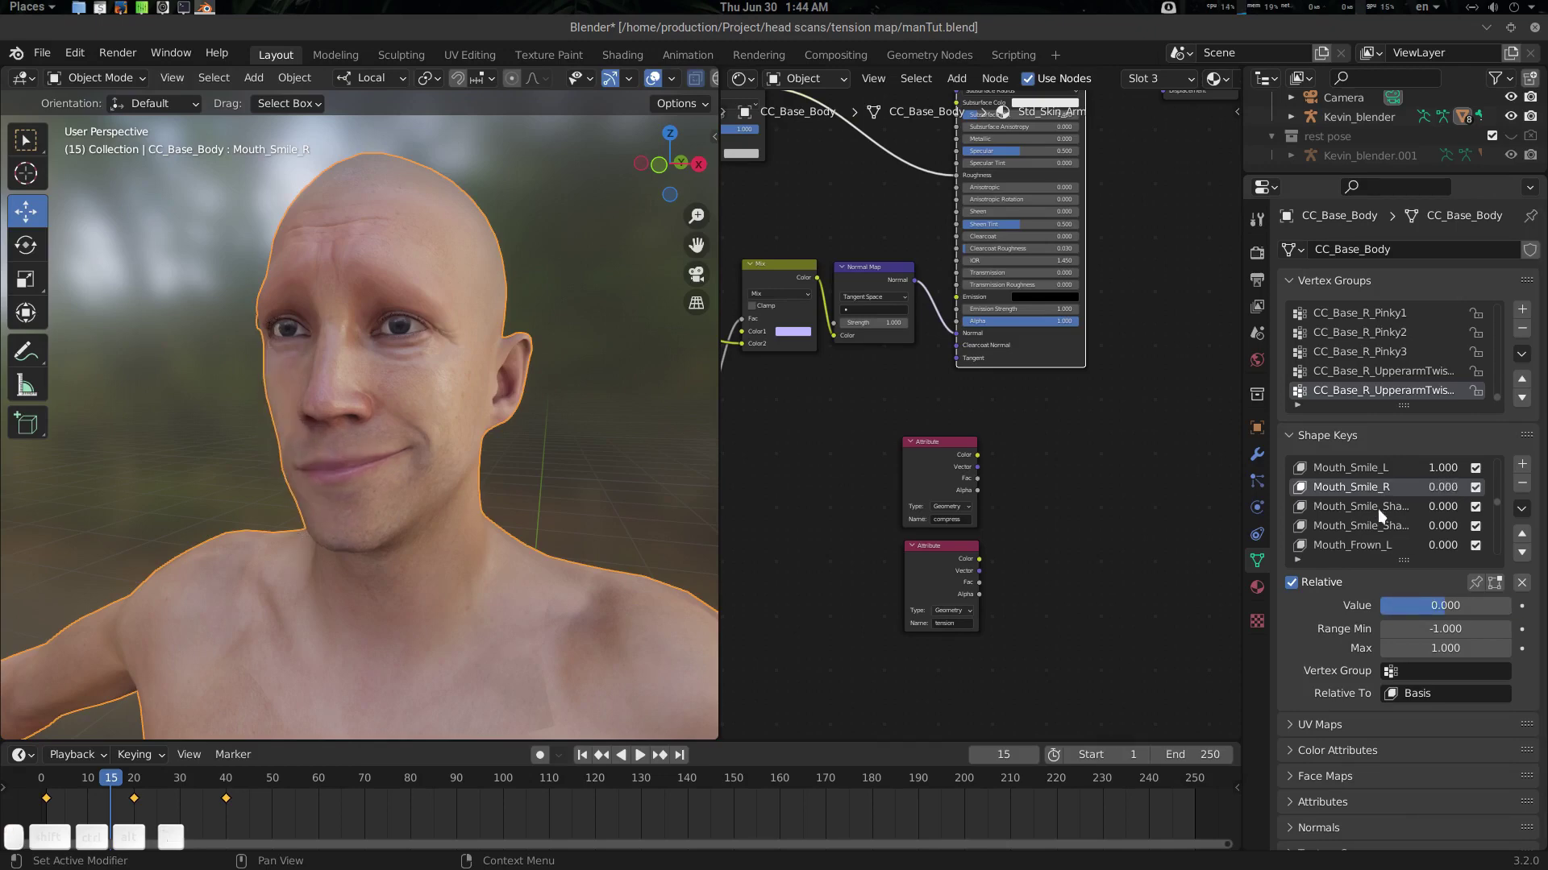
pyautogui.click(1375, 479)
pyautogui.click(1445, 608)
pyautogui.press('Right')
pyautogui.press('BackSpace')
pyautogui.press('KP_0')
pyautogui.press('KP_Enter')
# Clear the old timeline keys and keyframe both smile shape keys at 0 on frame 30
pyautogui.moveTo(294, 781); pyautogui.dragTo(185, 799)
pyautogui.click(234, 802)
pyautogui.press('Delete')
pyautogui.moveTo(125, 785); pyautogui.dragTo(1350, 612)
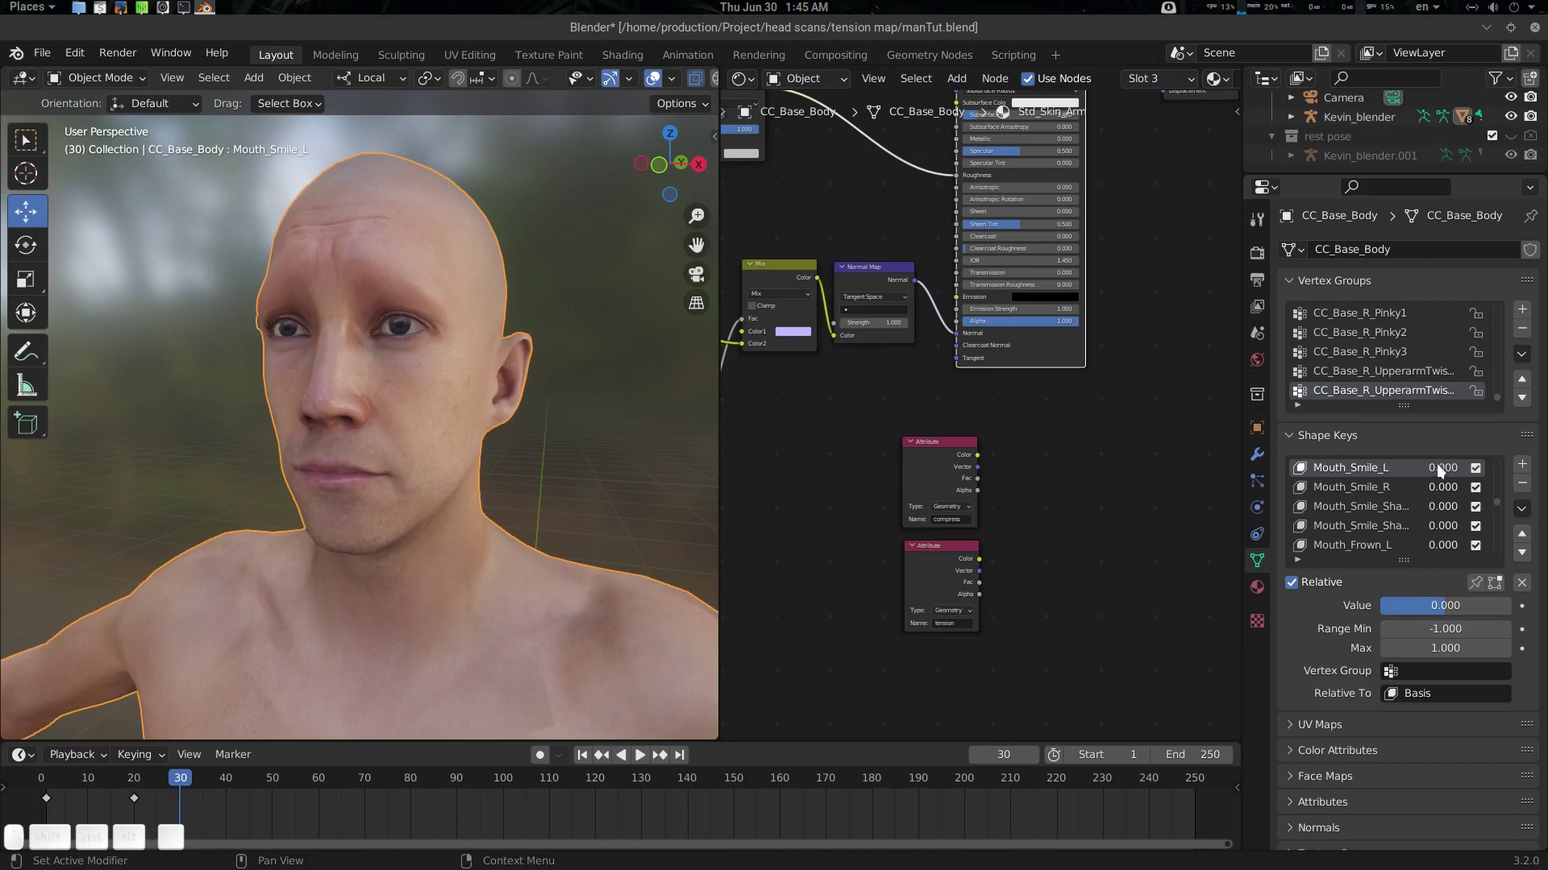
pyautogui.press('i')
pyautogui.press('i')
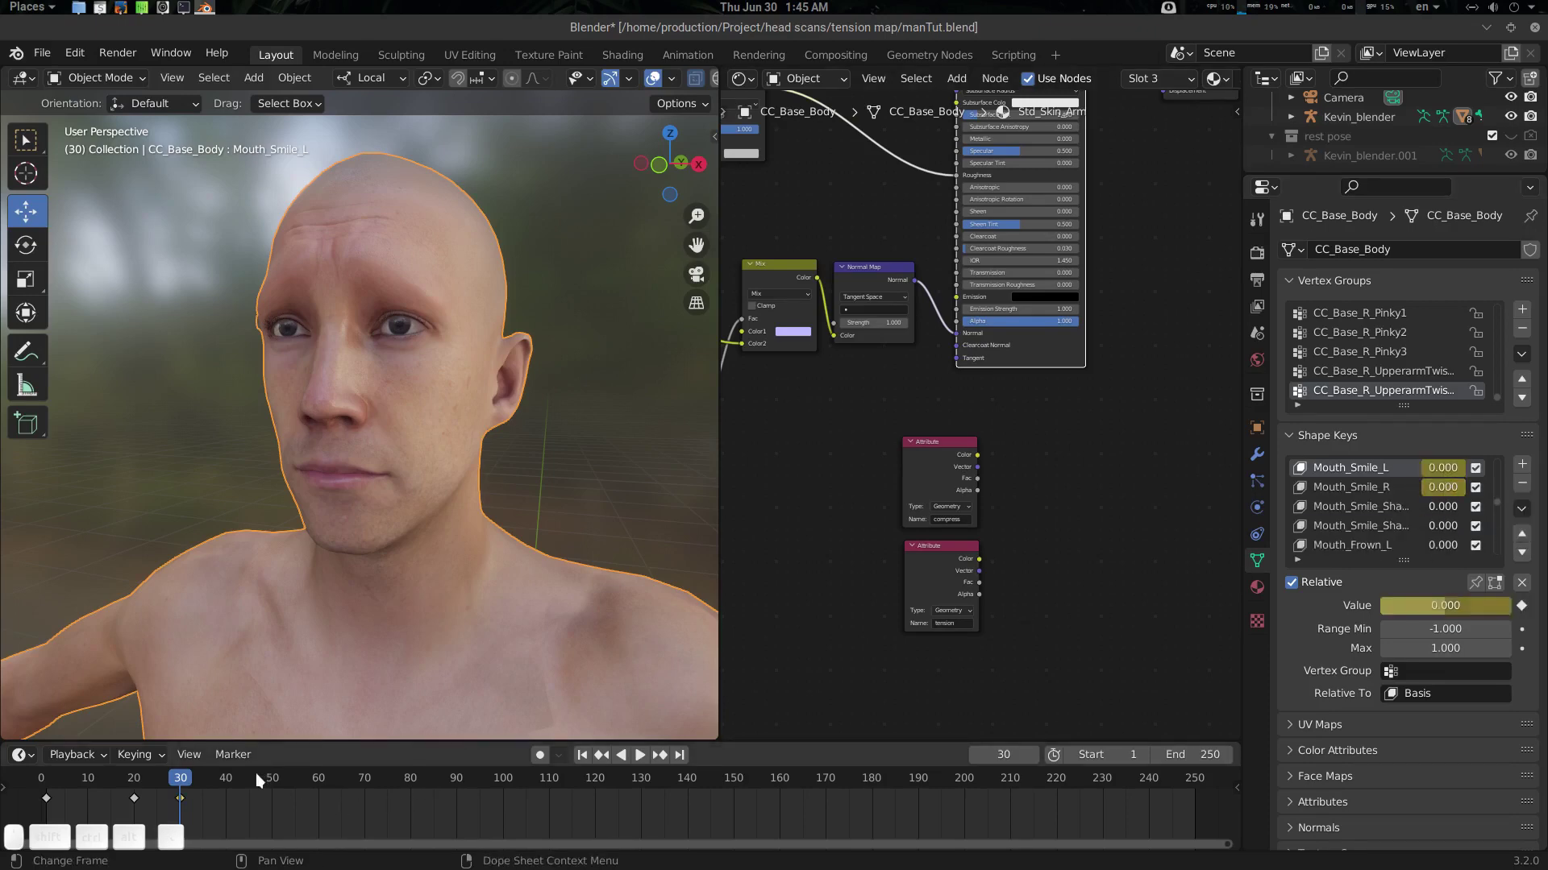
pyautogui.click(277, 779)
pyautogui.click(1456, 472)
# At frame 50 set both smile shape keys to 1 and keyframe them
pyautogui.press('1')
pyautogui.press('Tab')
pyautogui.press('1')
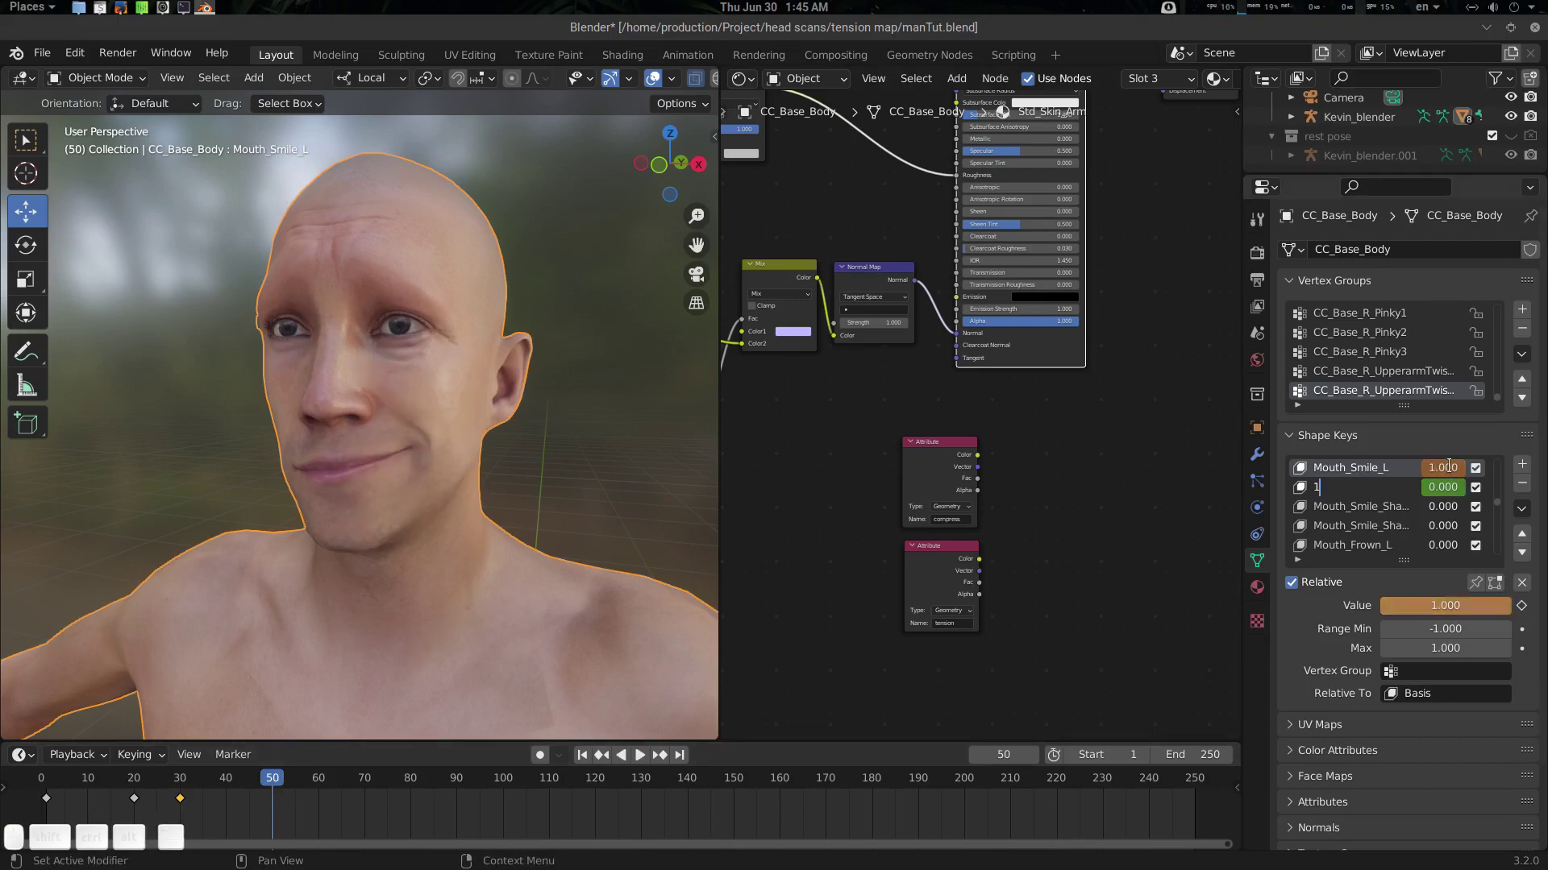
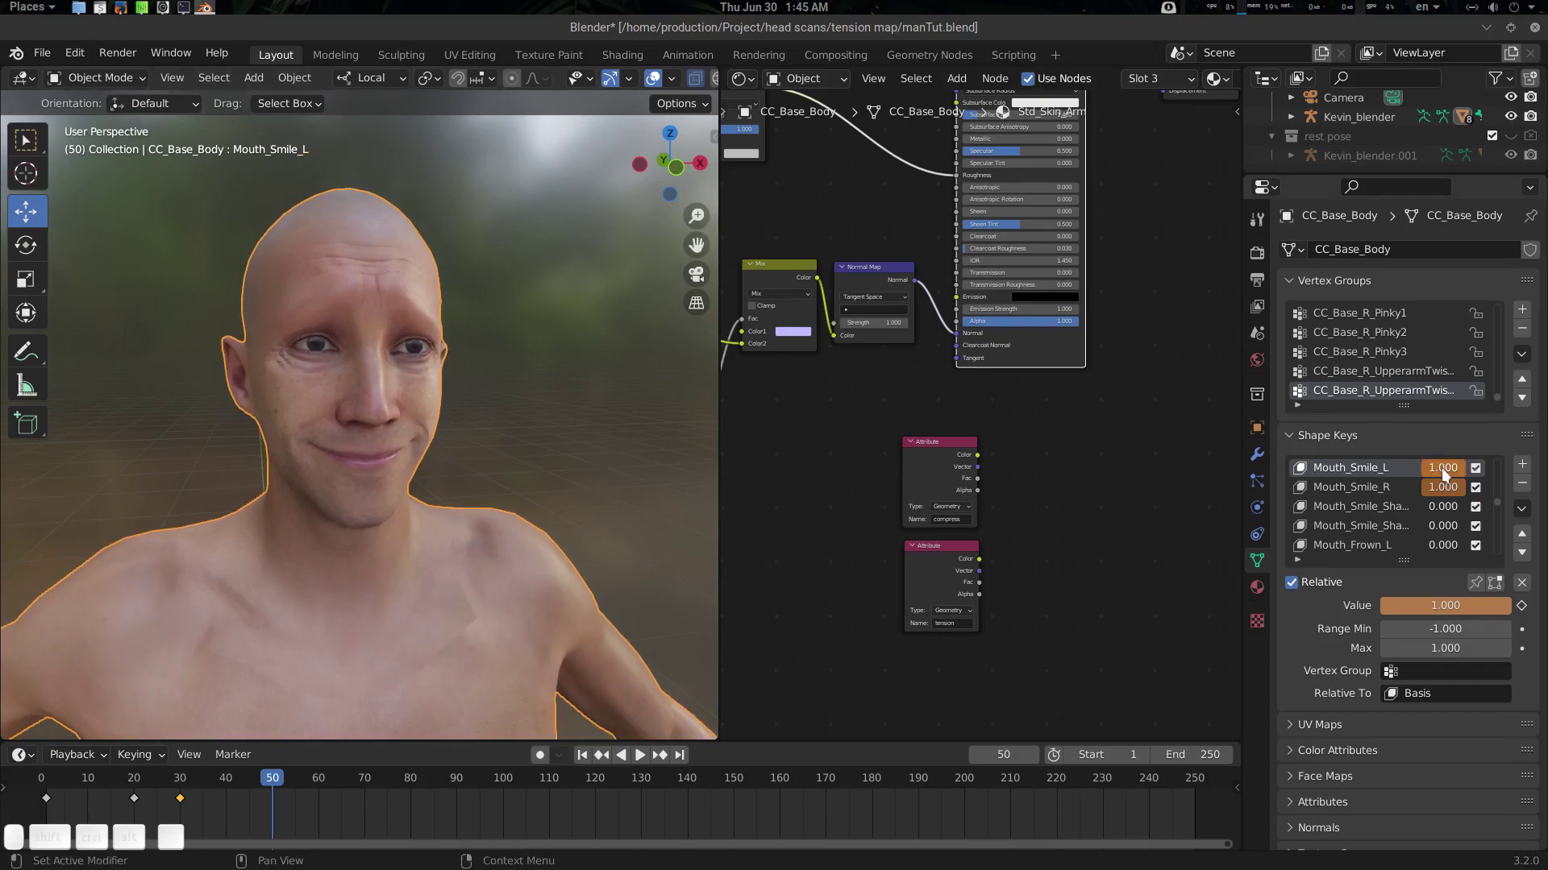
pyautogui.press('i')
pyautogui.press('i')
# Play through the frames to watch the smile form, then bring up the Std_Skin_Head material
pyautogui.moveTo(413, 463); pyautogui.dragTo(276, 738)
pyautogui.moveTo(262, 785); pyautogui.dragTo(906, 428)
pyautogui.click(902, 428)
pyautogui.moveTo(930, 464); pyautogui.dragTo(879, 370)
pyautogui.click(912, 496)
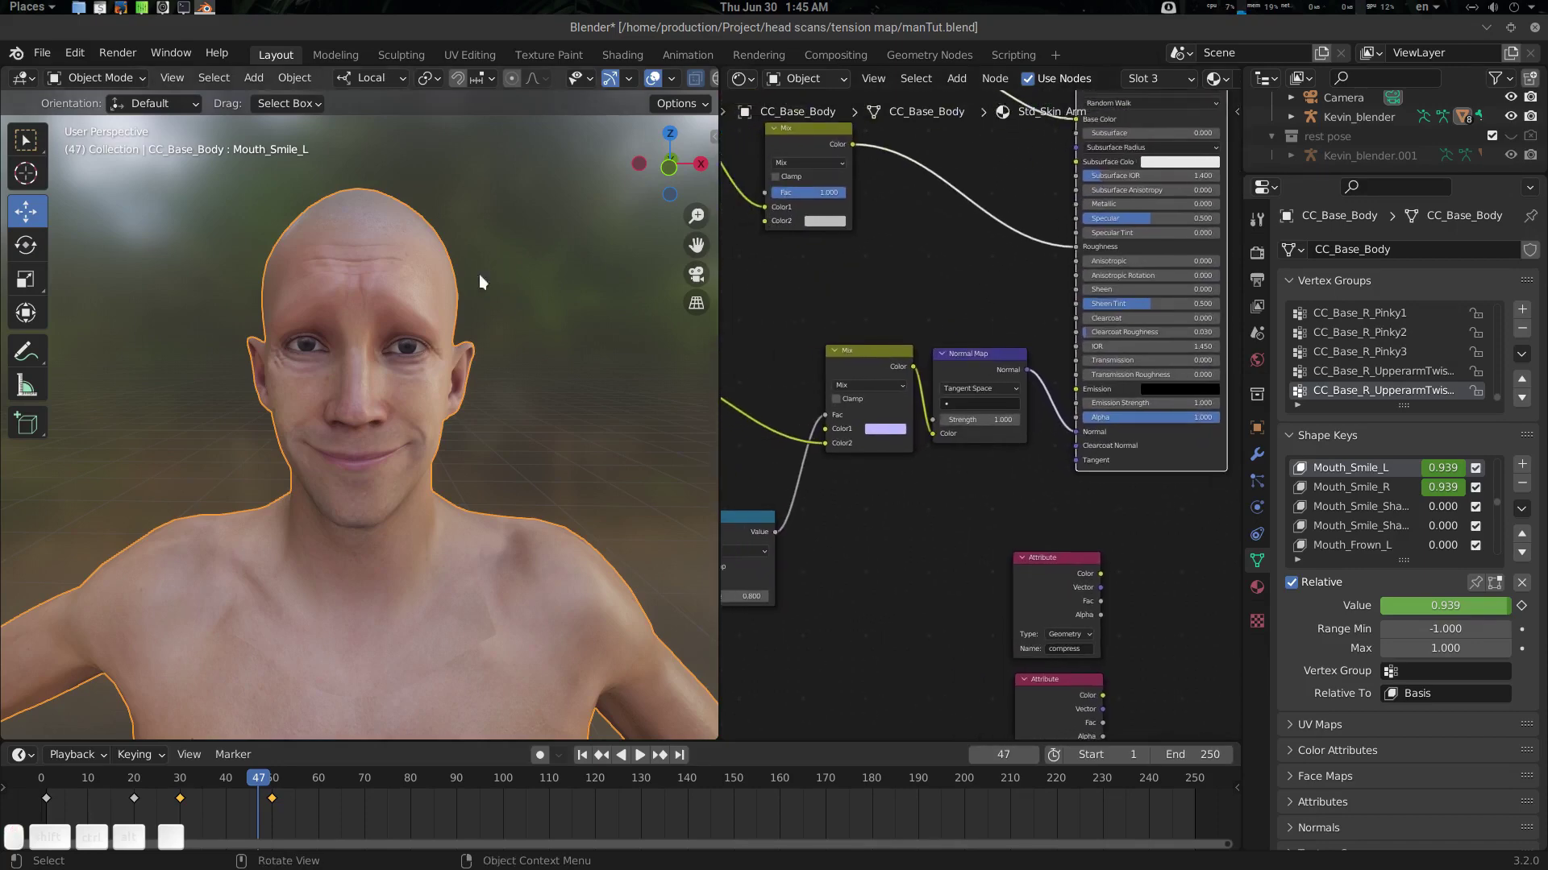
pyautogui.moveTo(1259, 363); pyautogui.dragTo(1325, 347)
pyautogui.moveTo(1264, 591); pyautogui.dragTo(1366, 295)
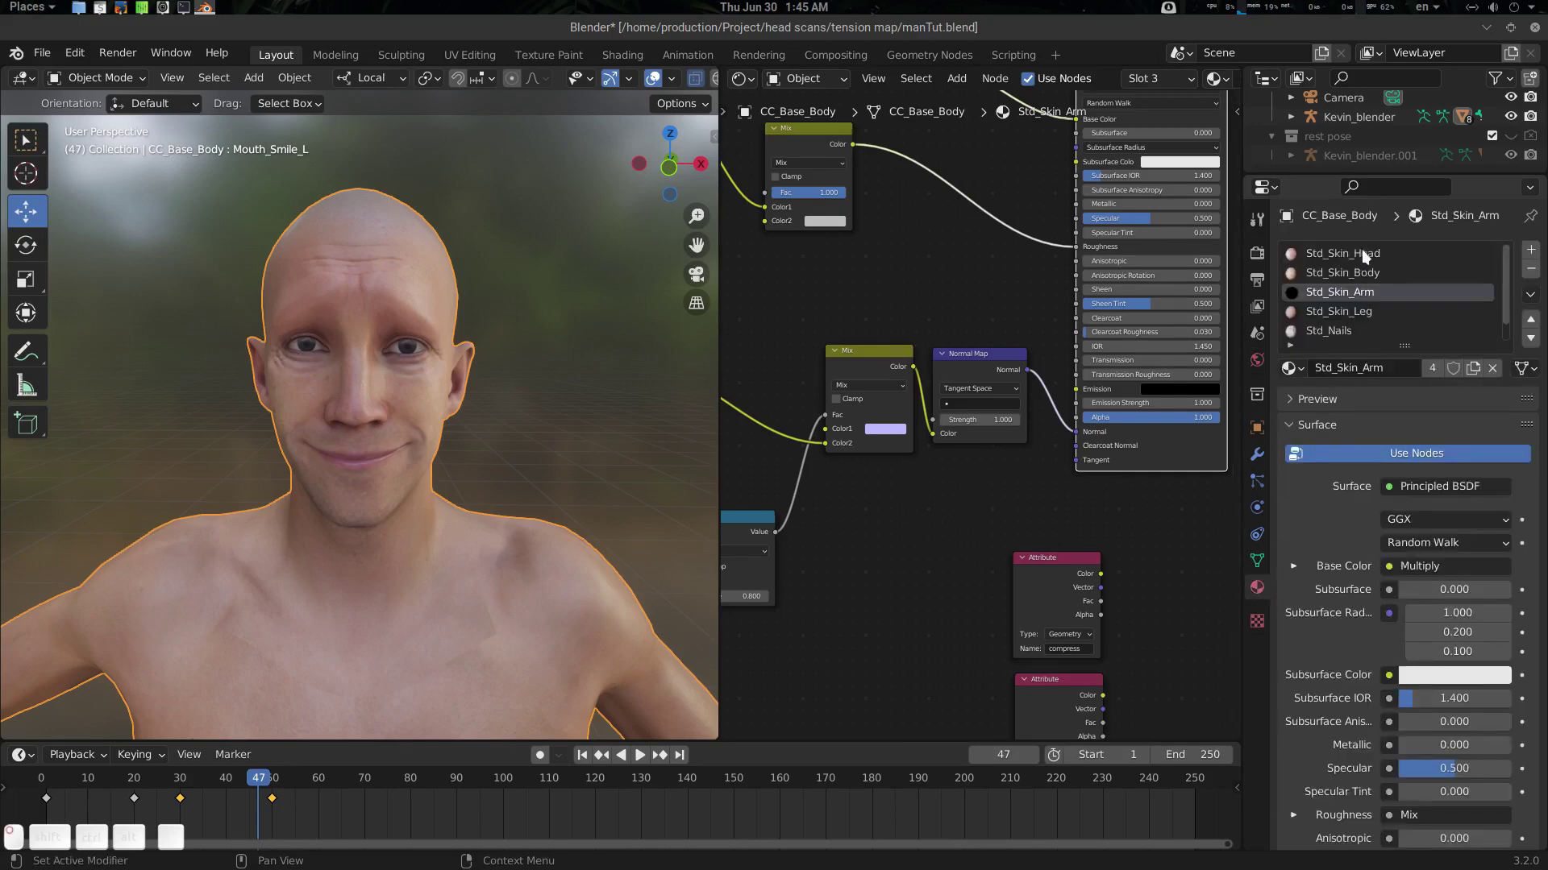